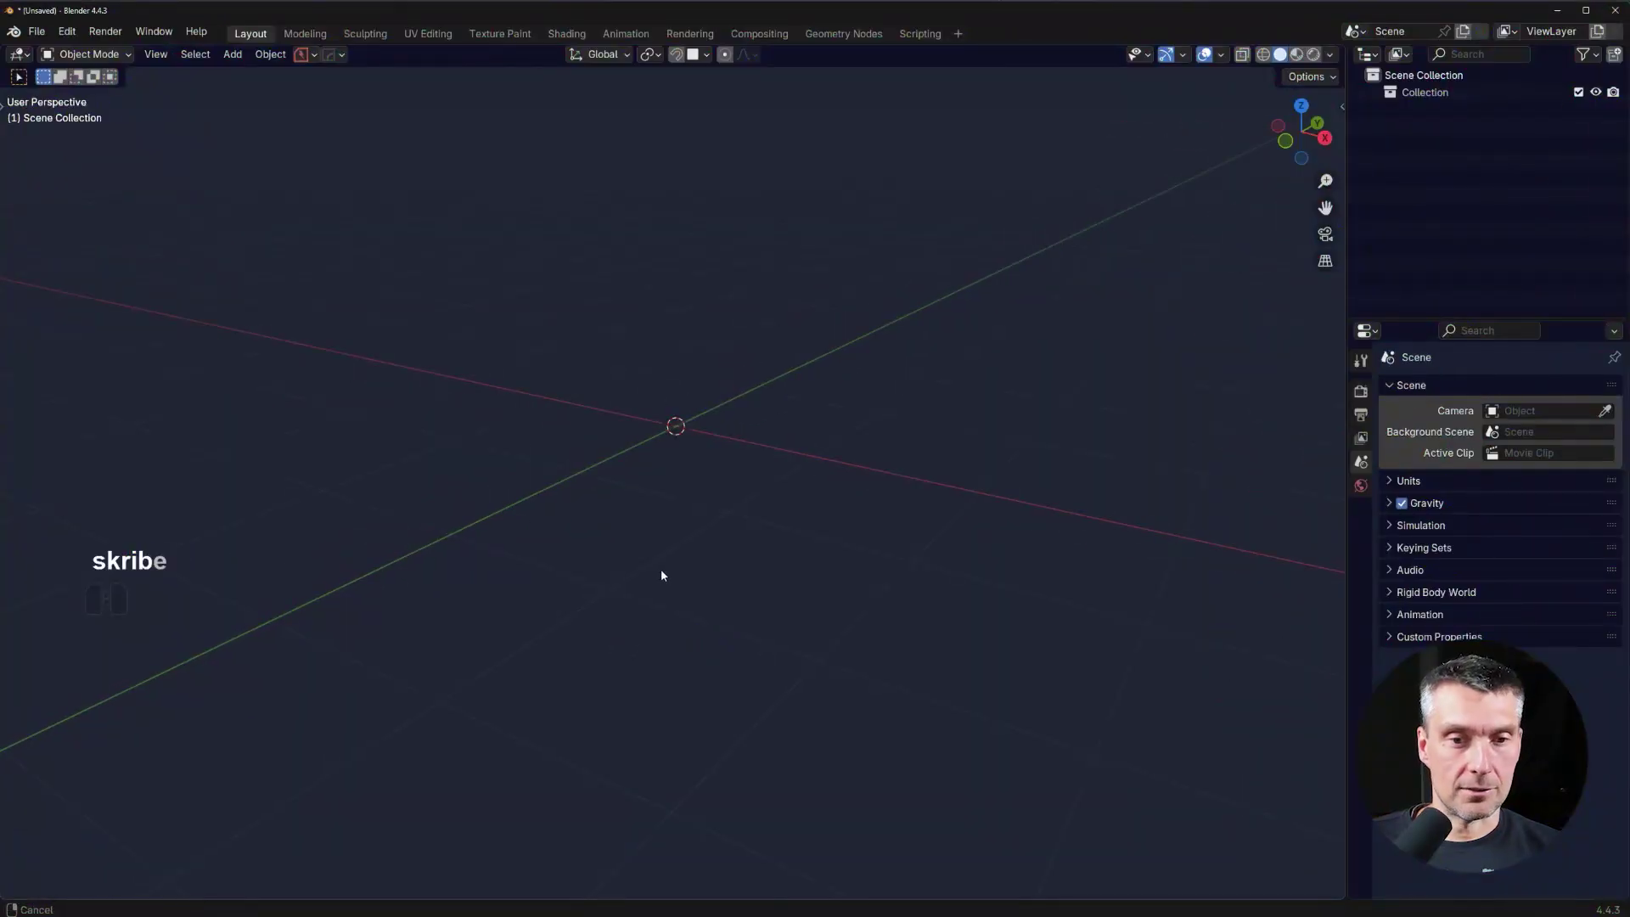
Add a default cube via Shift+A > Mesh > Cube and orbit around it.
{"action": "key", "text": "shift+a"}
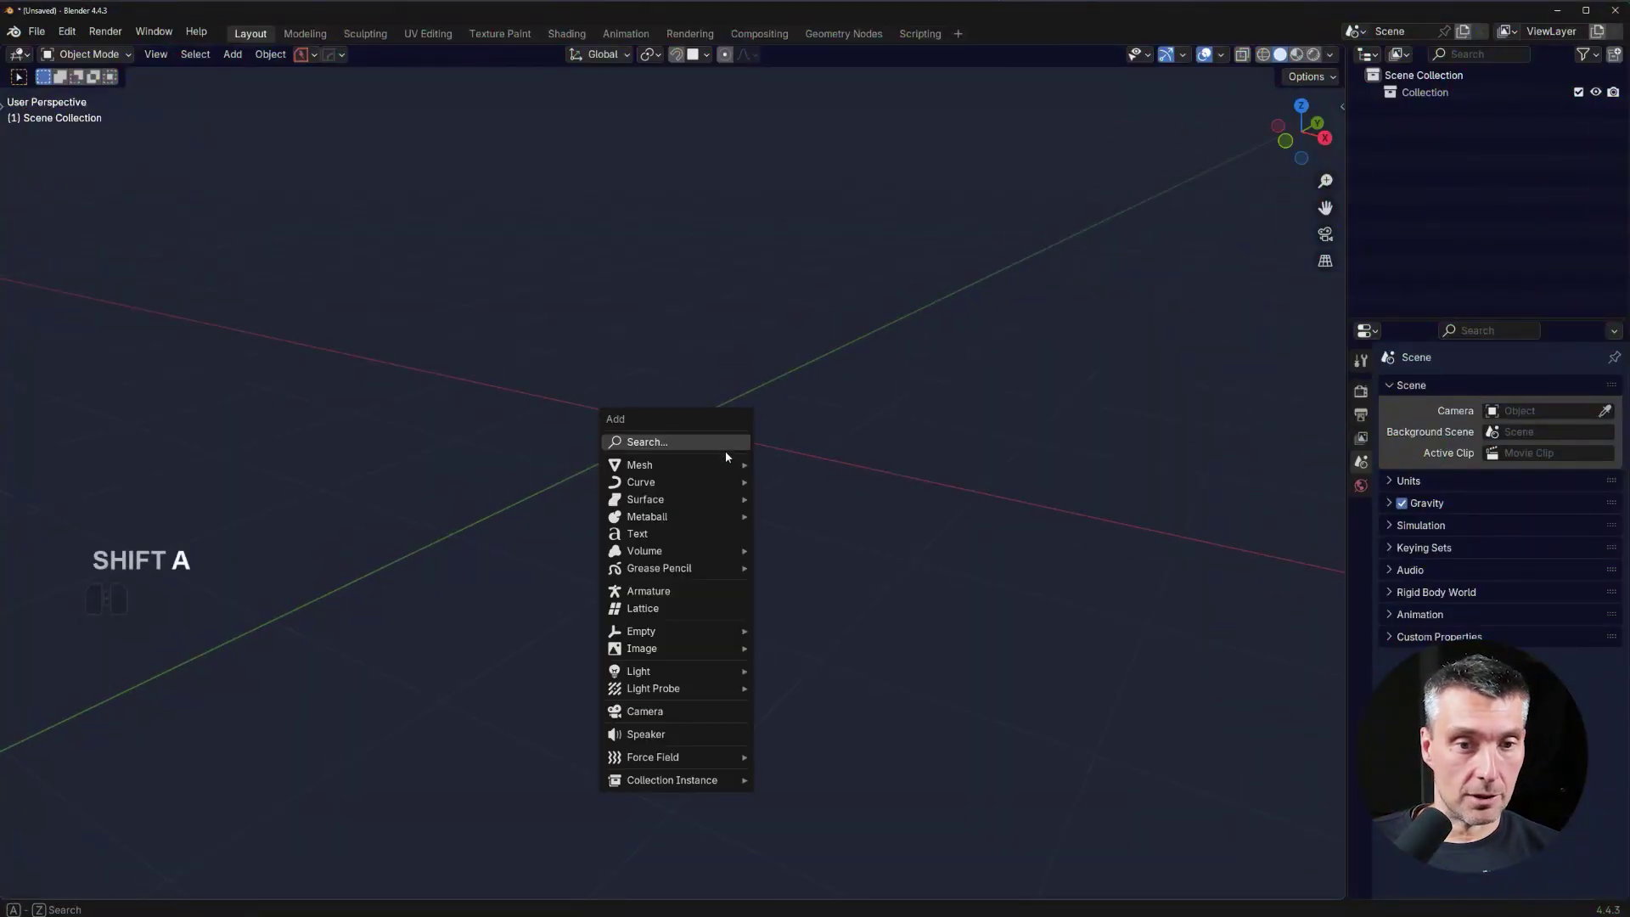
{"action": "left_click", "coordinate": [824, 521]}
{"action": "middle_click", "coordinate": [806, 515]}
{"action": "left_click_drag", "start_coordinate": [817, 448], "coordinate": [840, 514]}
{"action": "scroll", "scroll_direction": "down", "scroll_amount": 3}
{"action": "middle_click", "coordinate": [853, 489]}
{"action": "middle_click", "coordinate": [837, 498]}
{"action": "middle_click", "coordinate": [870, 489]}
{"action": "middle_click", "coordinate": [895, 481]}
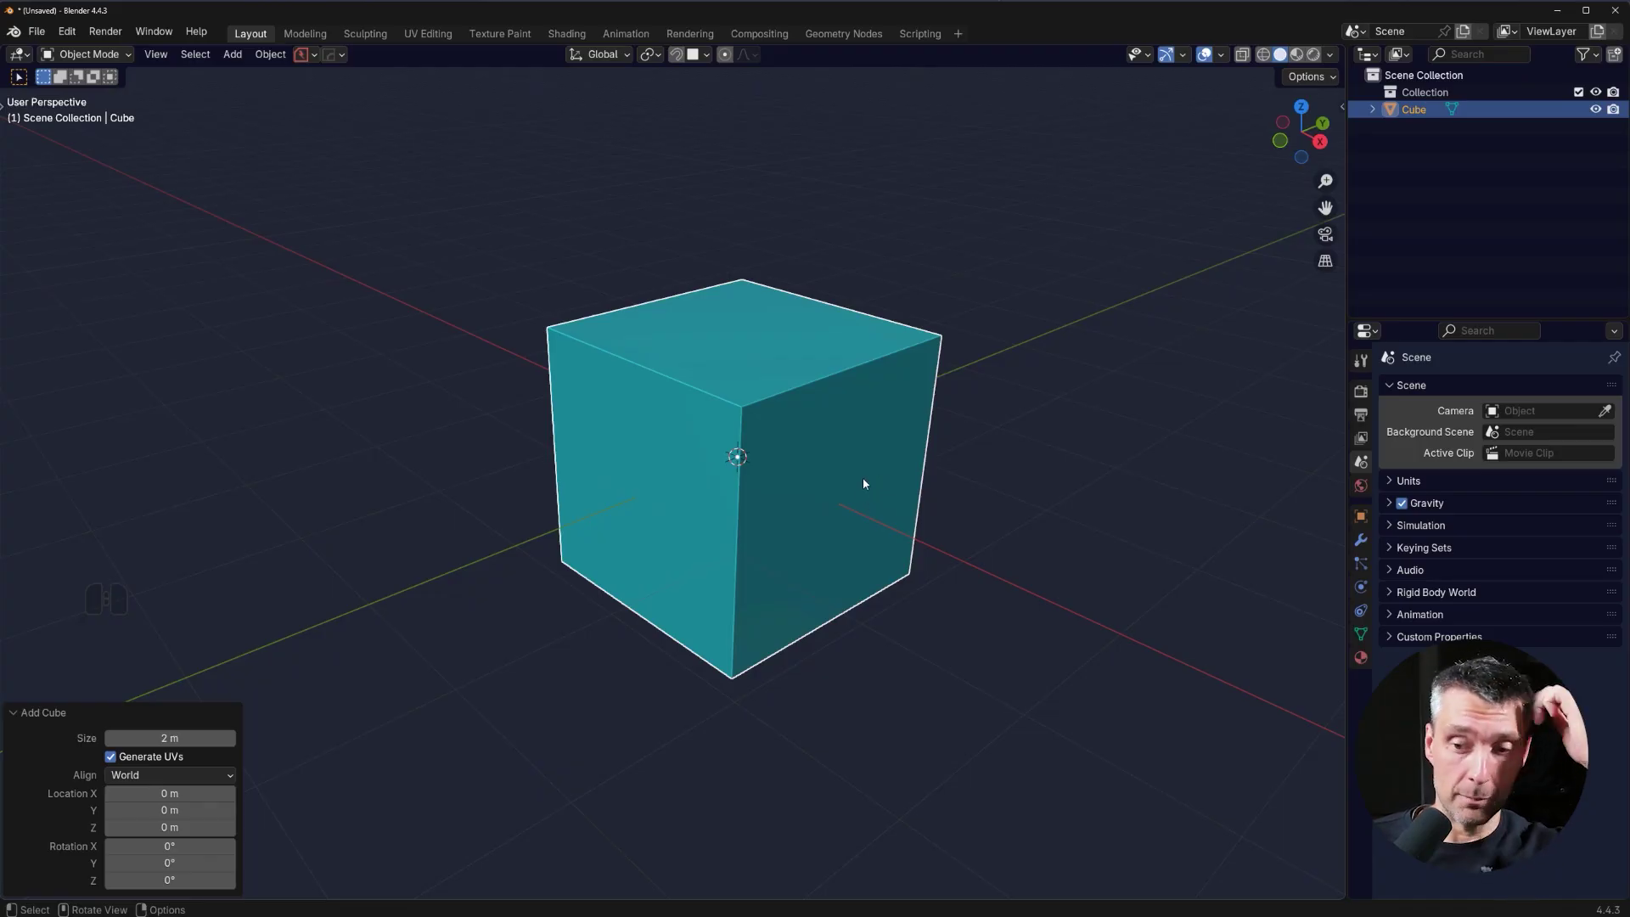
{"action": "middle_click", "coordinate": [921, 468]}
{"action": "middle_click", "coordinate": [922, 469]}
{"action": "middle_click", "coordinate": [944, 470]}
Keep orbiting and zooming to frame the cube in the viewport.
{"action": "scroll", "scroll_direction": "down", "scroll_amount": 3}
{"action": "middle_click", "coordinate": [966, 475]}
{"action": "middle_click", "coordinate": [937, 478]}
{"action": "middle_click", "coordinate": [935, 478]}
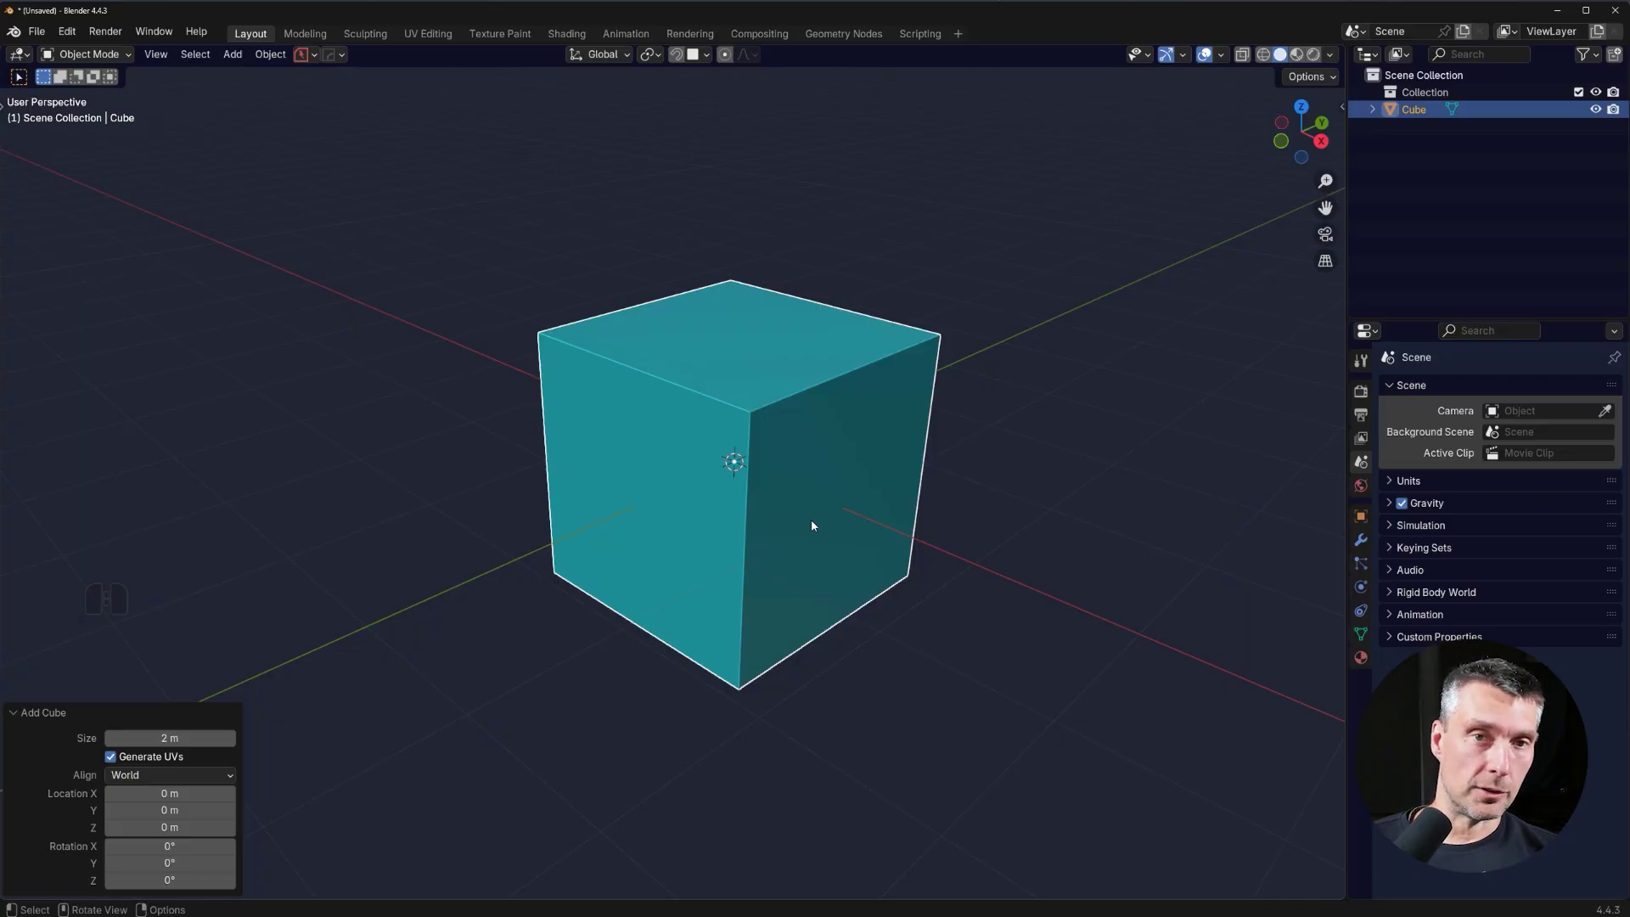
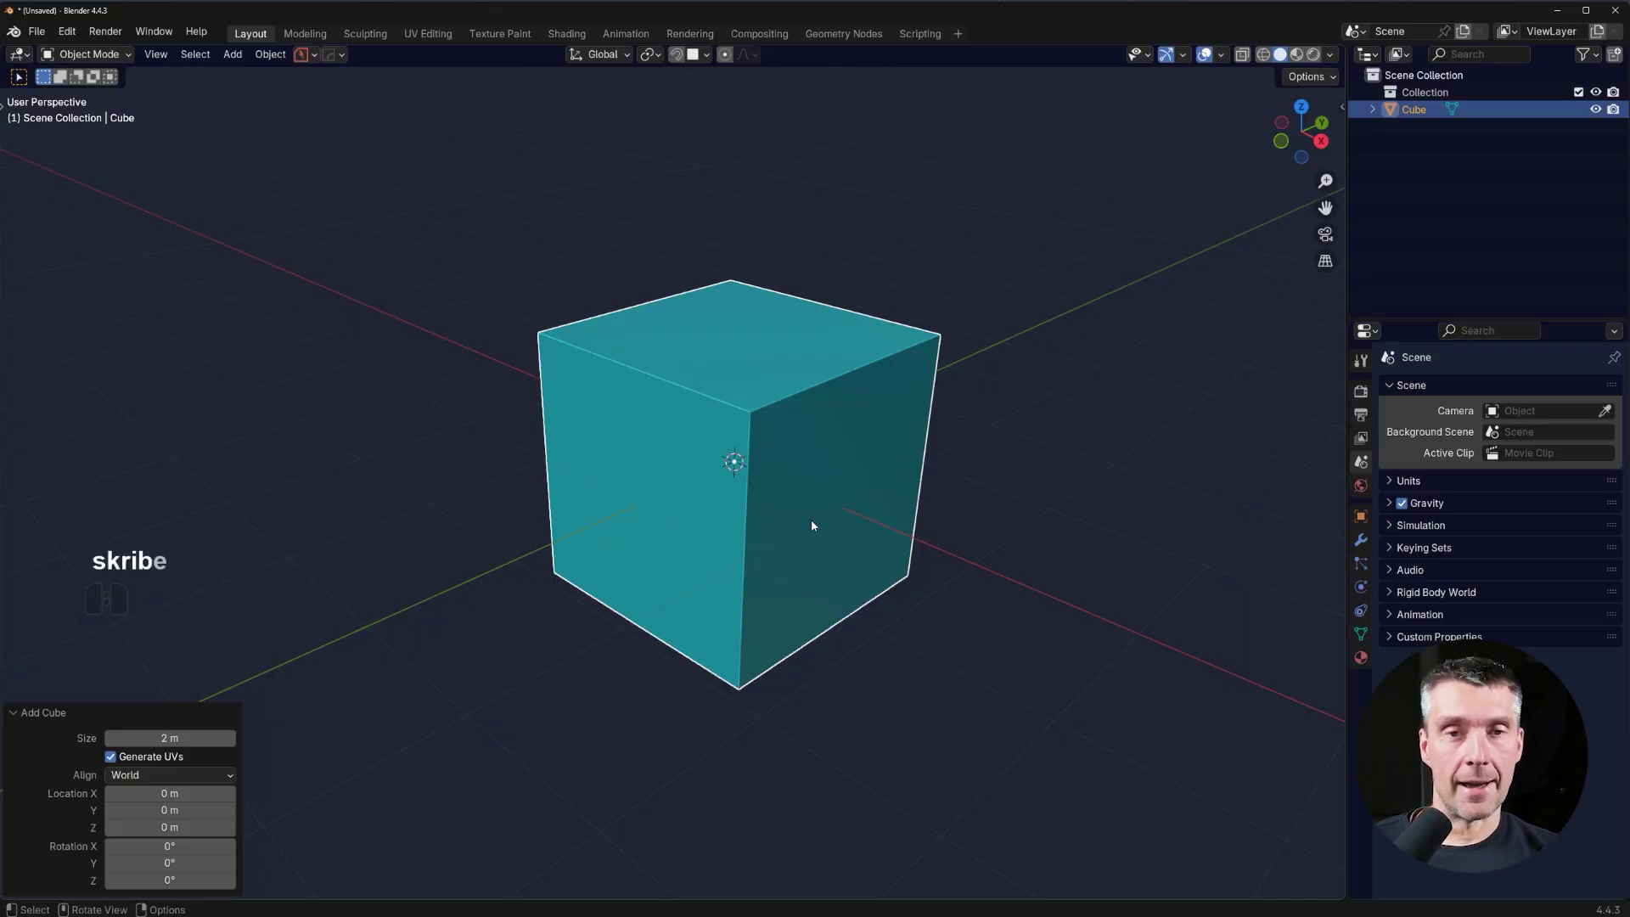
{"action": "middle_click", "coordinate": [961, 504]}
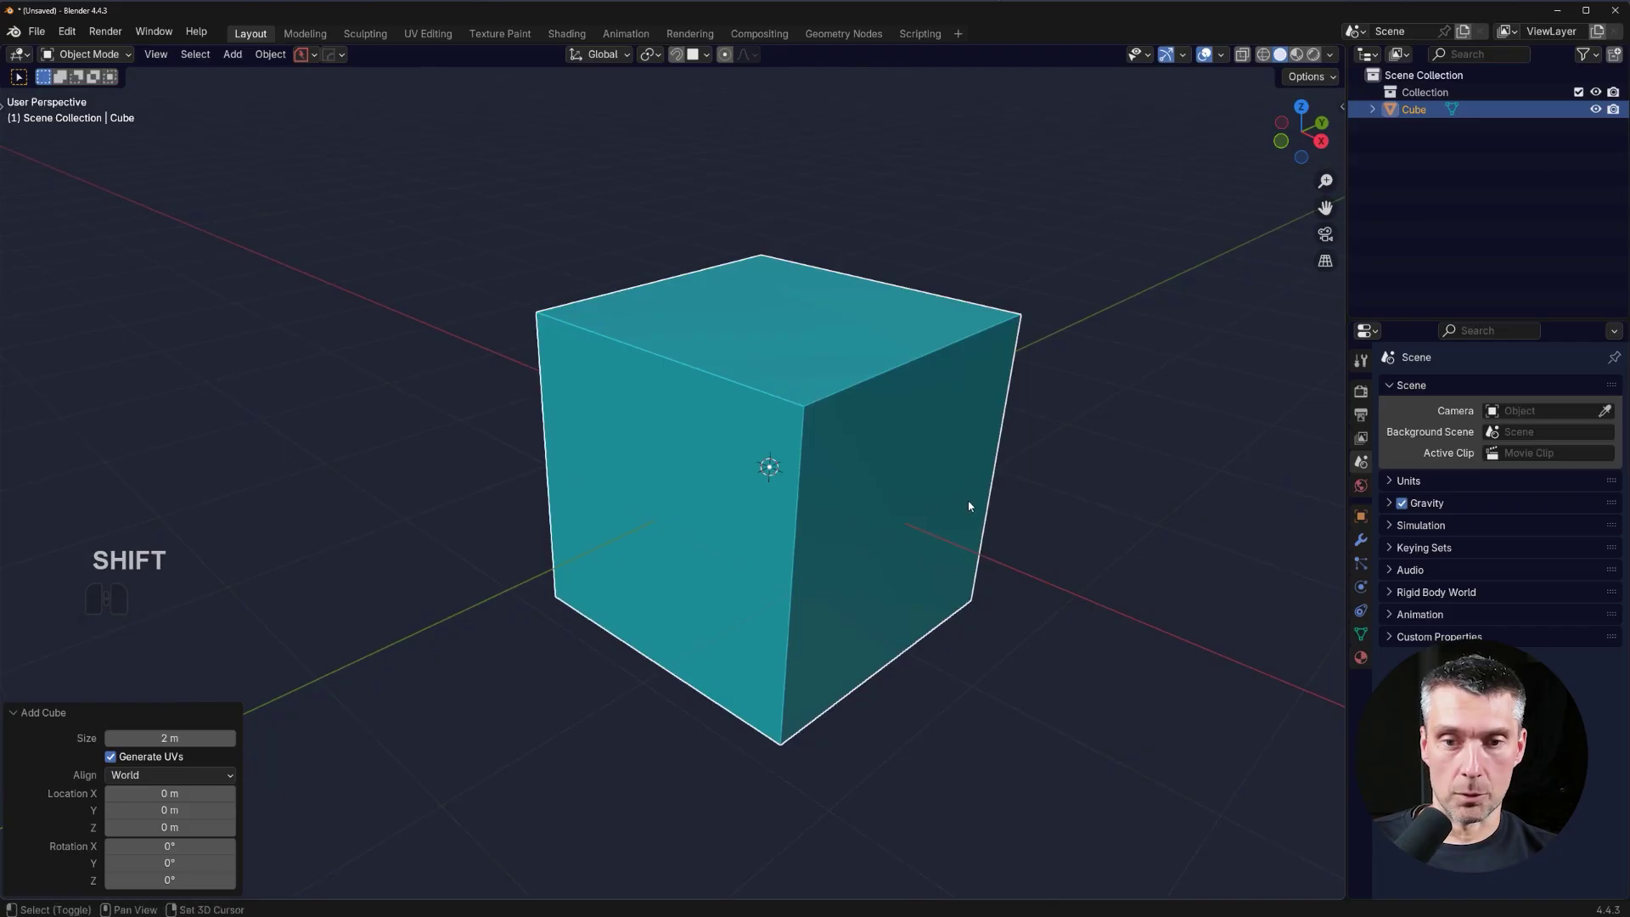
{"action": "left_click_drag", "start_coordinate": [979, 501], "coordinate": [972, 516]}
{"action": "left_click_drag", "start_coordinate": [969, 510], "coordinate": [974, 521]}
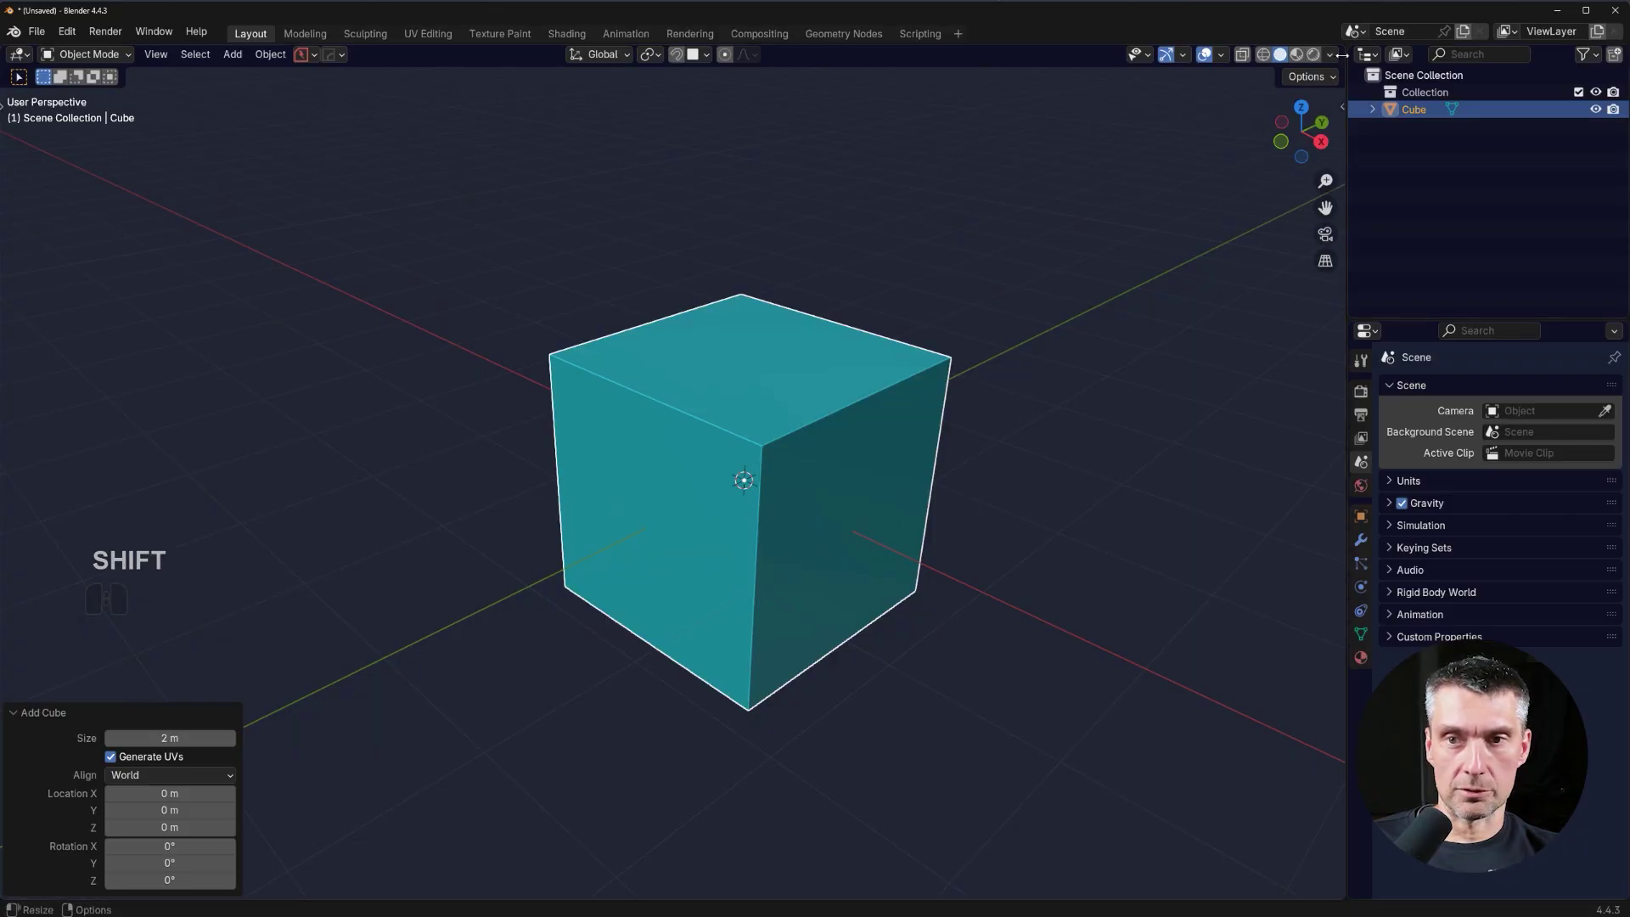
Switch the viewport to Rendered shading and set the render engine to Cycles.
{"action": "left_click", "coordinate": [1318, 56]}
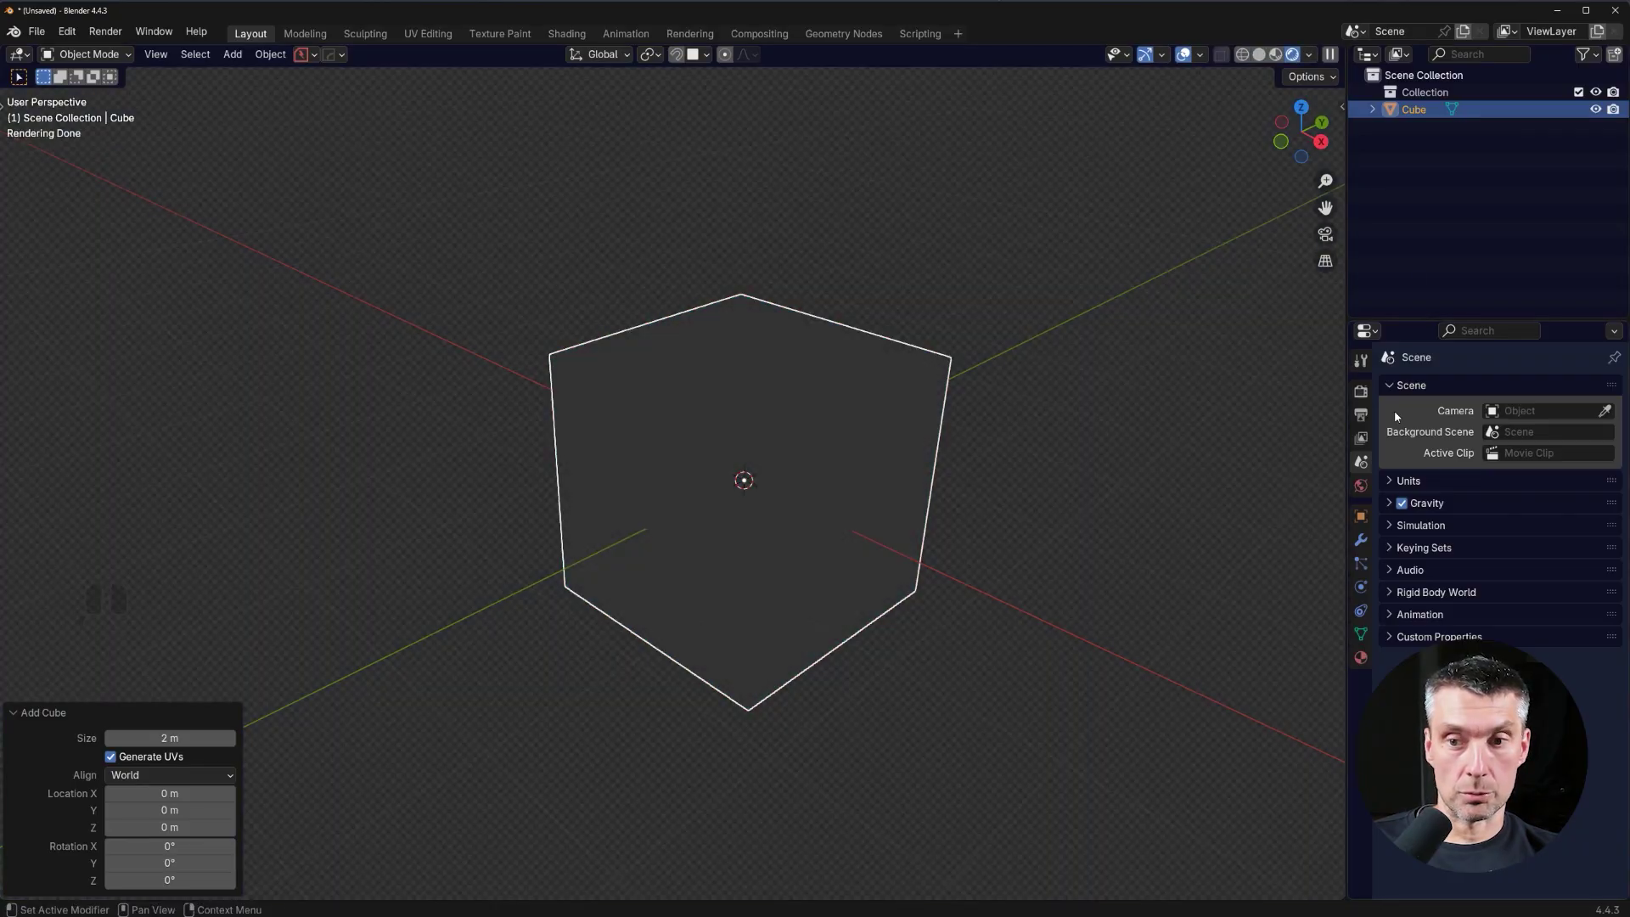
{"action": "left_click", "coordinate": [1367, 418]}
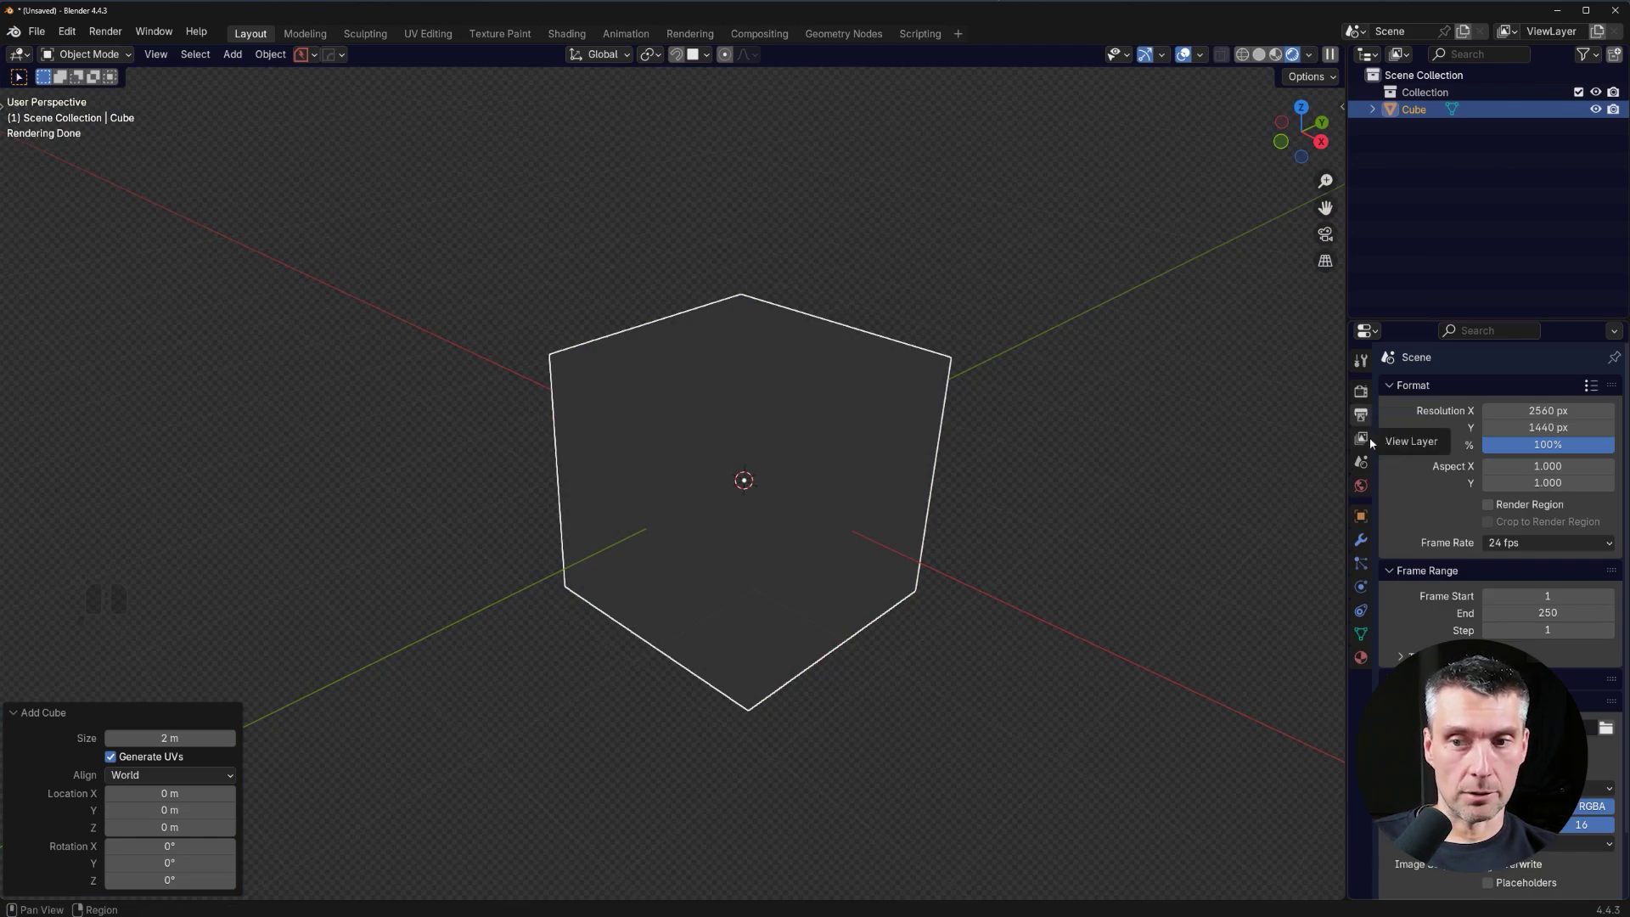
{"action": "left_click", "coordinate": [1366, 401]}
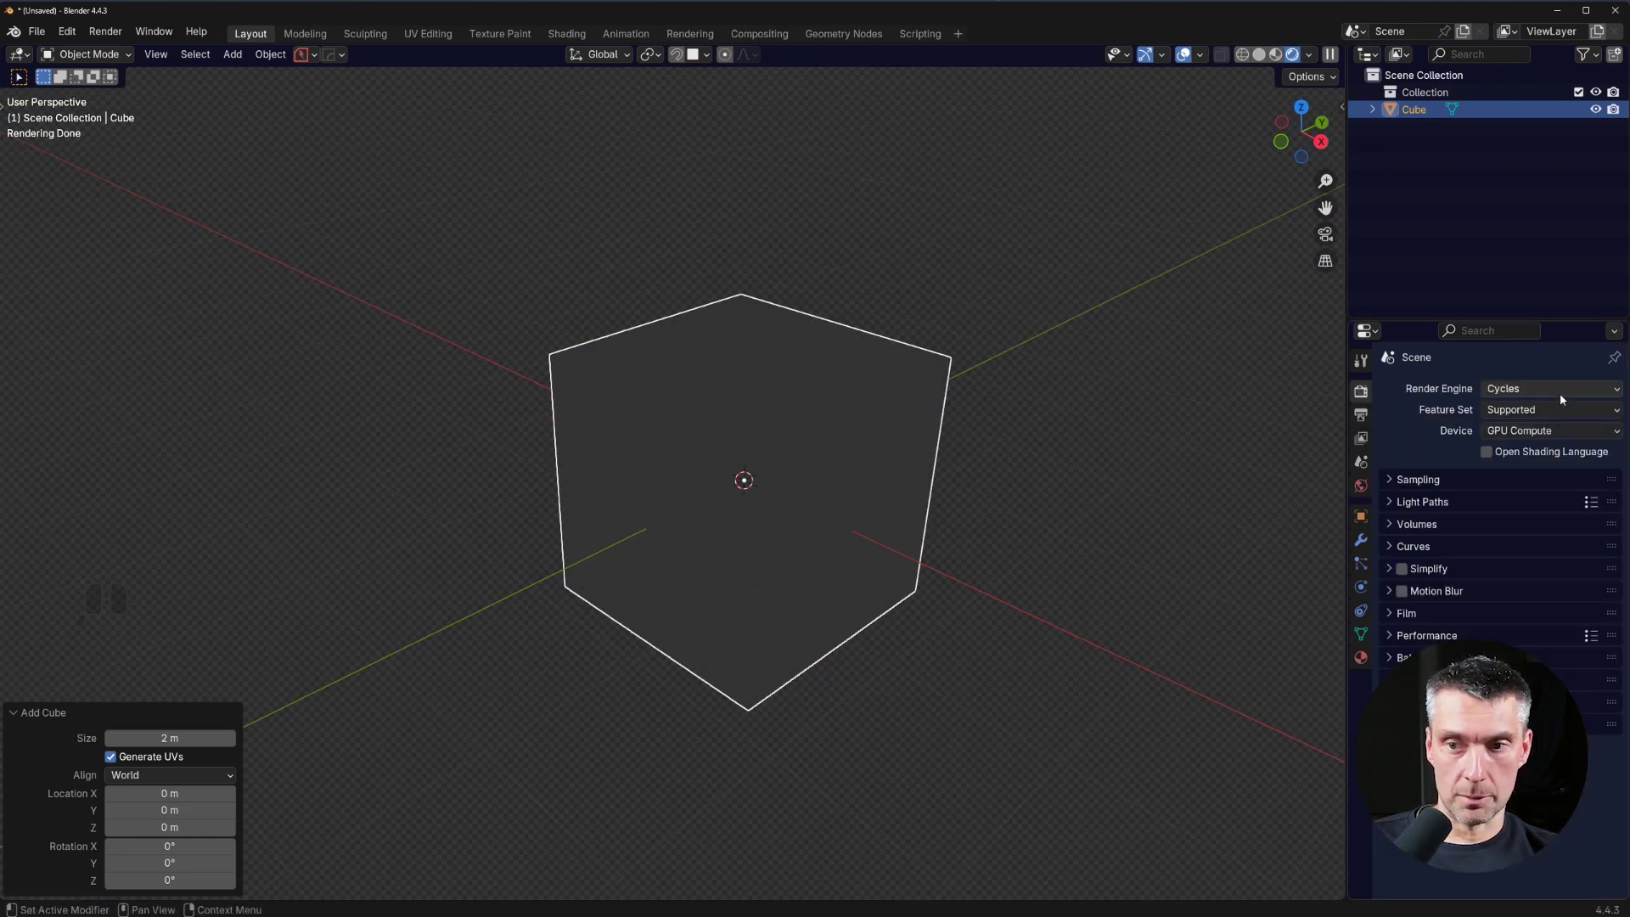
{"action": "left_click", "coordinate": [1566, 397]}
{"action": "left_click", "coordinate": [1568, 442]}
{"action": "left_click", "coordinate": [1560, 433]}
{"action": "left_click", "coordinate": [1575, 472]}
{"action": "middle_click", "coordinate": [924, 453]}
{"action": "middle_click", "coordinate": [931, 447]}
Show the MaterialWorks sidebar, enable its HDRI lighting and reveal the HDRI options.
{"action": "key", "text": "b"}
{"action": "key", "text": "n"}
{"action": "left_click_drag", "start_coordinate": [926, 411], "coordinate": [865, 382]}
{"action": "left_click_drag", "start_coordinate": [908, 386], "coordinate": [956, 401]}
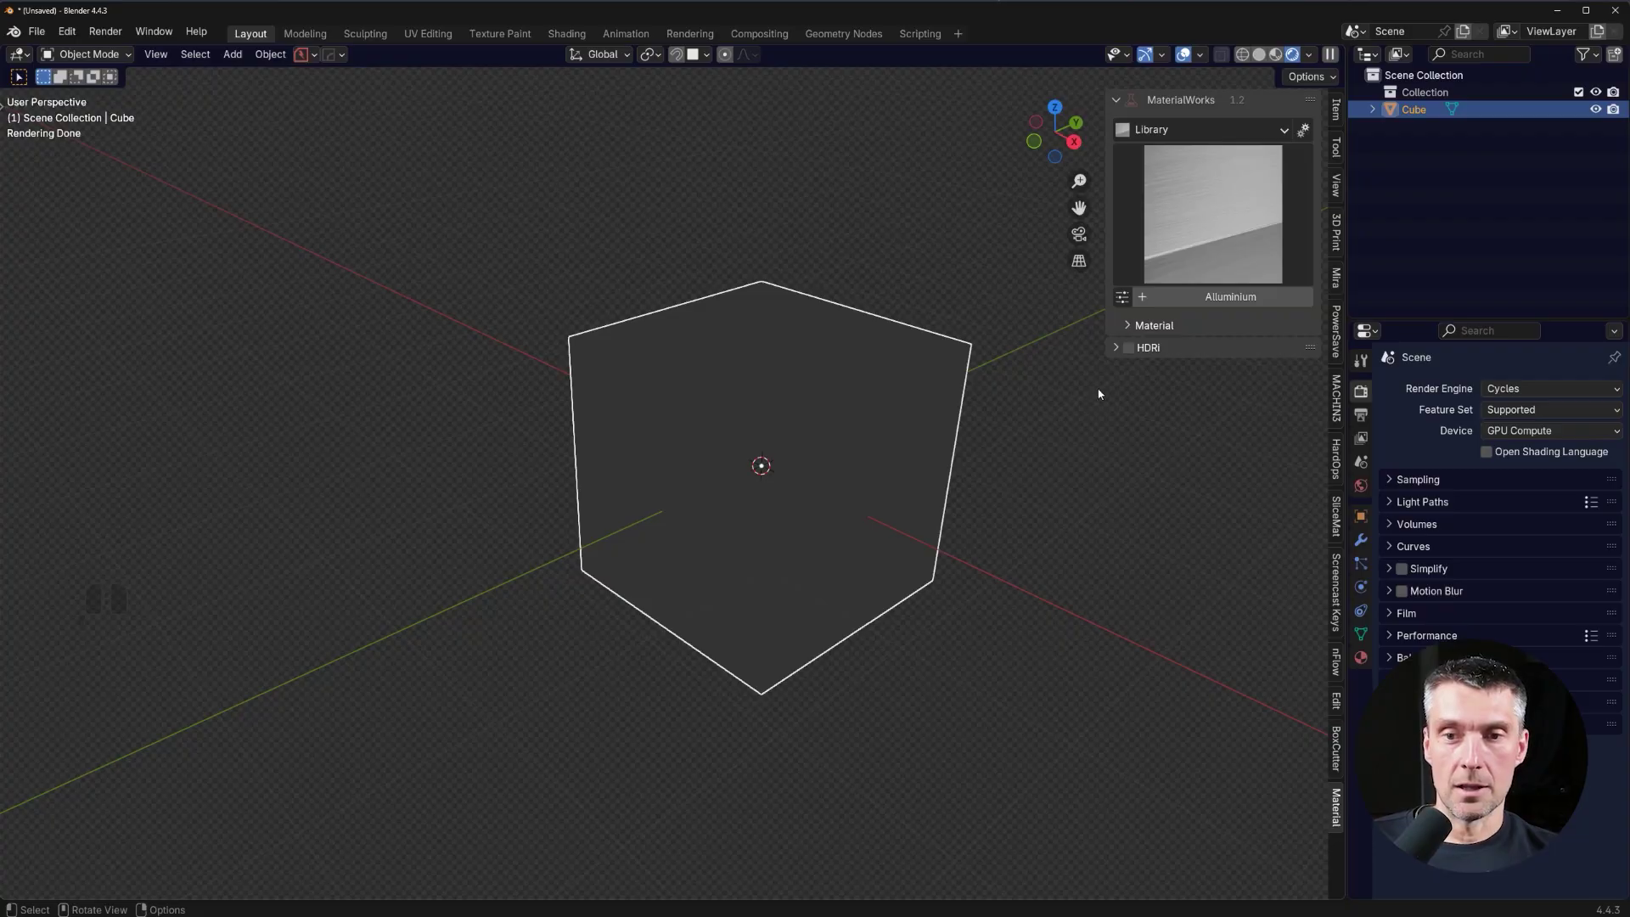
{"action": "left_click", "coordinate": [1134, 357]}
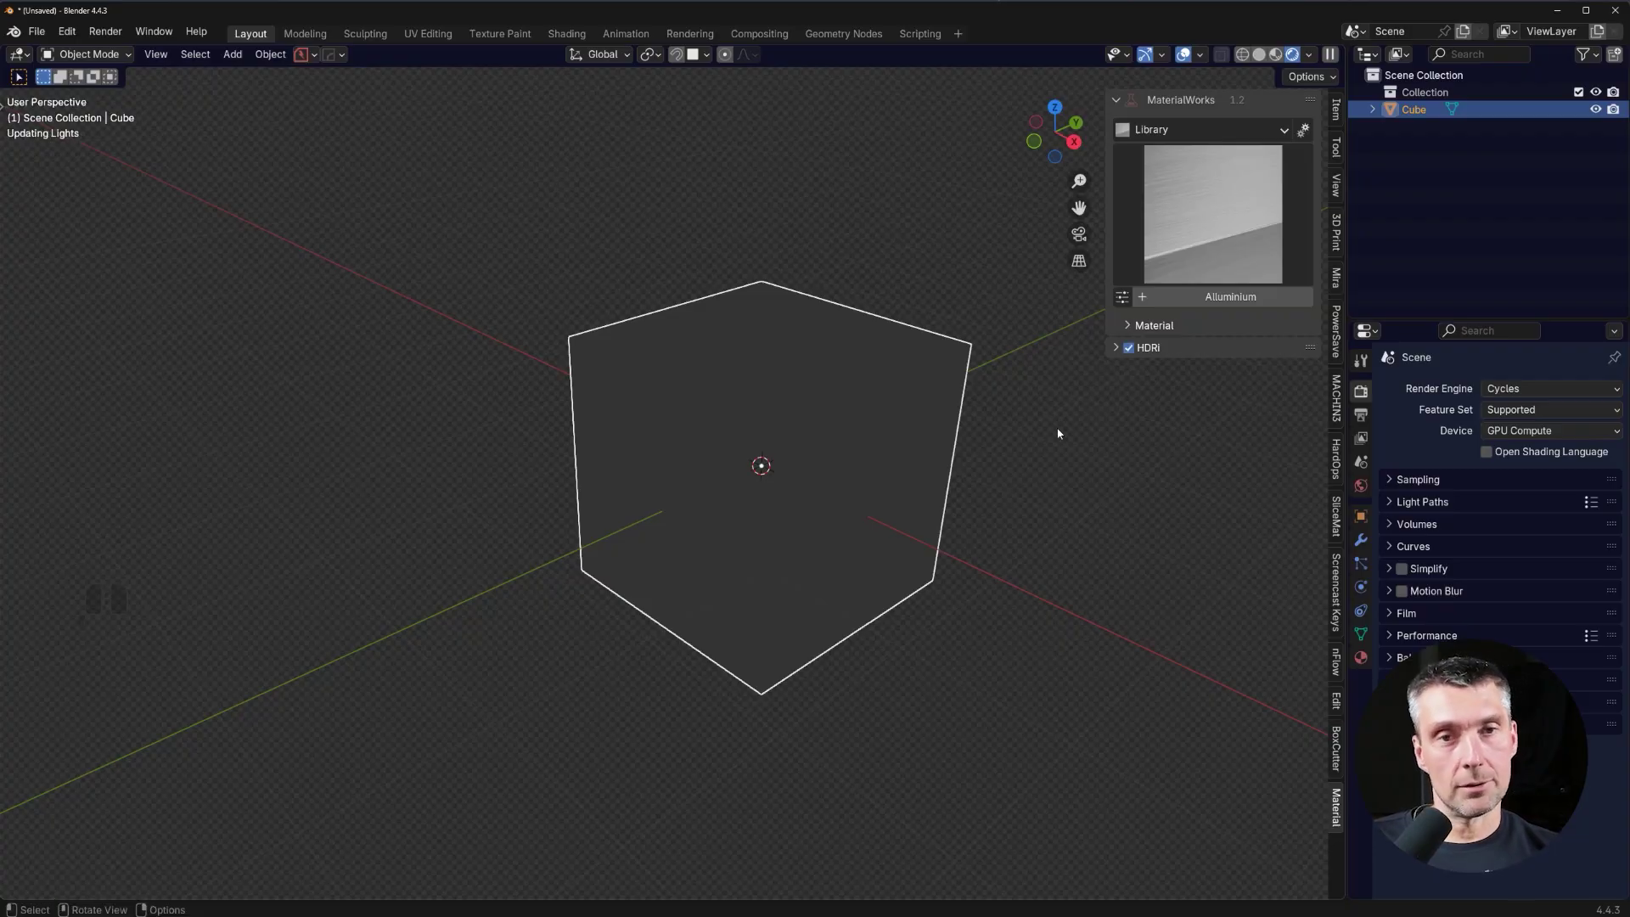
{"action": "middle_click", "coordinate": [1070, 466]}
{"action": "left_click", "coordinate": [1124, 348]}
{"action": "middle_click", "coordinate": [1040, 482]}
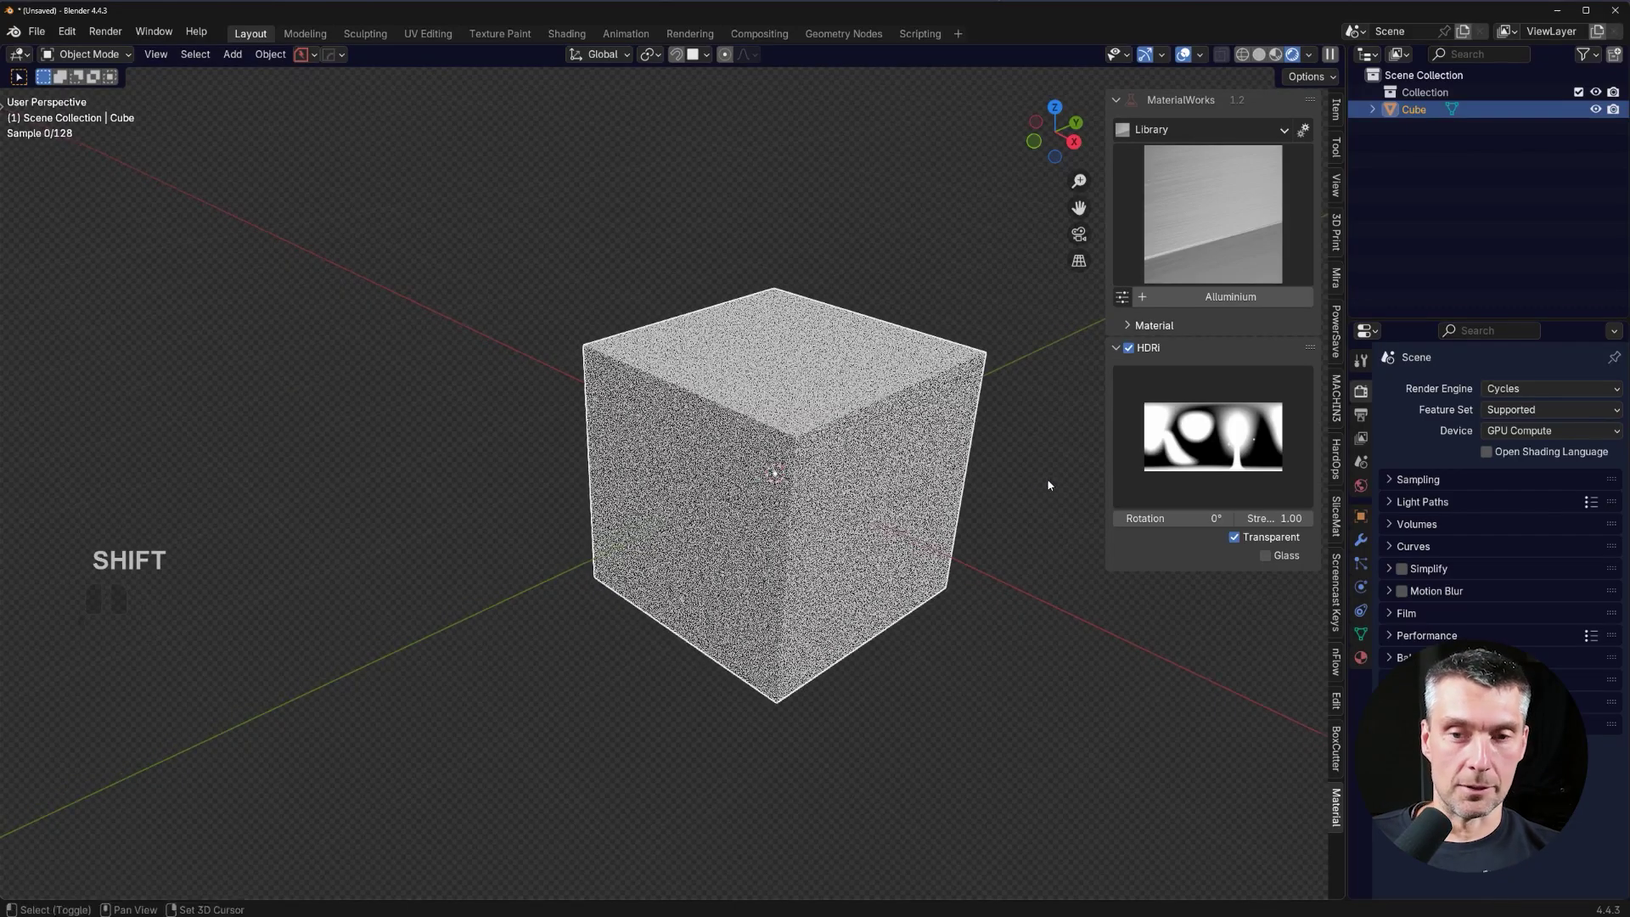
{"action": "middle_click", "coordinate": [1018, 461]}
{"action": "middle_click", "coordinate": [976, 439]}
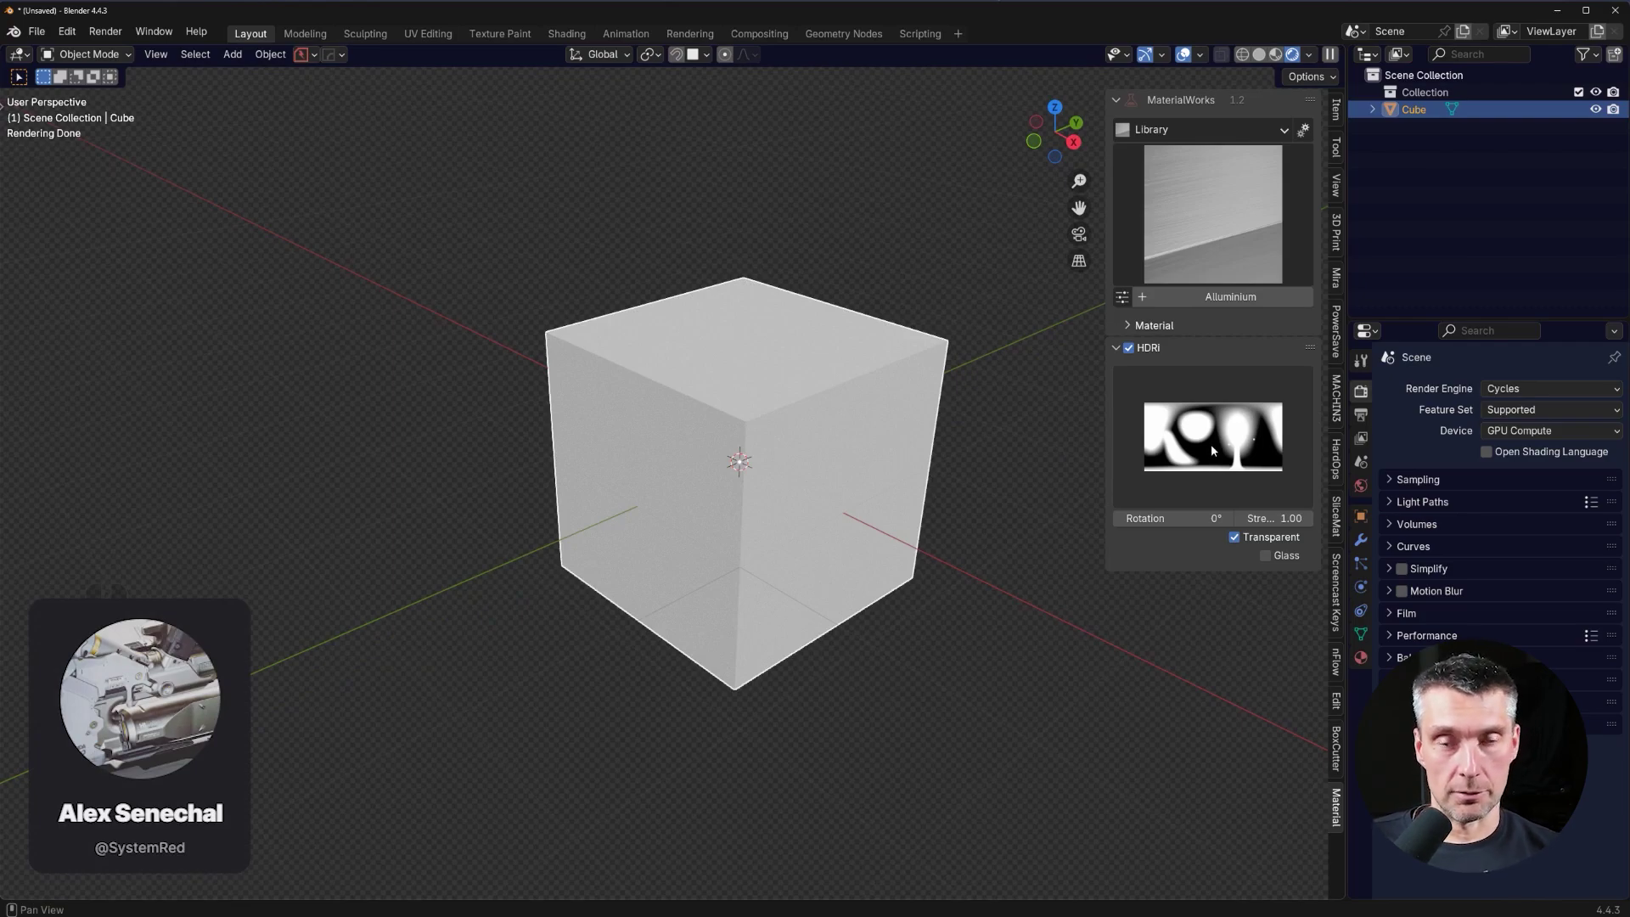
Light the scene with a different HDRI and apply Basic Metal from the MaterialWorks library.
{"action": "left_click", "coordinate": [1214, 450]}
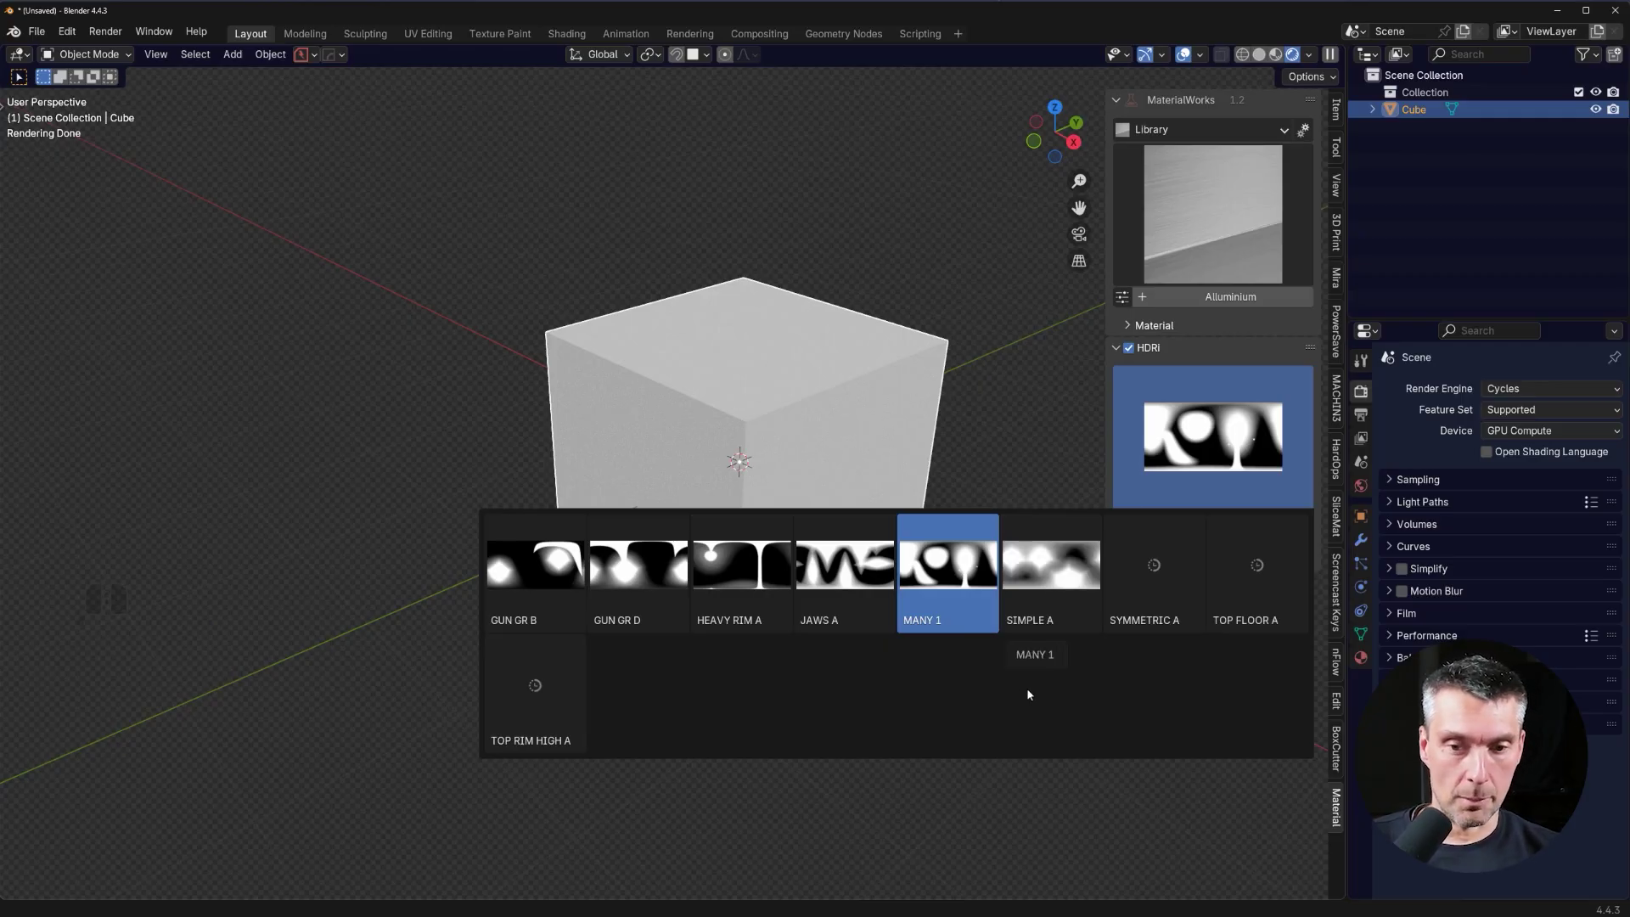
{"action": "left_click", "coordinate": [1044, 589]}
{"action": "middle_click", "coordinate": [919, 492]}
{"action": "left_click", "coordinate": [1231, 245]}
{"action": "left_click", "coordinate": [639, 346]}
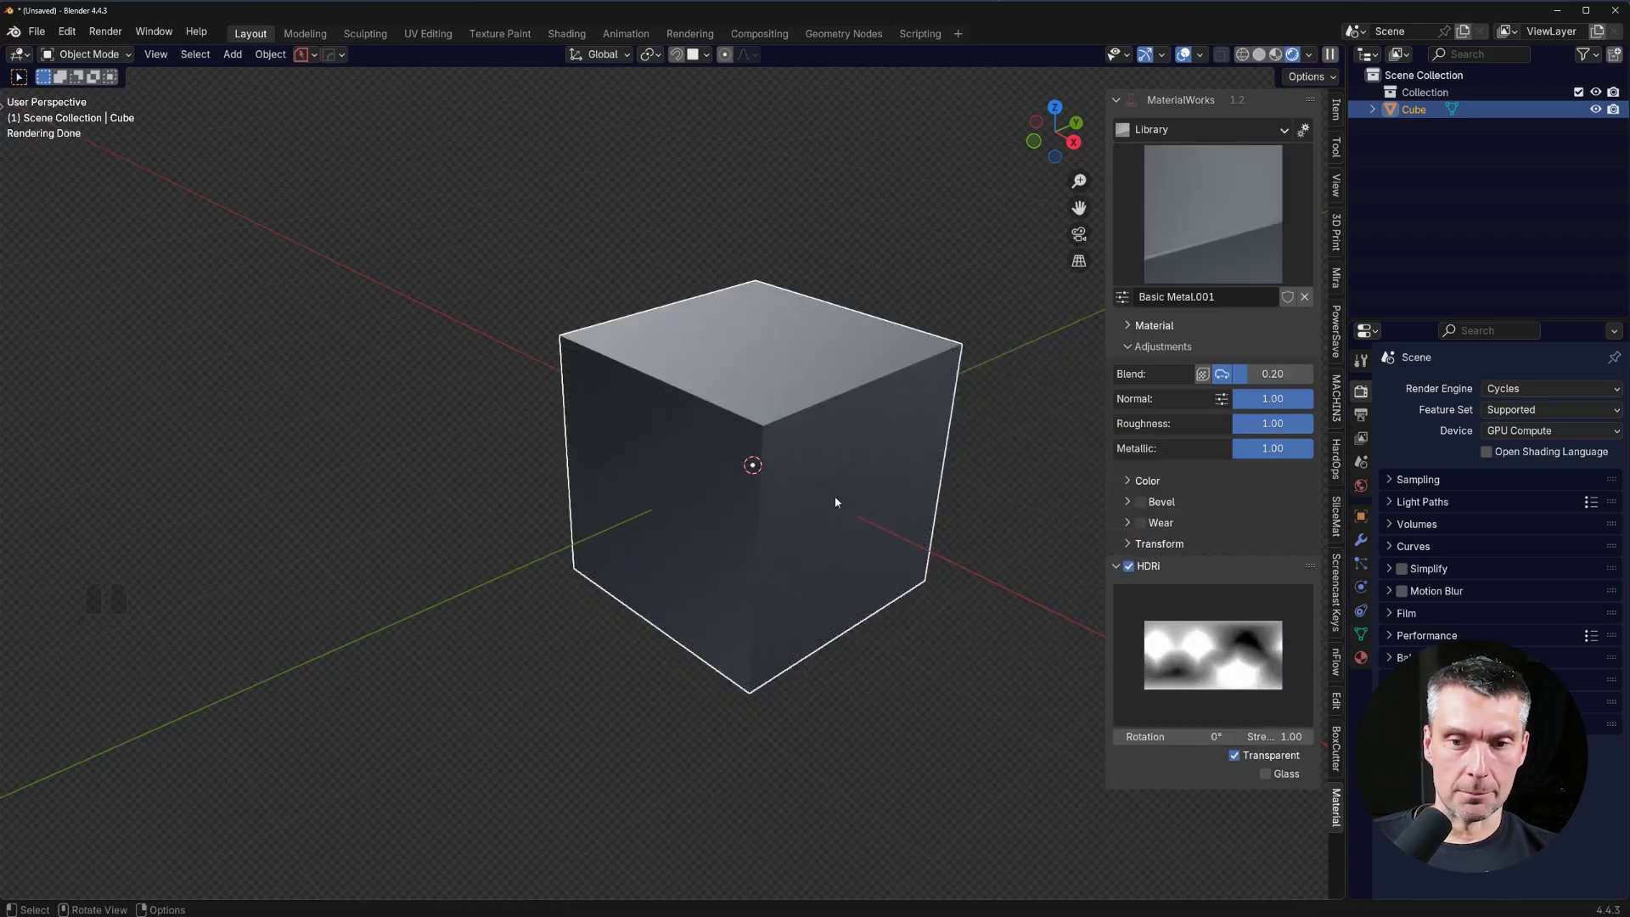
{"action": "middle_click", "coordinate": [699, 476]}
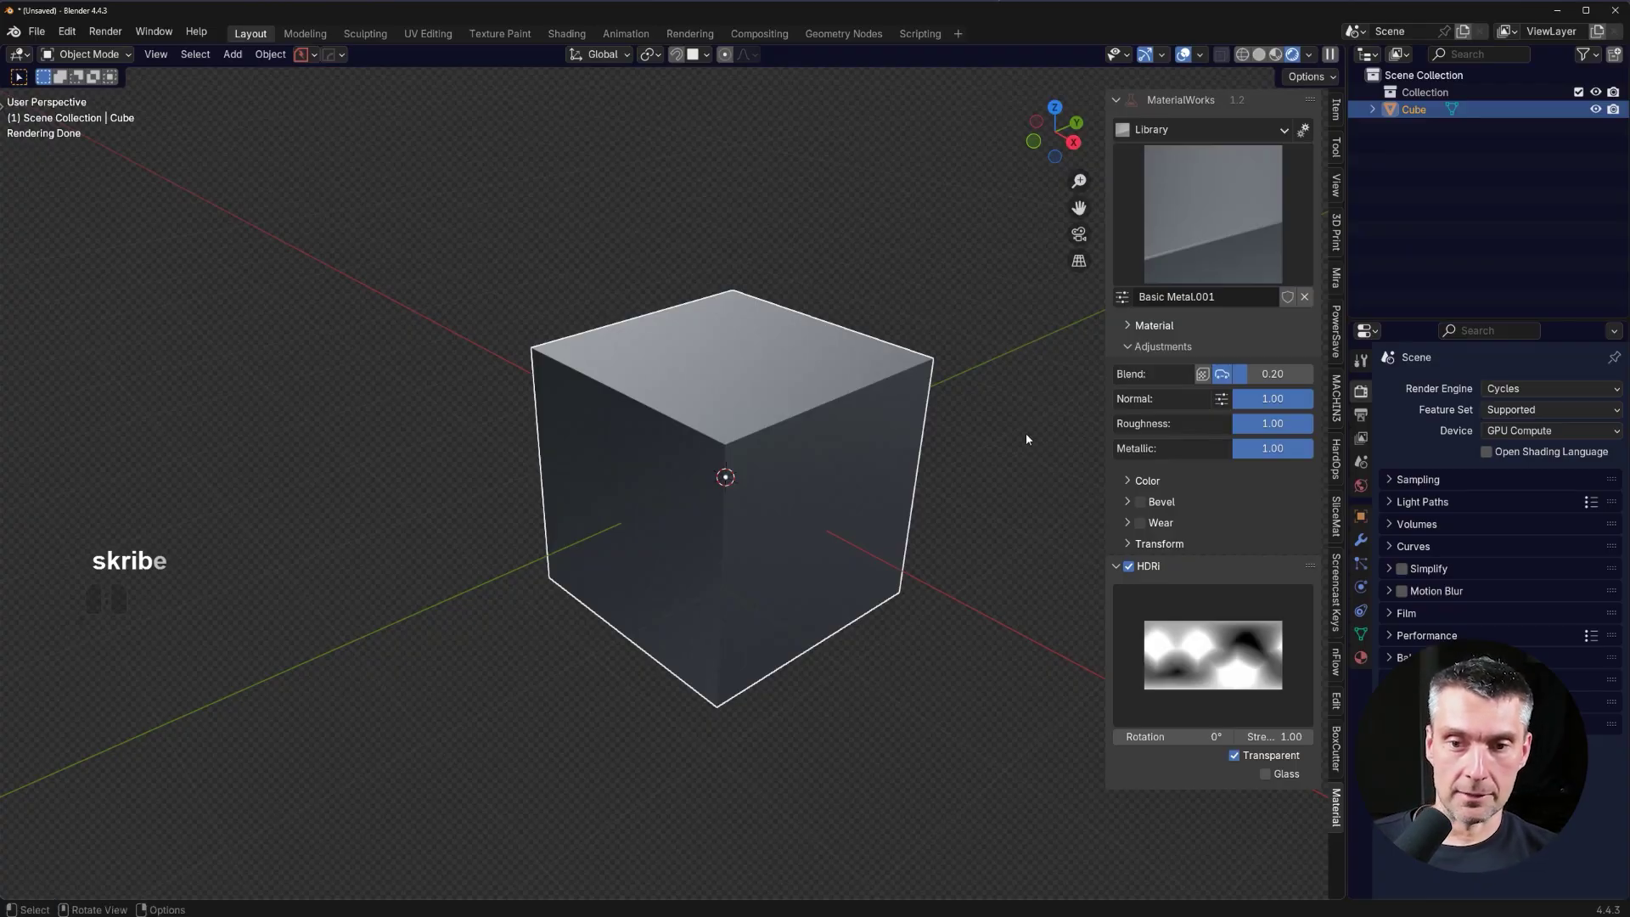
{"action": "left_click_drag", "start_coordinate": [933, 489], "coordinate": [910, 501]}
{"action": "left_click_drag", "start_coordinate": [759, 332], "coordinate": [785, 335]}
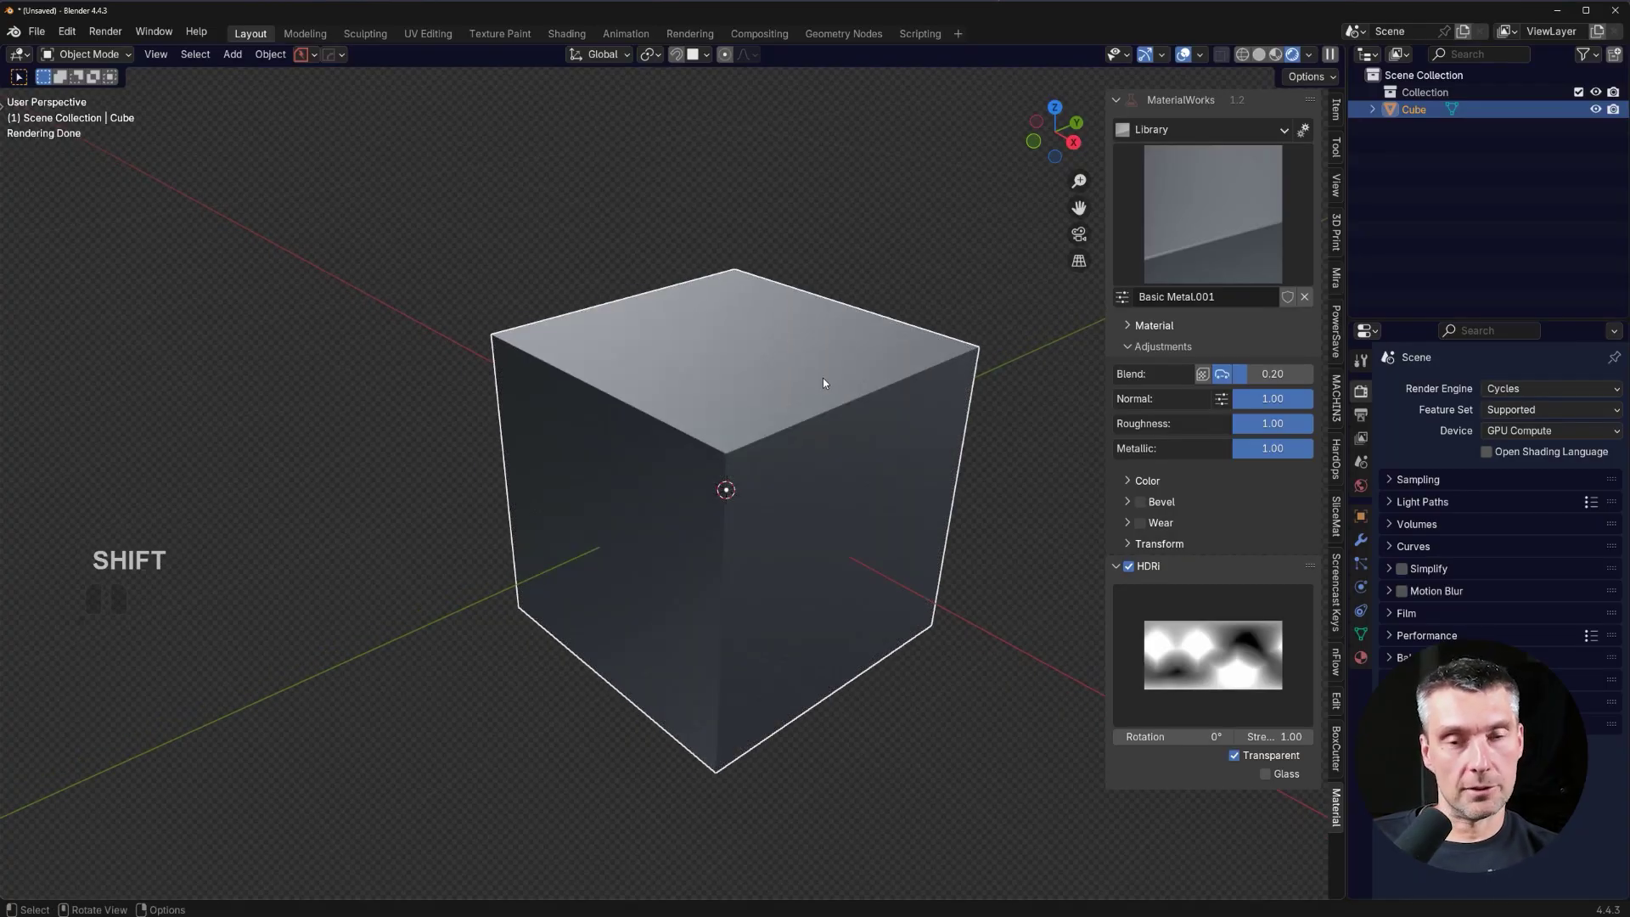
Expand the material's Color section and pick a blue tint.
{"action": "left_click", "coordinate": [1132, 483]}
{"action": "left_click", "coordinate": [1288, 520]}
{"action": "left_click", "coordinate": [1173, 513]}
{"action": "left_click", "coordinate": [1217, 312]}
{"action": "left_click_drag", "start_coordinate": [1295, 513], "coordinate": [1237, 512]}
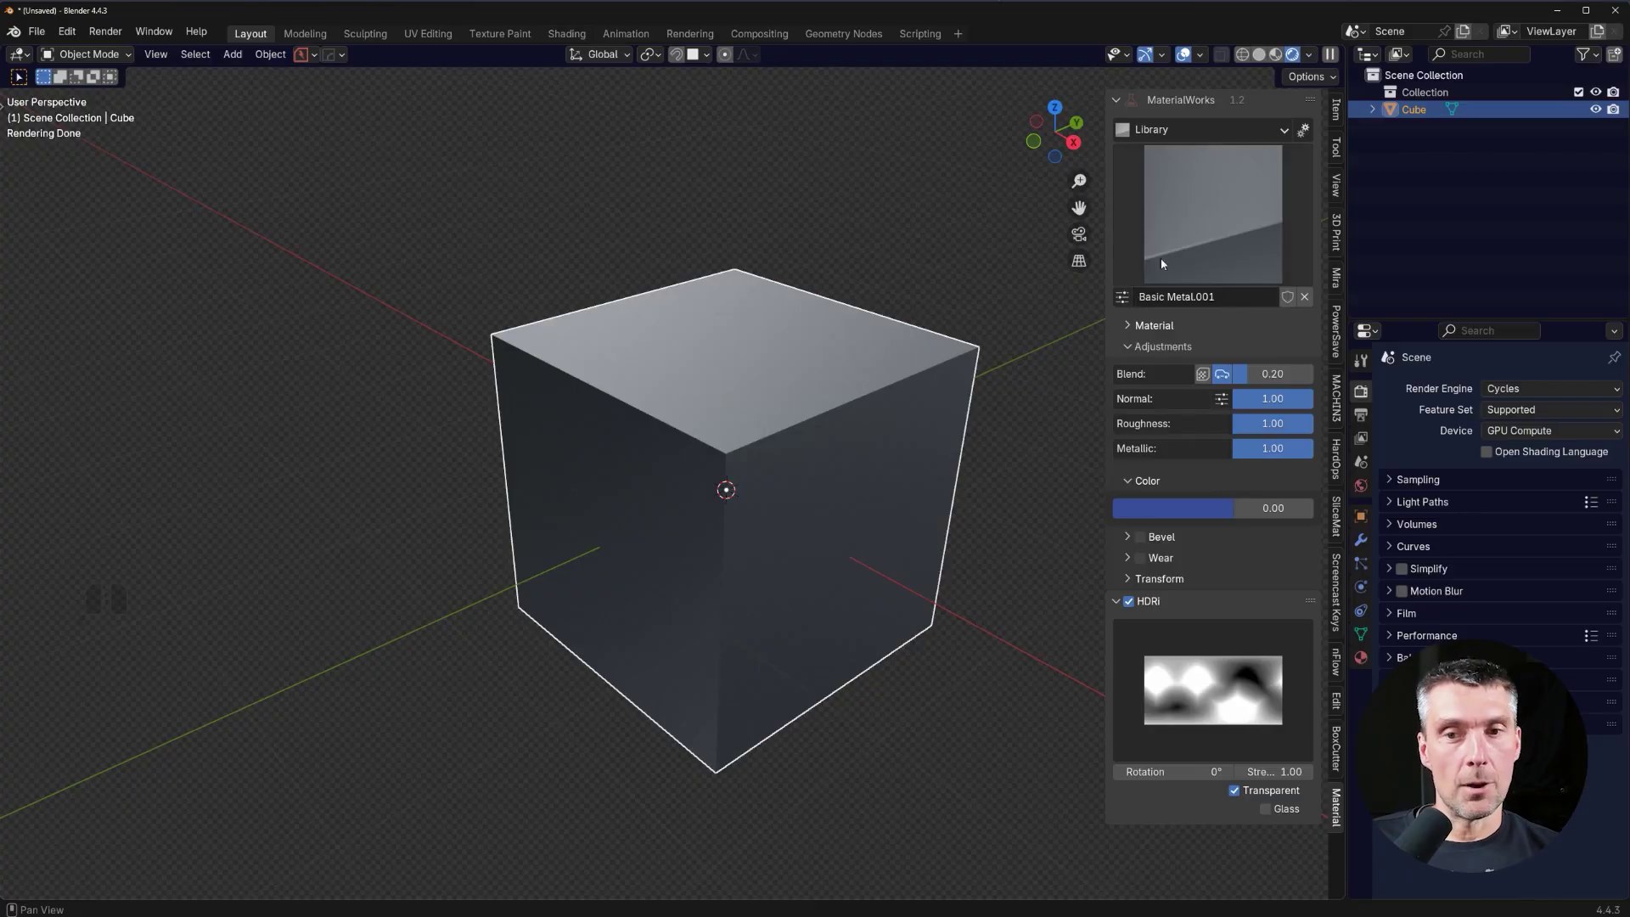
Apply Braided Cable Steel to the cube and tweak its roughness/scale slider.
{"action": "left_click", "coordinate": [1218, 212]}
{"action": "left_click", "coordinate": [966, 347]}
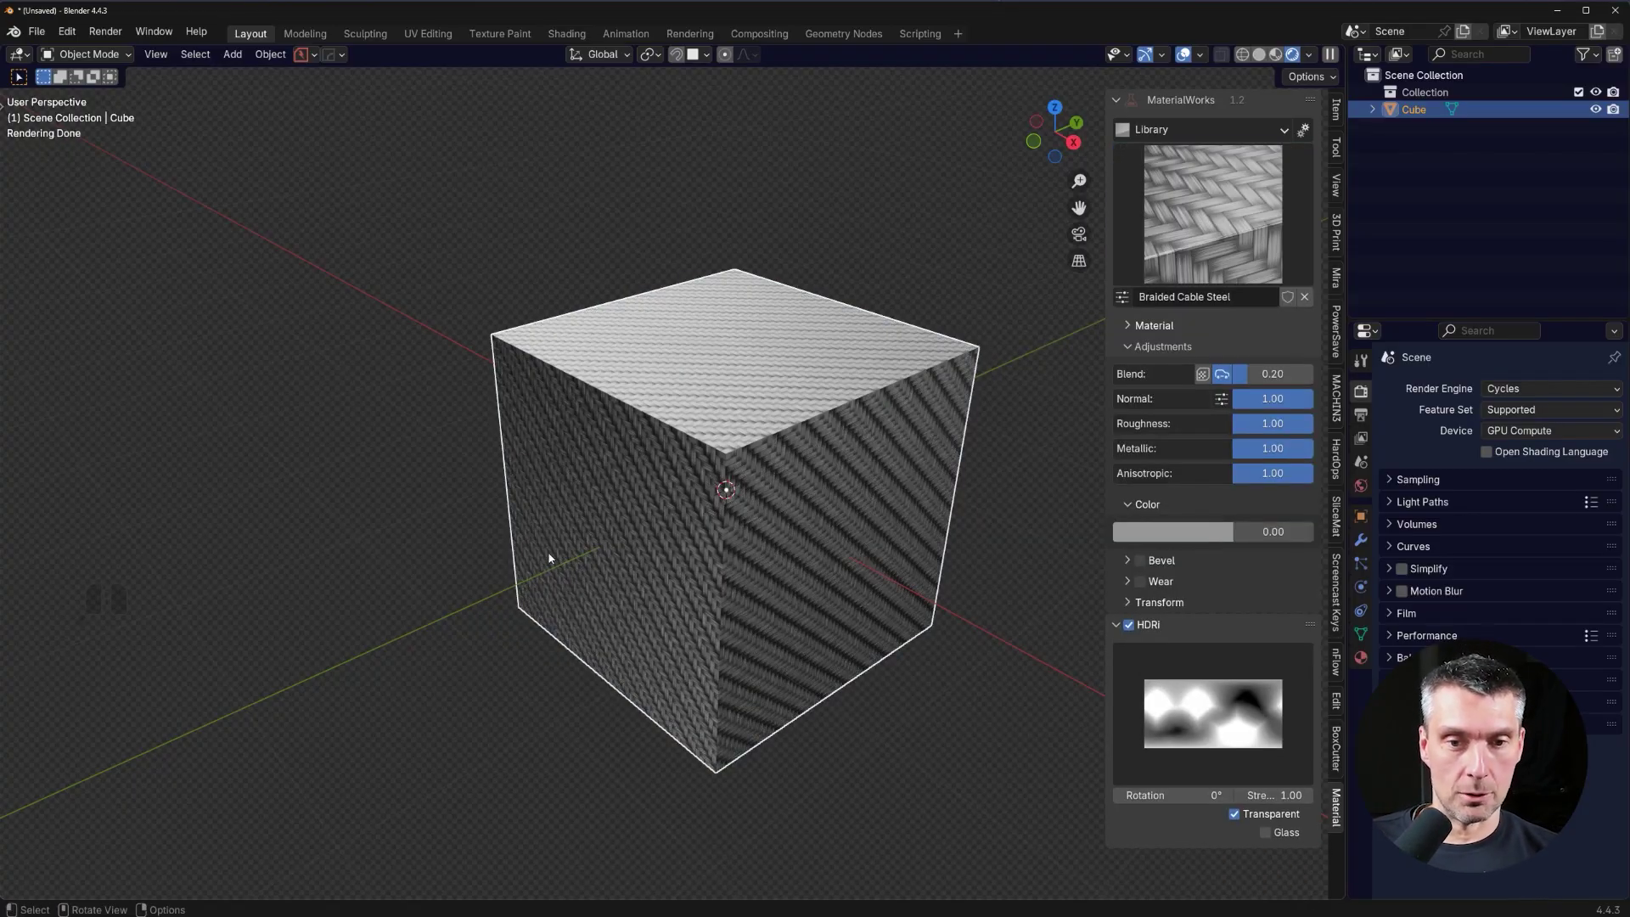
{"action": "middle_click", "coordinate": [717, 494]}
{"action": "scroll", "scroll_direction": "up", "scroll_amount": 3}
{"action": "middle_click", "coordinate": [814, 475]}
{"action": "middle_click", "coordinate": [810, 452]}
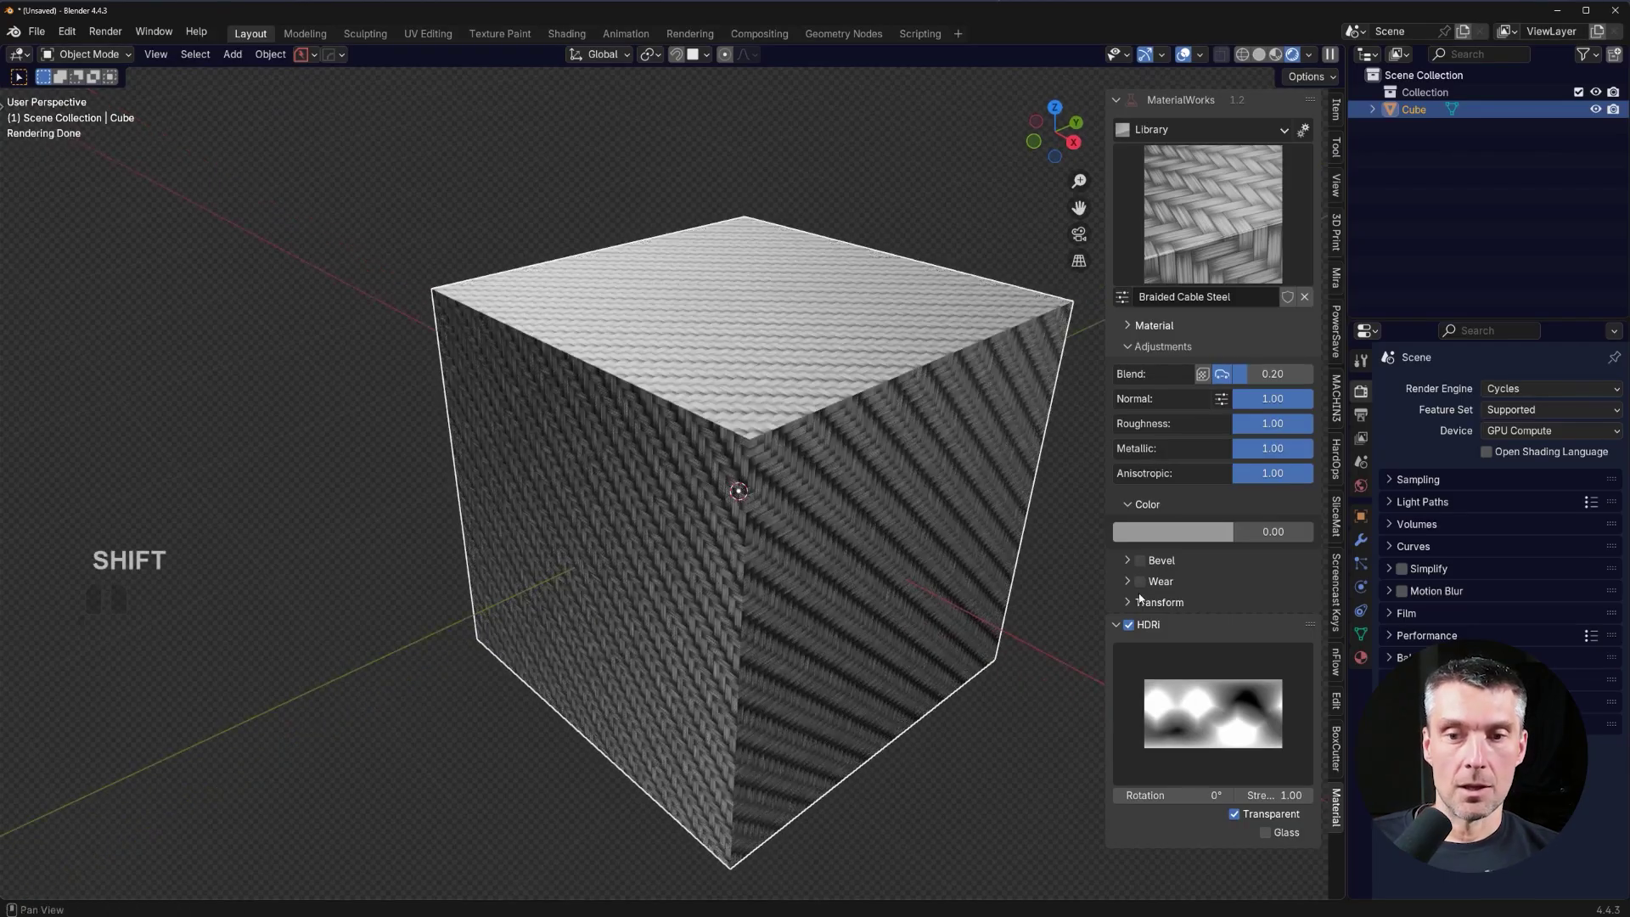
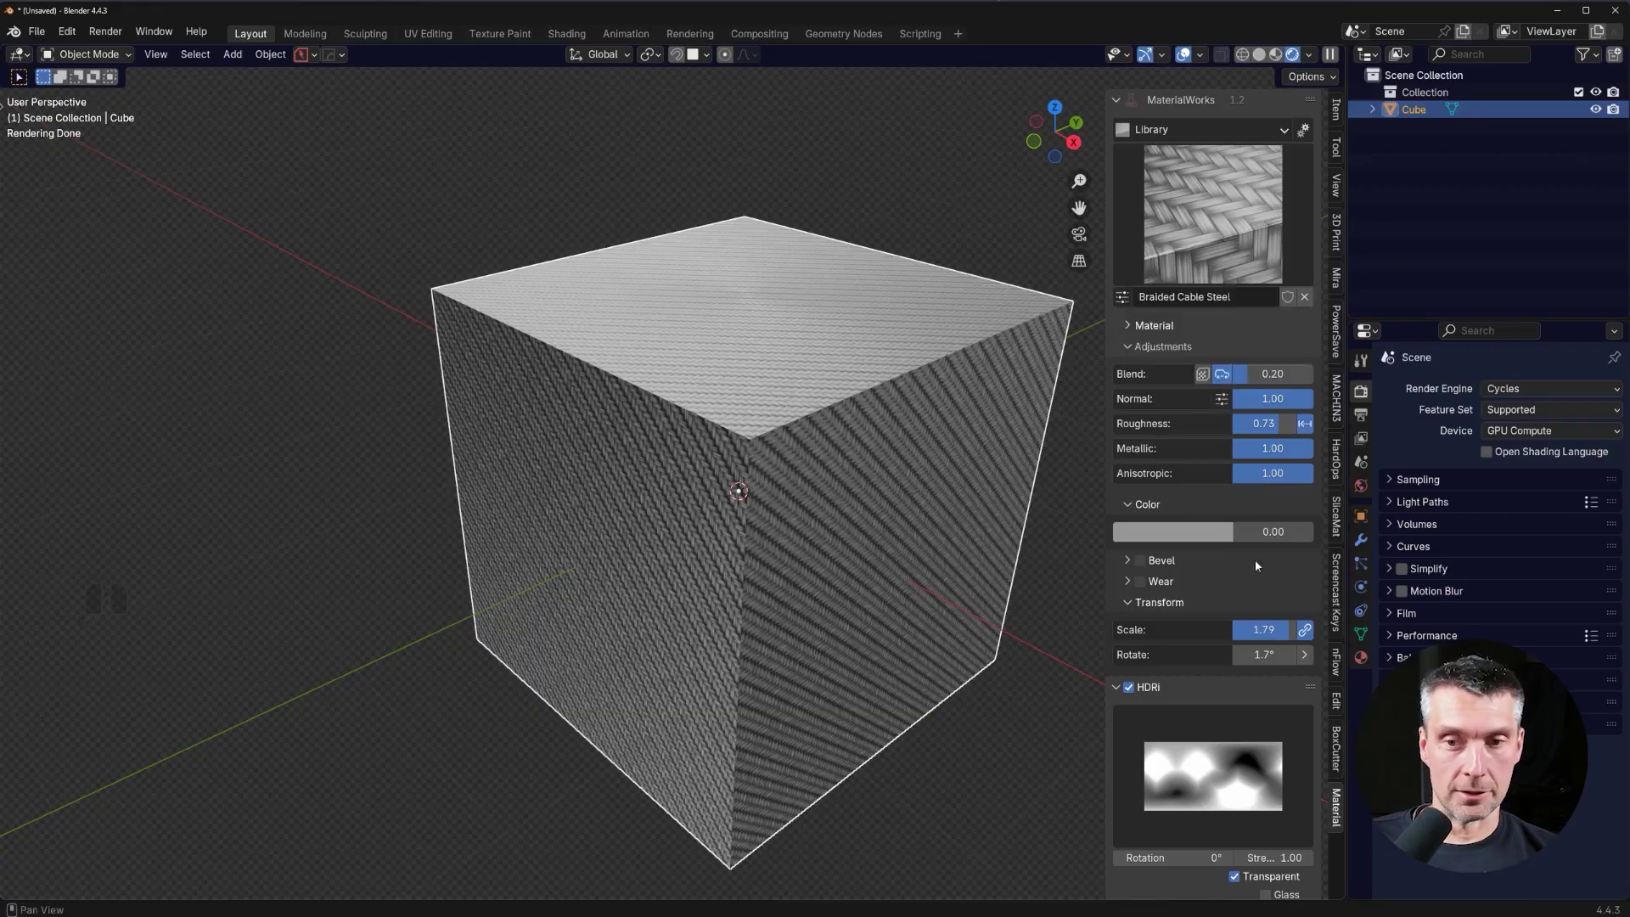
{"action": "left_click_drag", "start_coordinate": [1302, 453], "coordinate": [1317, 457]}
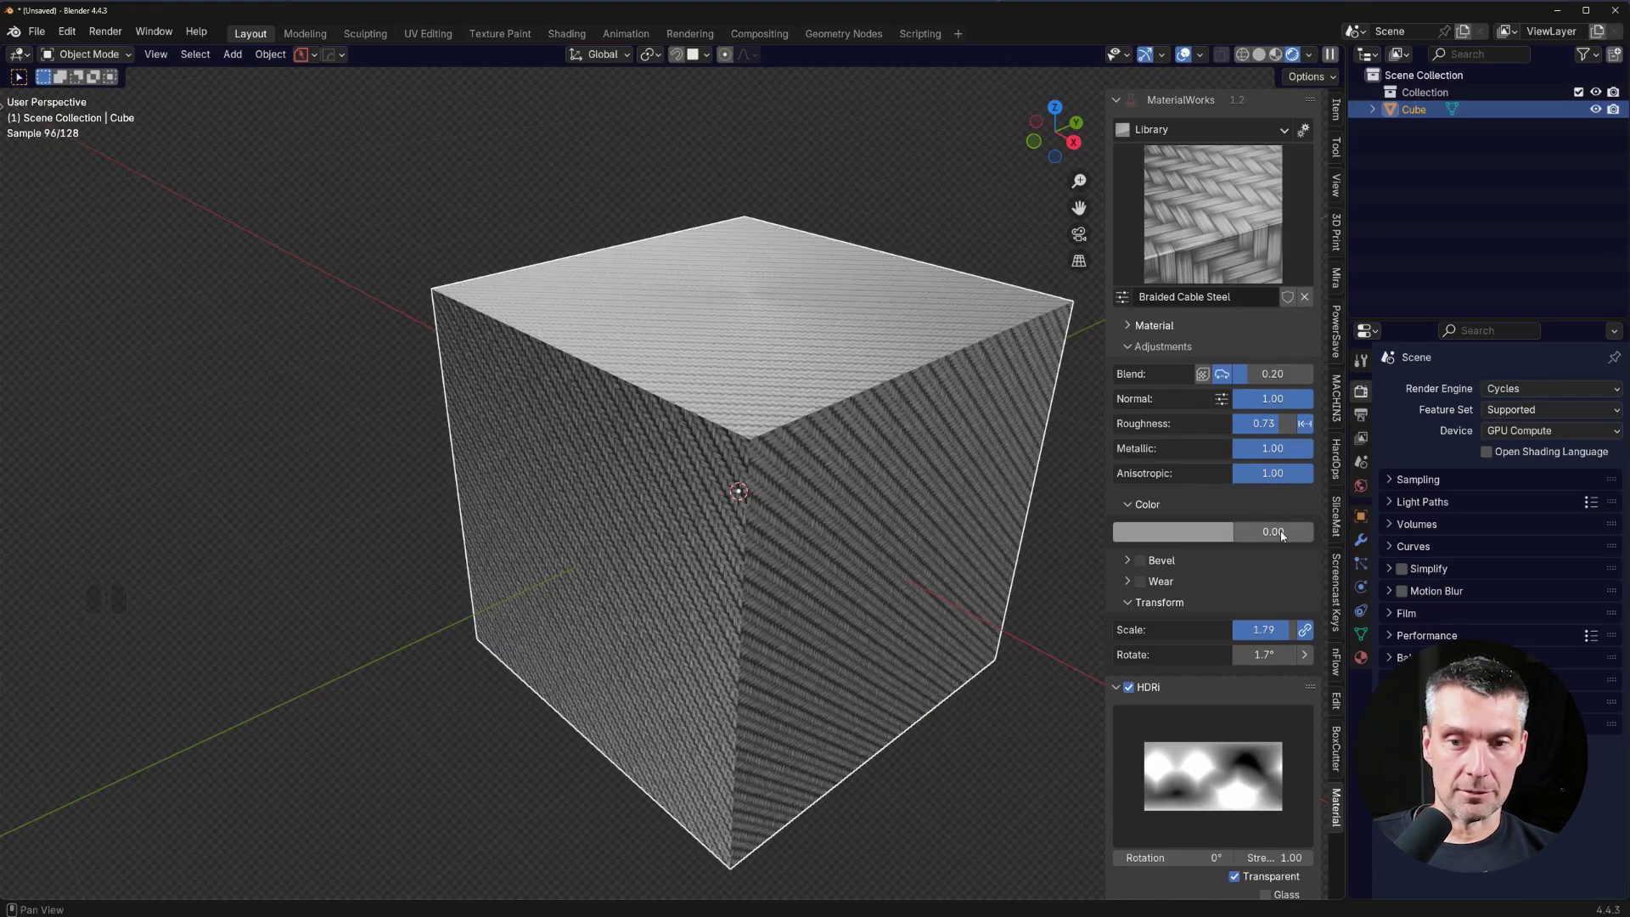
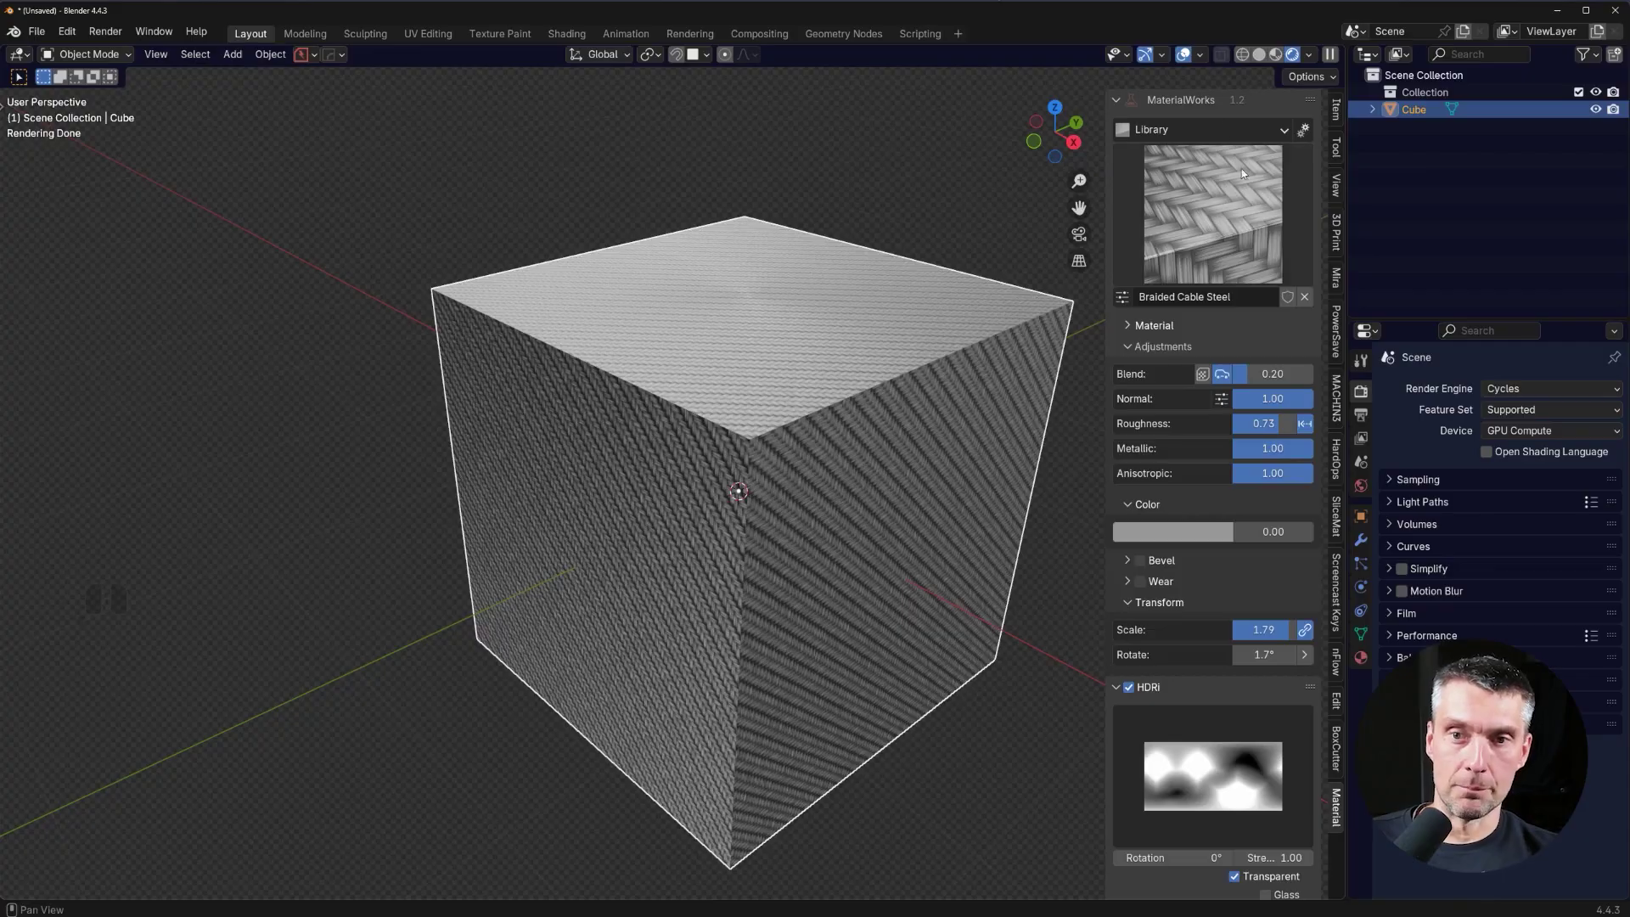
Bring up the MaterialWorks library again to pick Hex Steel.
{"action": "left_click", "coordinate": [1202, 253]}
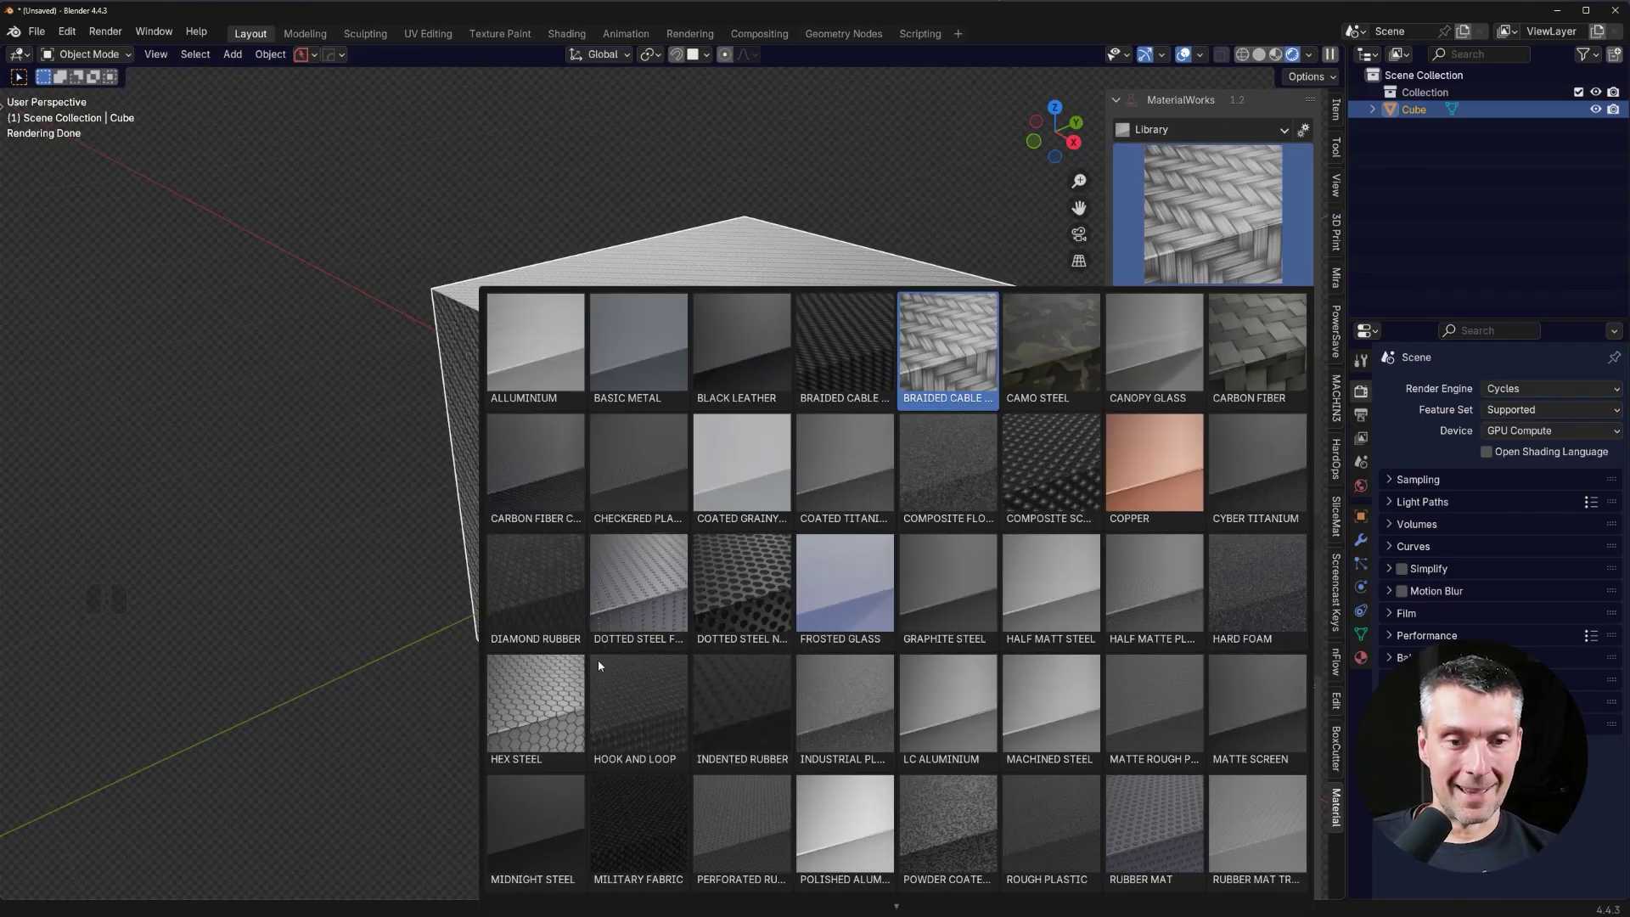
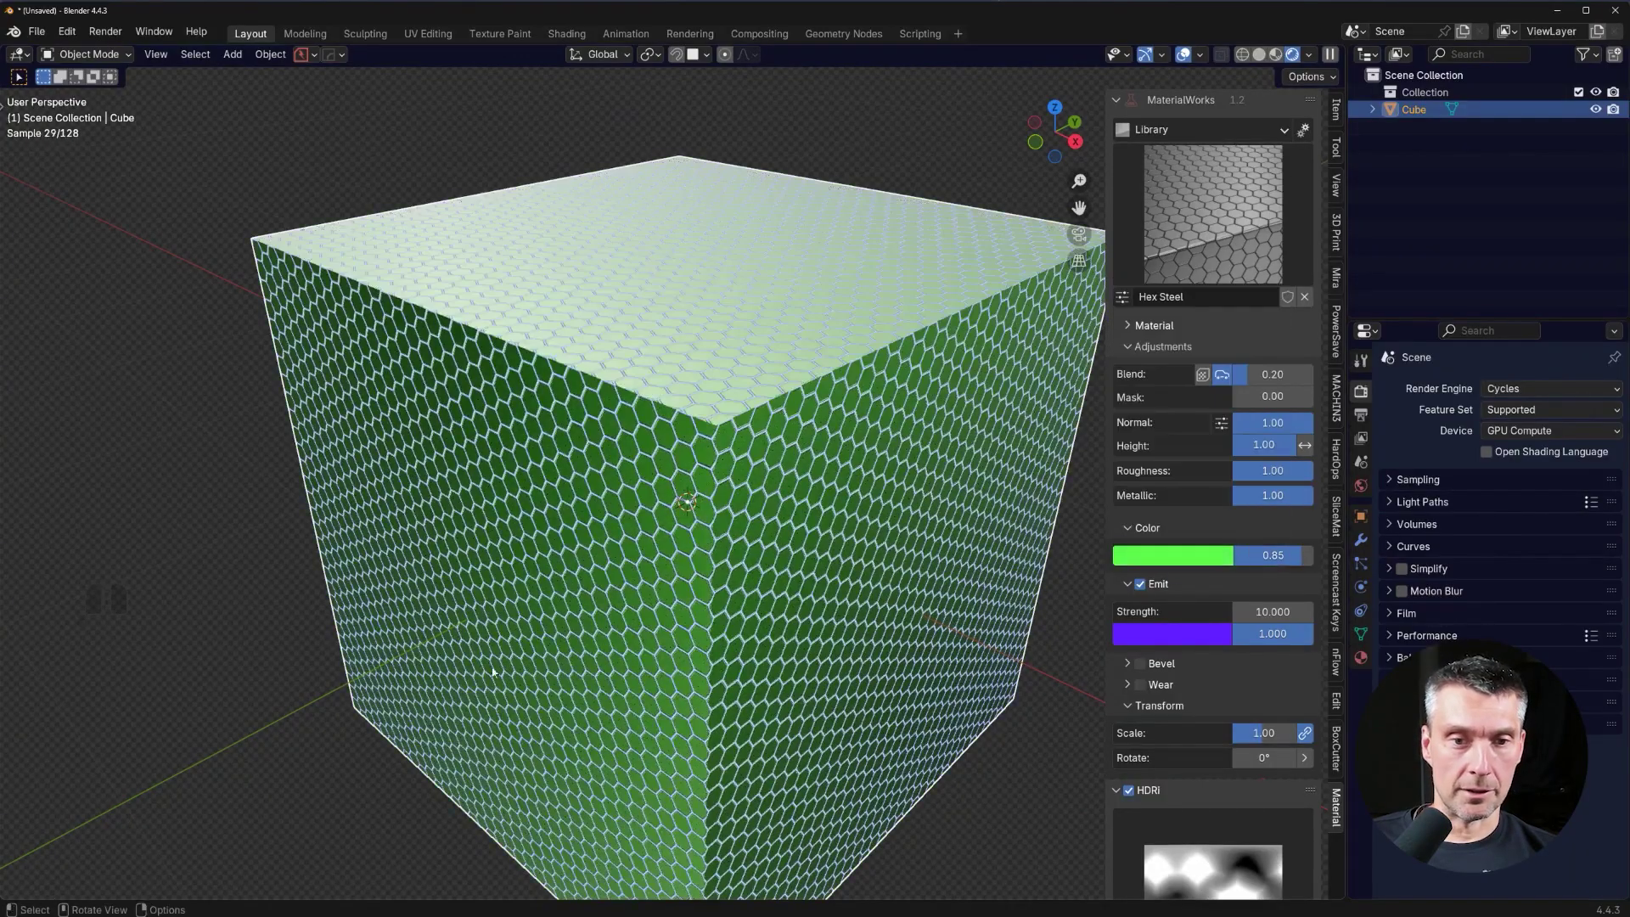
{"action": "middle_click", "coordinate": [723, 545]}
Delete the cube, add a fresh one and apply Dotted Steel Net from the metal library.
{"action": "double_click", "coordinate": [805, 454]}
{"action": "key", "text": "x"}
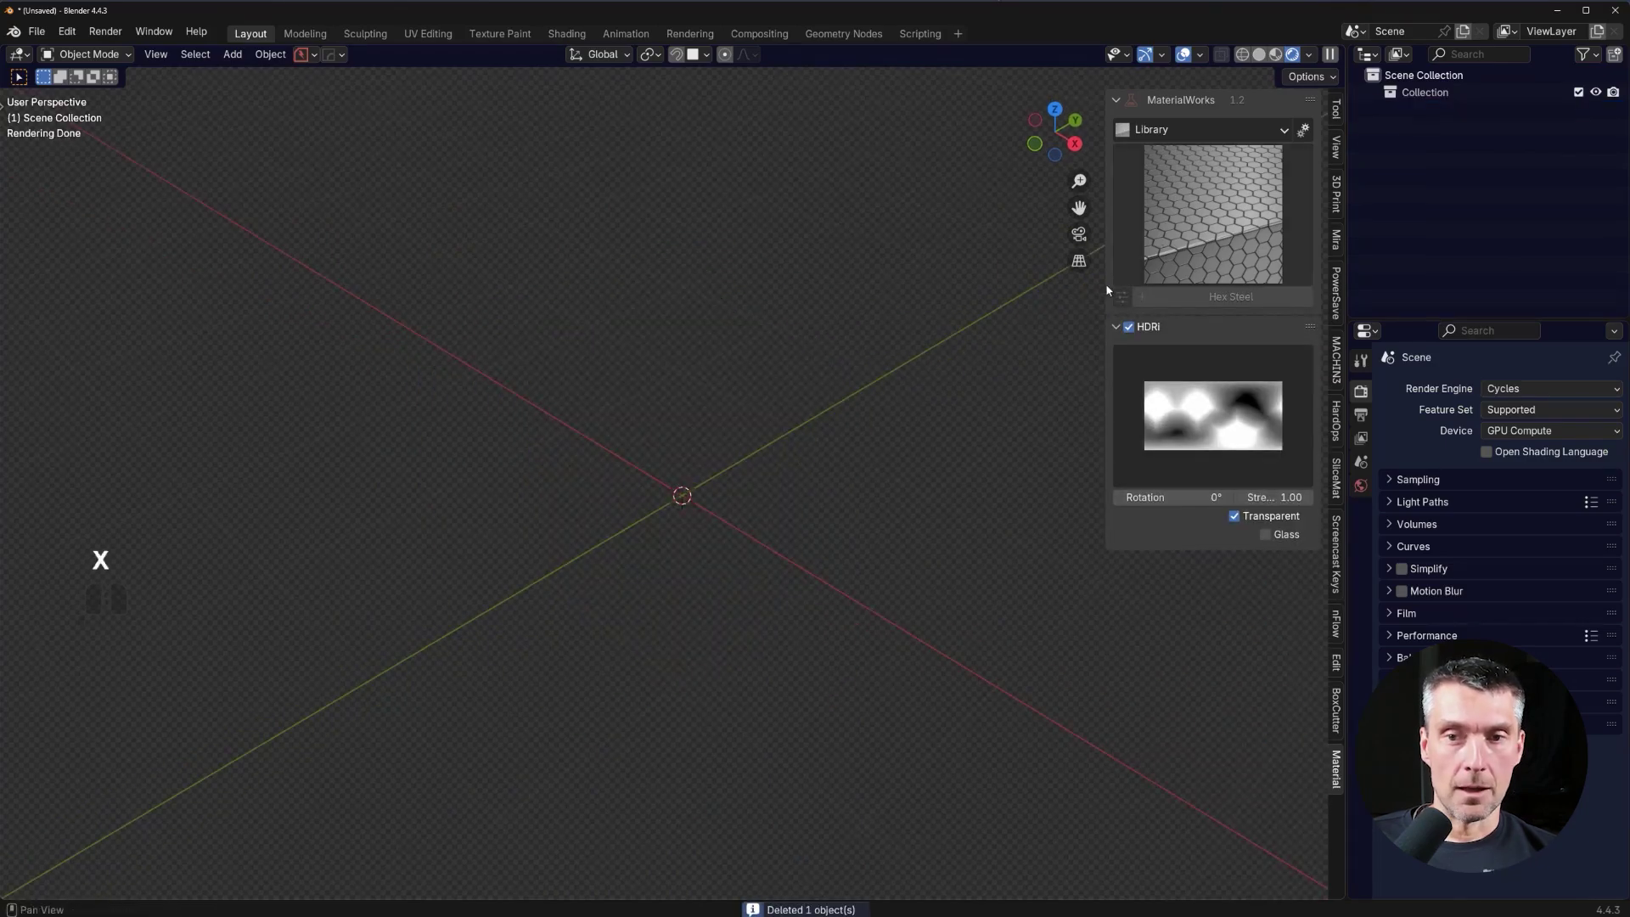
{"action": "key", "text": "shift+a"}
{"action": "left_click", "coordinate": [1075, 381]}
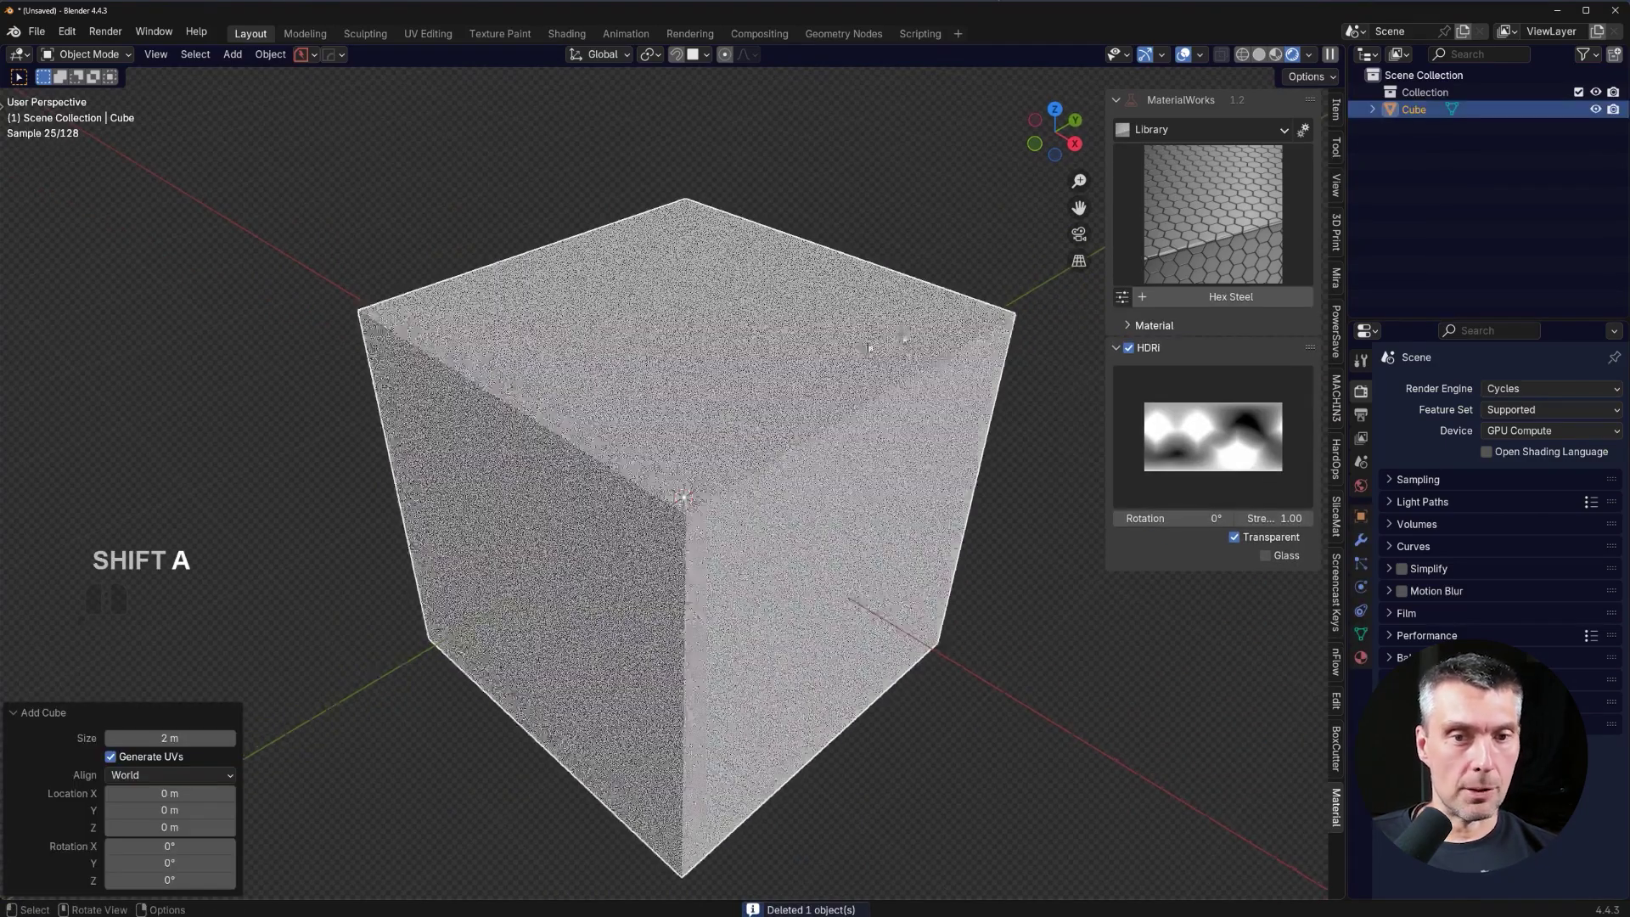
{"action": "middle_click", "coordinate": [885, 340]}
{"action": "left_click", "coordinate": [1198, 221]}
{"action": "left_click", "coordinate": [751, 598]}
{"action": "middle_click", "coordinate": [777, 540]}
{"action": "left_click", "coordinate": [1282, 501]}
Orbit around the perforated cube to inspect it from several sides.
{"action": "left_click_drag", "start_coordinate": [585, 538], "coordinate": [734, 461]}
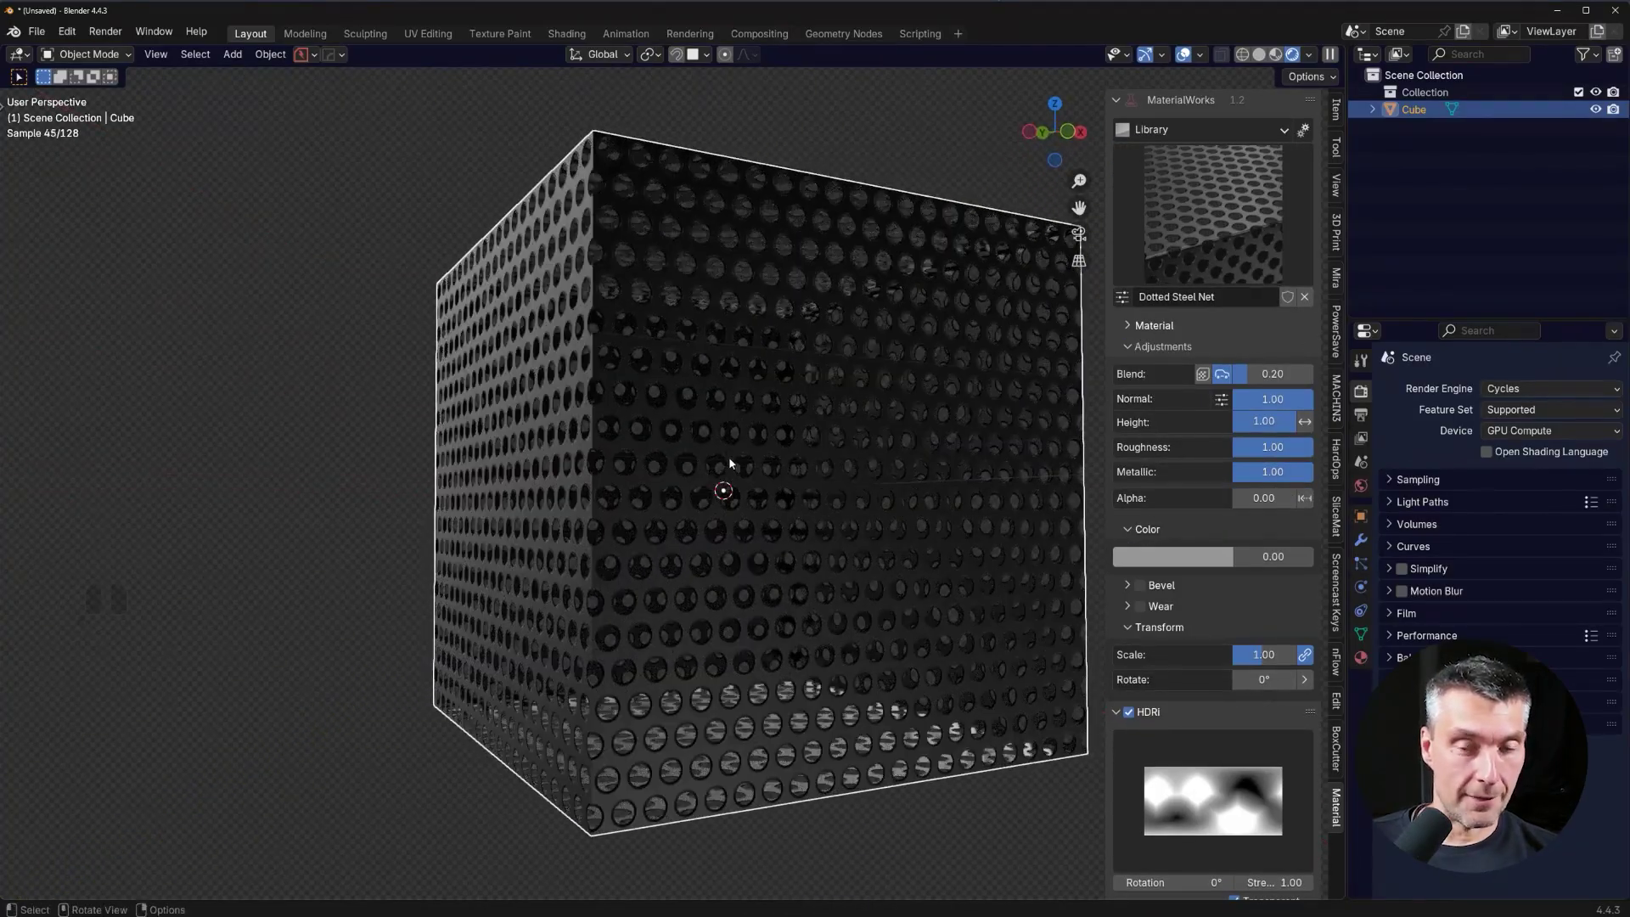
{"action": "left_click_drag", "start_coordinate": [852, 341], "coordinate": [860, 474]}
{"action": "left_click_drag", "start_coordinate": [861, 494], "coordinate": [803, 493]}
{"action": "left_click_drag", "start_coordinate": [803, 489], "coordinate": [737, 476]}
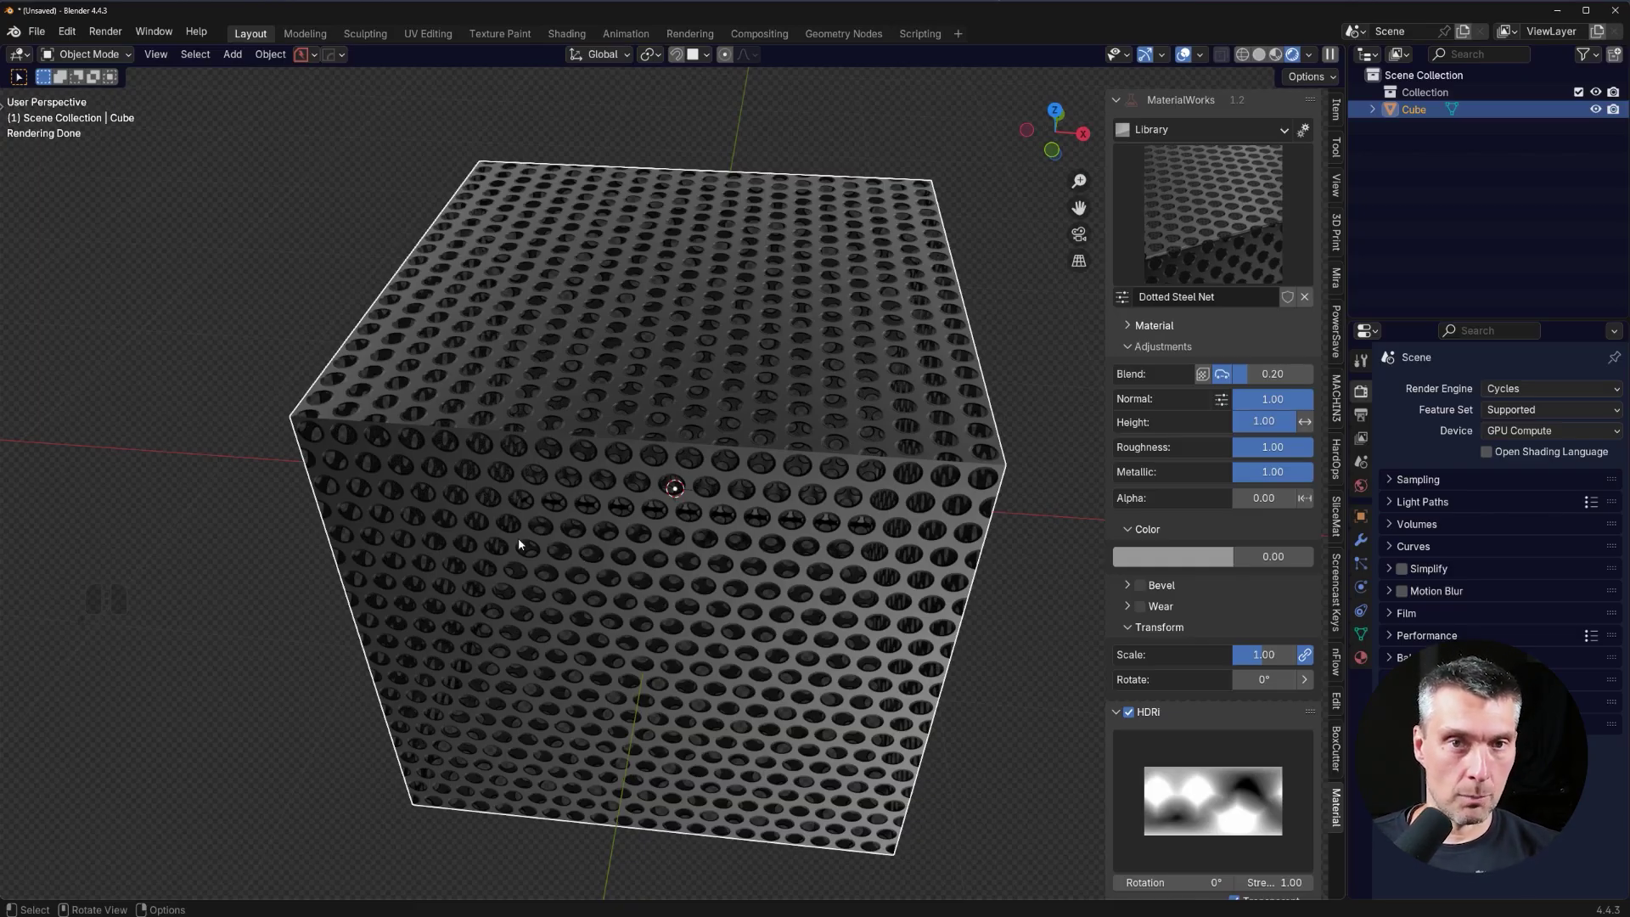
{"action": "left_click_drag", "start_coordinate": [758, 429], "coordinate": [602, 410]}
{"action": "left_click_drag", "start_coordinate": [627, 418], "coordinate": [700, 437]}
{"action": "left_click_drag", "start_coordinate": [641, 421], "coordinate": [714, 403]}
{"action": "middle_click", "coordinate": [731, 370]}
{"action": "middle_click", "coordinate": [731, 368]}
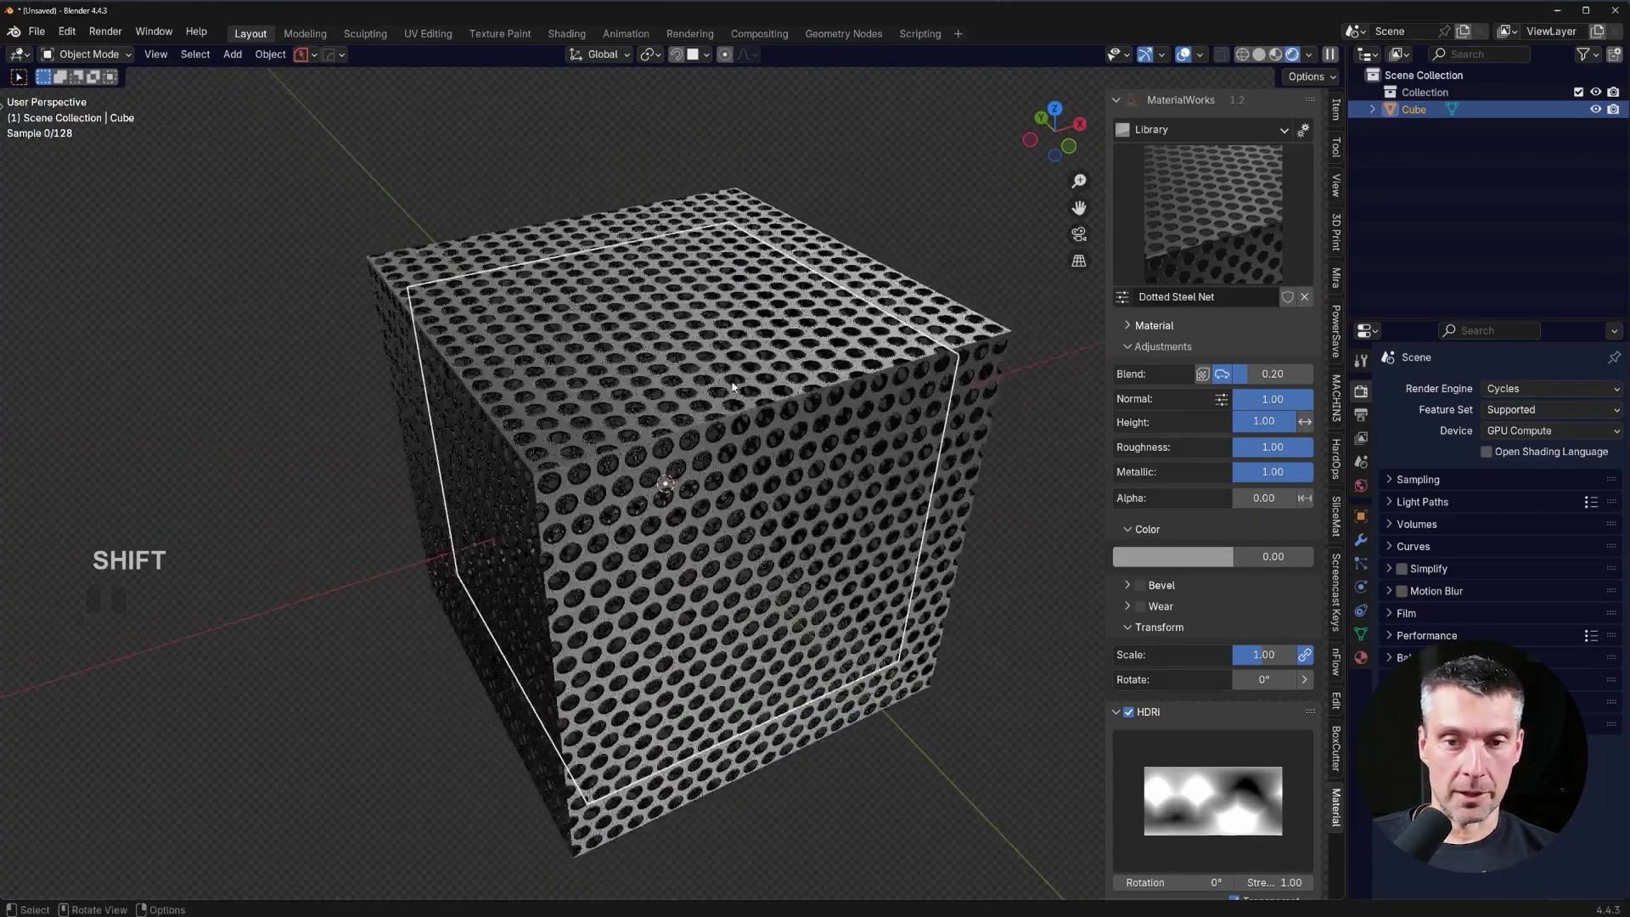
{"action": "middle_click", "coordinate": [735, 383]}
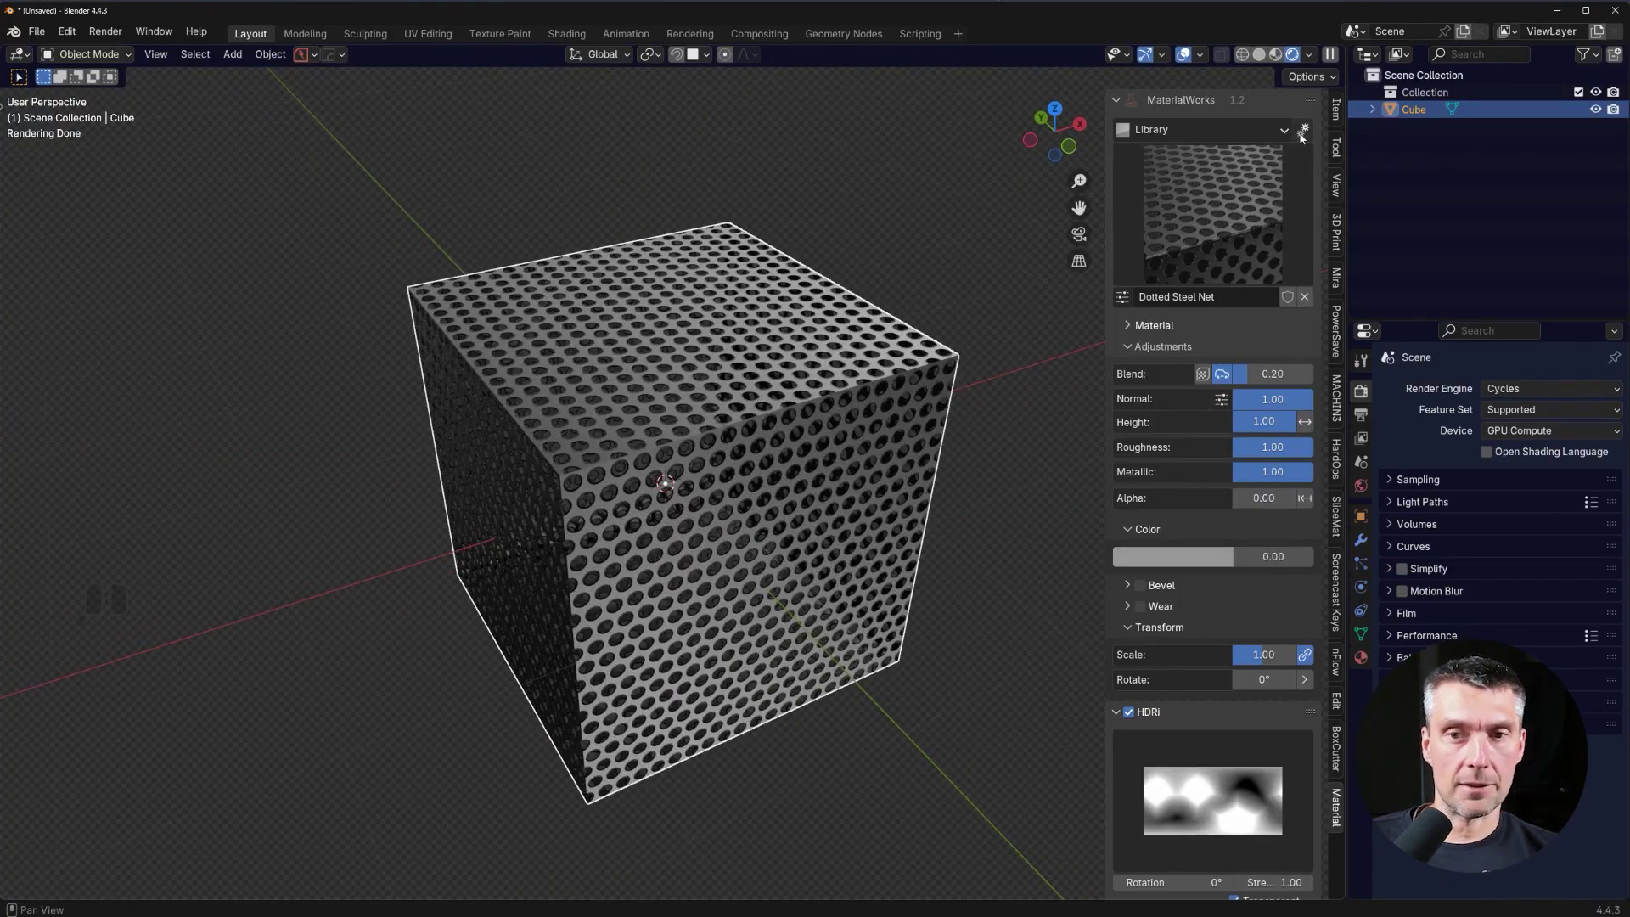
Switch the MaterialWorks library category to Rubber and show its material choices.
{"action": "left_click", "coordinate": [1266, 134]}
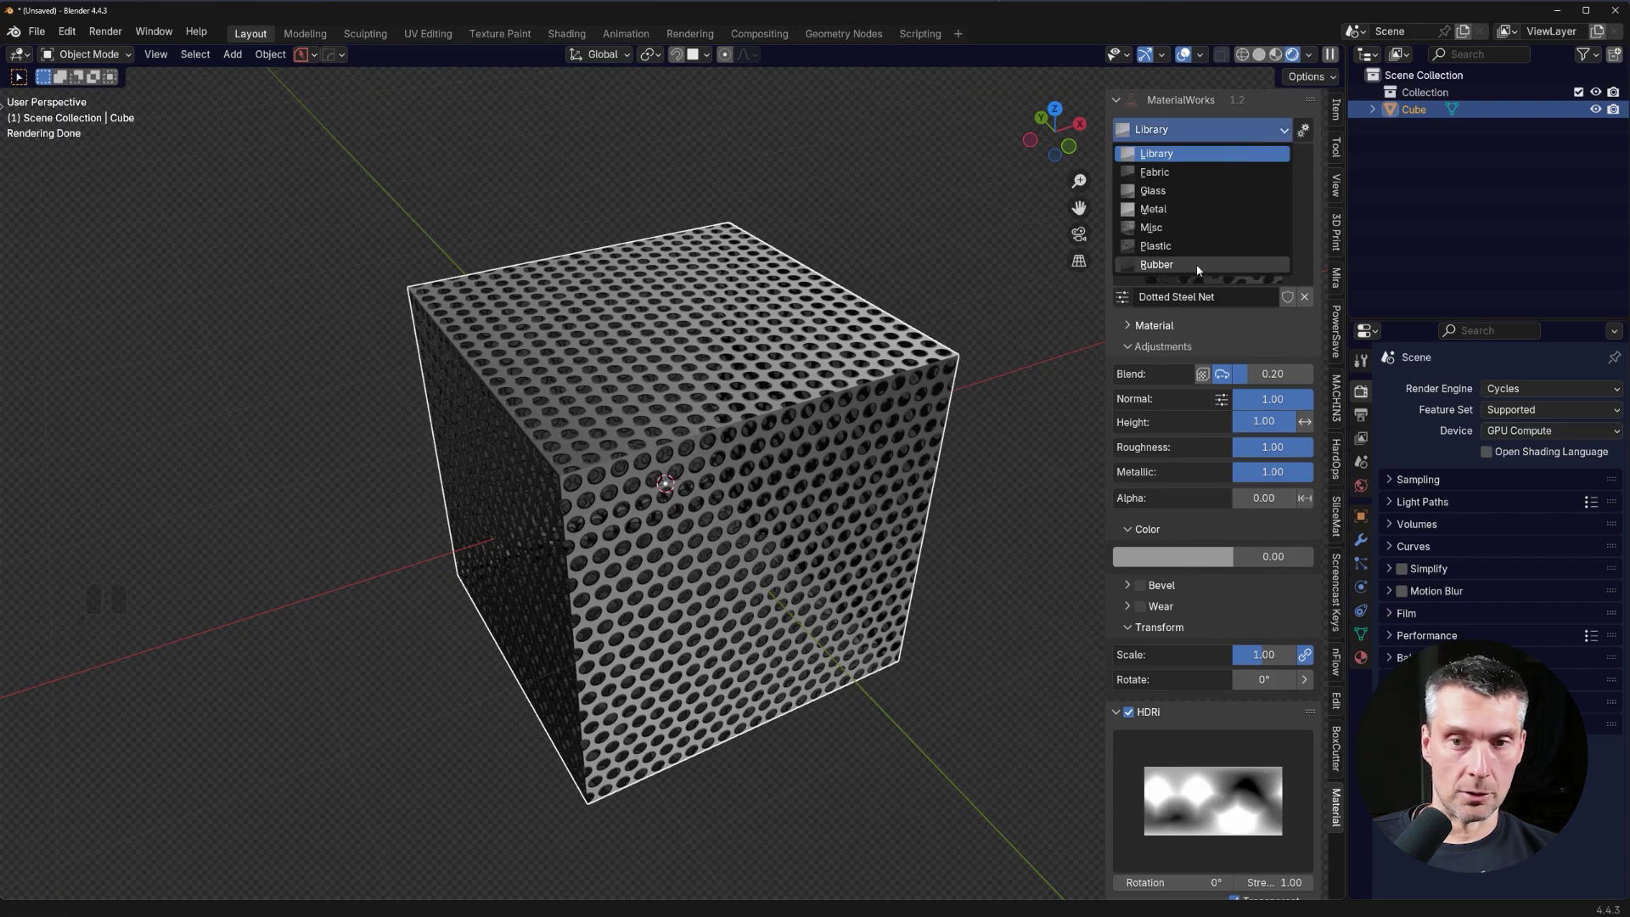
{"action": "left_click", "coordinate": [1202, 270]}
{"action": "left_click", "coordinate": [1237, 227]}
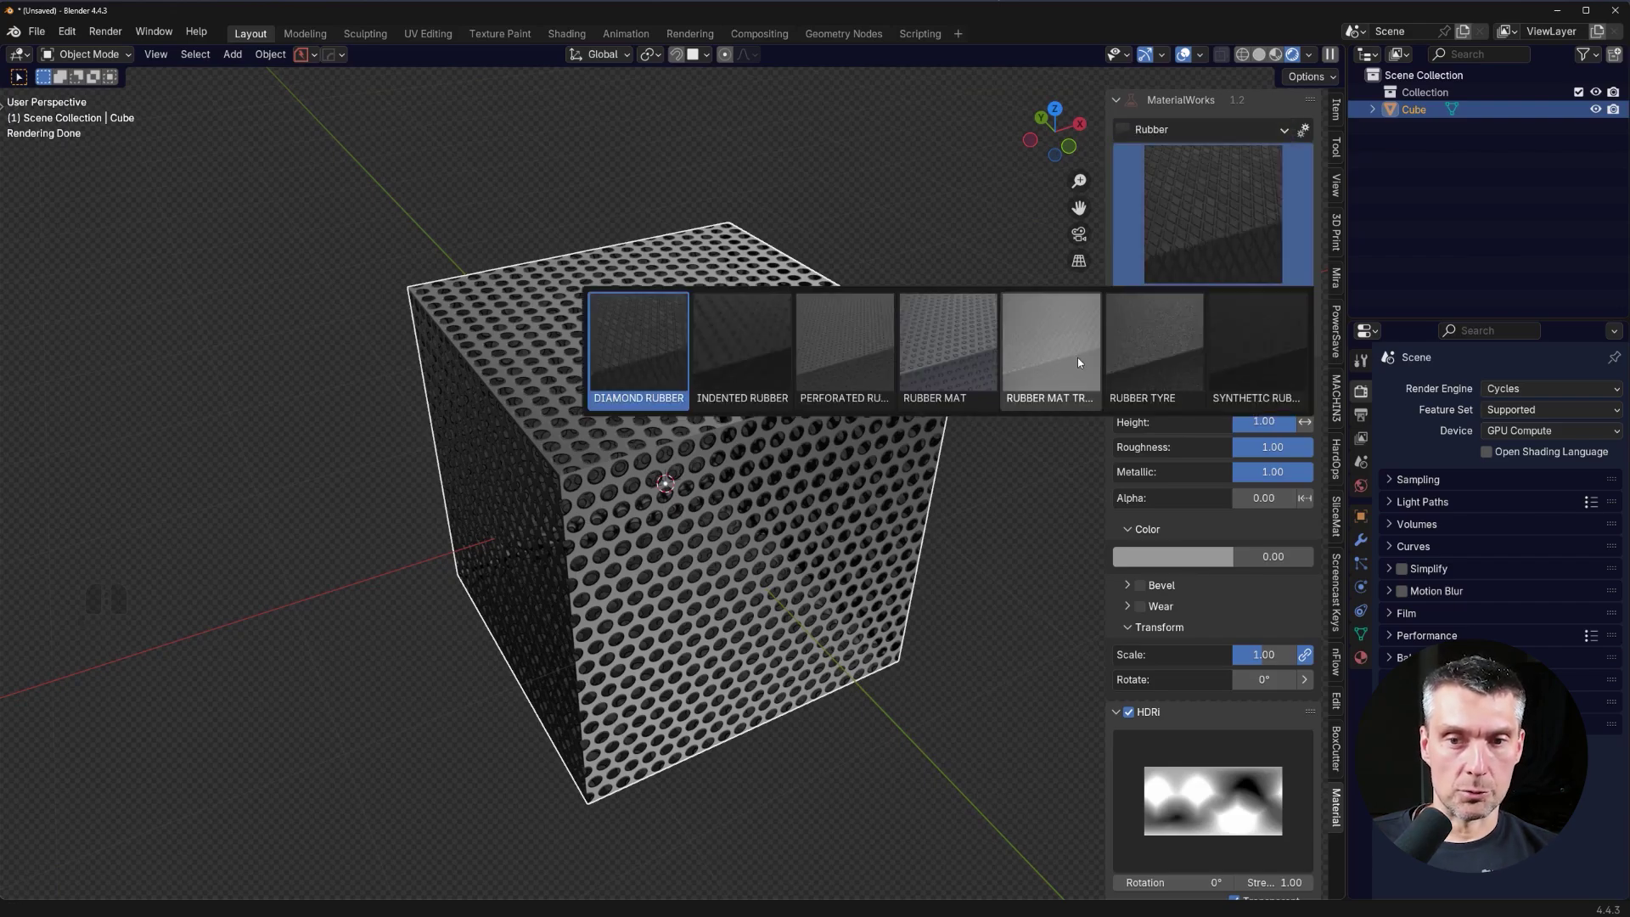
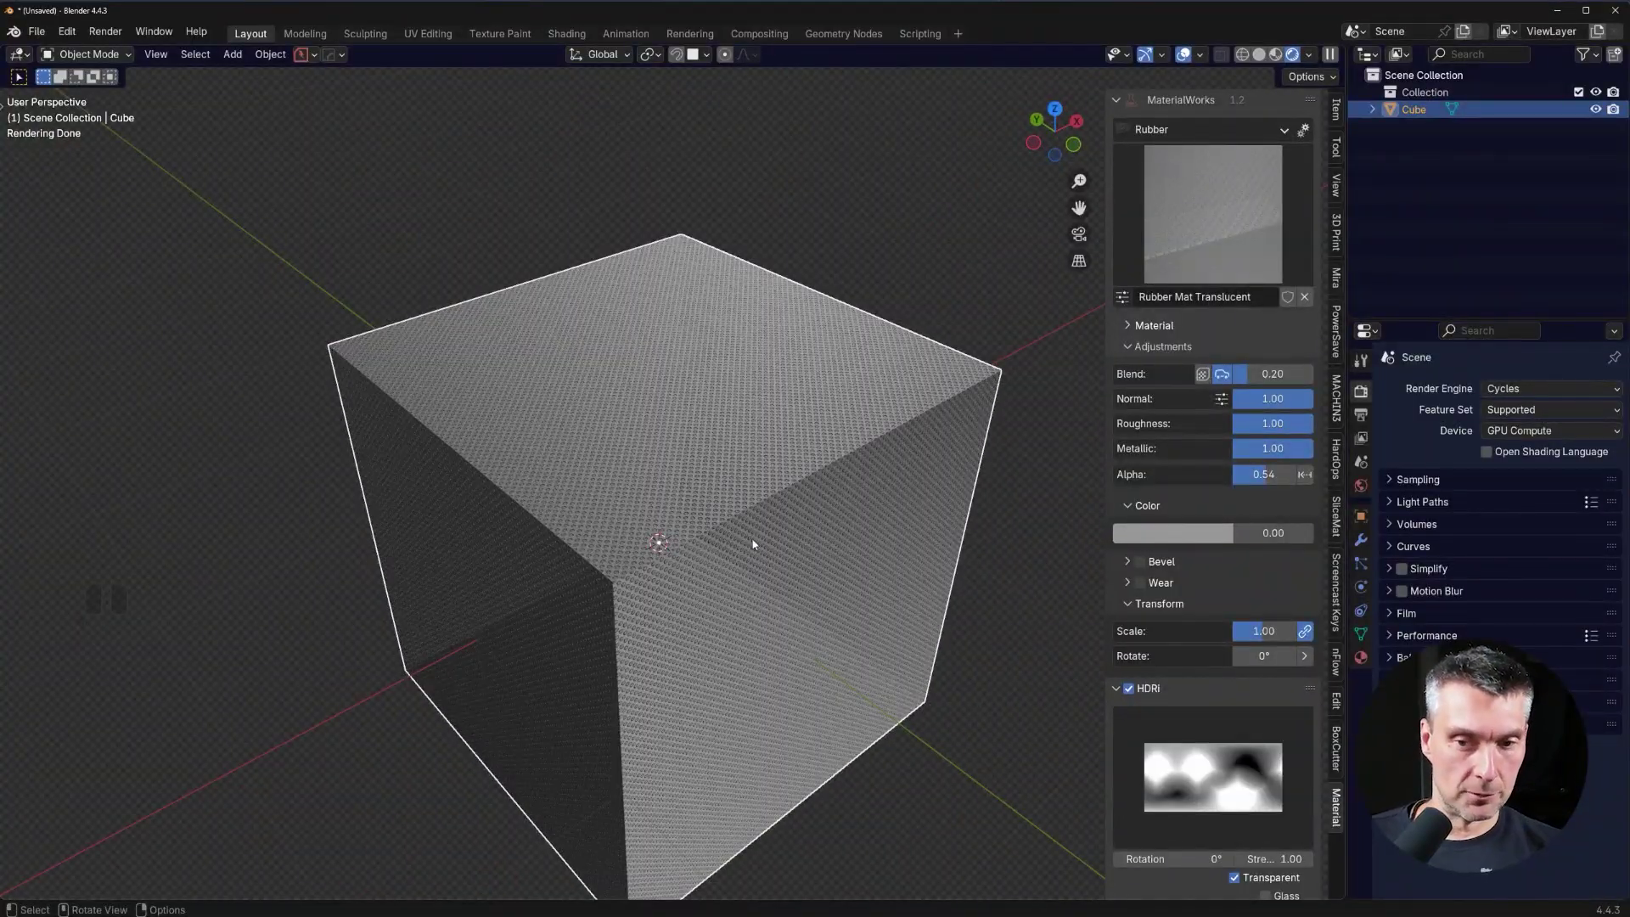
Return the library to the Metal category and apply Basic Metal to the cube.
{"action": "left_click", "coordinate": [1207, 242]}
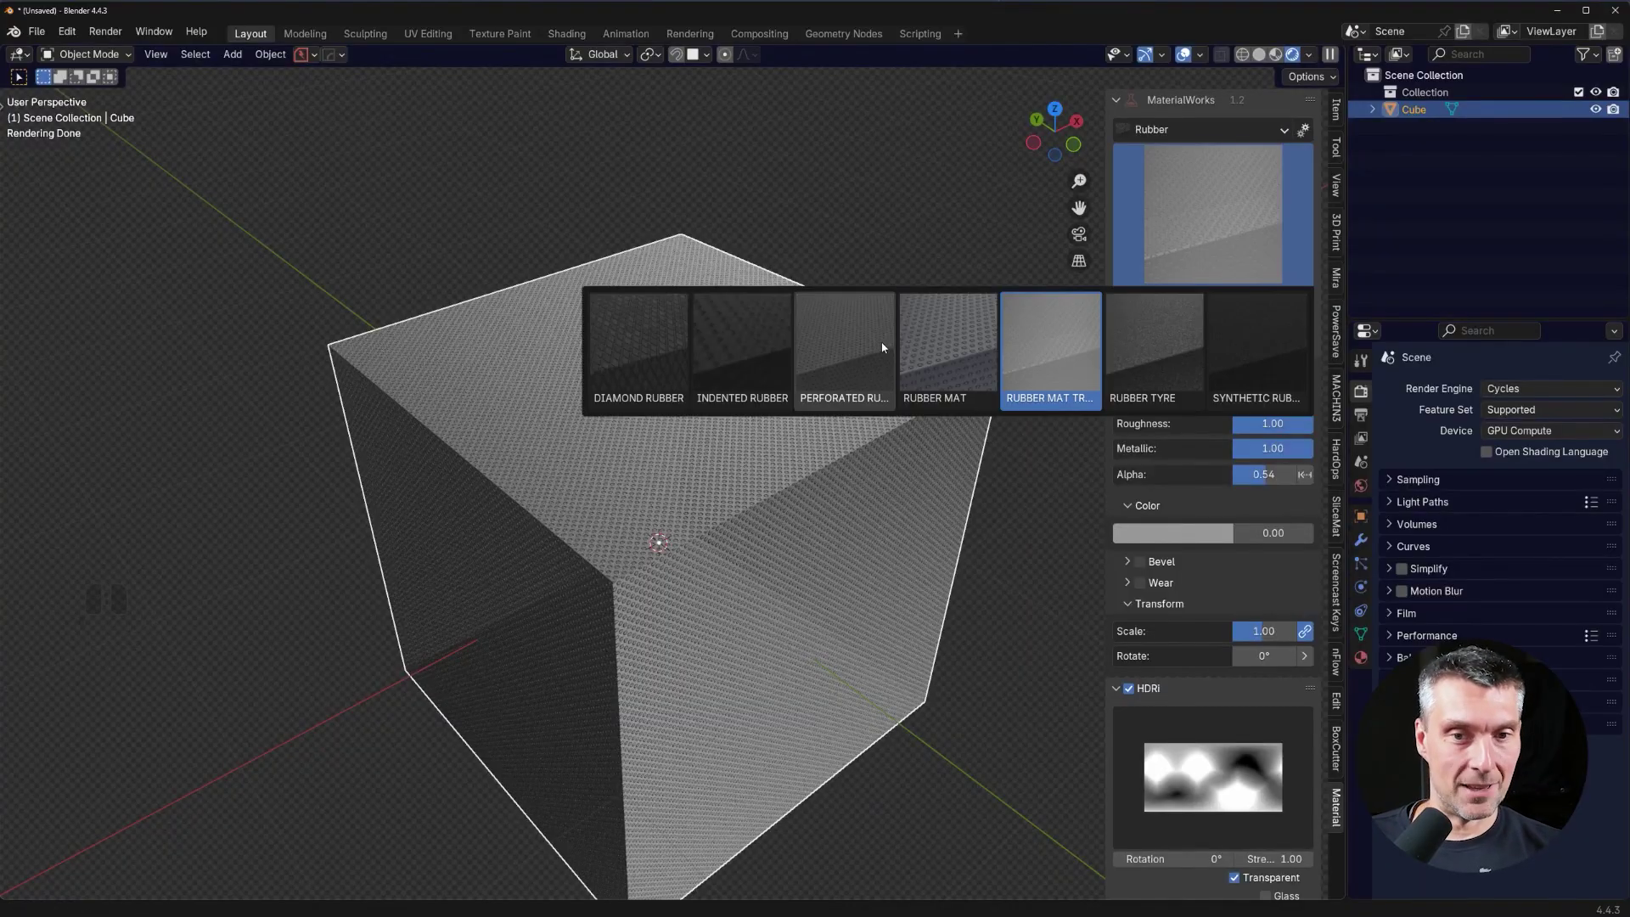
{"action": "left_click", "coordinate": [1191, 197]}
{"action": "left_click", "coordinate": [1212, 130]}
{"action": "double_click", "coordinate": [1171, 207]}
{"action": "left_click", "coordinate": [650, 351]}
{"action": "middle_click", "coordinate": [744, 564]}
Enable surface Wear on the material and look over the scuffed cube.
{"action": "left_click", "coordinate": [1143, 556]}
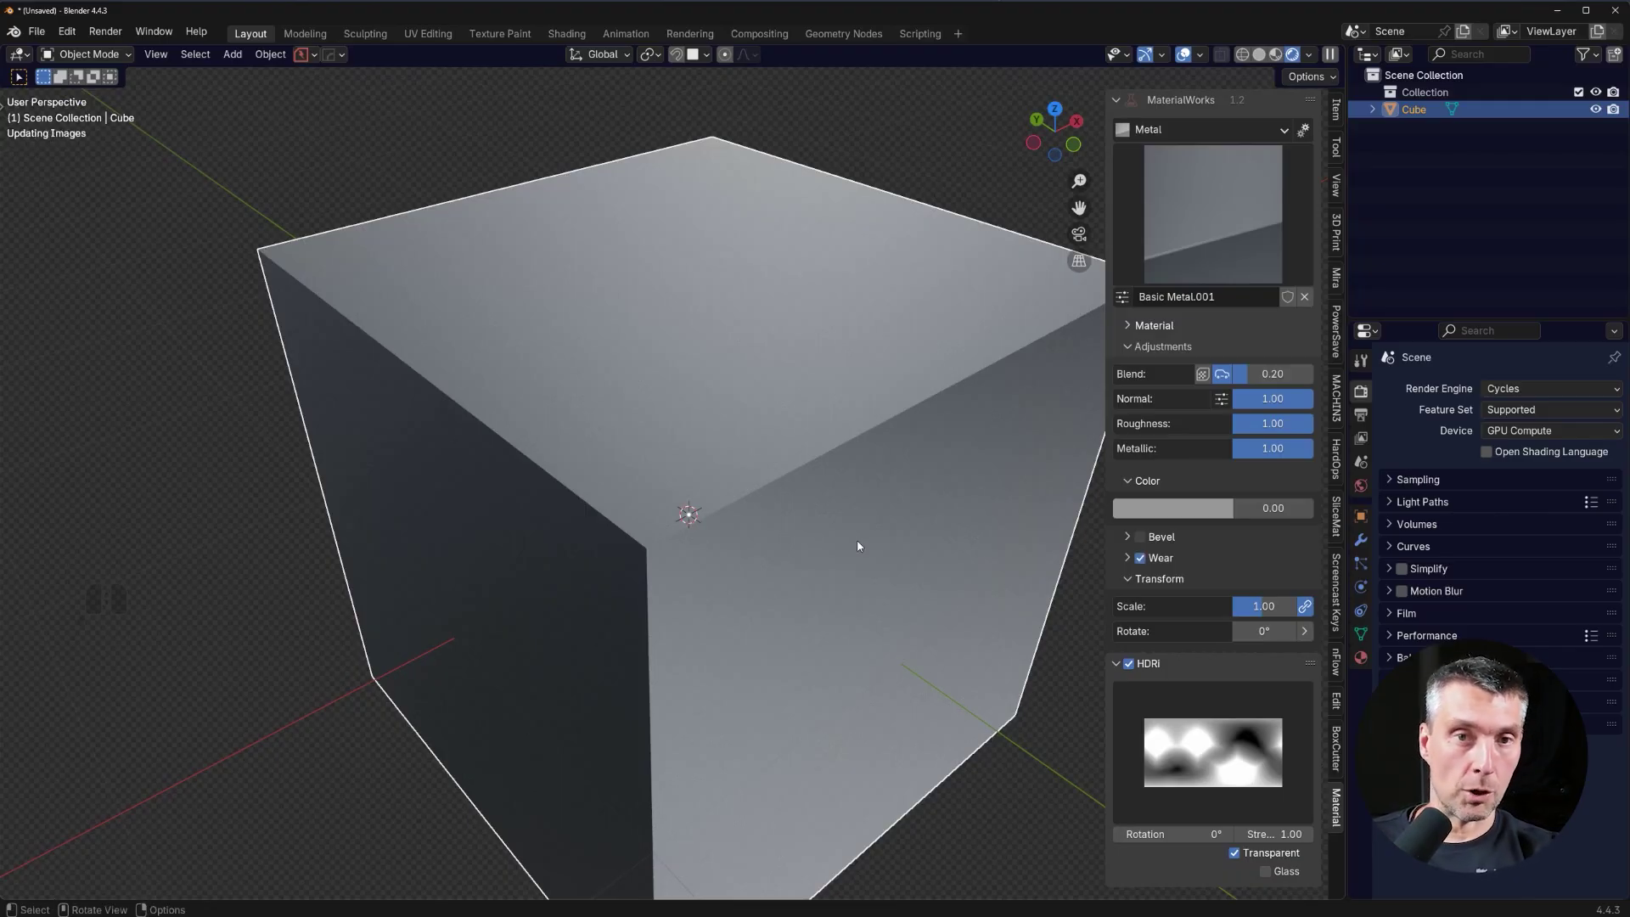
{"action": "middle_click", "coordinate": [715, 461]}
{"action": "middle_click", "coordinate": [735, 433]}
{"action": "middle_click", "coordinate": [732, 449]}
{"action": "middle_click", "coordinate": [570, 501]}
{"action": "left_click_drag", "start_coordinate": [639, 508], "coordinate": [626, 476]}
{"action": "middle_click", "coordinate": [721, 401]}
{"action": "middle_click", "coordinate": [725, 426]}
Expand the Dents and Edgewear A layer settings and add another wear layer.
{"action": "left_click", "coordinate": [1130, 560]}
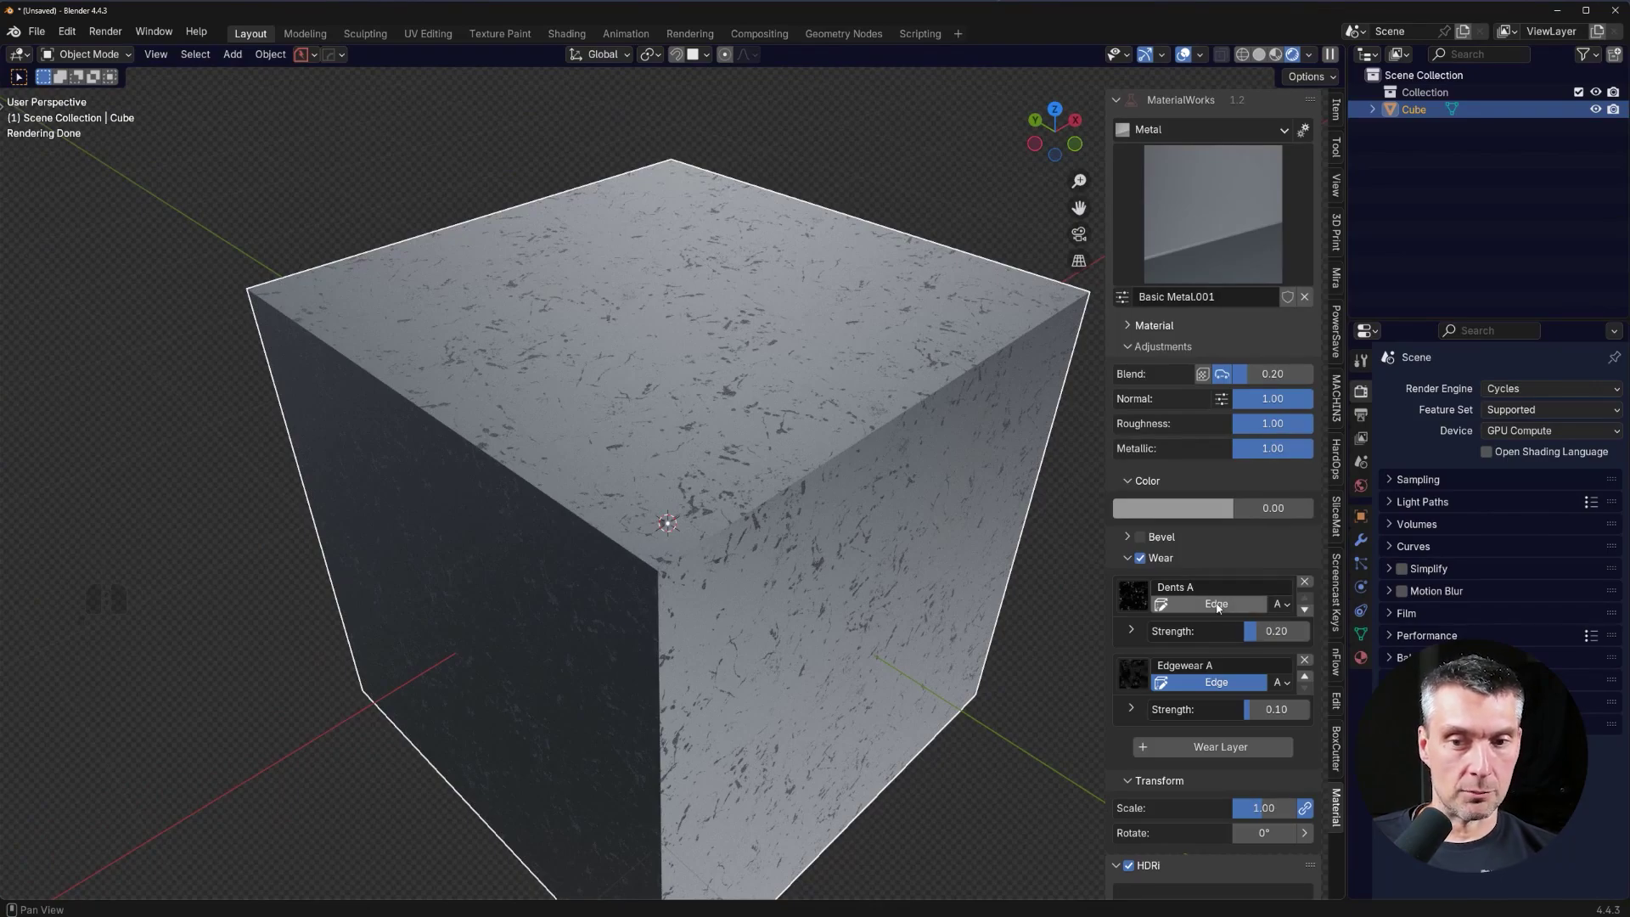
{"action": "left_click", "coordinate": [1220, 607]}
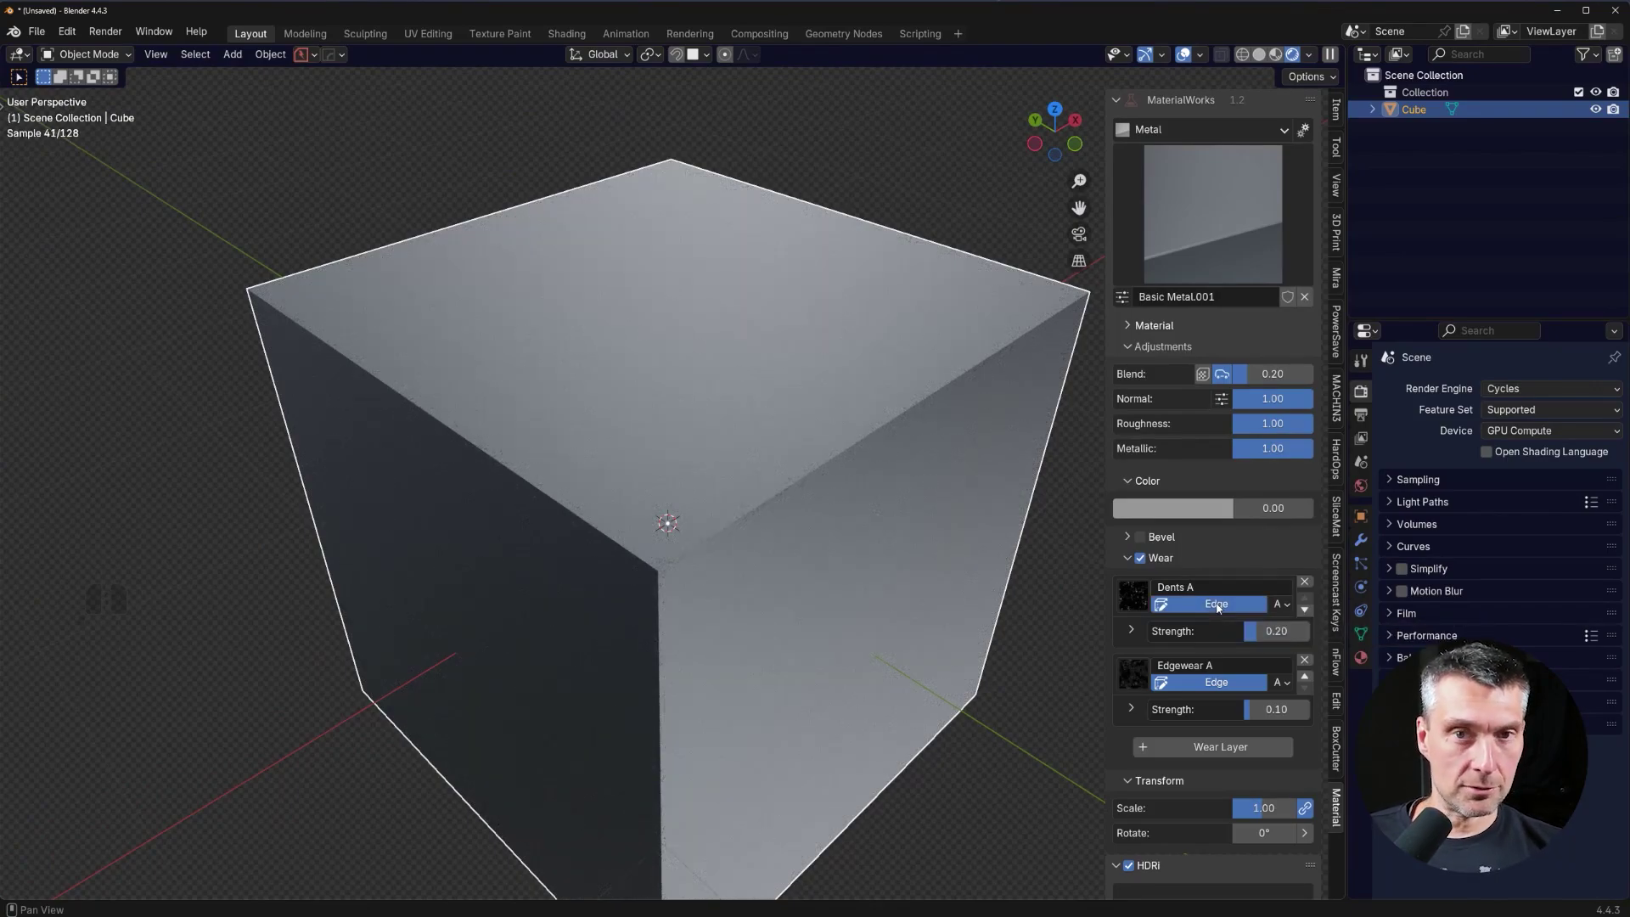
{"action": "left_click", "coordinate": [1220, 607]}
{"action": "double_click", "coordinate": [1213, 609]}
{"action": "left_click", "coordinate": [1133, 709]}
{"action": "middle_click", "coordinate": [1202, 679]}
{"action": "left_click", "coordinate": [1165, 763]}
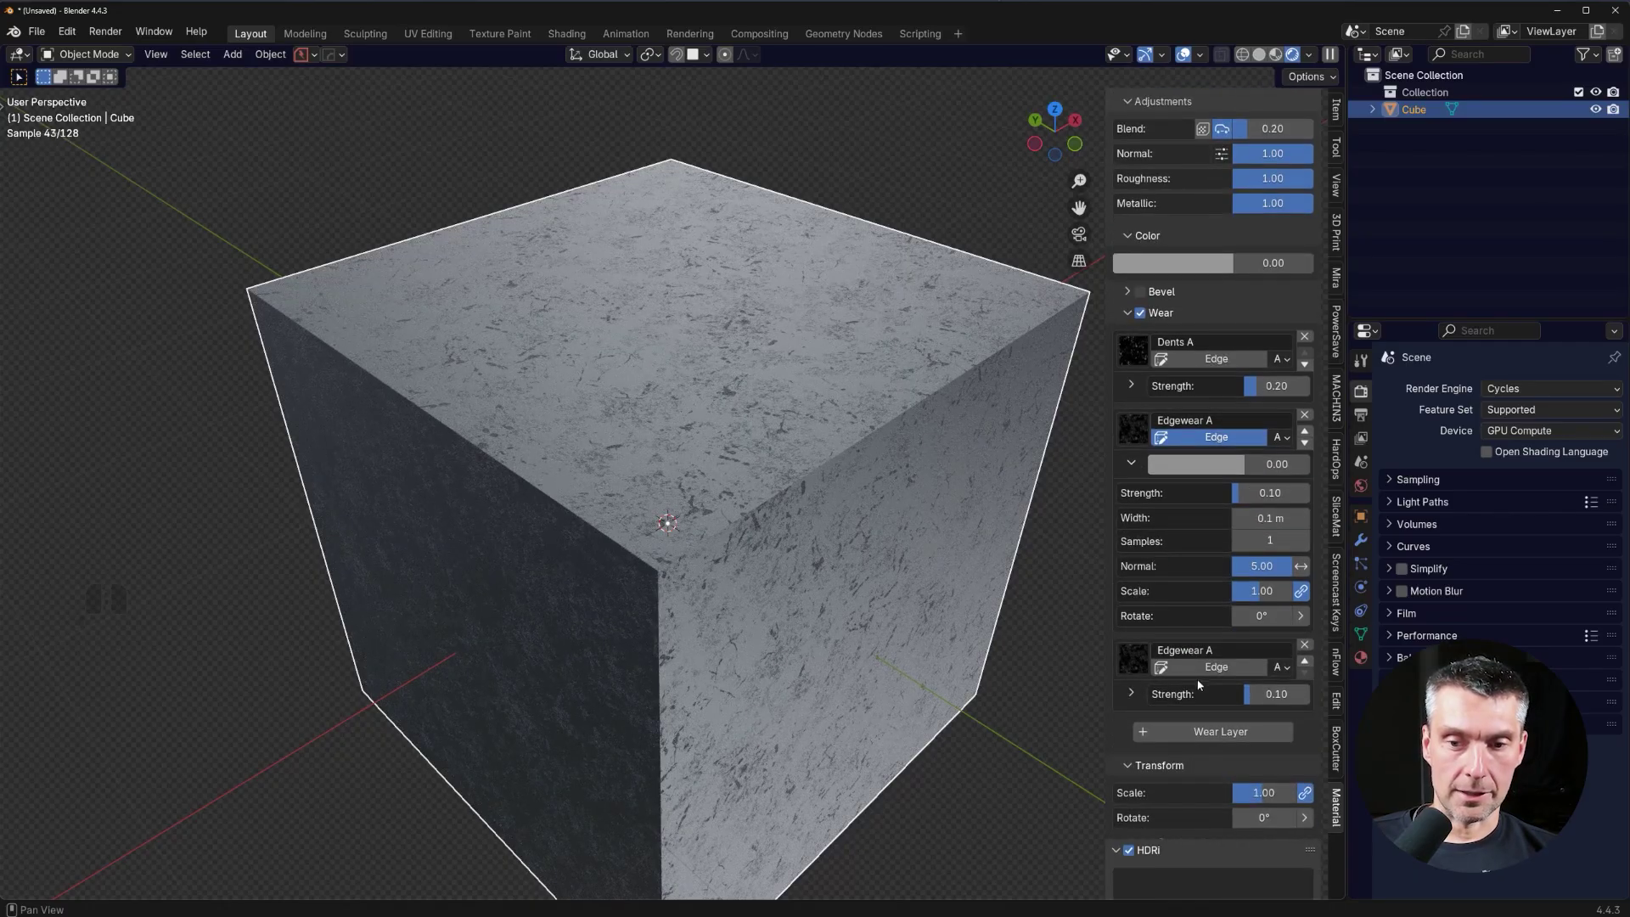
Turn the new wear layer into Rust and choose variation C.
{"action": "left_click", "coordinate": [1137, 659]}
{"action": "left_click", "coordinate": [909, 727]}
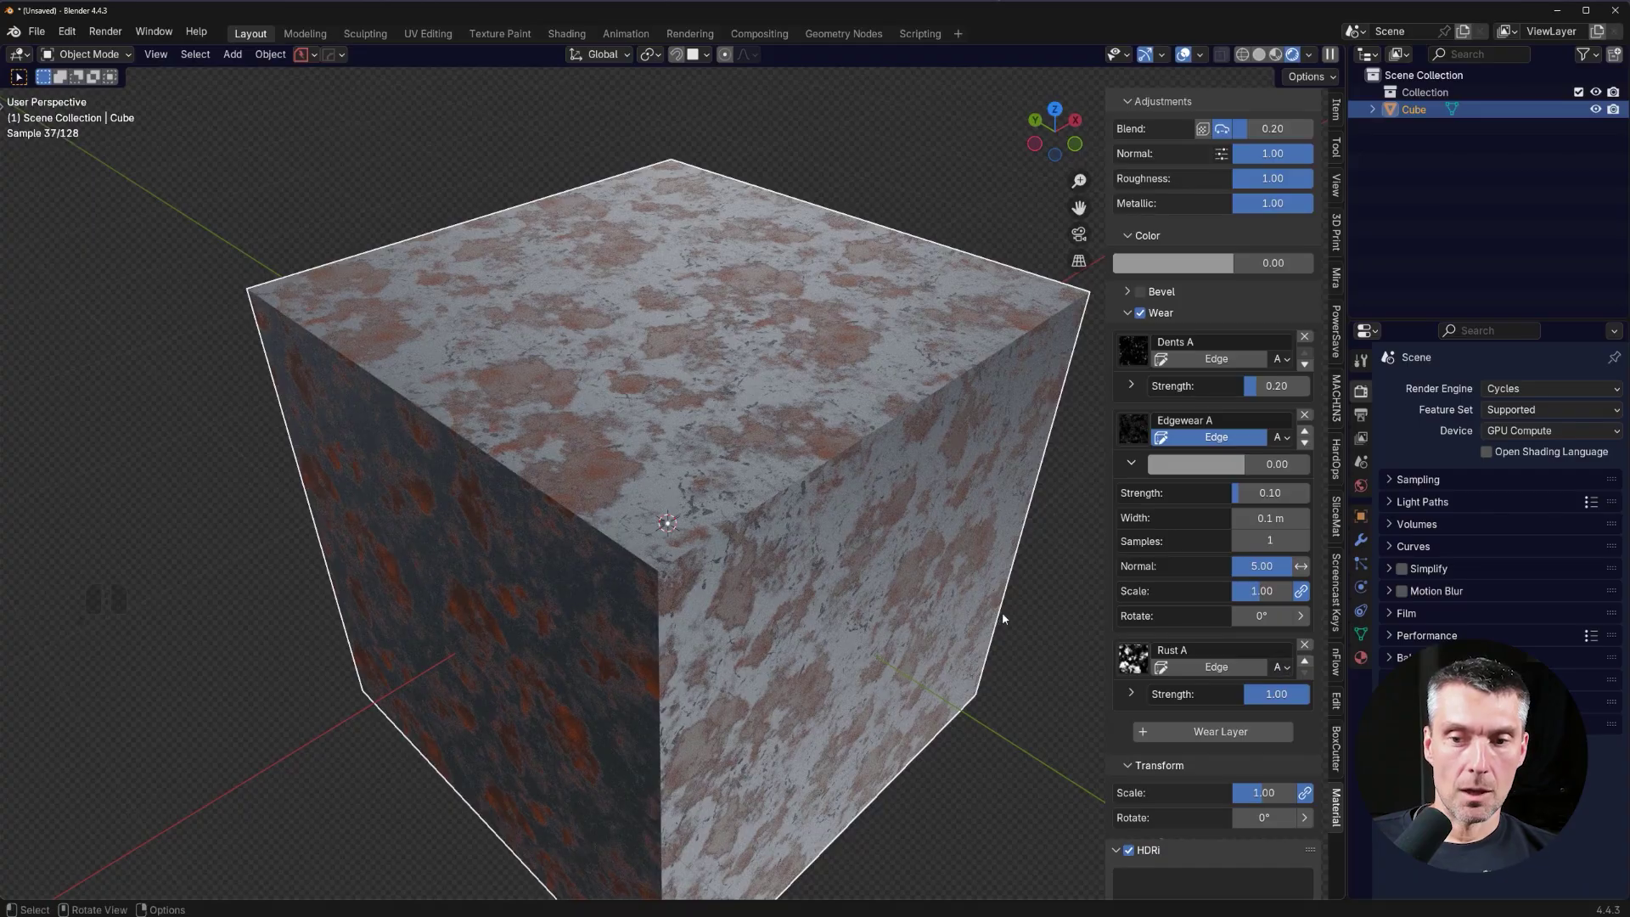
{"action": "left_click", "coordinate": [1288, 669]}
{"action": "left_click", "coordinate": [1303, 754]}
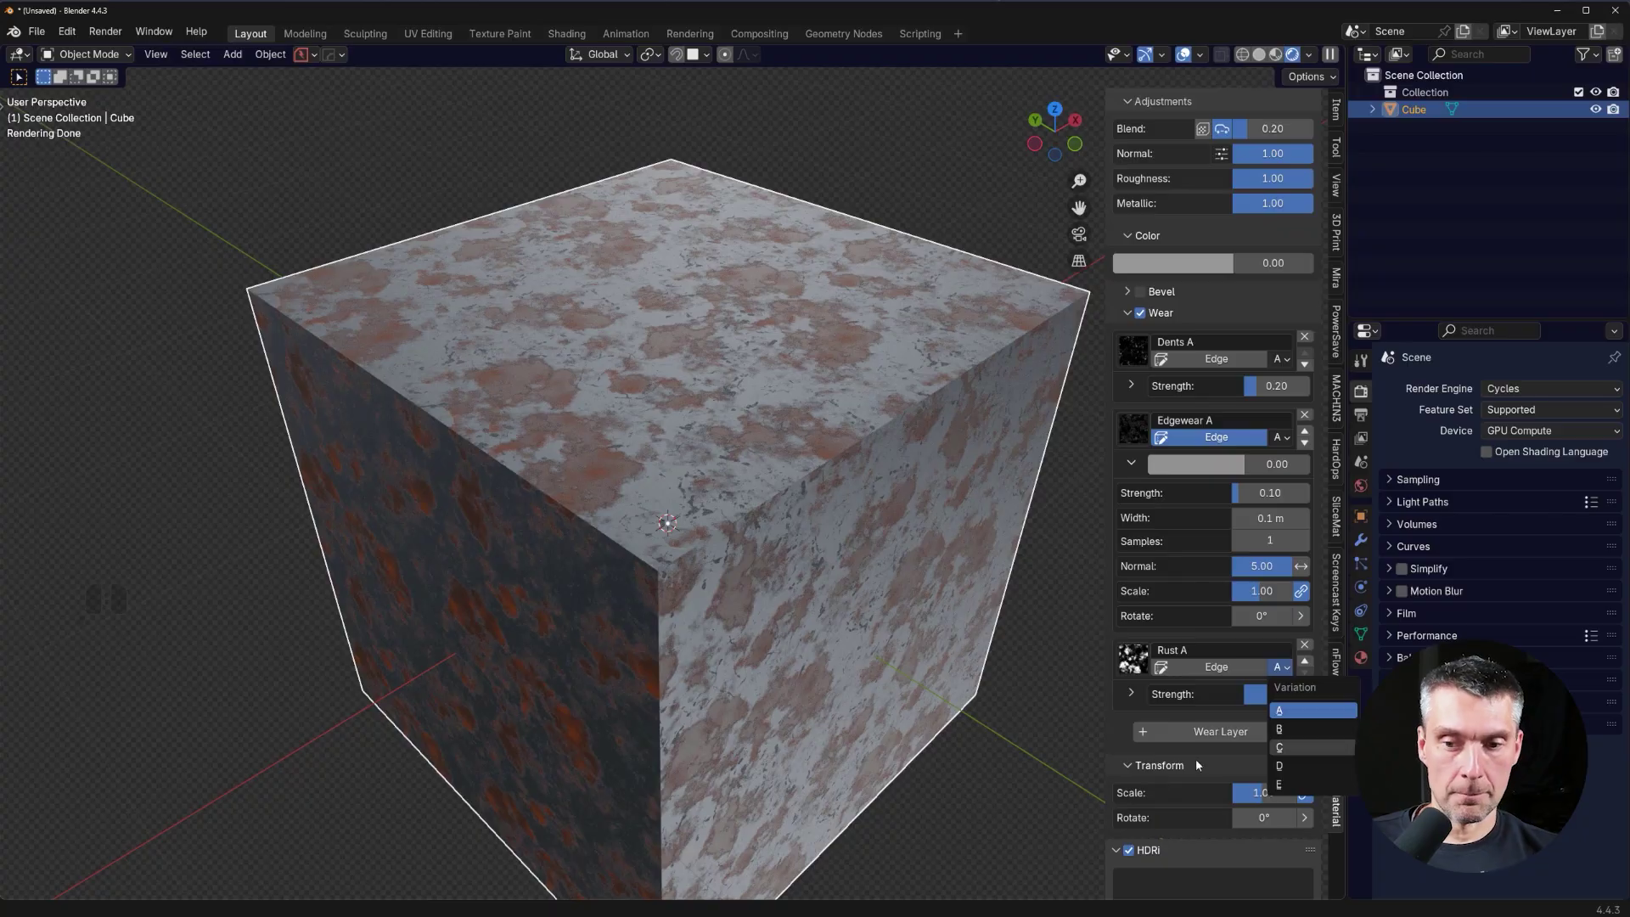
{"action": "middle_click", "coordinate": [792, 467]}
{"action": "middle_click", "coordinate": [832, 497]}
{"action": "left_click", "coordinate": [1135, 686]}
Lower the Rust C layer strength to 0.70 and check the result.
{"action": "left_click", "coordinate": [1131, 695]}
{"action": "scroll", "scroll_direction": "down", "scroll_amount": 3}
{"action": "left_click_drag", "start_coordinate": [875, 467], "coordinate": [868, 504]}
{"action": "middle_click", "coordinate": [824, 504]}
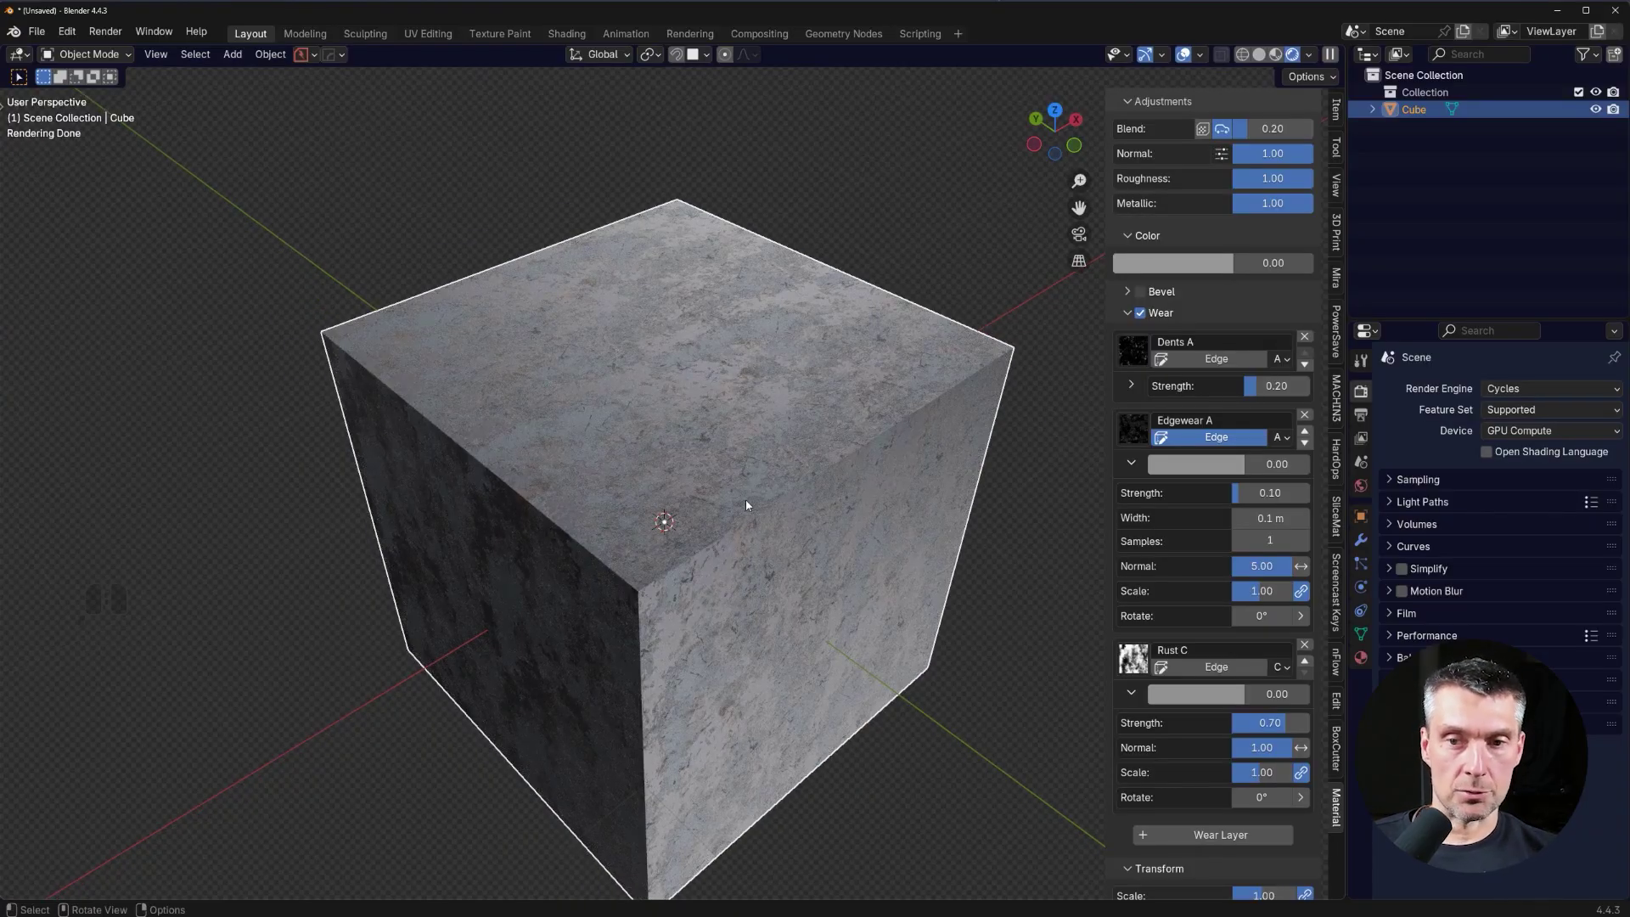
{"action": "middle_click", "coordinate": [803, 503]}
{"action": "middle_click", "coordinate": [1260, 254]}
Apply the Copper material and turn on surface wear.
{"action": "left_click", "coordinate": [1253, 236]}
{"action": "left_click", "coordinate": [1175, 345]}
{"action": "left_click", "coordinate": [1146, 562]}
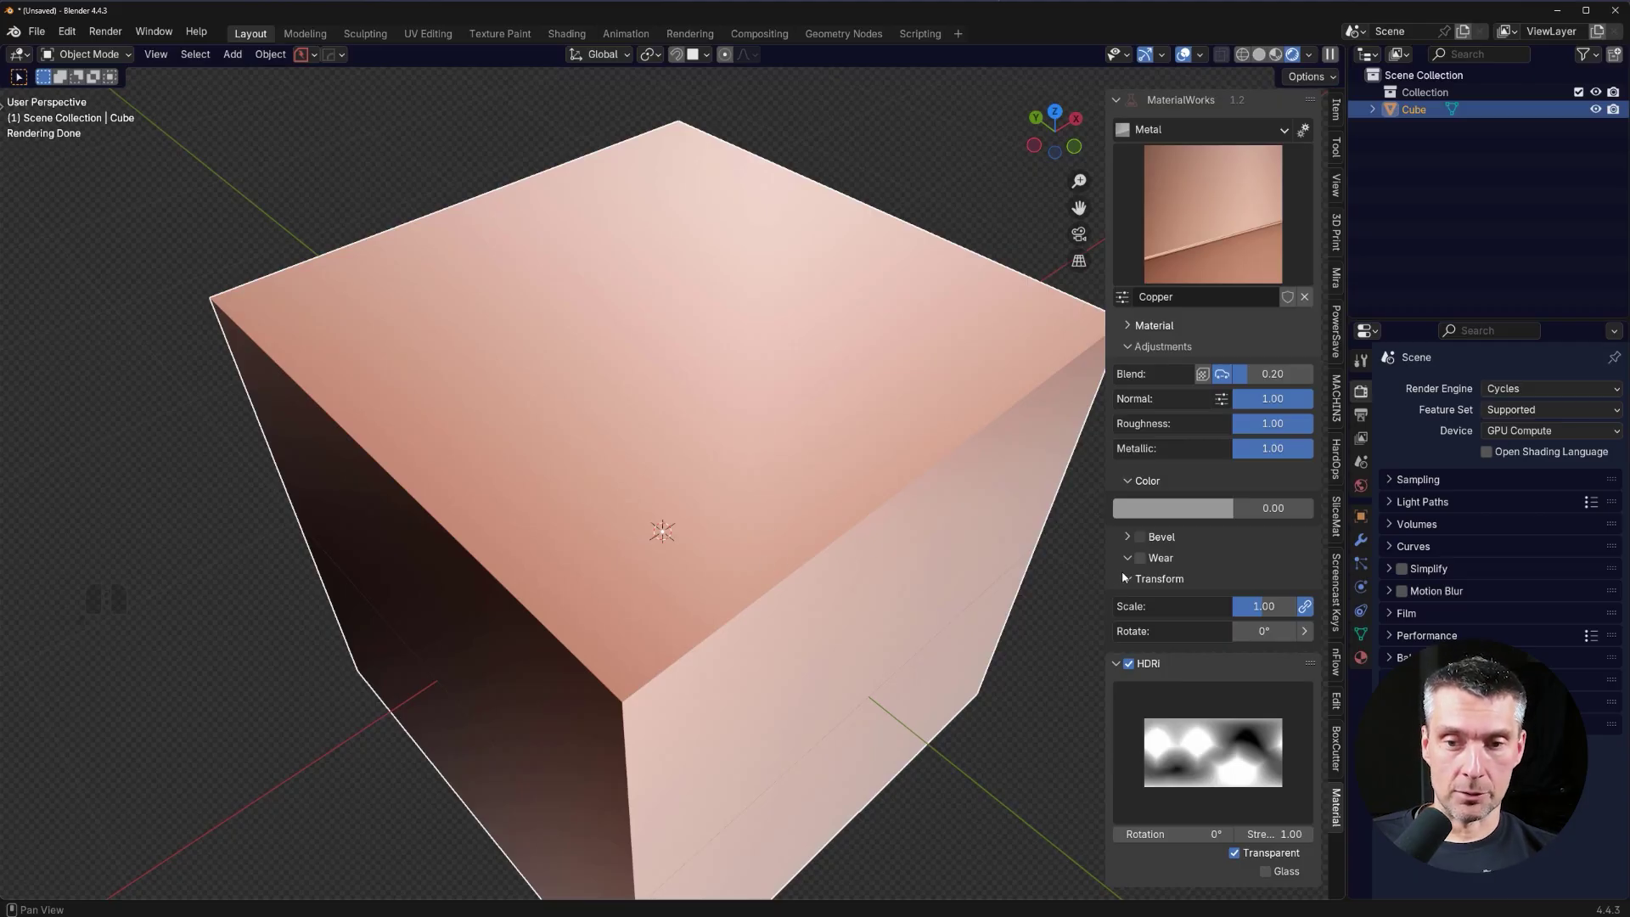
{"action": "left_click", "coordinate": [1136, 708]}
Add a Rust A wear layer at 0.20 strength and reduce Dents strength to 0.02.
{"action": "left_click", "coordinate": [1208, 798]}
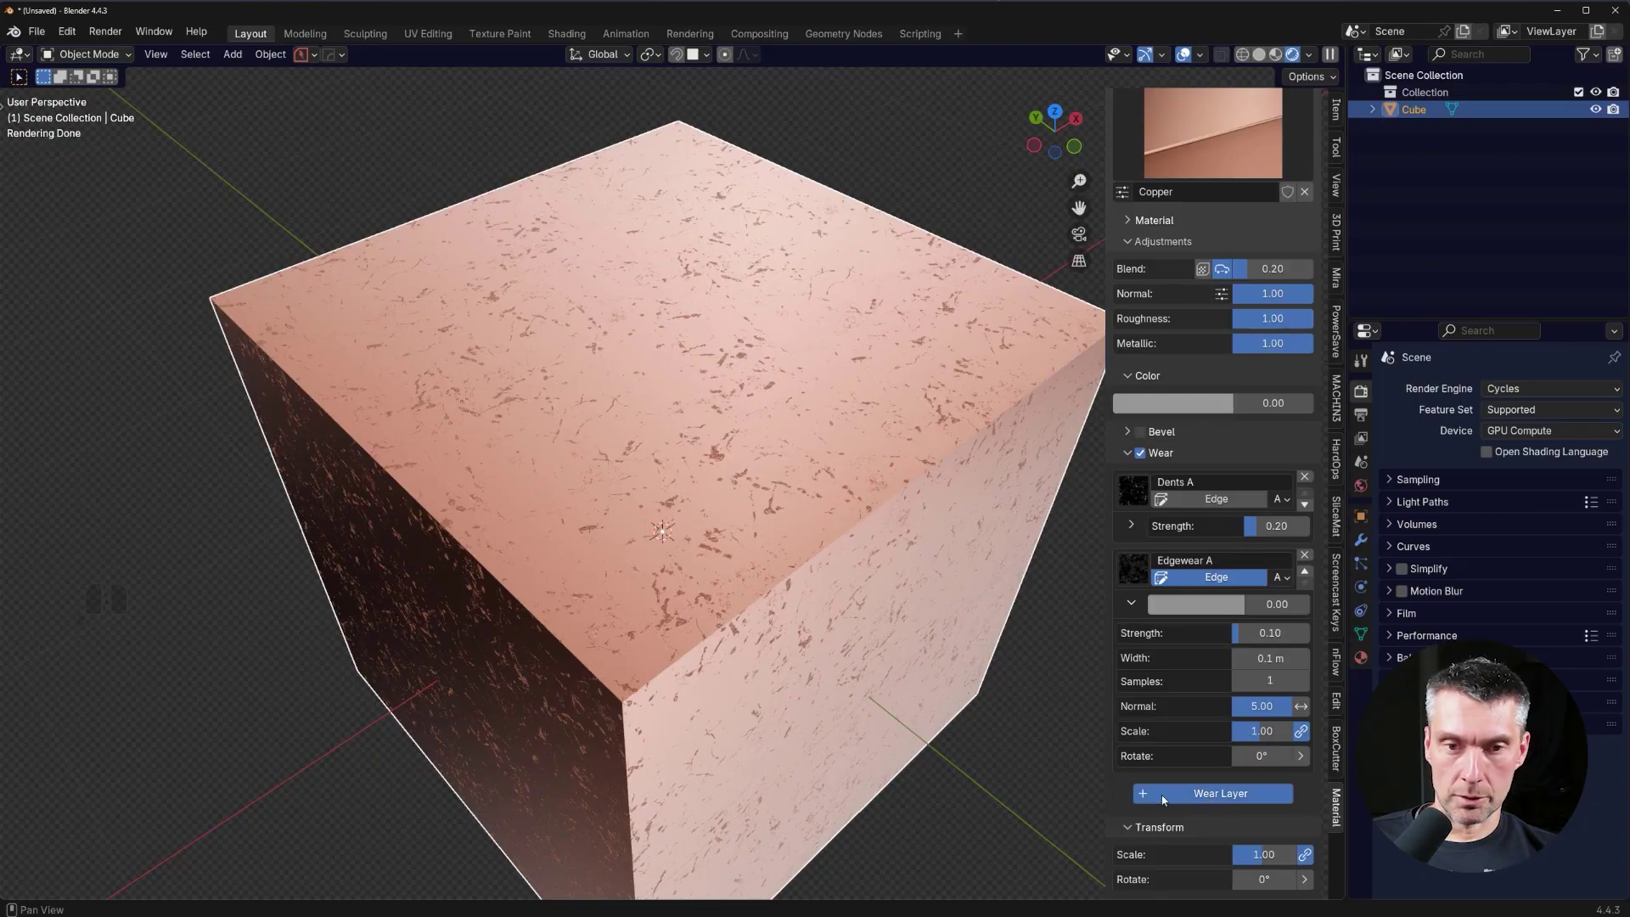
{"action": "left_click", "coordinate": [1150, 797]}
{"action": "left_click", "coordinate": [917, 861]}
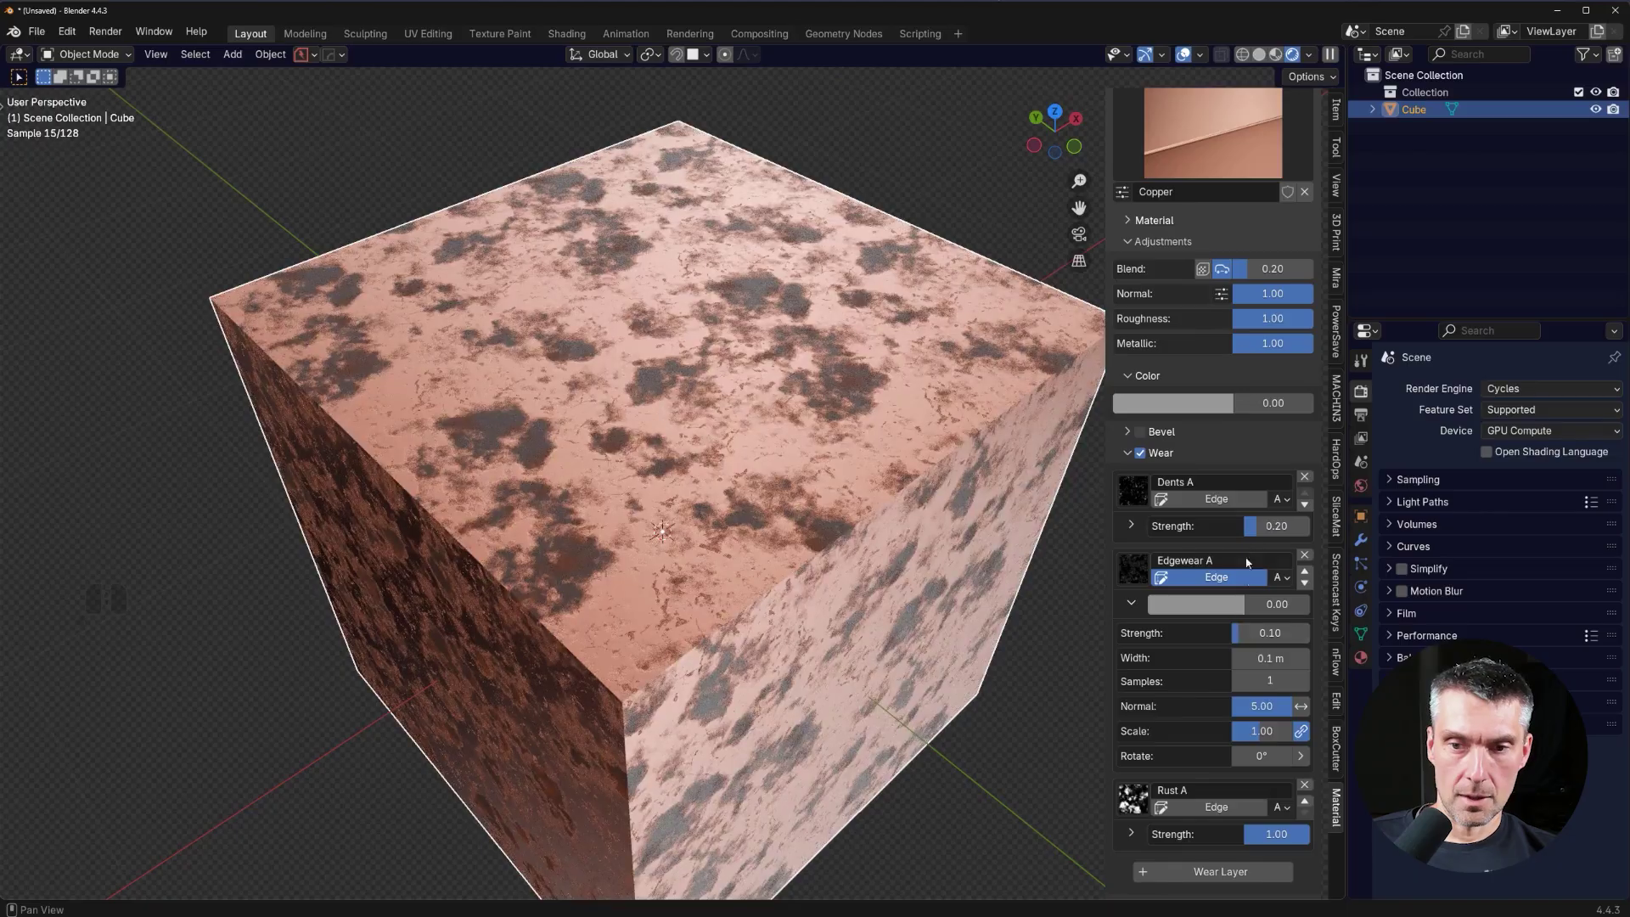
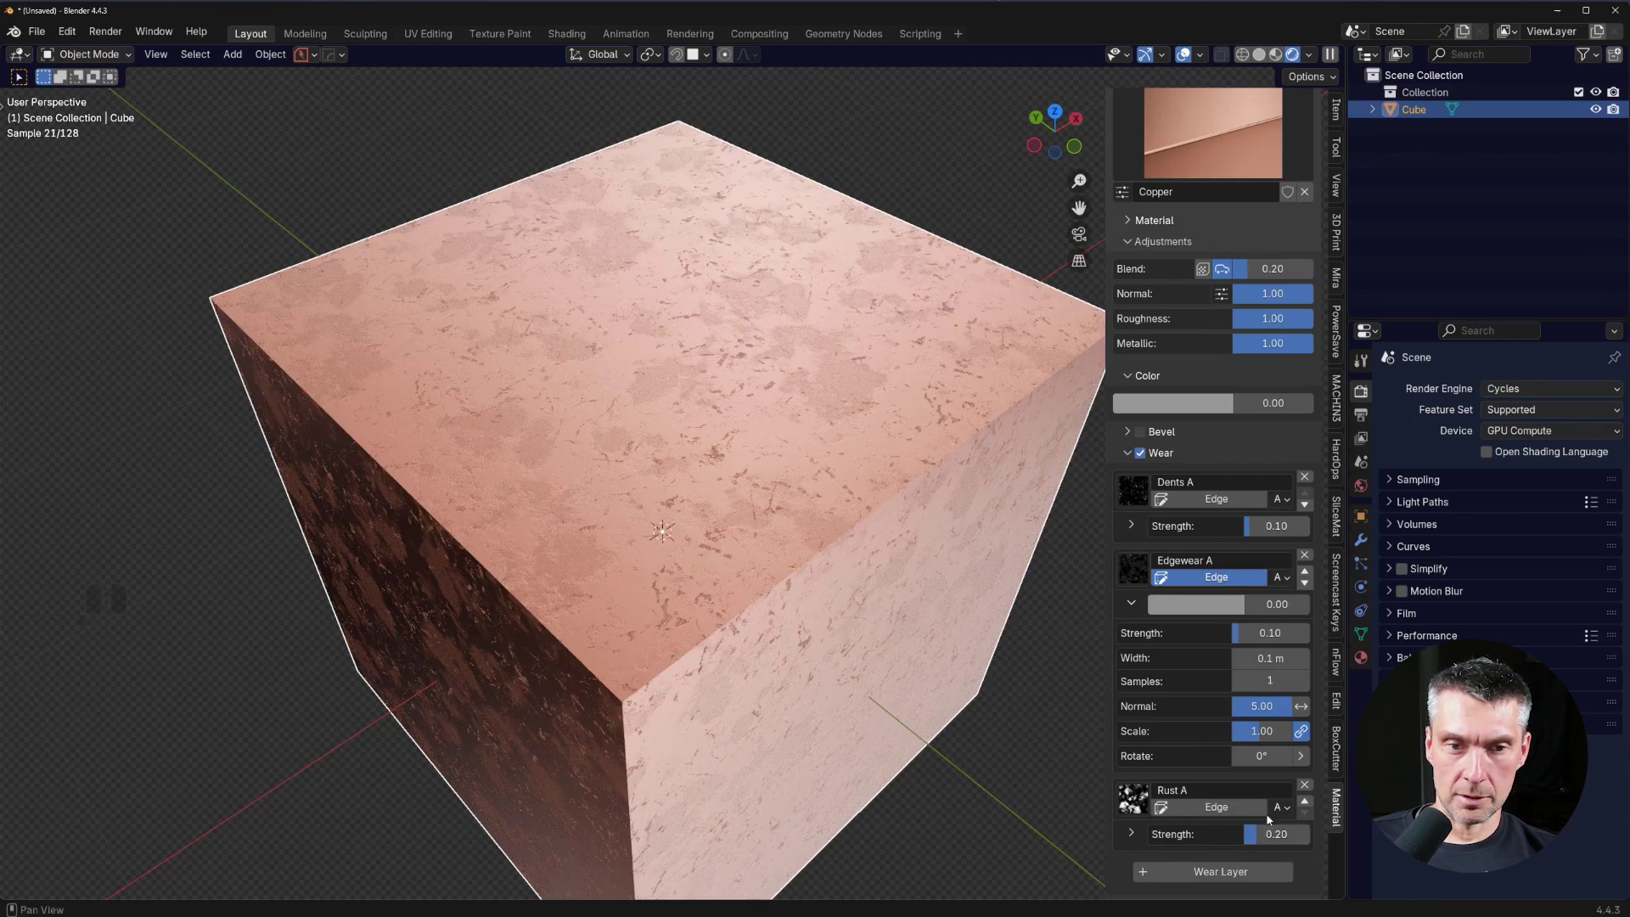
{"action": "left_click_drag", "start_coordinate": [1260, 525], "coordinate": [1247, 530]}
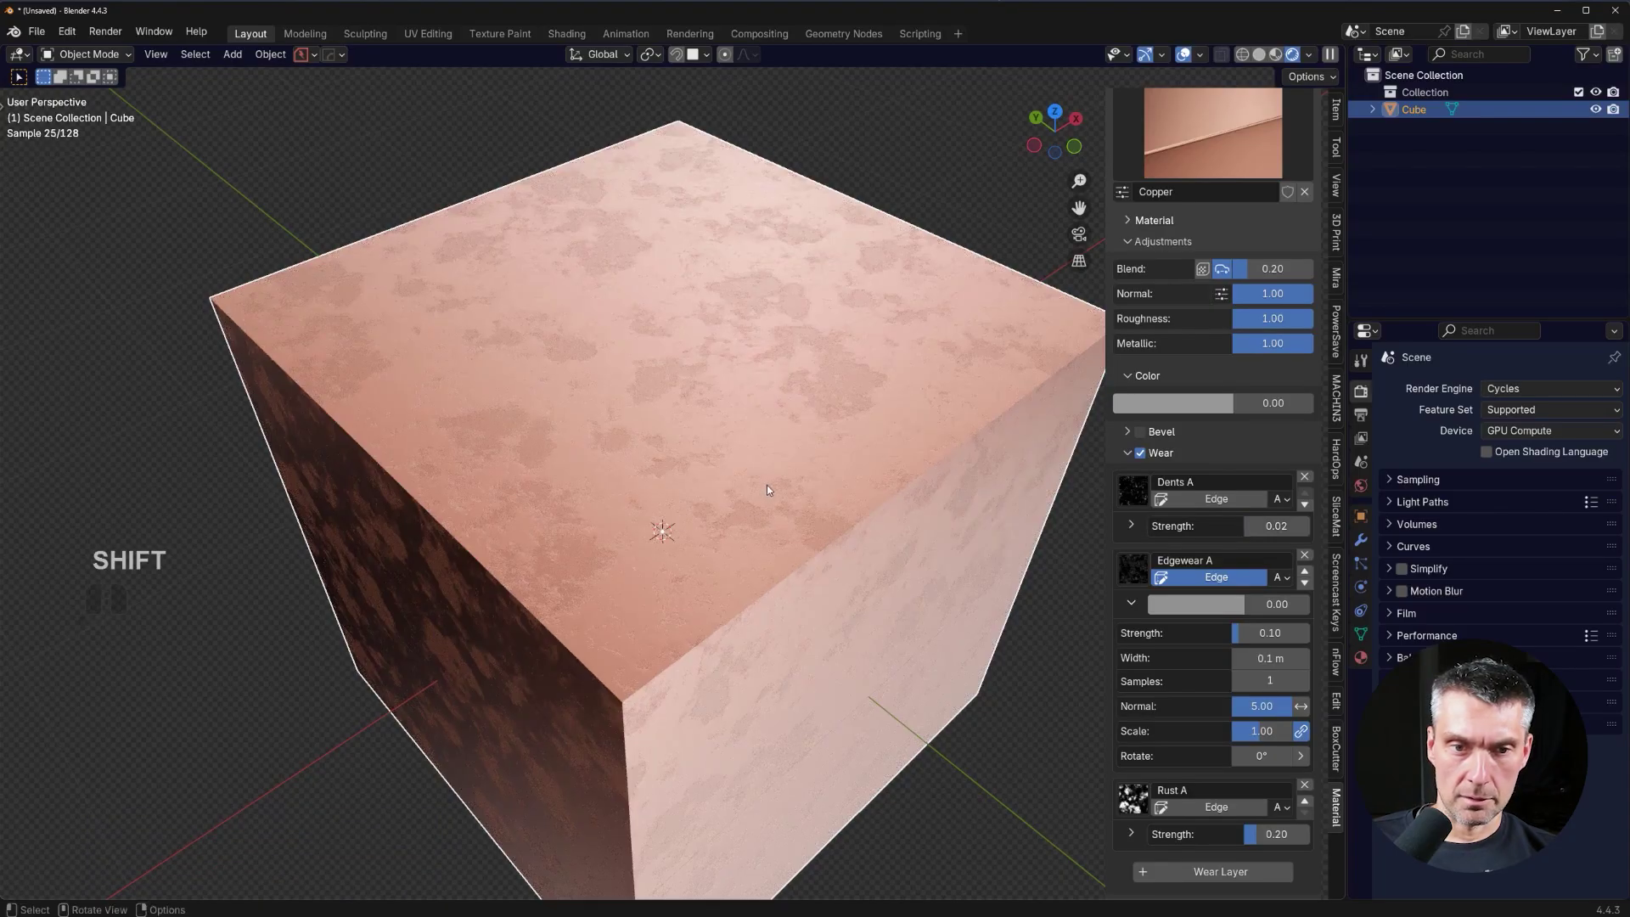
{"action": "middle_click", "coordinate": [705, 494]}
{"action": "left_click_drag", "start_coordinate": [731, 488], "coordinate": [737, 471]}
{"action": "middle_click", "coordinate": [652, 430]}
{"action": "middle_click", "coordinate": [749, 383]}
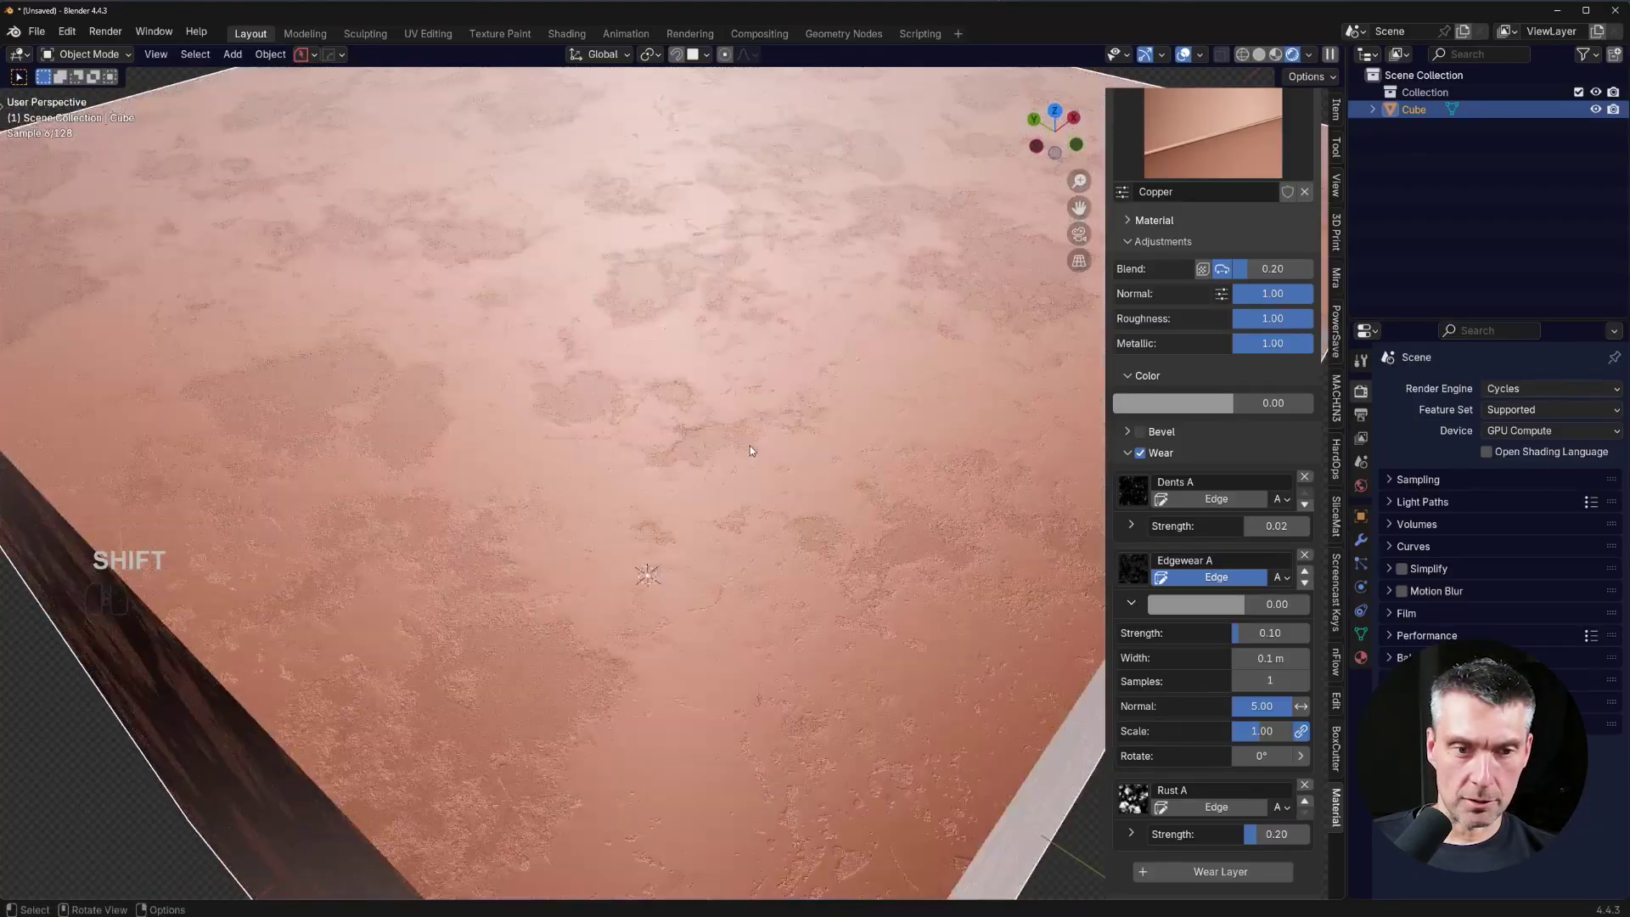
{"action": "left_click_drag", "start_coordinate": [671, 486], "coordinate": [621, 493]}
{"action": "middle_click", "coordinate": [700, 429]}
{"action": "middle_click", "coordinate": [702, 427]}
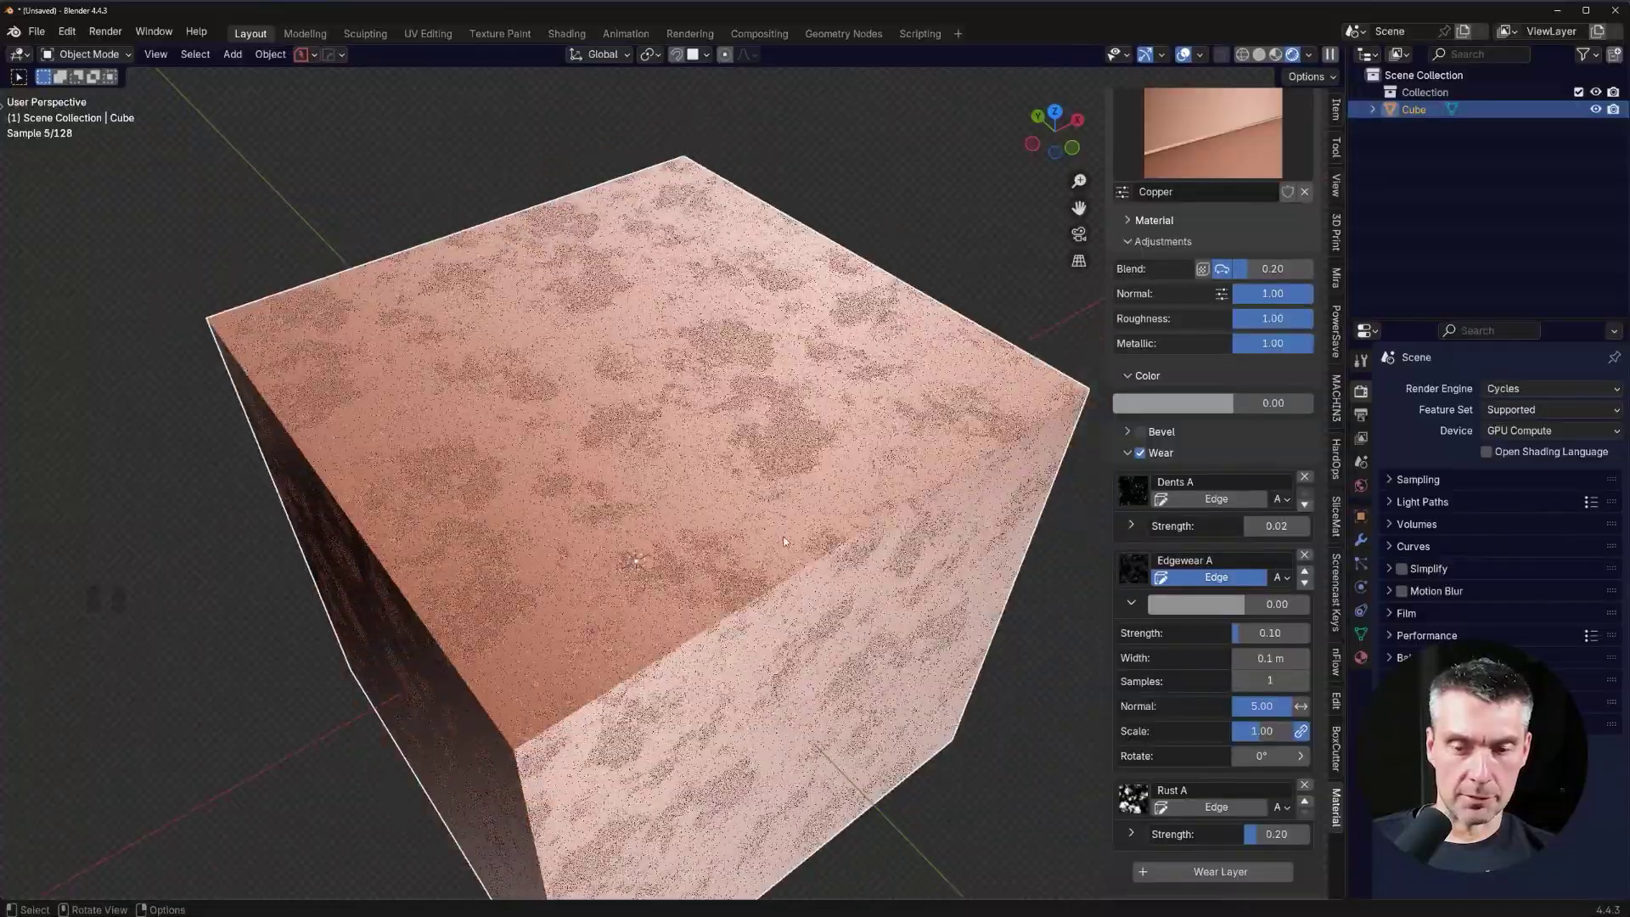
{"action": "left_click_drag", "start_coordinate": [754, 489], "coordinate": [779, 493]}
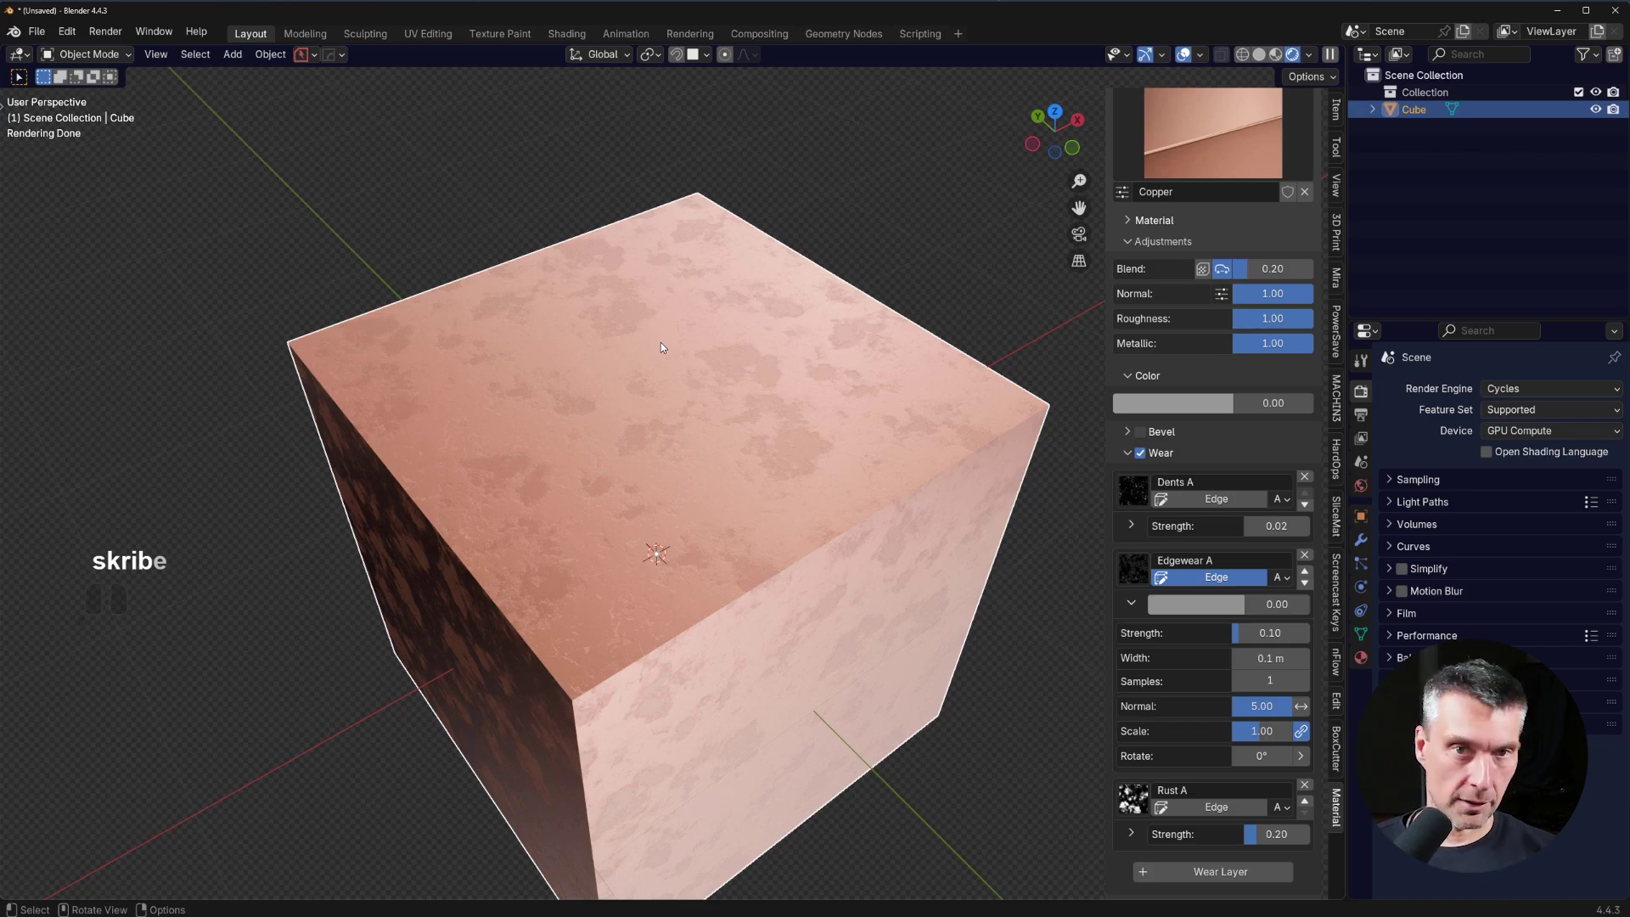
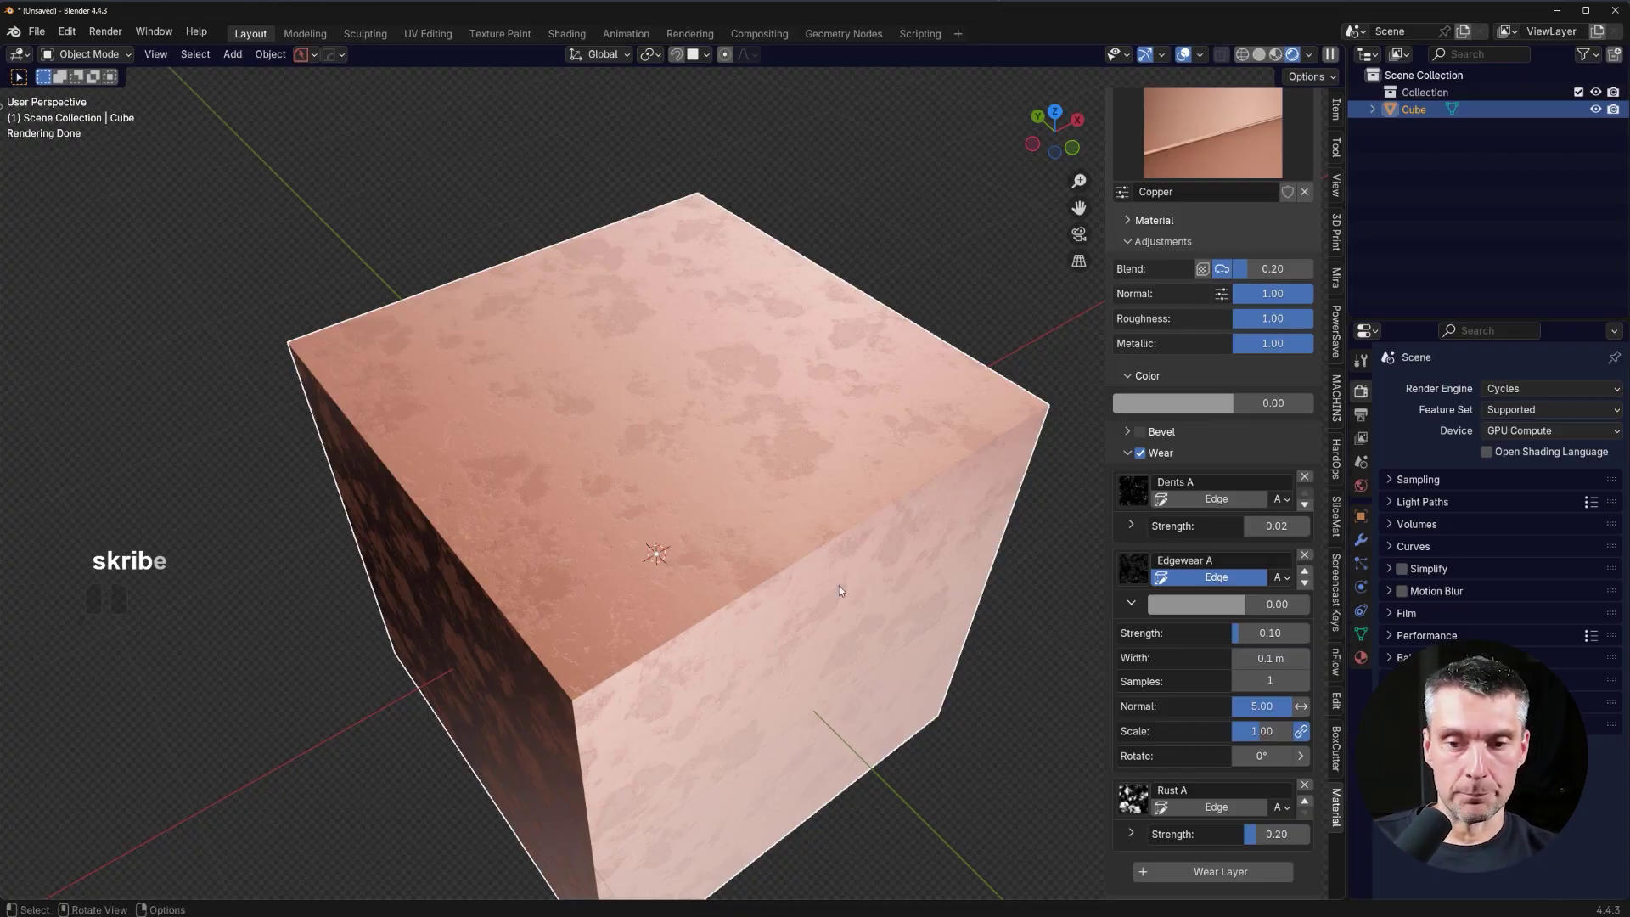
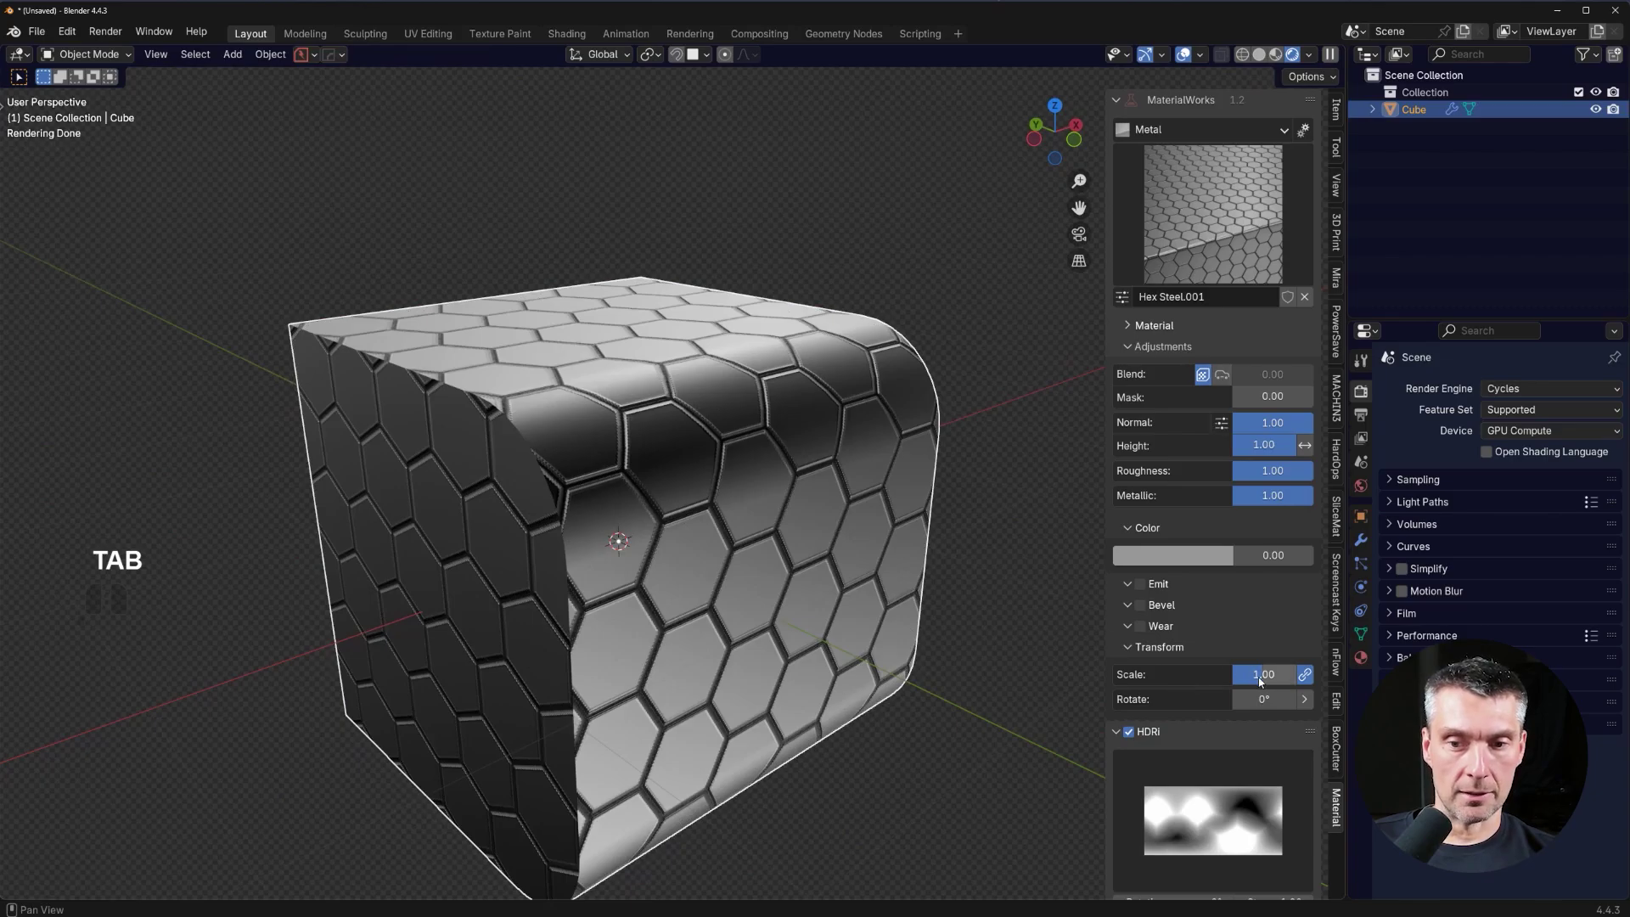
Set the Hex Steel texture Transform Scale to 5.00.
{"action": "left_click", "coordinate": [1264, 679]}
{"action": "key", "text": "5"}
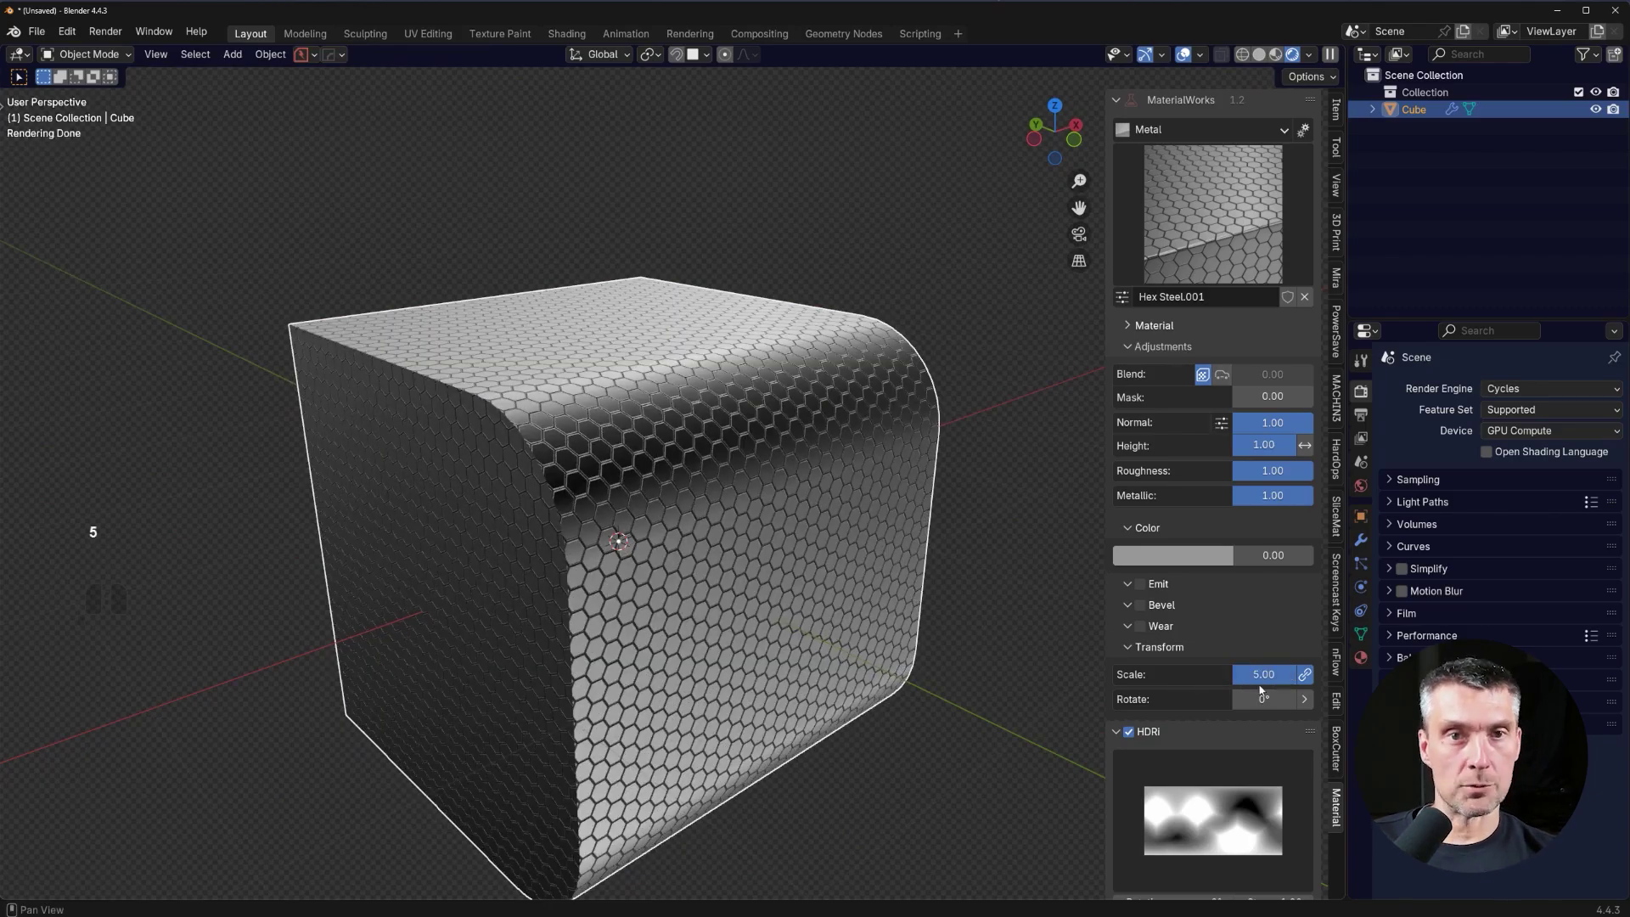
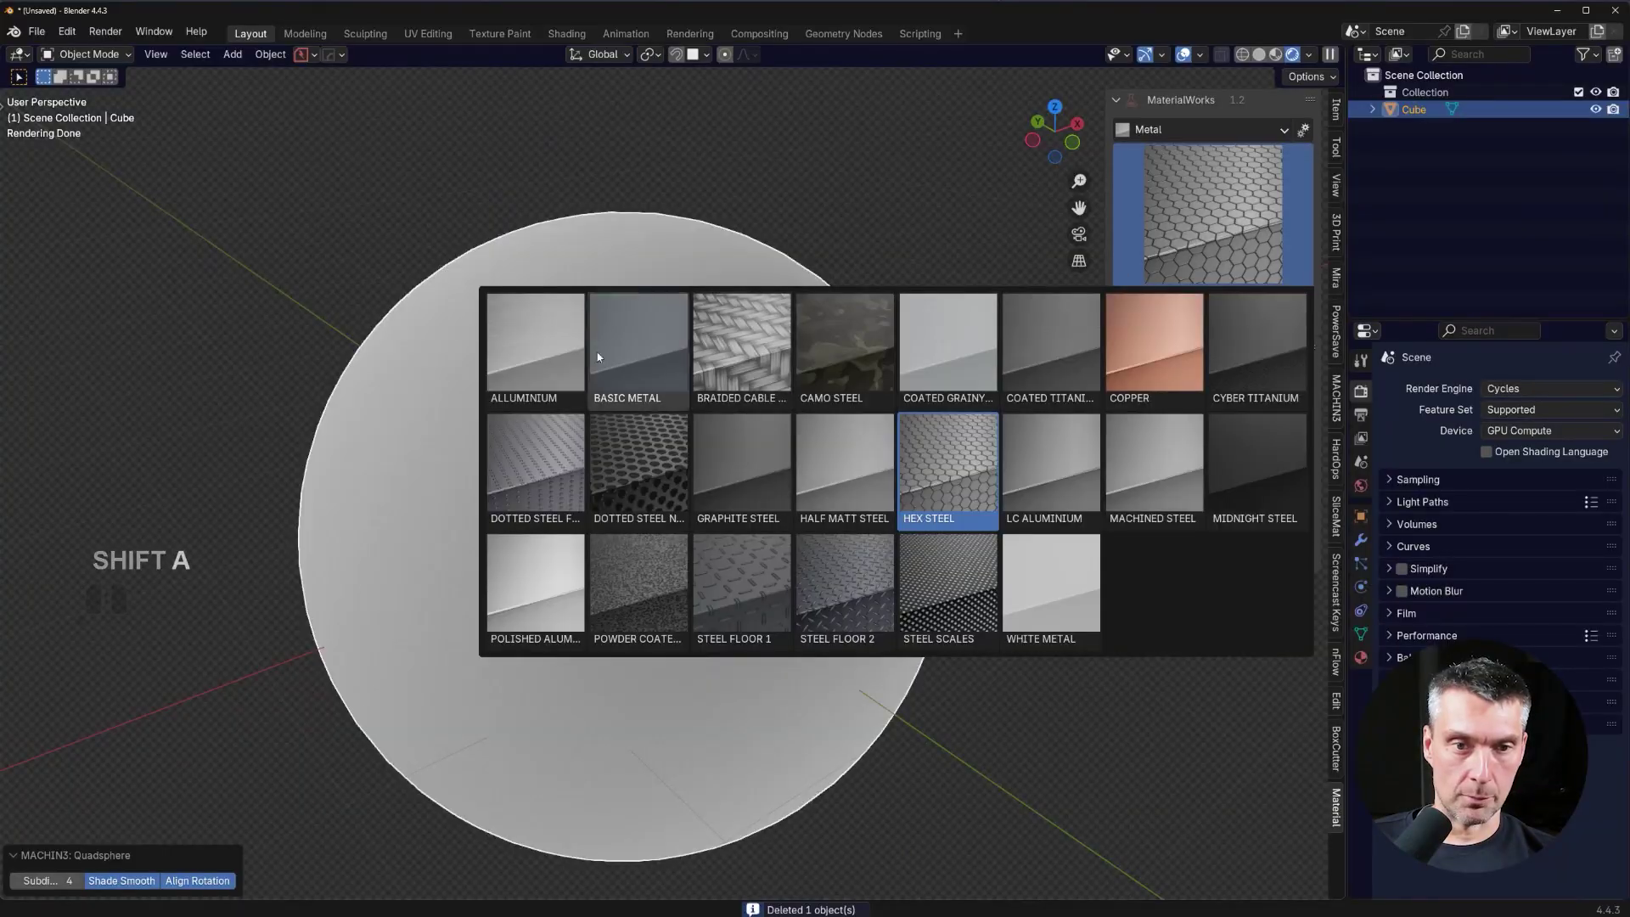
Apply Aluminium from the MaterialWorks Metal library to the sphere and inspect the surface up close.
{"action": "left_click", "coordinate": [547, 355]}
{"action": "middle_click", "coordinate": [668, 432]}
{"action": "middle_click", "coordinate": [709, 476]}
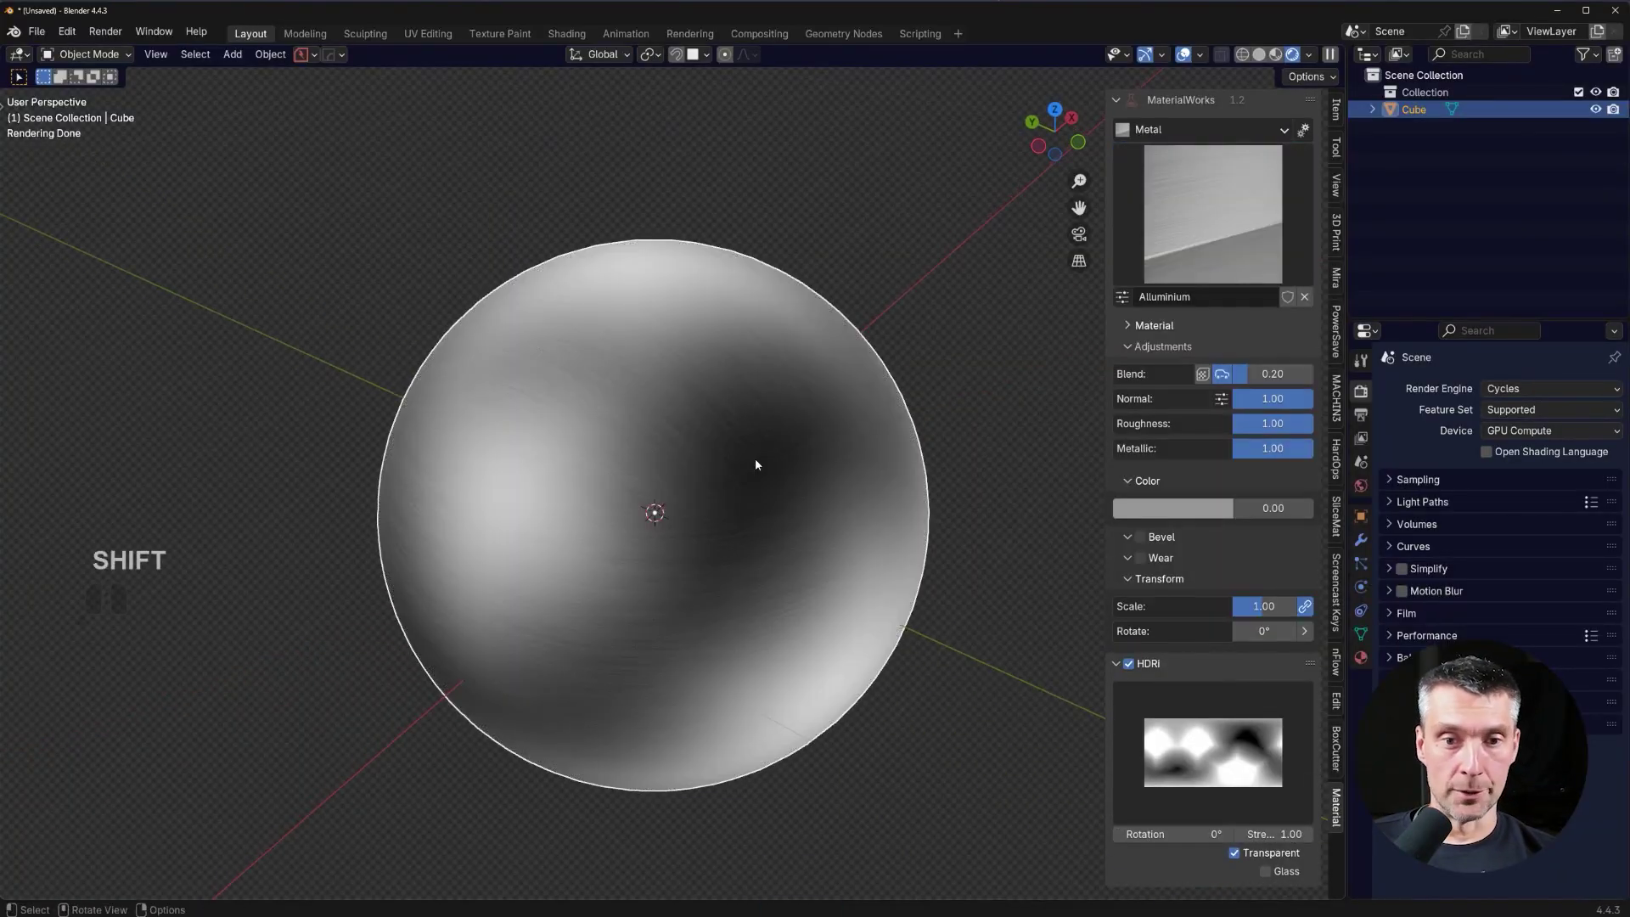
{"action": "scroll", "scroll_direction": "up", "scroll_amount": 3}
{"action": "middle_click", "coordinate": [754, 508]}
{"action": "left_click_drag", "start_coordinate": [731, 501], "coordinate": [698, 476]}
{"action": "middle_click", "coordinate": [724, 471]}
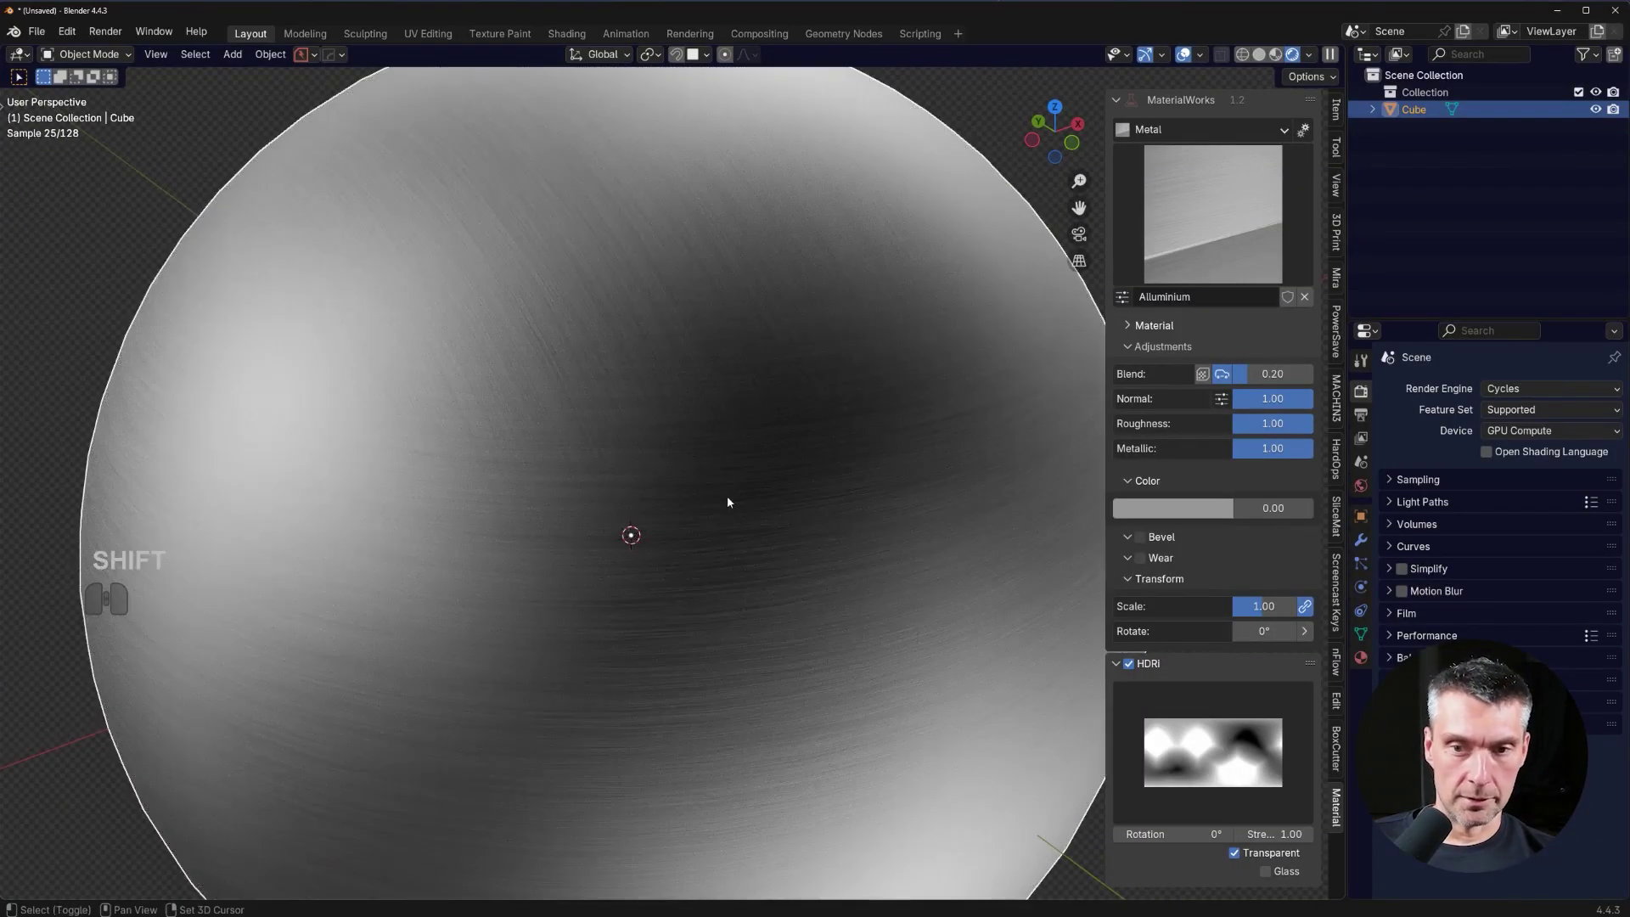
Set the metal Blend slider in Adjustments to 0.64 and review the whole sphere.
{"action": "left_click", "coordinate": [1272, 376]}
{"action": "left_click_drag", "start_coordinate": [726, 560], "coordinate": [812, 590]}
{"action": "left_click_drag", "start_coordinate": [786, 553], "coordinate": [829, 537]}
{"action": "left_click_drag", "start_coordinate": [827, 481], "coordinate": [703, 542]}
{"action": "left_click_drag", "start_coordinate": [865, 502], "coordinate": [656, 553]}
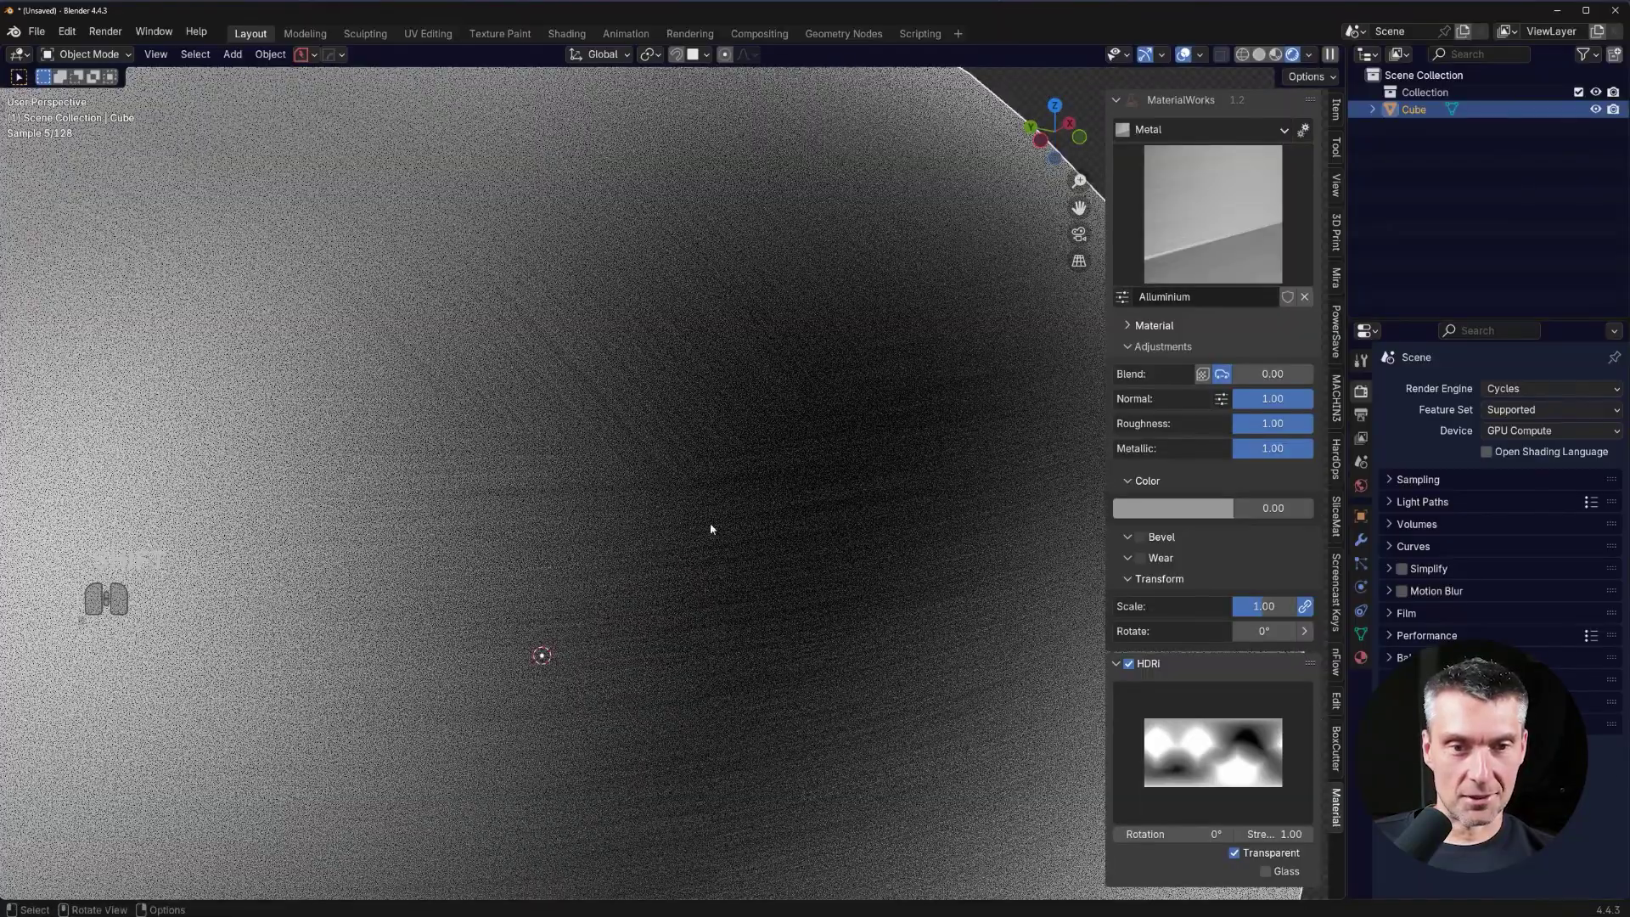
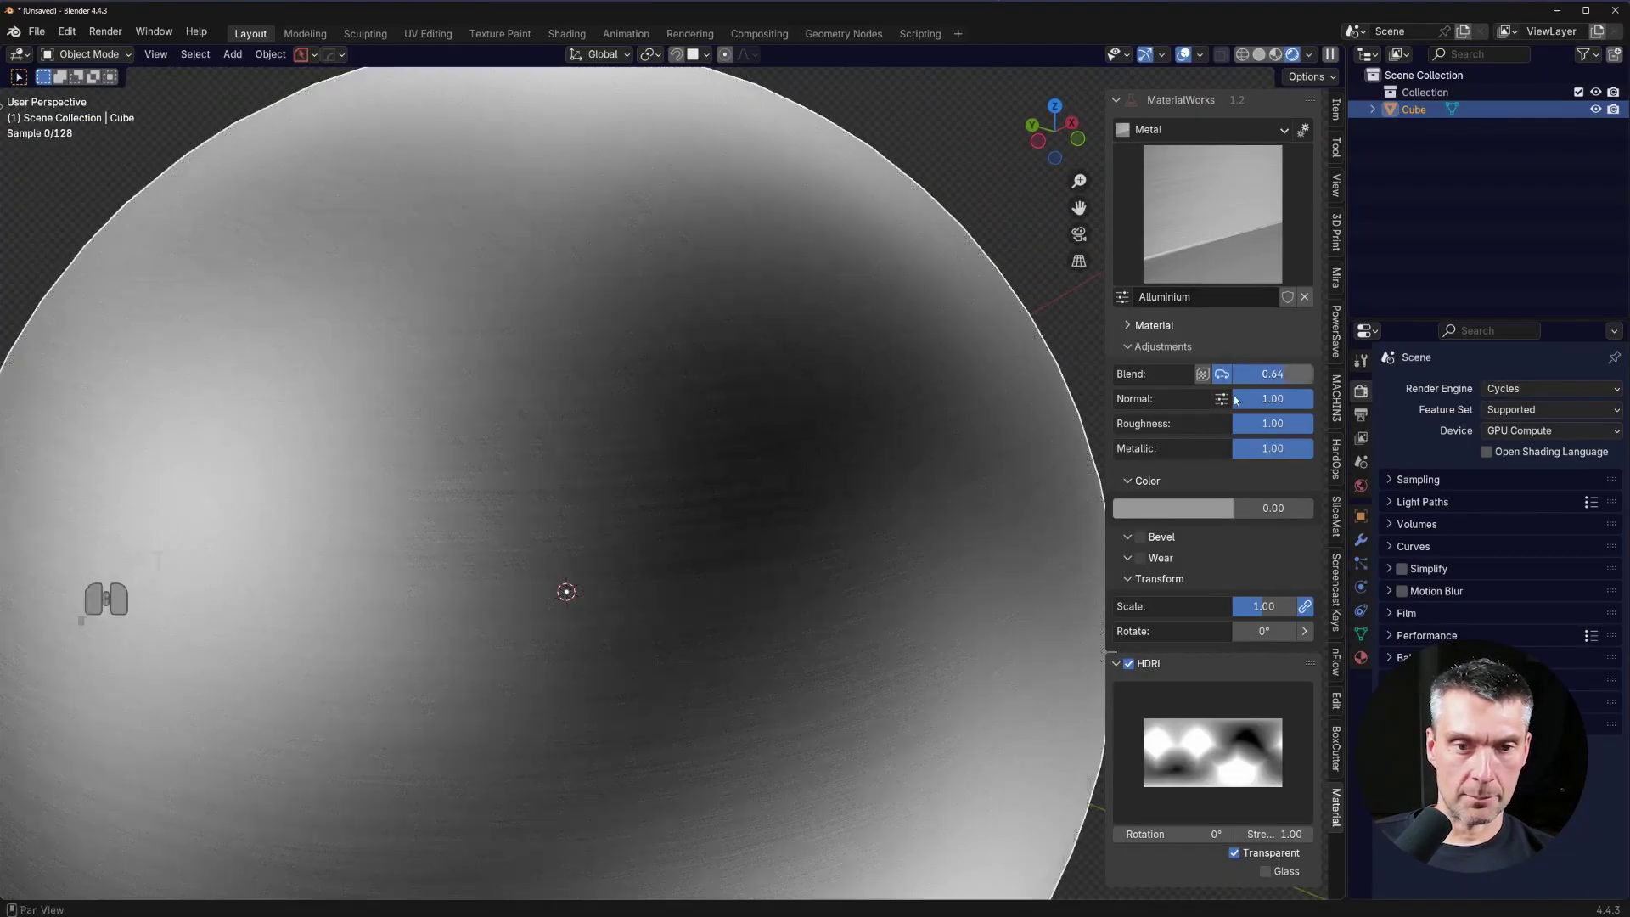
{"action": "left_click_drag", "start_coordinate": [680, 492], "coordinate": [678, 523]}
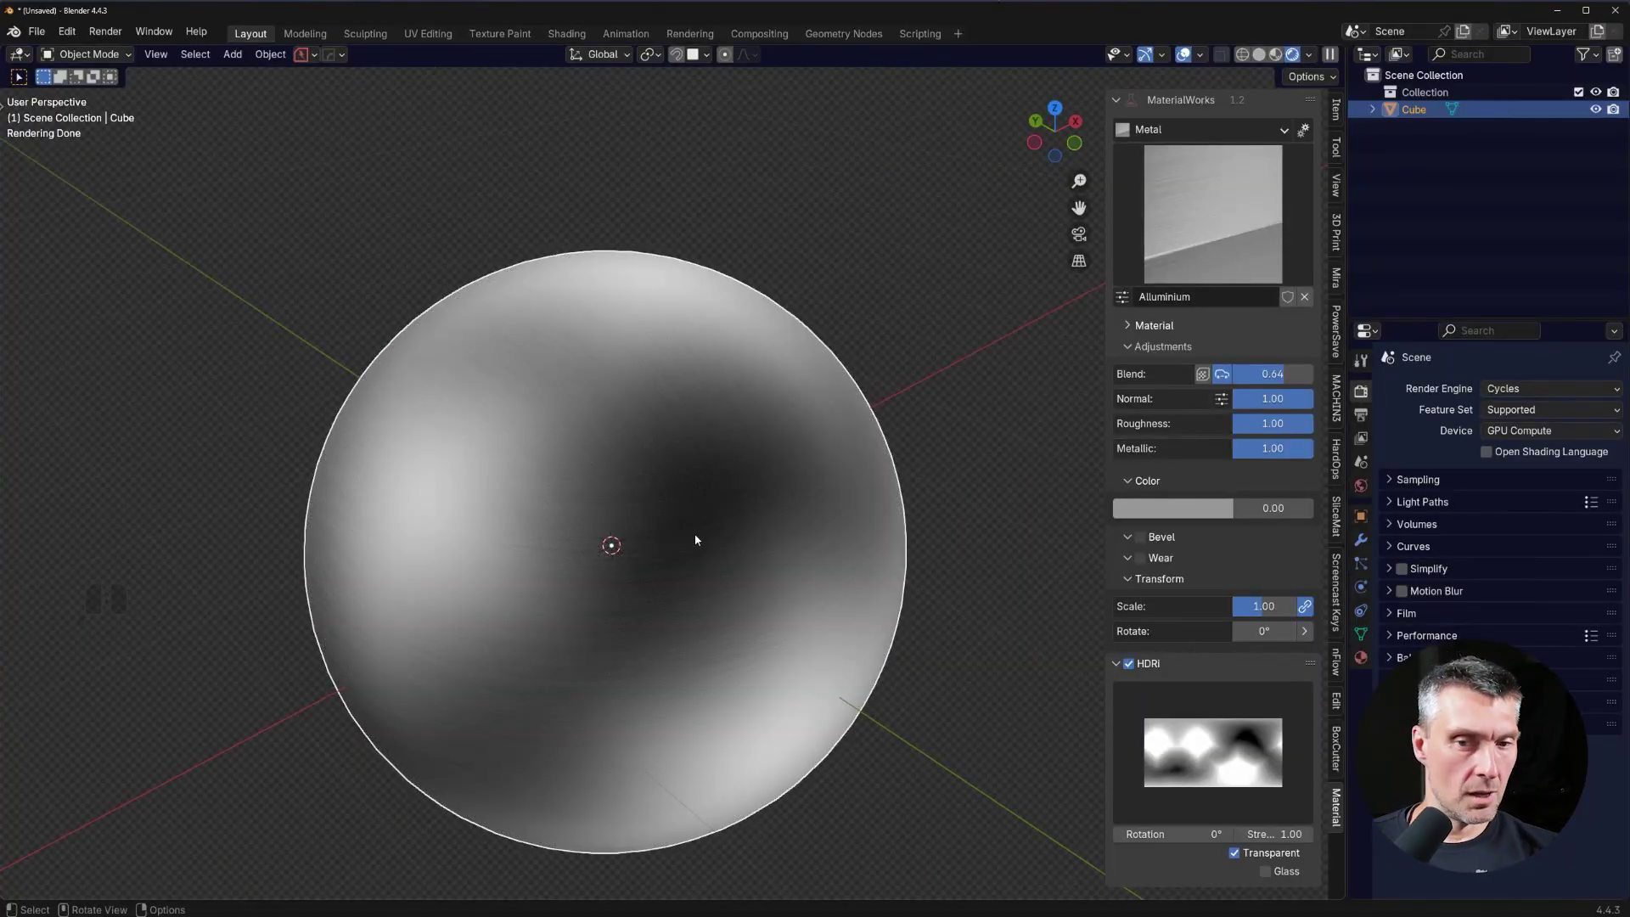
{"action": "middle_click", "coordinate": [701, 520]}
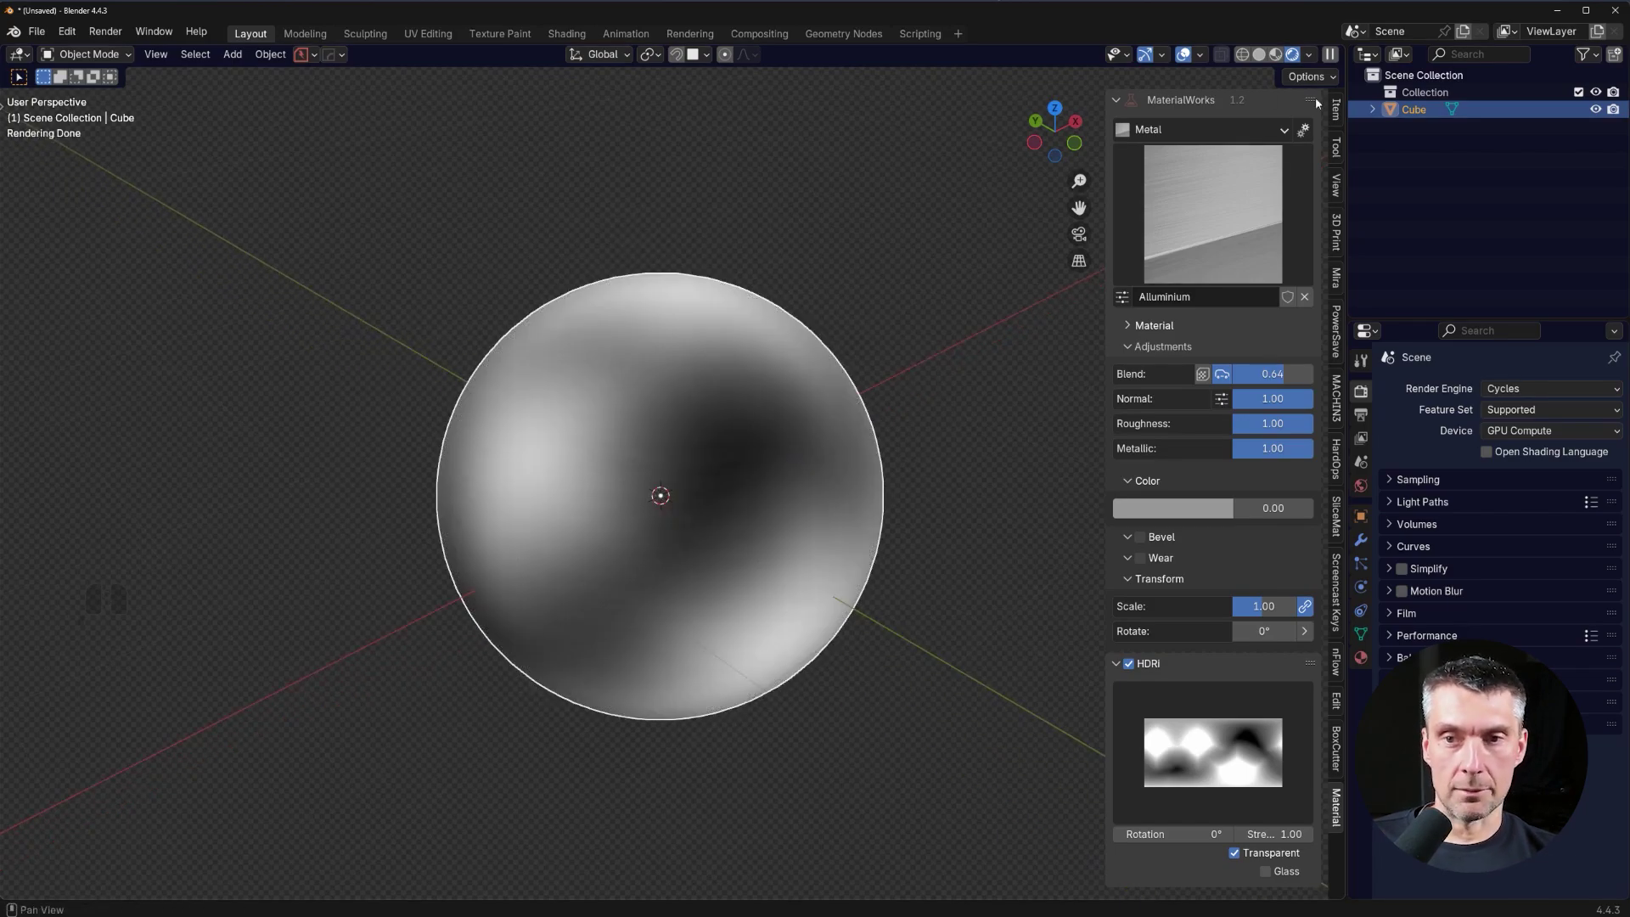
Change viewport header display options, then remove the sphere from the scene.
{"action": "left_click", "coordinate": [1282, 134]}
{"action": "left_click", "coordinate": [1312, 130]}
{"action": "left_click", "coordinate": [1371, 190]}
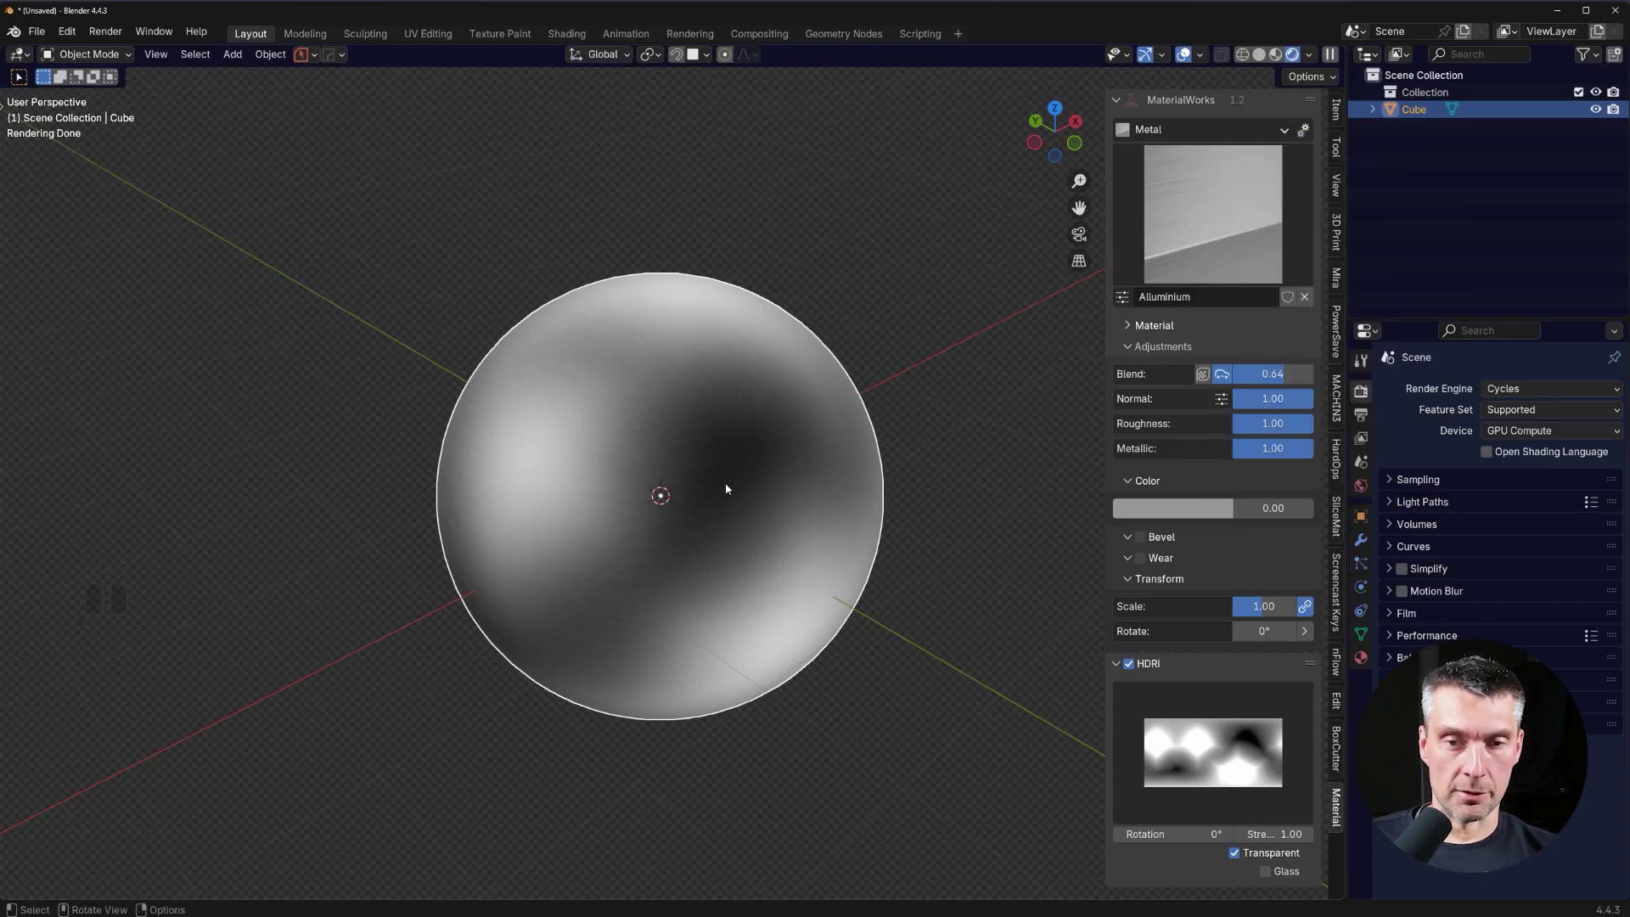
{"action": "key", "text": "ctrl+shift+b"}
Add a cylinder in place of the sphere and frame its top face in view.
{"action": "middle_click", "coordinate": [743, 466]}
{"action": "left_click_drag", "start_coordinate": [719, 413], "coordinate": [727, 439]}
{"action": "middle_click", "coordinate": [699, 458]}
{"action": "left_click_drag", "start_coordinate": [693, 419], "coordinate": [719, 436]}
{"action": "middle_click", "coordinate": [723, 434]}
{"action": "middle_click", "coordinate": [722, 403]}
{"action": "middle_click", "coordinate": [749, 426]}
{"action": "middle_click", "coordinate": [766, 427]}
{"action": "left_click", "coordinate": [1207, 770]}
{"action": "left_click", "coordinate": [1206, 766]}
{"action": "middle_click", "coordinate": [687, 435]}
{"action": "left_click_drag", "start_coordinate": [677, 441], "coordinate": [674, 441]}
{"action": "scroll", "scroll_direction": "down", "scroll_amount": 3}
Place a round button decal from the Details 2 set on the cylinder top.
{"action": "key", "text": "d"}
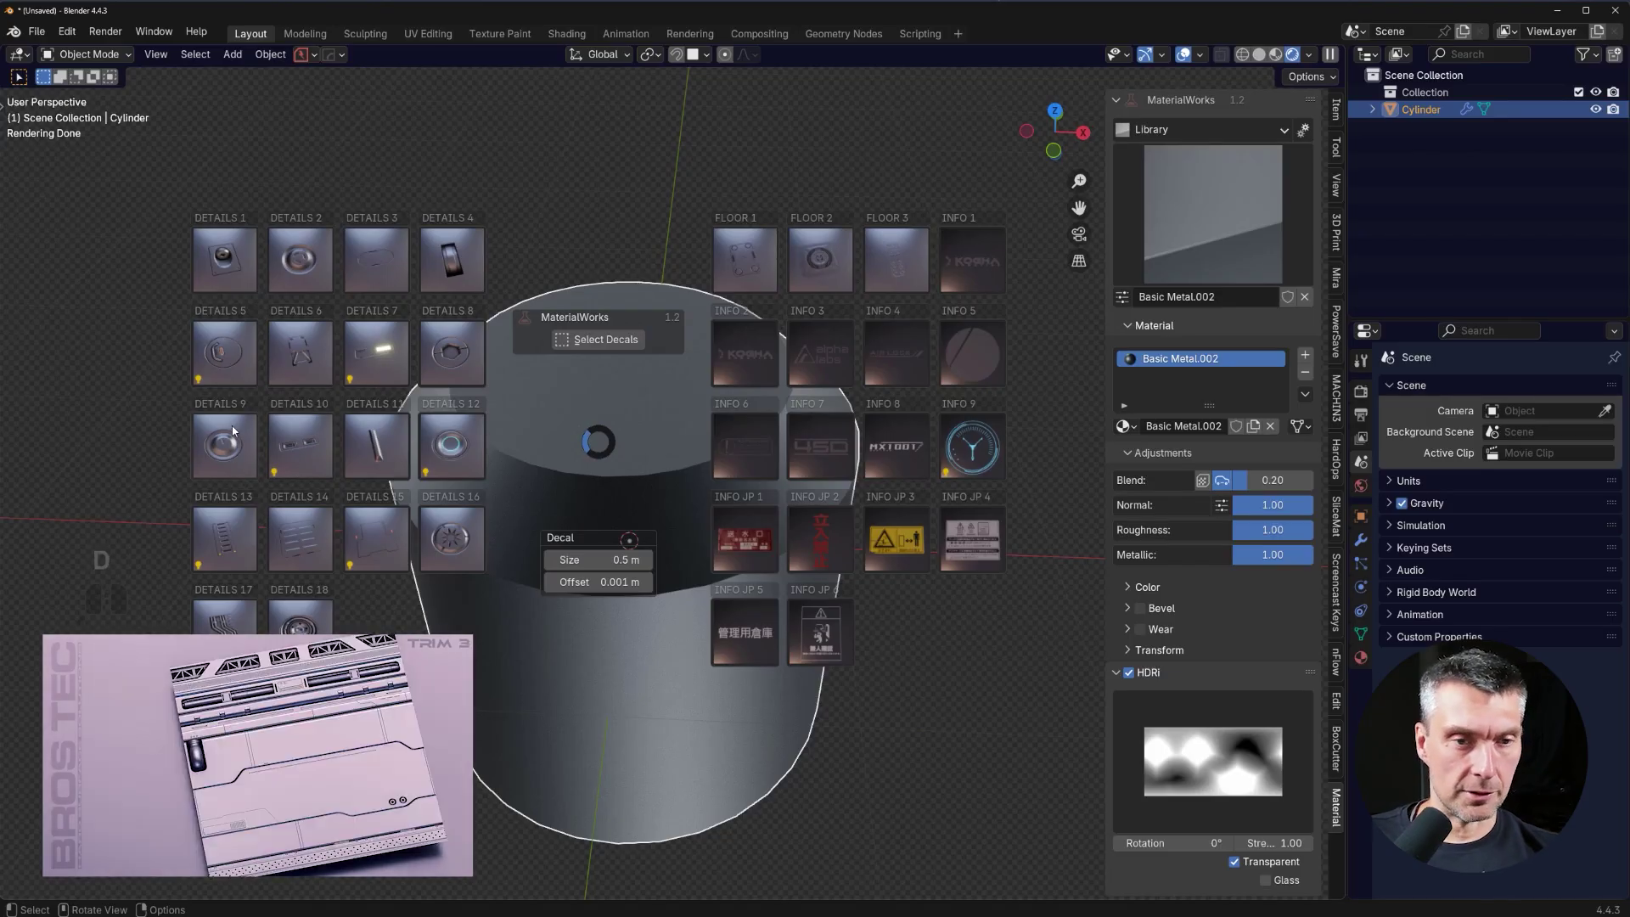
{"action": "left_click", "coordinate": [297, 287]}
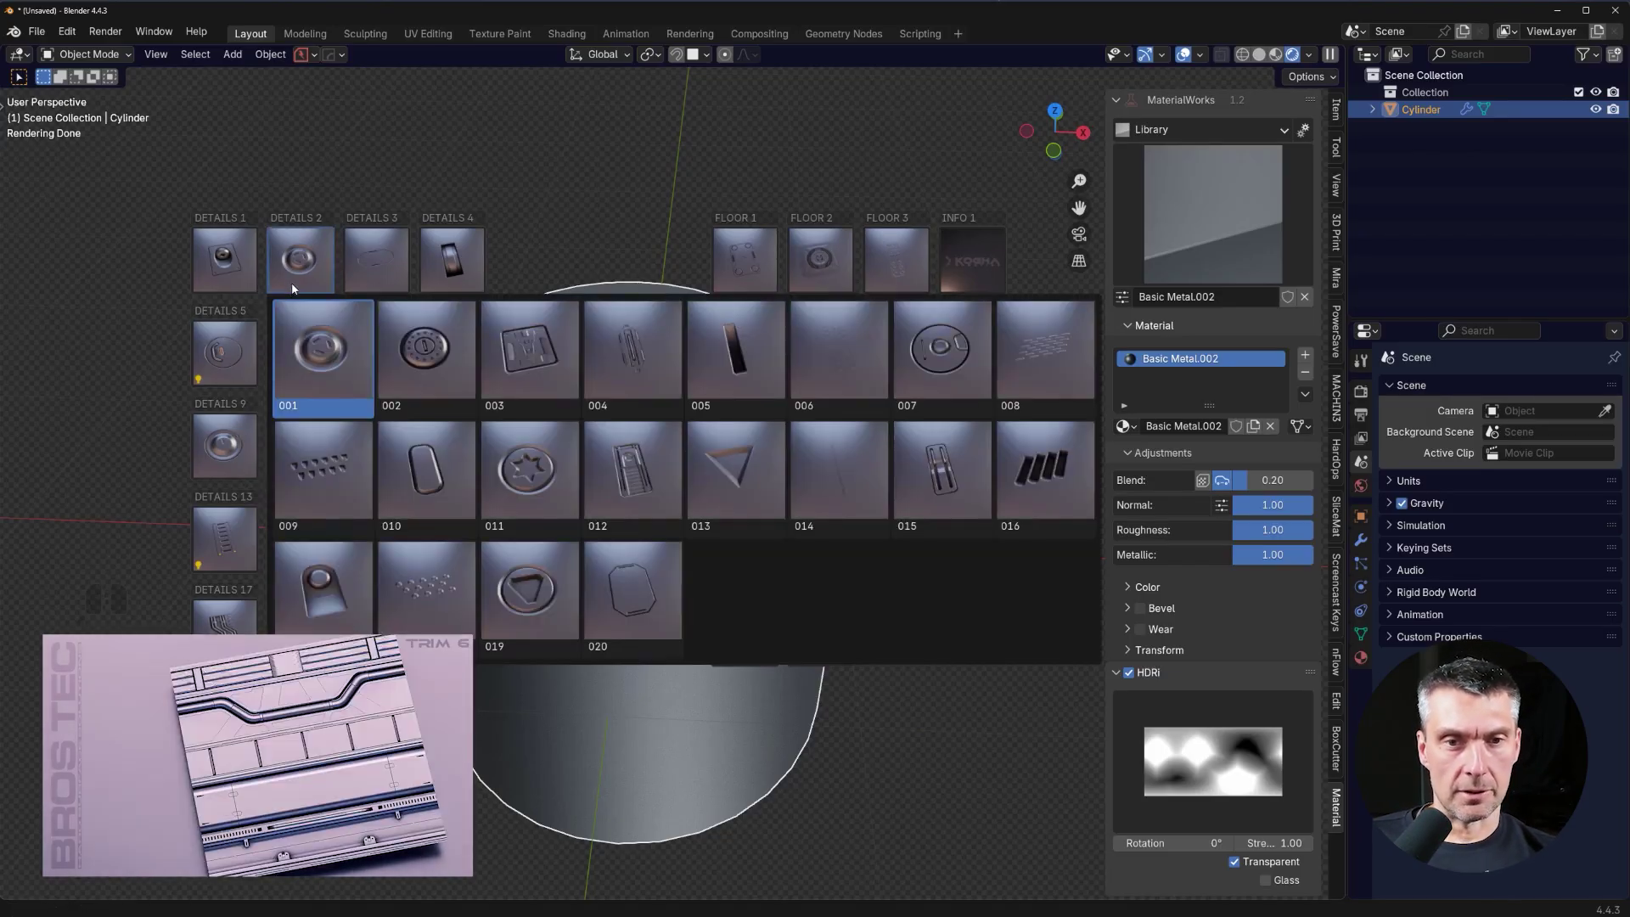
{"action": "left_click", "coordinate": [839, 259]}
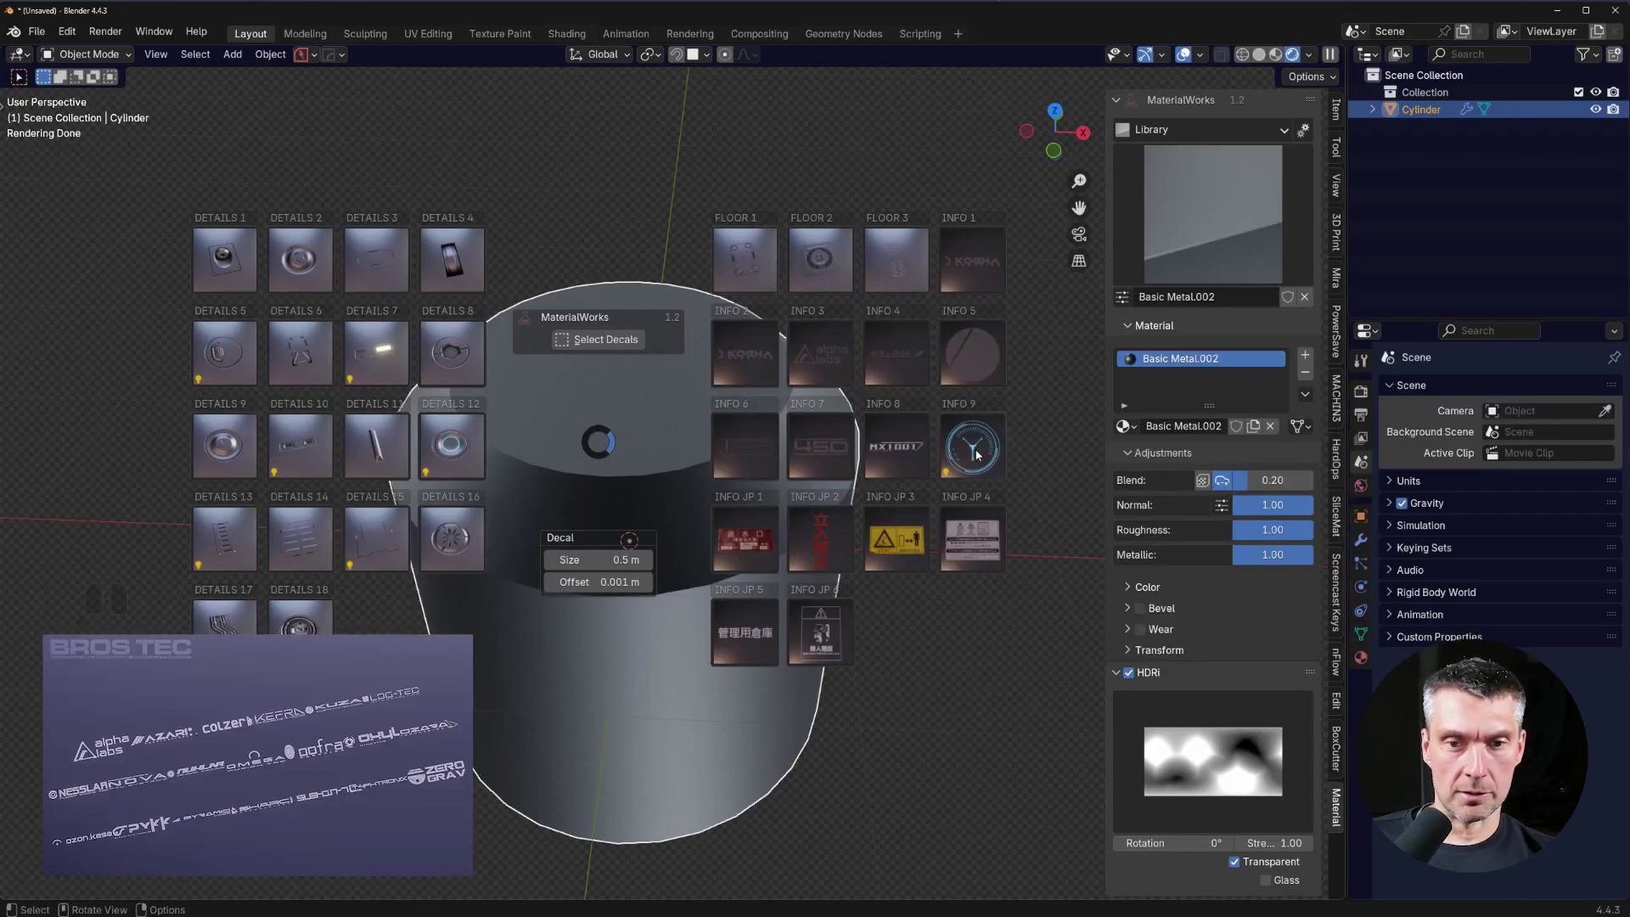
{"action": "left_click", "coordinate": [976, 452]}
{"action": "left_click", "coordinate": [890, 547]}
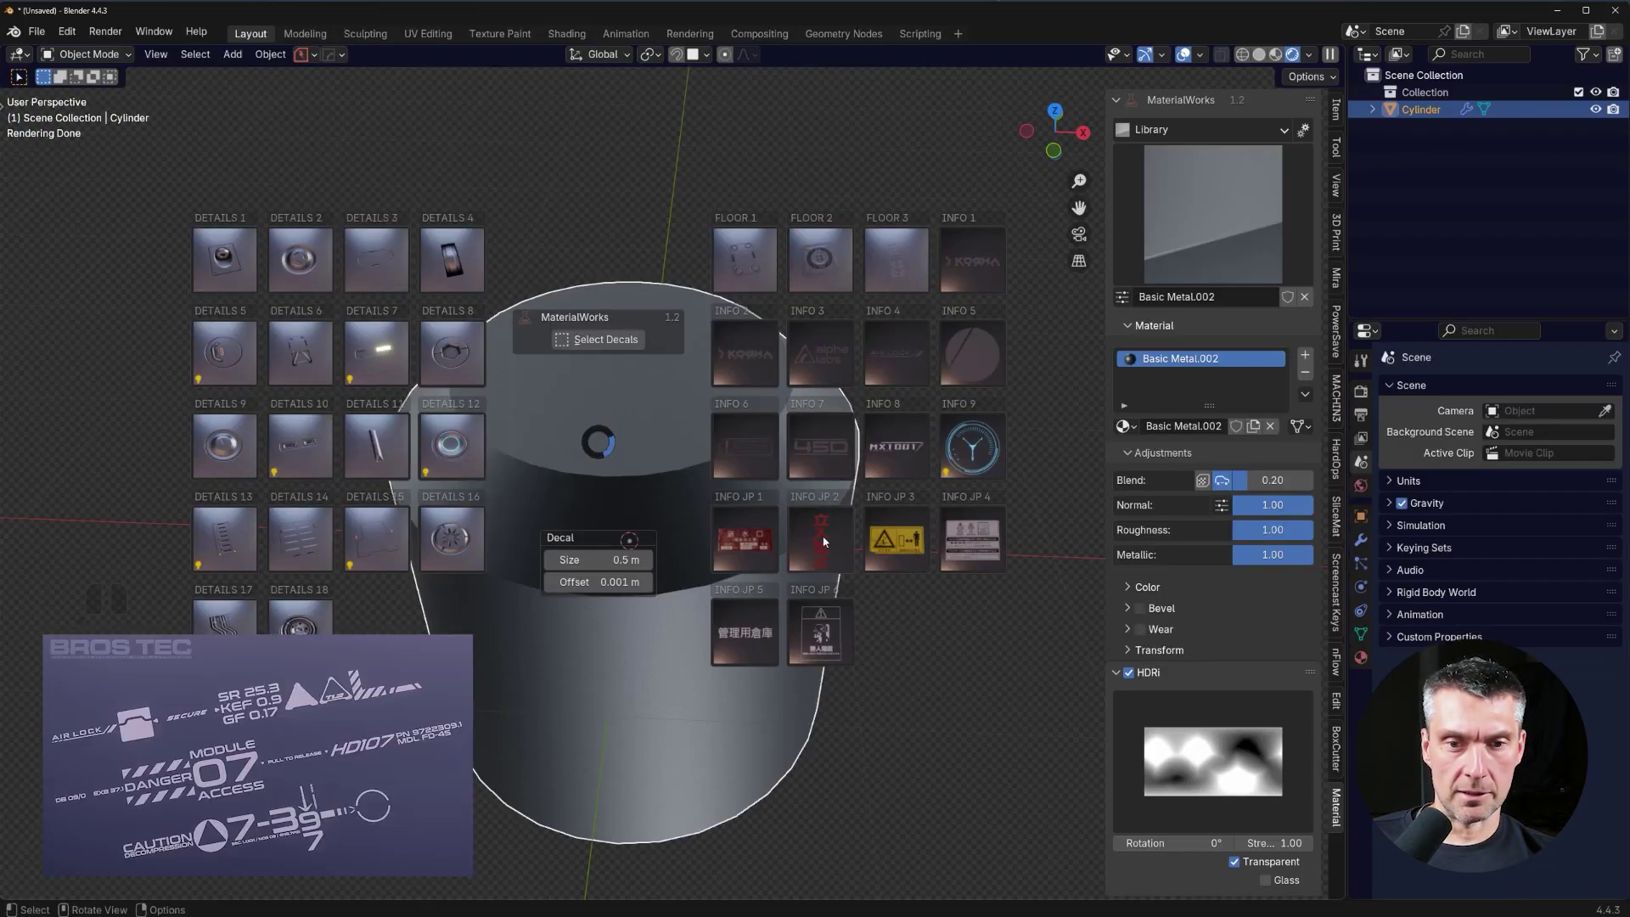
{"action": "left_click", "coordinate": [830, 442]}
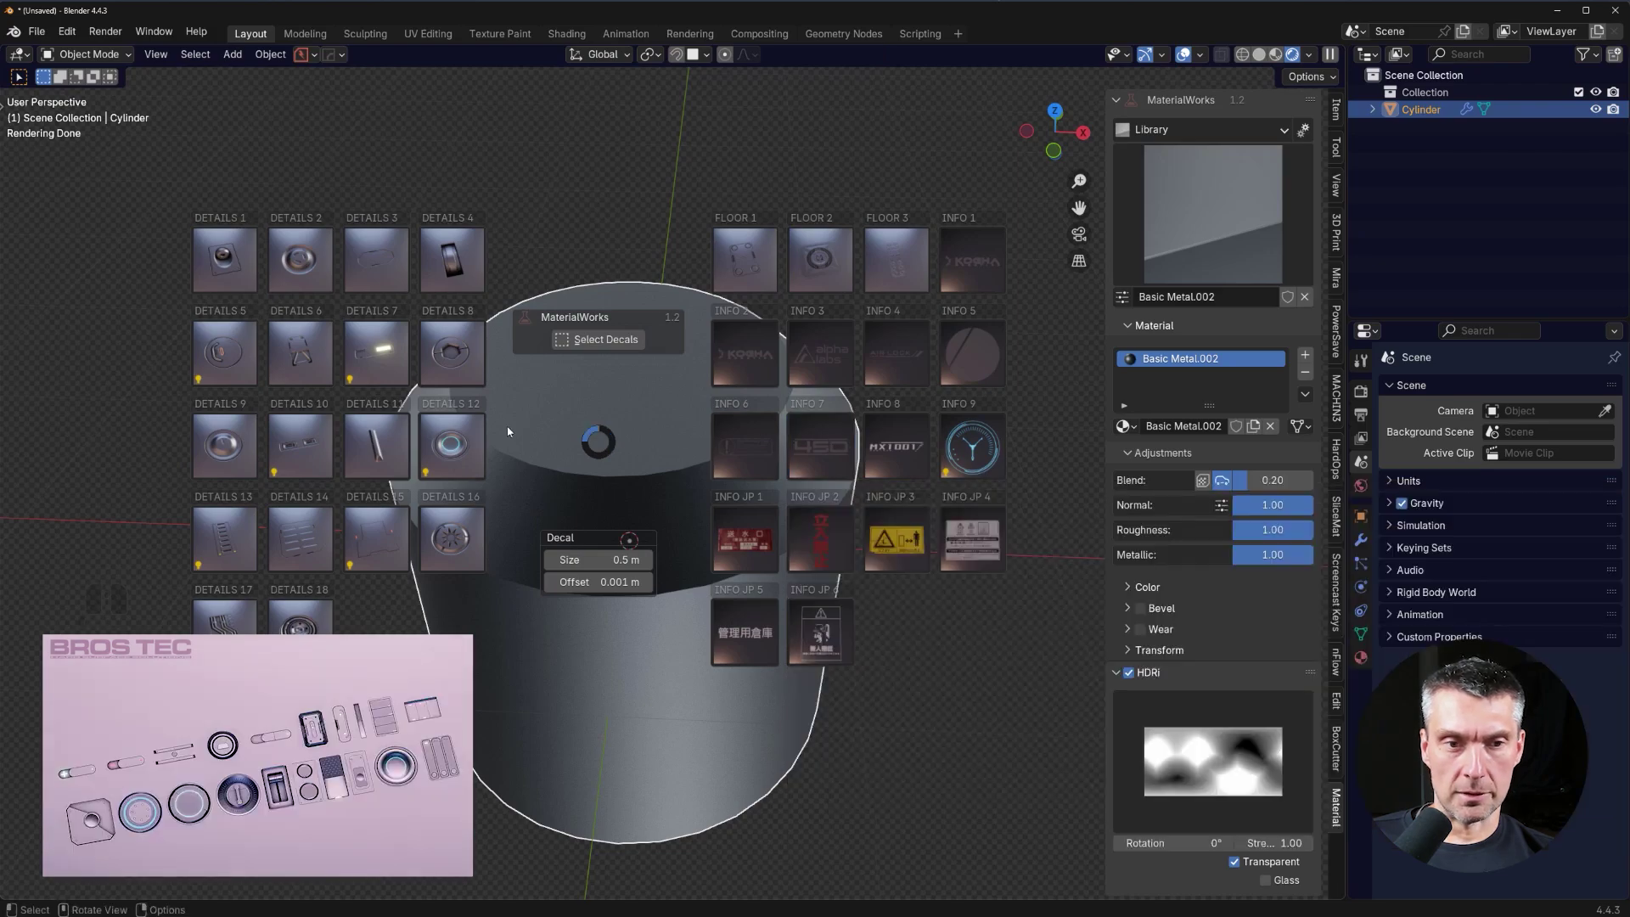
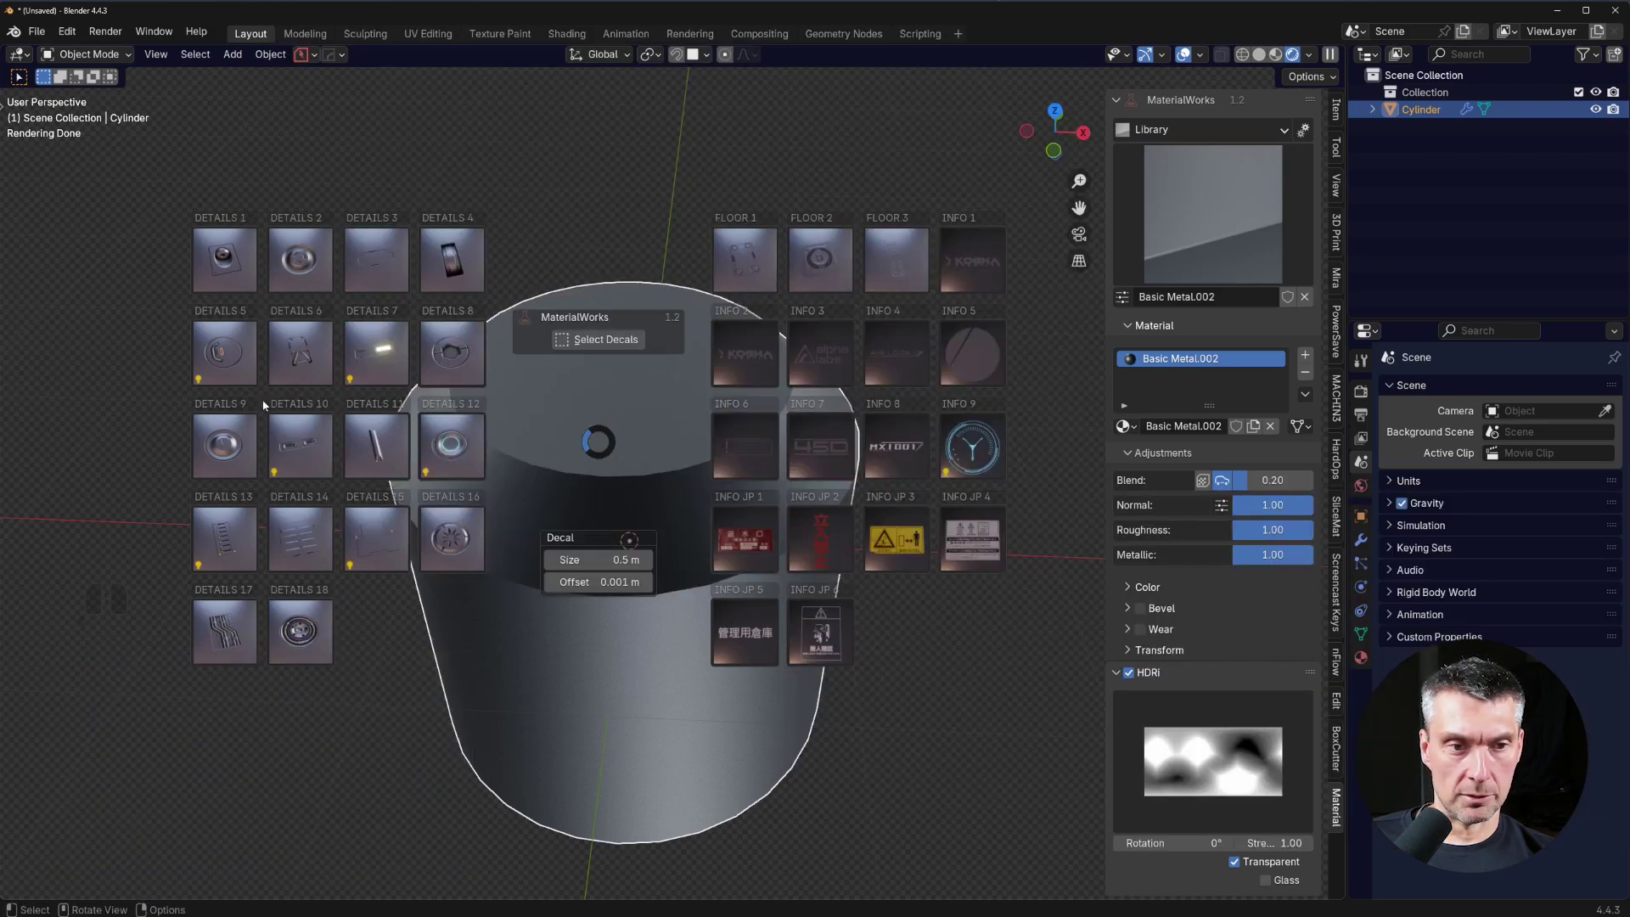
{"action": "left_click", "coordinate": [318, 361]}
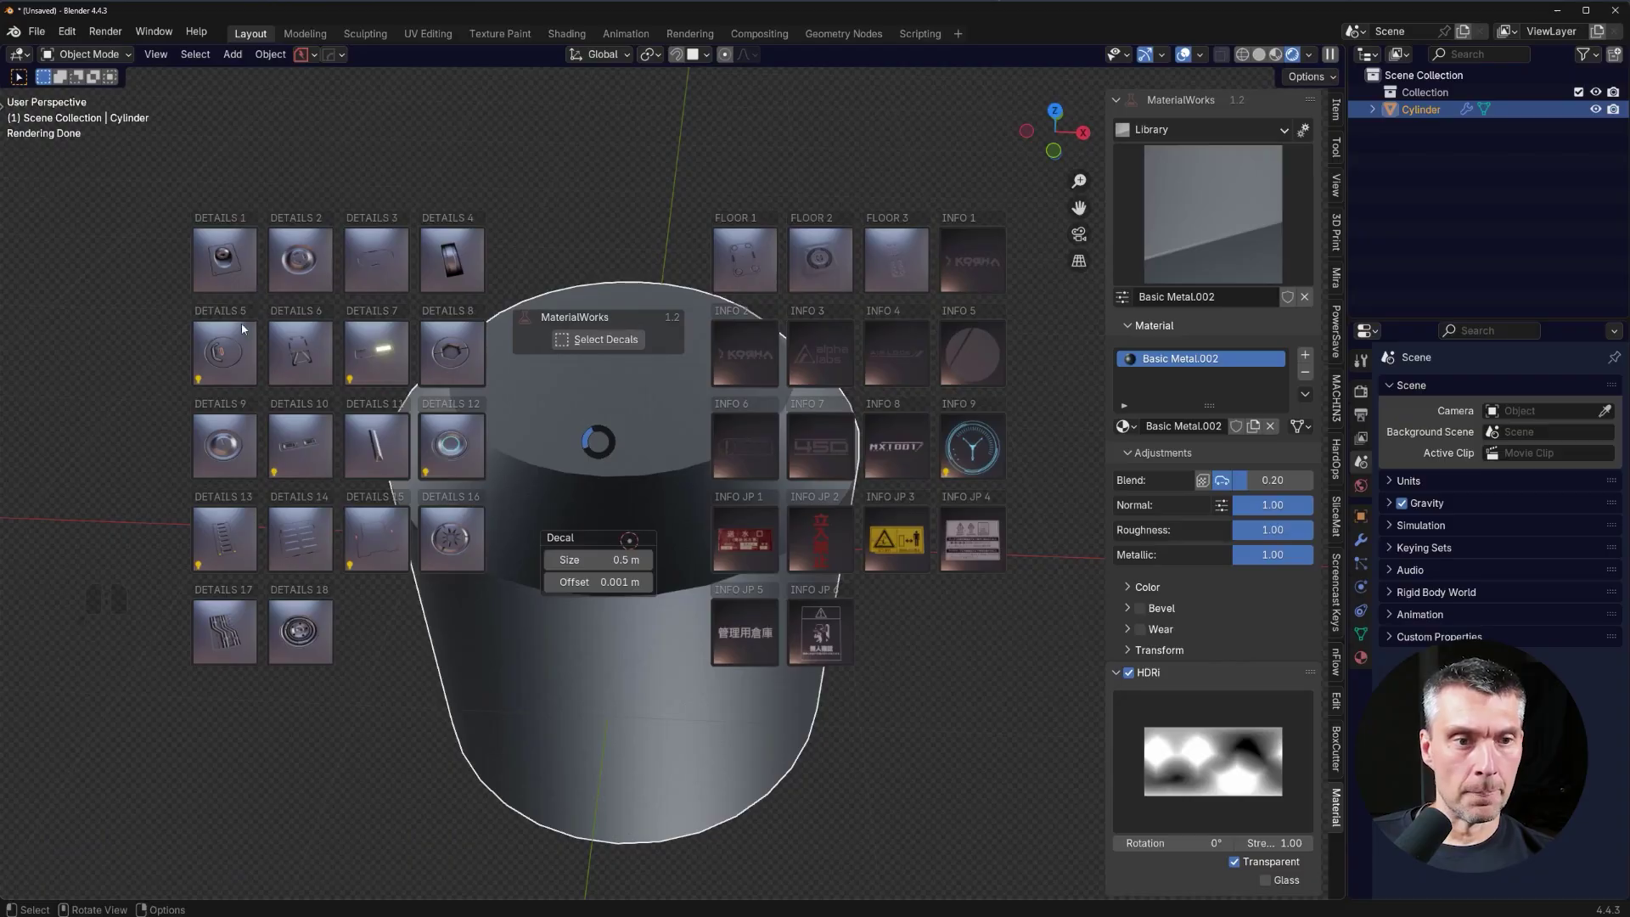
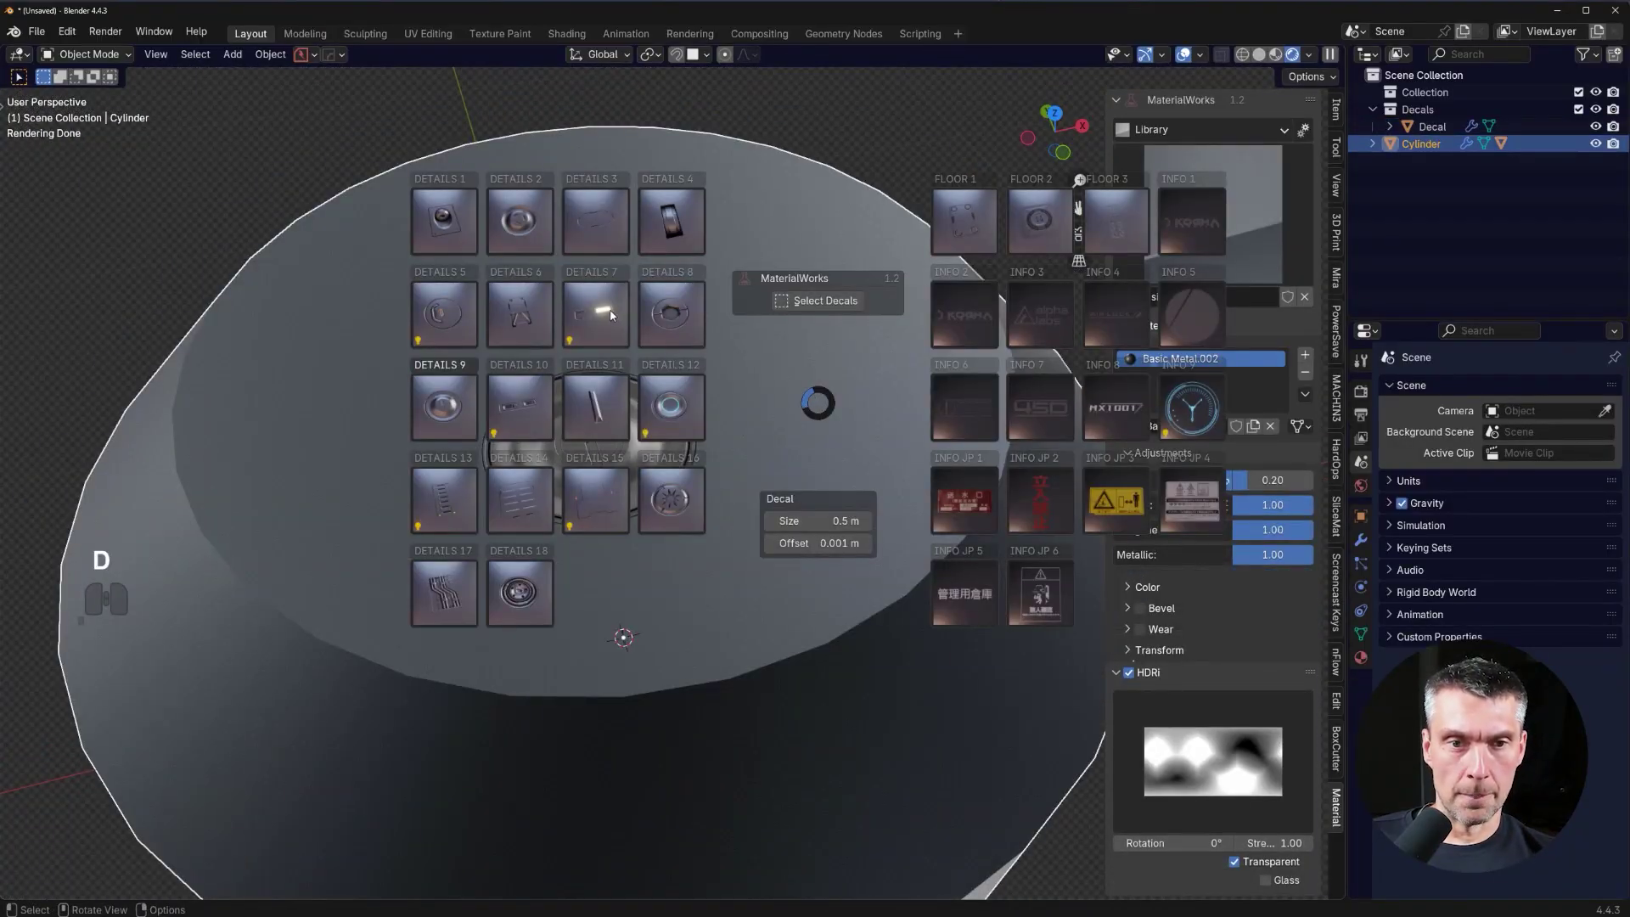
Place a hexagon outline decal on the top face and shrink it to about half size.
{"action": "left_click", "coordinate": [670, 226]}
{"action": "left_click", "coordinate": [814, 443]}
{"action": "middle_click", "coordinate": [873, 518]}
{"action": "key", "text": "s"}
{"action": "left_click", "coordinate": [881, 500]}
{"action": "key", "text": "g"}
{"action": "left_click", "coordinate": [828, 298]}
{"action": "left_click_drag", "start_coordinate": [799, 324], "coordinate": [788, 338]}
Apply Copper from the MaterialWorks library to the cylinder.
{"action": "middle_click", "coordinate": [750, 364]}
{"action": "left_click_drag", "start_coordinate": [648, 391], "coordinate": [515, 520]}
{"action": "left_click_drag", "start_coordinate": [626, 456], "coordinate": [709, 417]}
{"action": "left_click", "coordinate": [545, 462]}
{"action": "key", "text": "d"}
{"action": "left_click", "coordinate": [707, 335]}
{"action": "left_click", "coordinate": [707, 336]}
{"action": "middle_click", "coordinate": [708, 337]}
{"action": "left_click", "coordinate": [814, 478]}
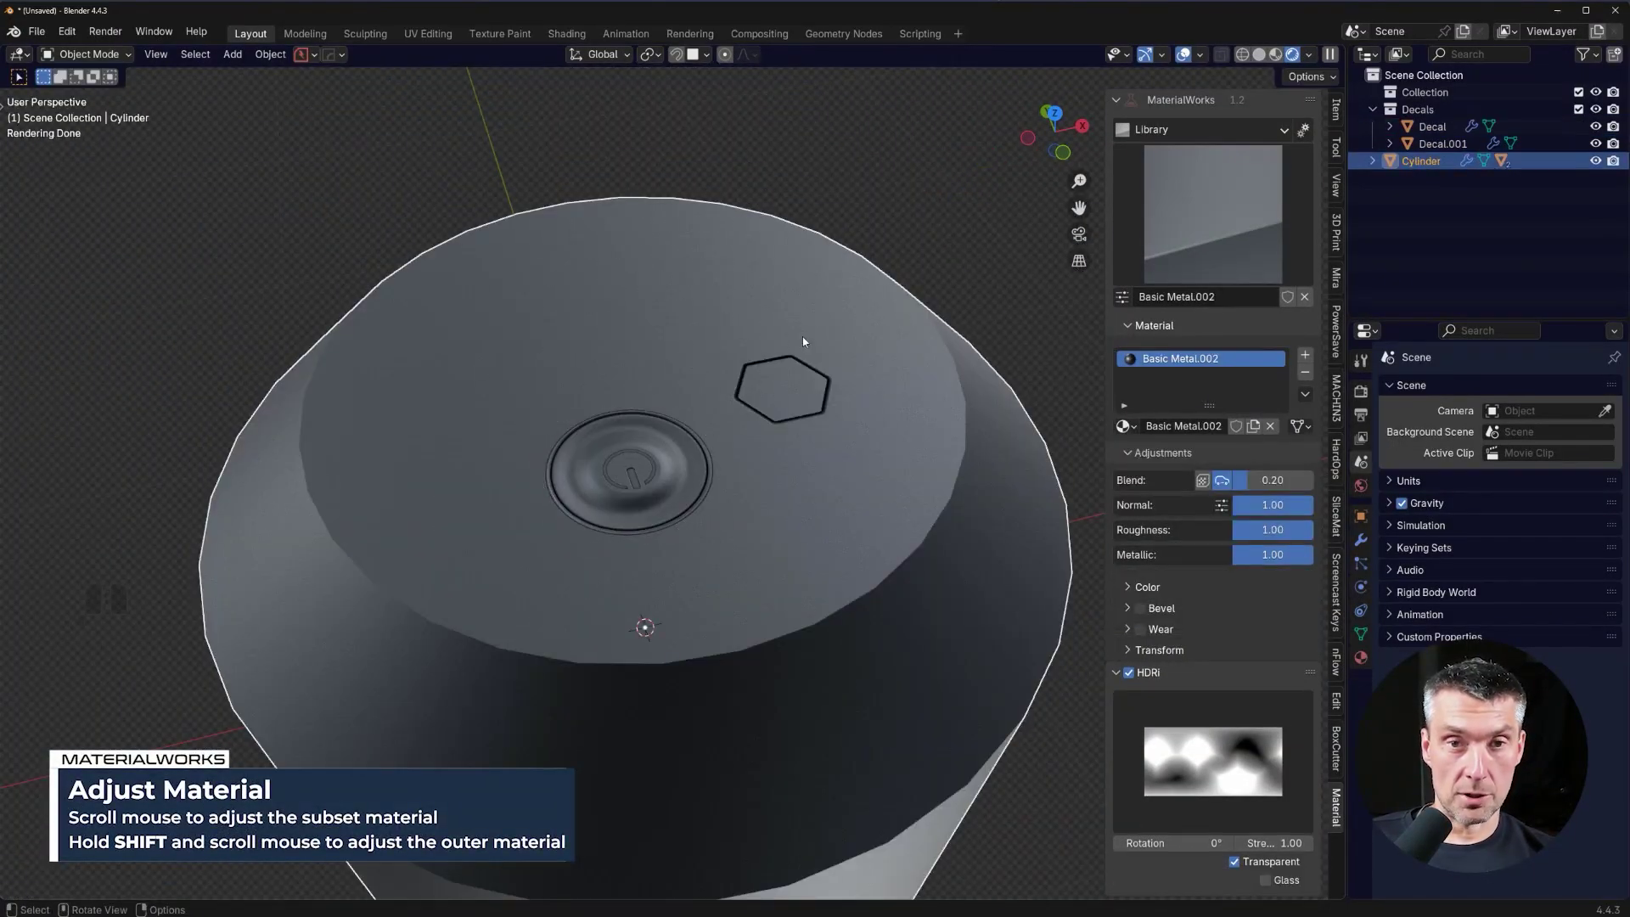
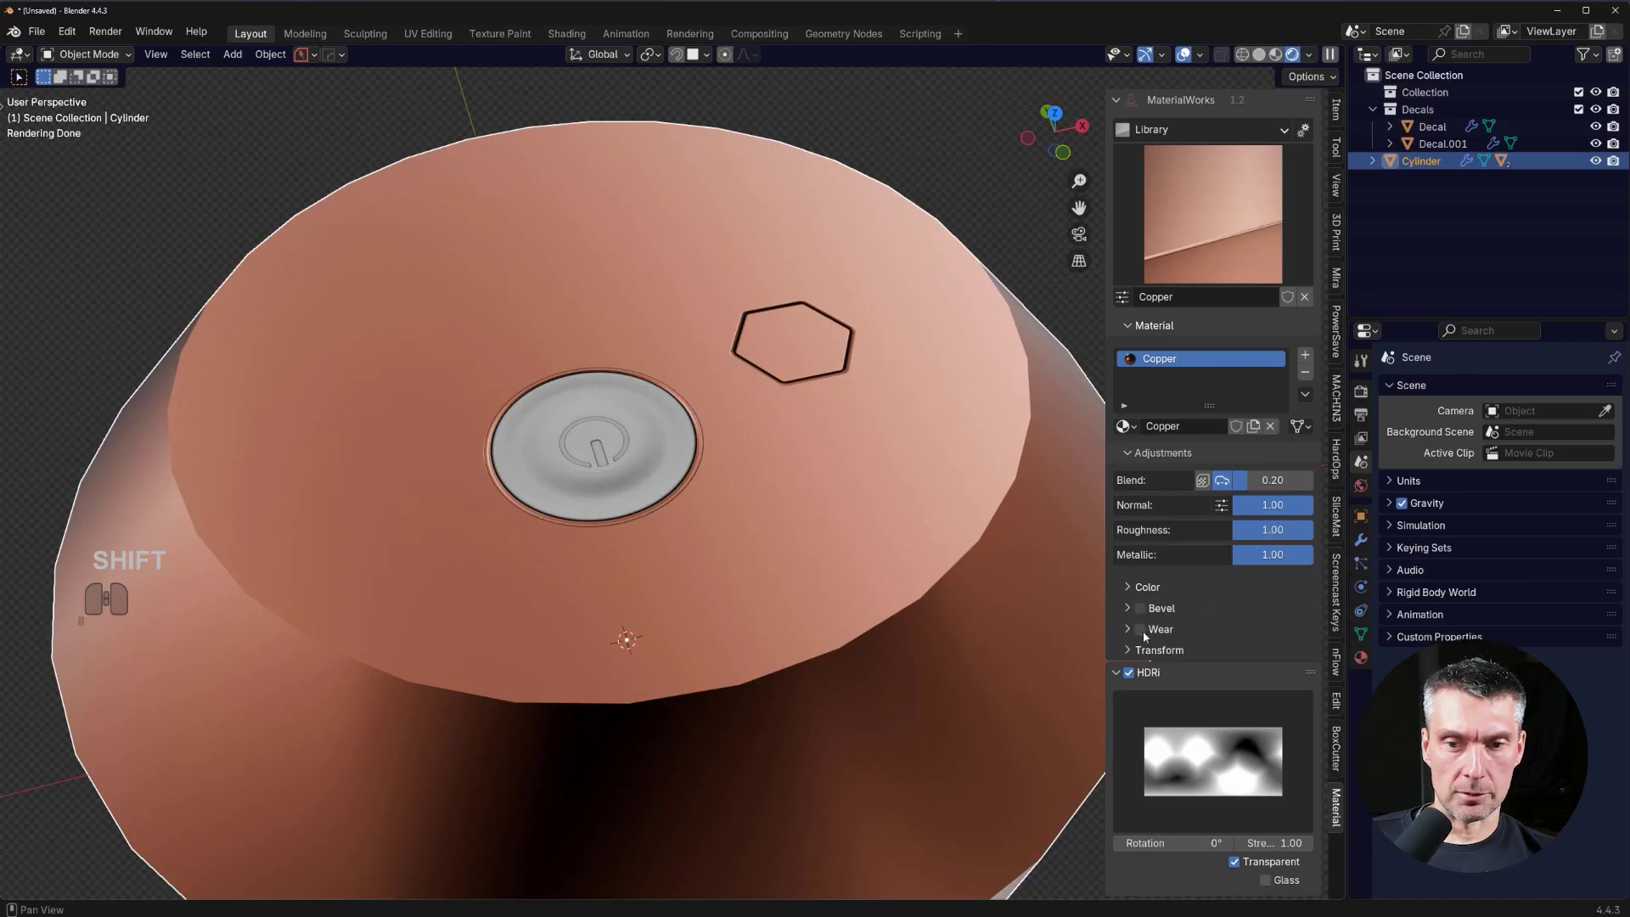
Enable Wear on the copper and start matching the button decal's material to it.
{"action": "left_click", "coordinate": [1147, 635]}
{"action": "left_click", "coordinate": [628, 446]}
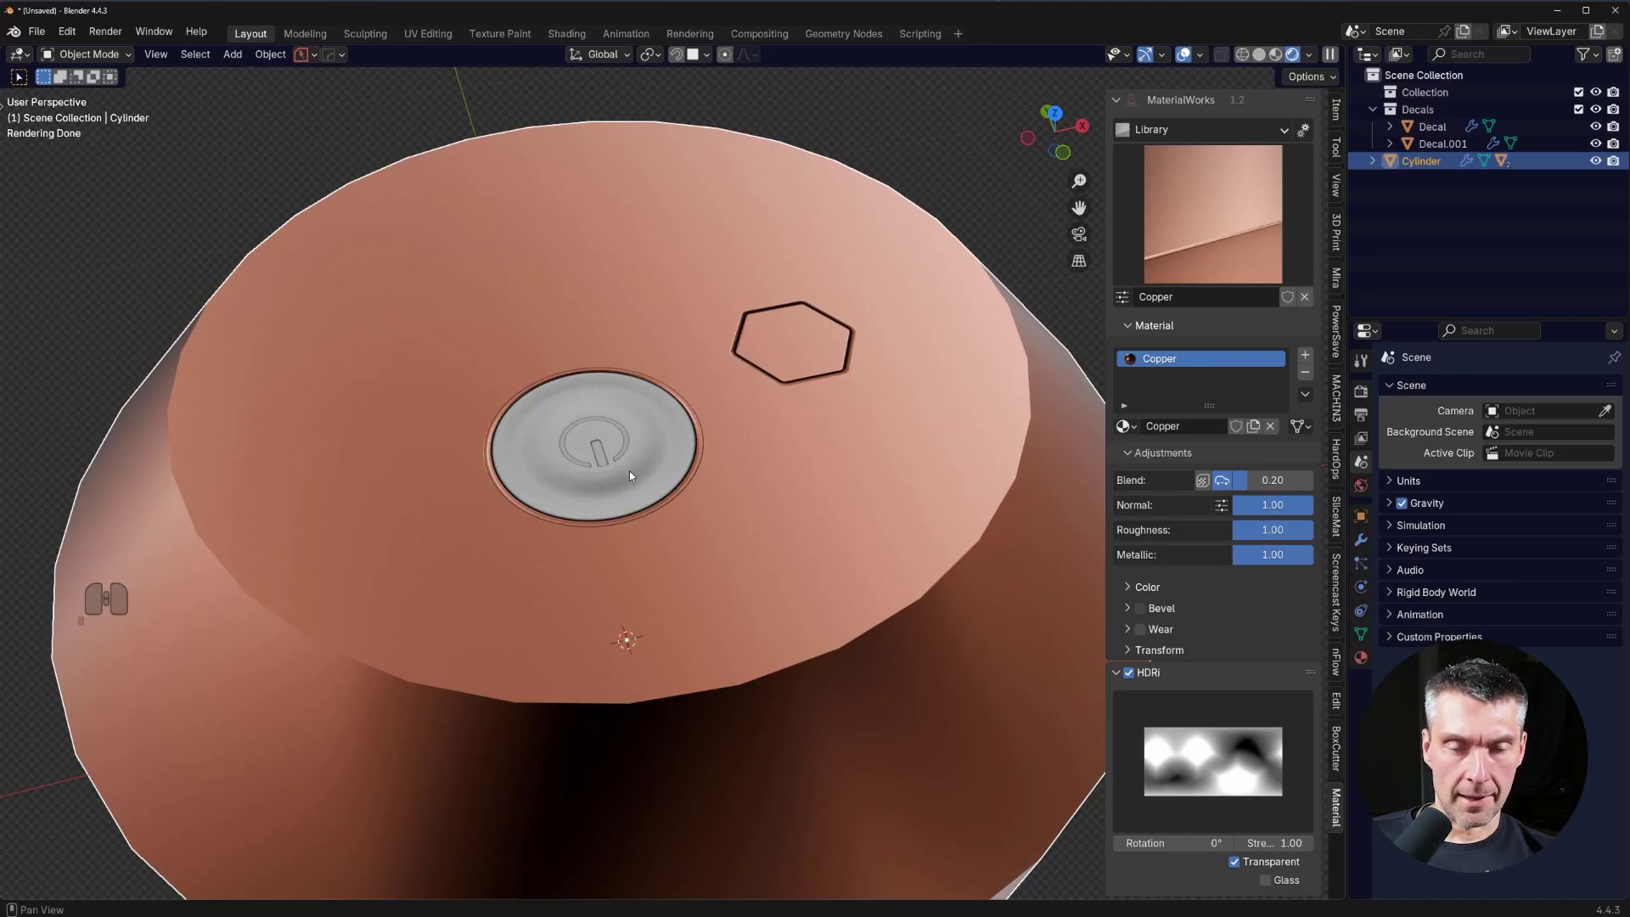
{"action": "left_click", "coordinate": [605, 449]}
{"action": "key", "text": "d"}
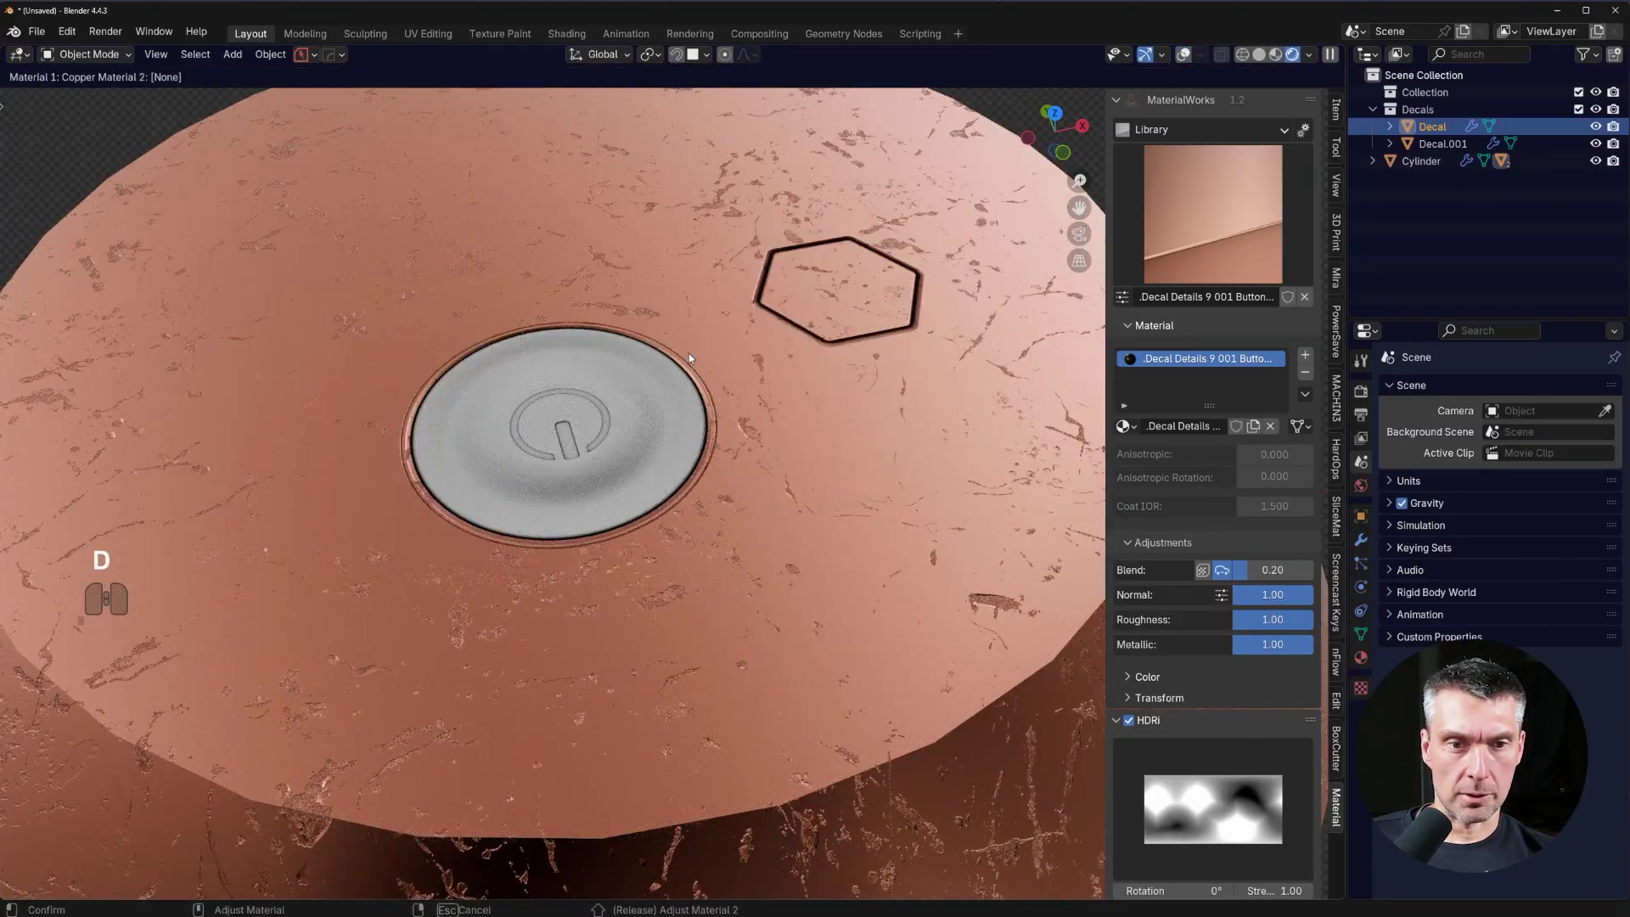
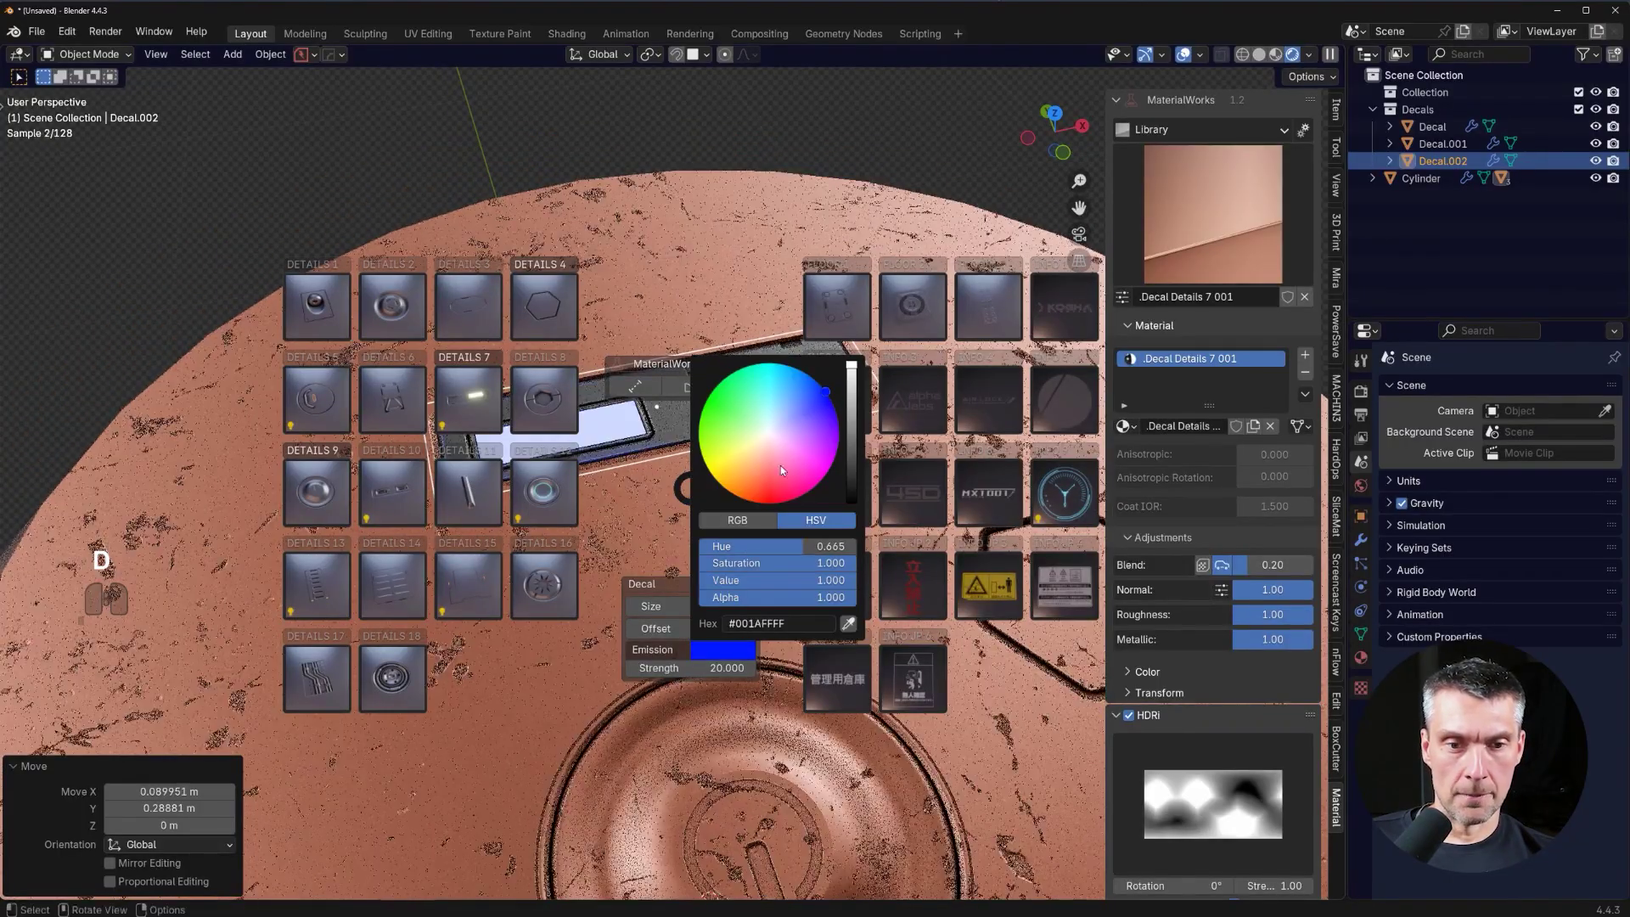
Give the slot decal blue emission at strength 54.8 and place it on the top face.
{"action": "key", "text": "e"}
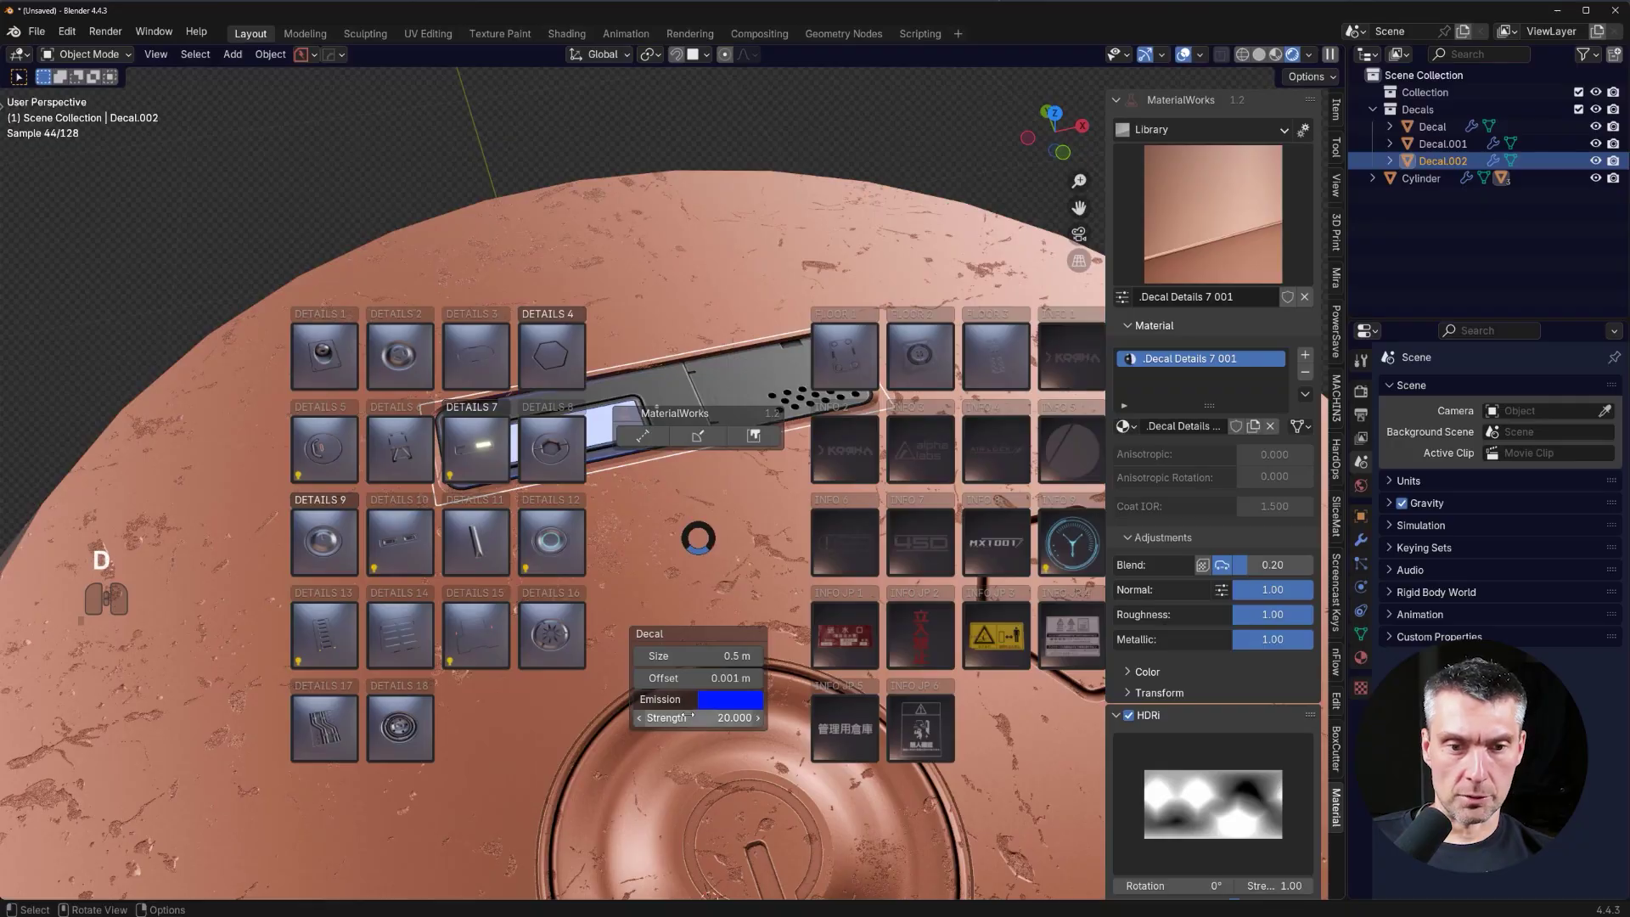
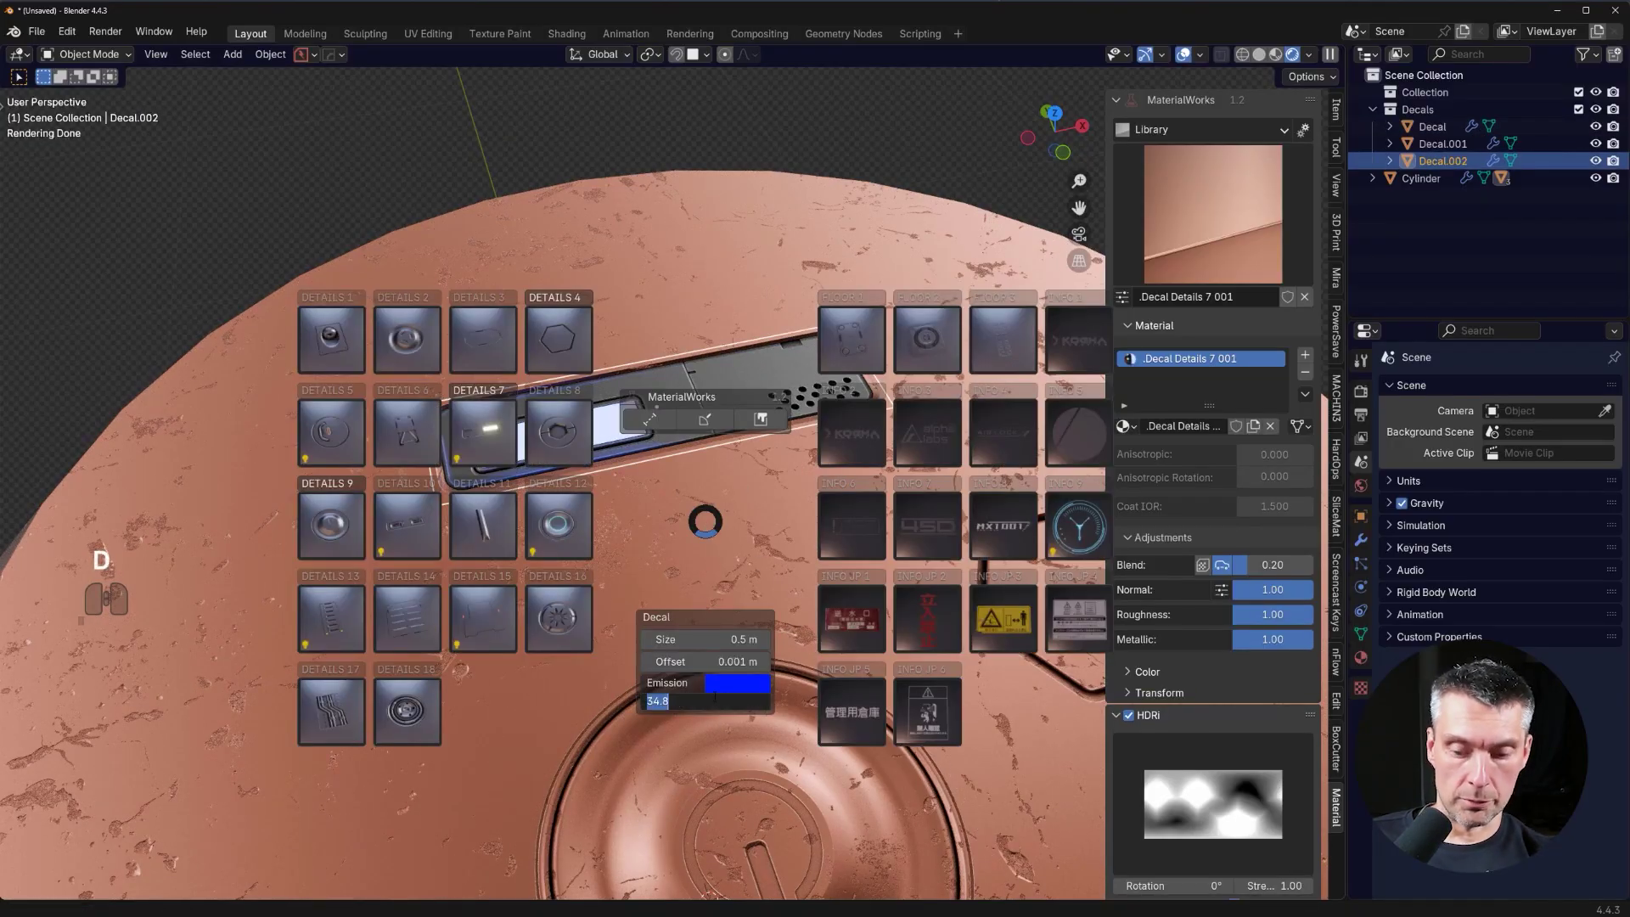
{"action": "key", "text": "0"}
{"action": "key", "text": "Return"}
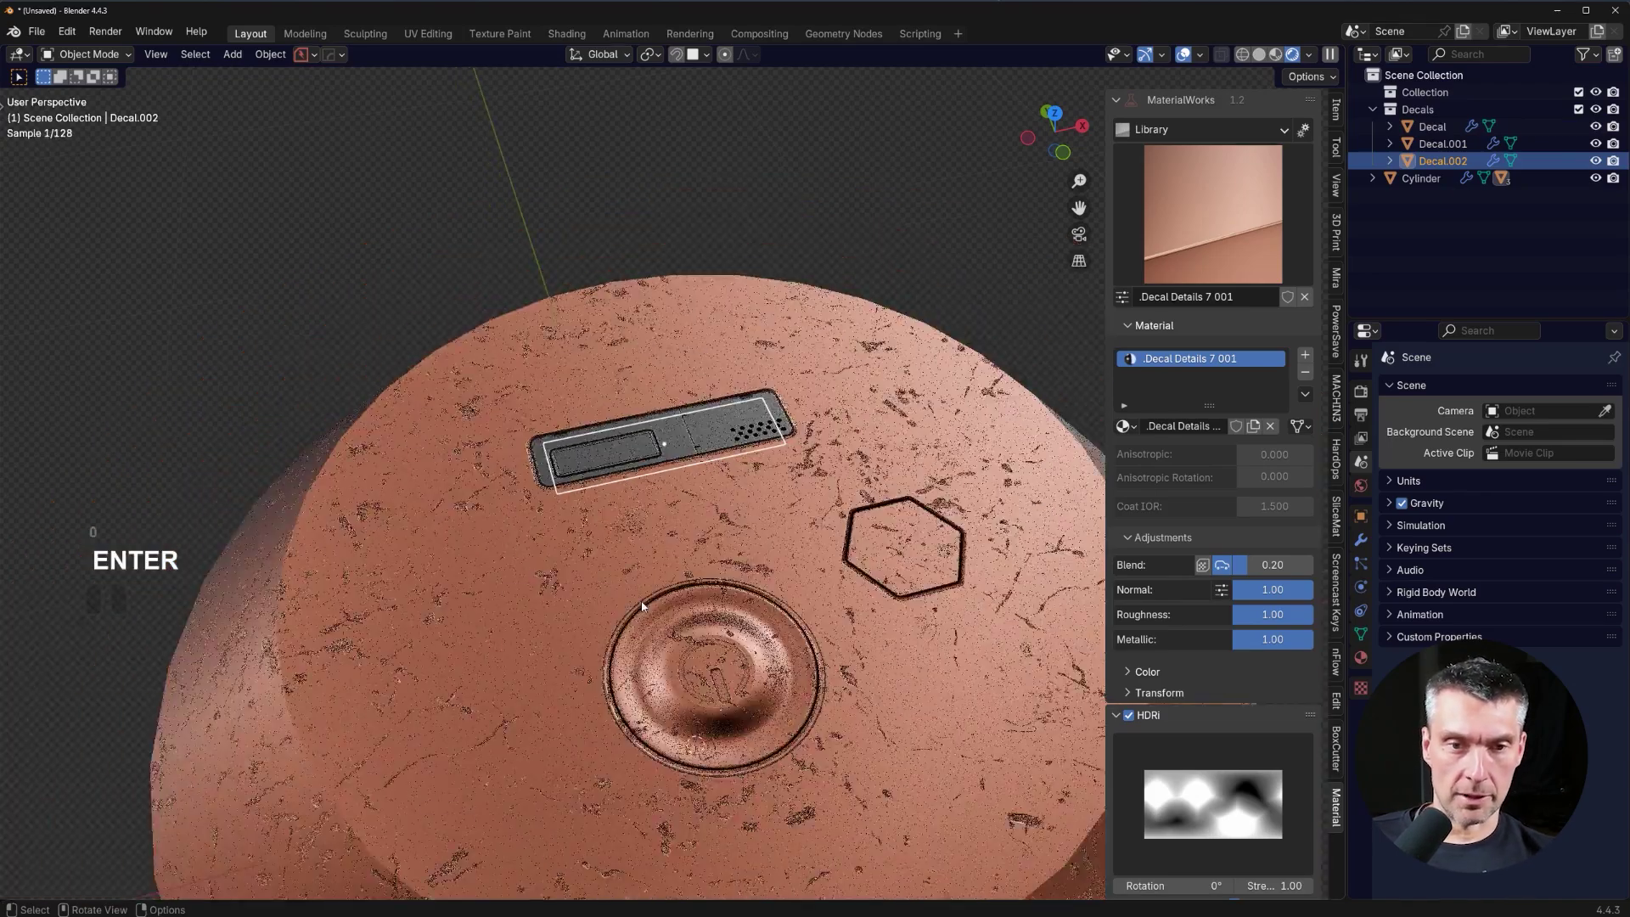
{"action": "middle_click", "coordinate": [736, 595]}
{"action": "left_click_drag", "start_coordinate": [661, 491], "coordinate": [603, 498]}
{"action": "left_click", "coordinate": [655, 531]}
Use Adjust Material to cycle the decals' inner material toward Basic Metal.
{"action": "key", "text": "d"}
{"action": "left_click", "coordinate": [688, 416]}
{"action": "left_click", "coordinate": [762, 346]}
{"action": "middle_click", "coordinate": [762, 350]}
{"action": "middle_click", "coordinate": [762, 353]}
{"action": "middle_click", "coordinate": [762, 354]}
{"action": "middle_click", "coordinate": [763, 354]}
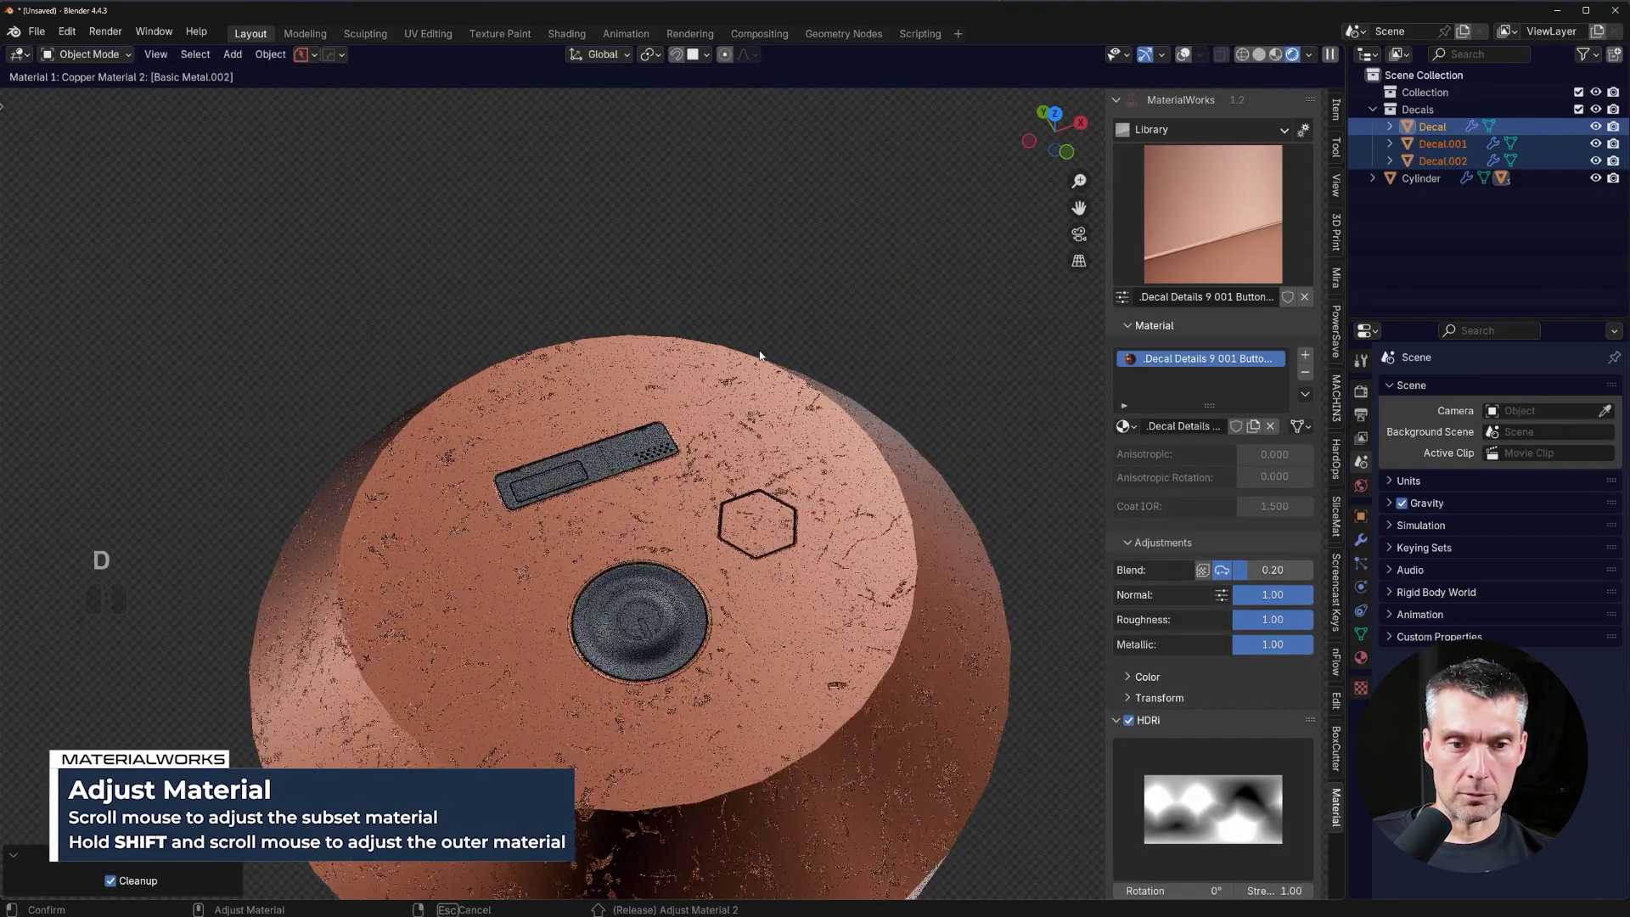
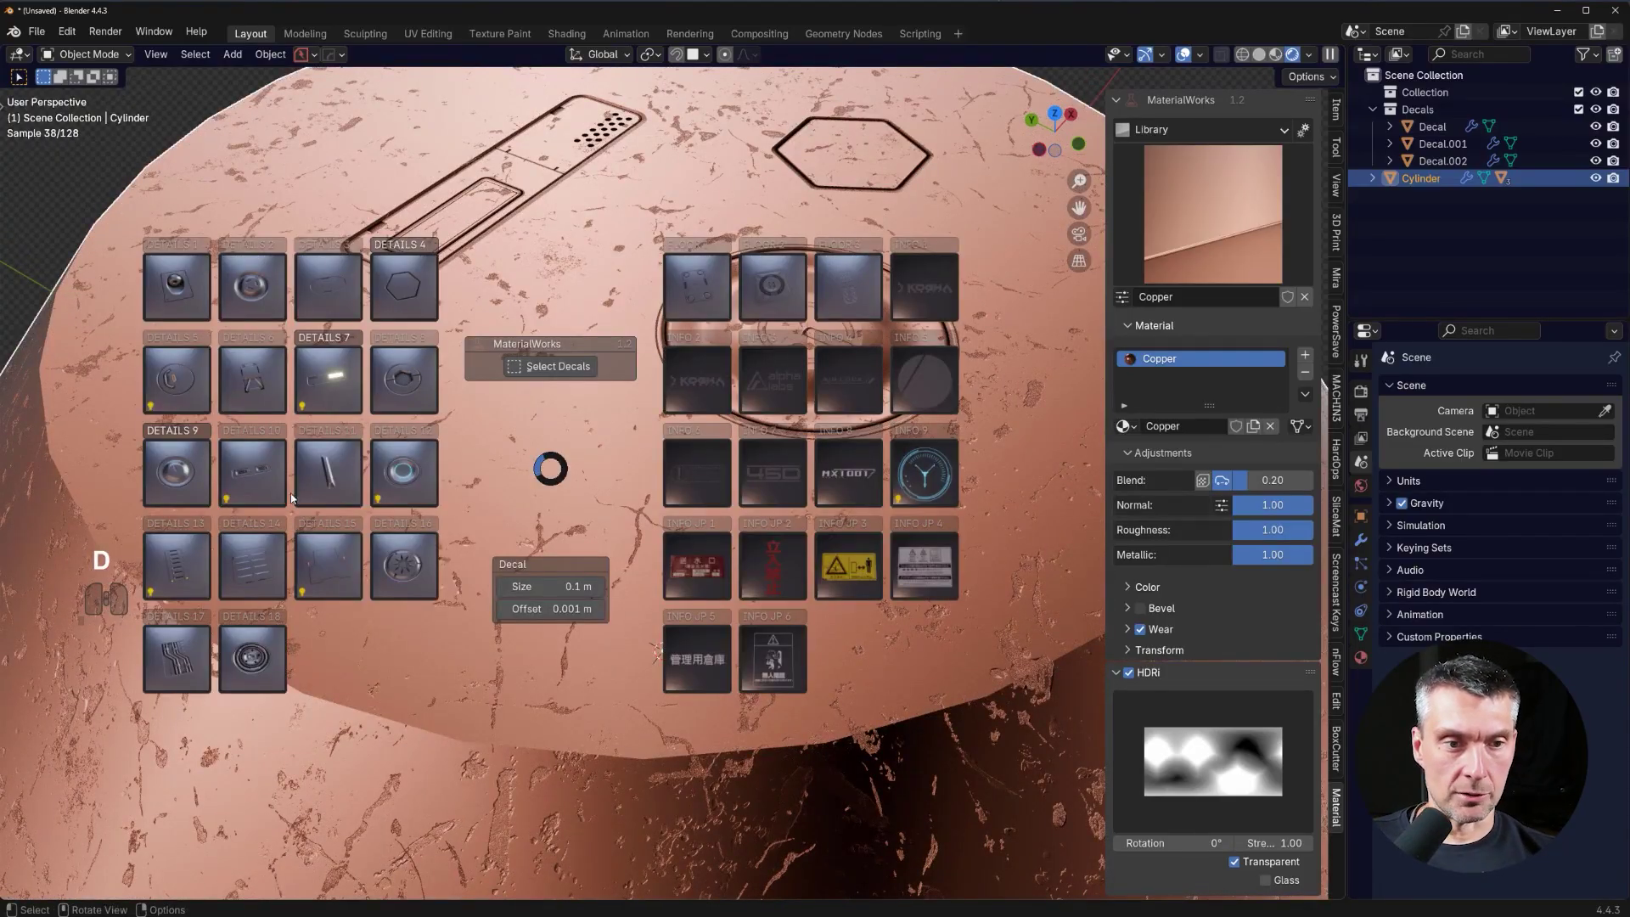
Pick the small round detail decal from a Details set and place it on the cylinder top.
{"action": "left_click", "coordinate": [343, 483]}
{"action": "left_click", "coordinate": [585, 569]}
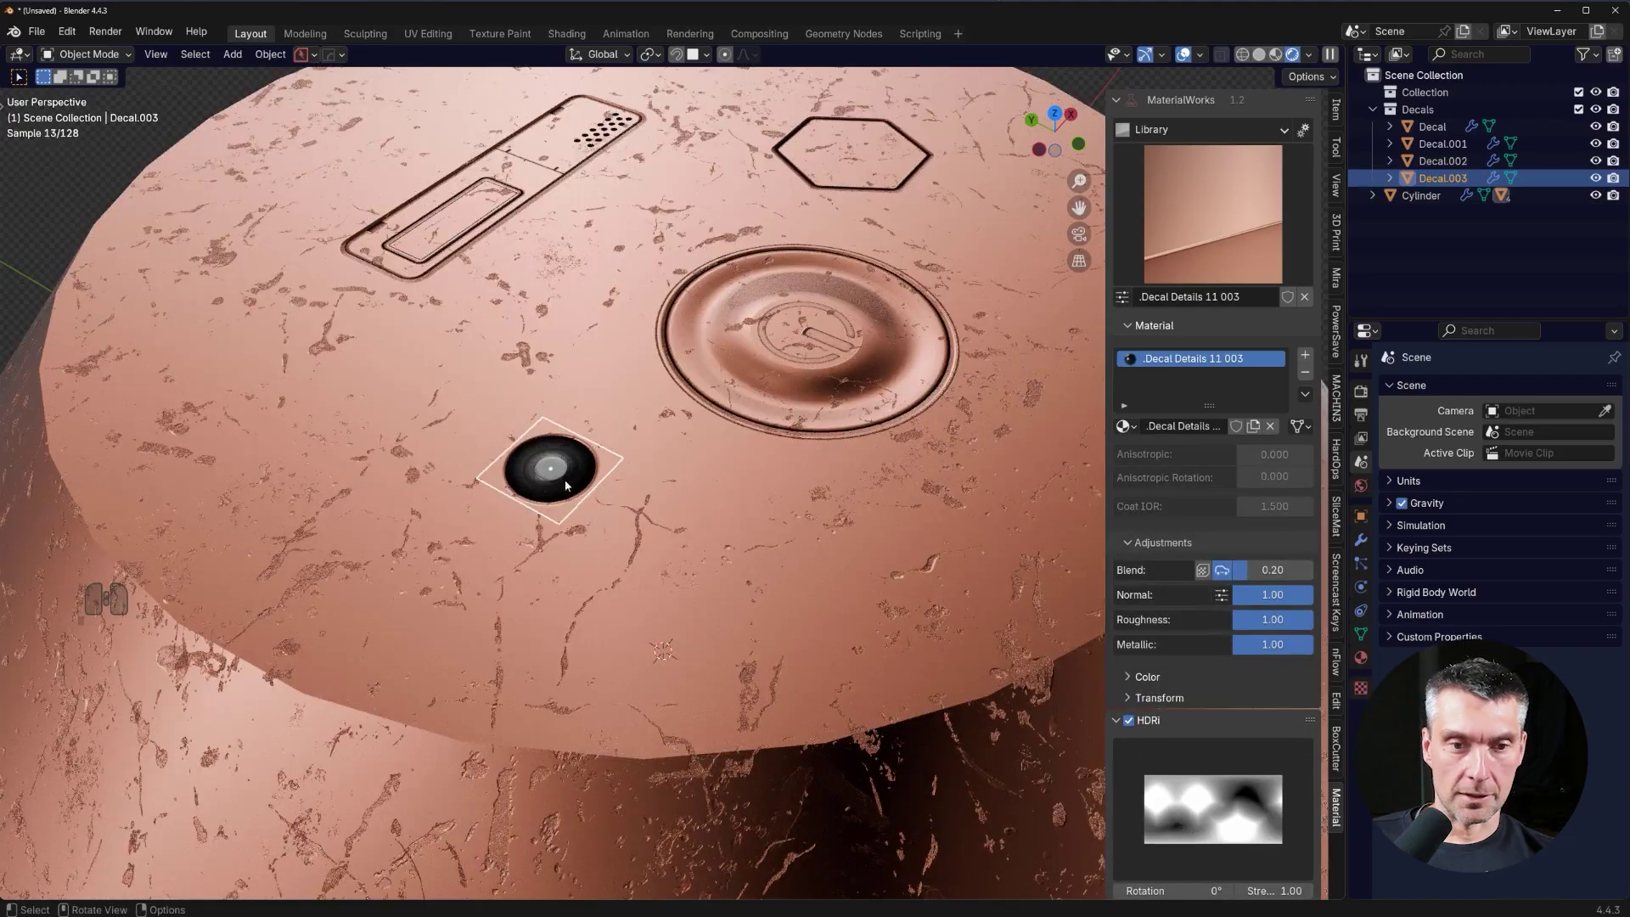
{"action": "left_click", "coordinate": [692, 547]}
{"action": "key", "text": "d"}
{"action": "left_click", "coordinate": [415, 357]}
{"action": "left_click", "coordinate": [412, 460]}
{"action": "left_click", "coordinate": [738, 605]}
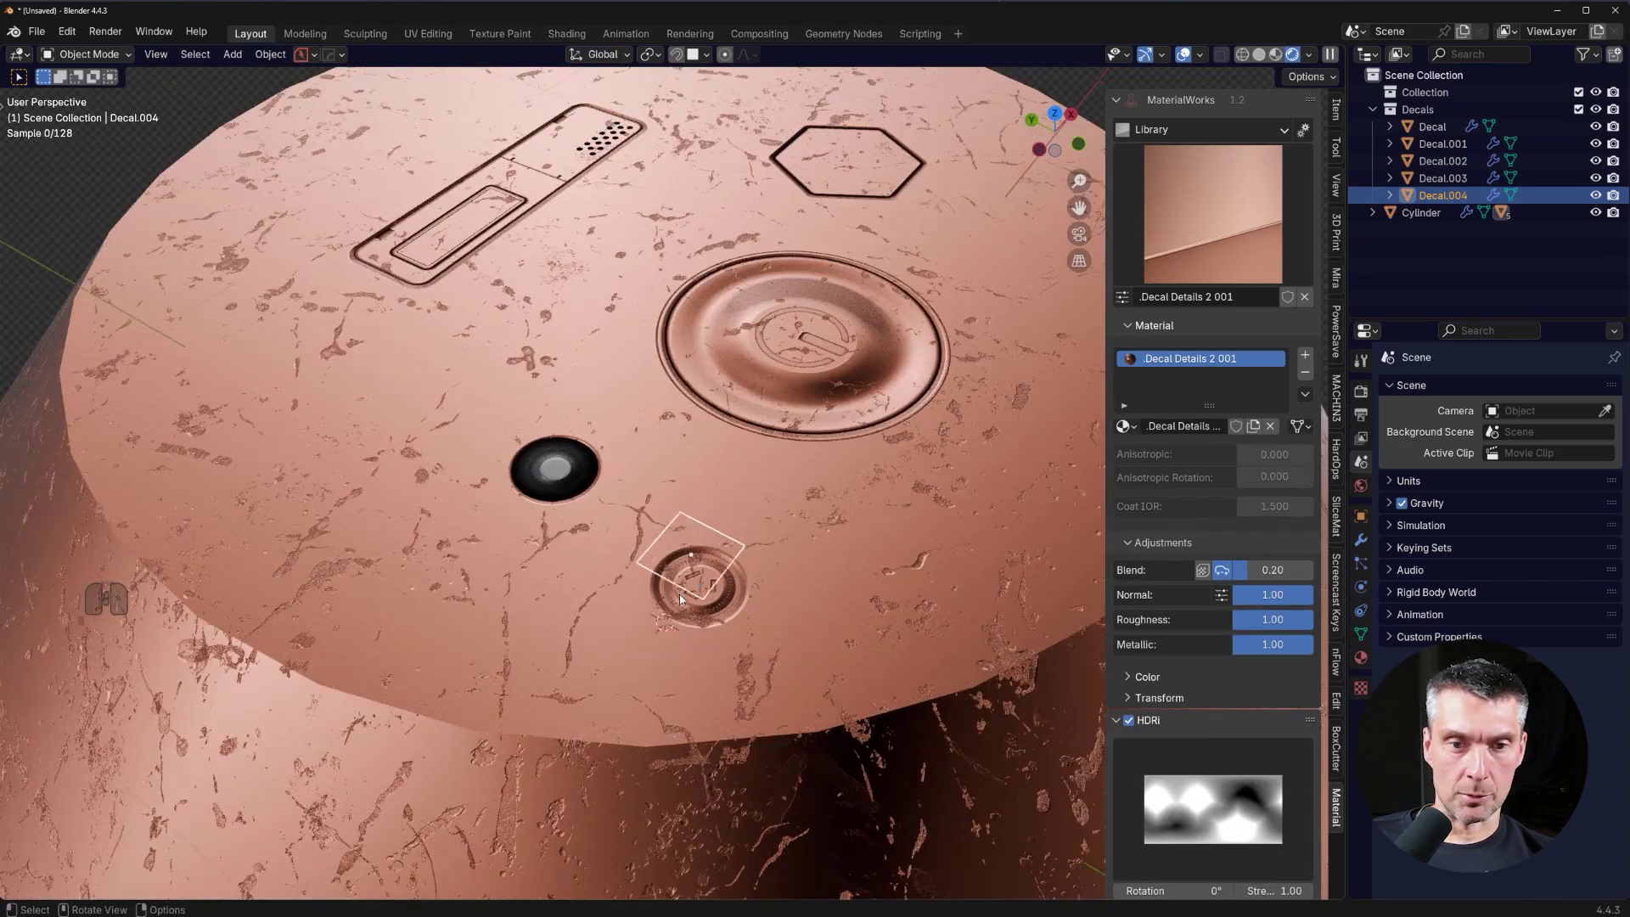
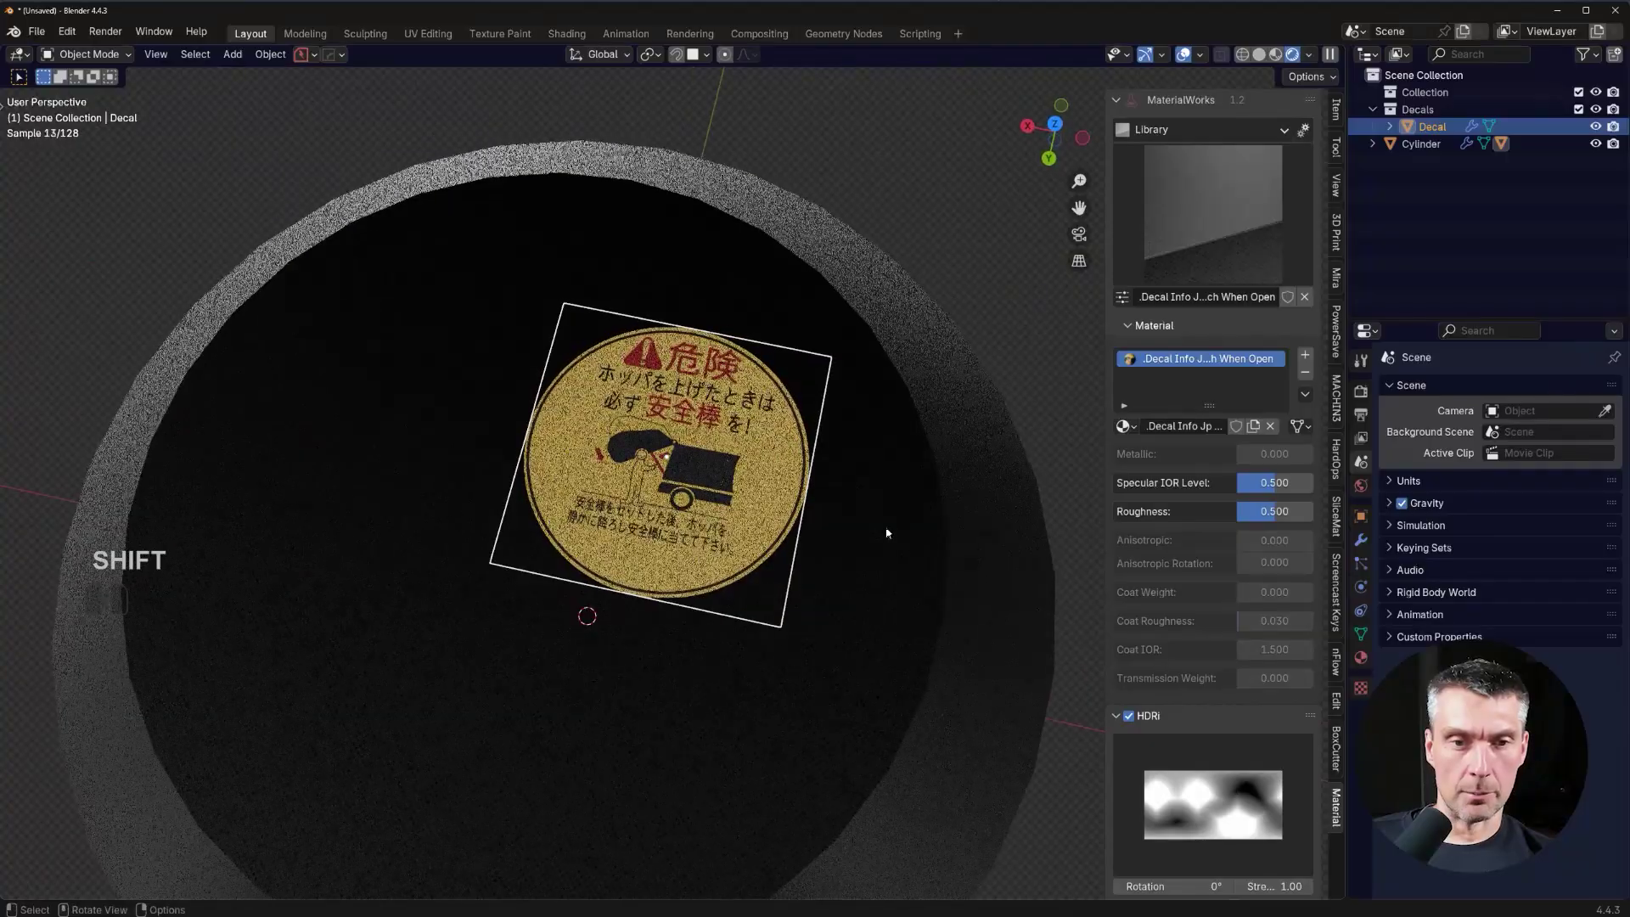
Position the yellow Japanese warning decal on the Cyber Titanium cylinder top and confirm it.
{"action": "left_click_drag", "start_coordinate": [771, 483], "coordinate": [812, 461]}
{"action": "left_click_drag", "start_coordinate": [783, 436], "coordinate": [445, 394]}
{"action": "left_click_drag", "start_coordinate": [734, 396], "coordinate": [707, 401]}
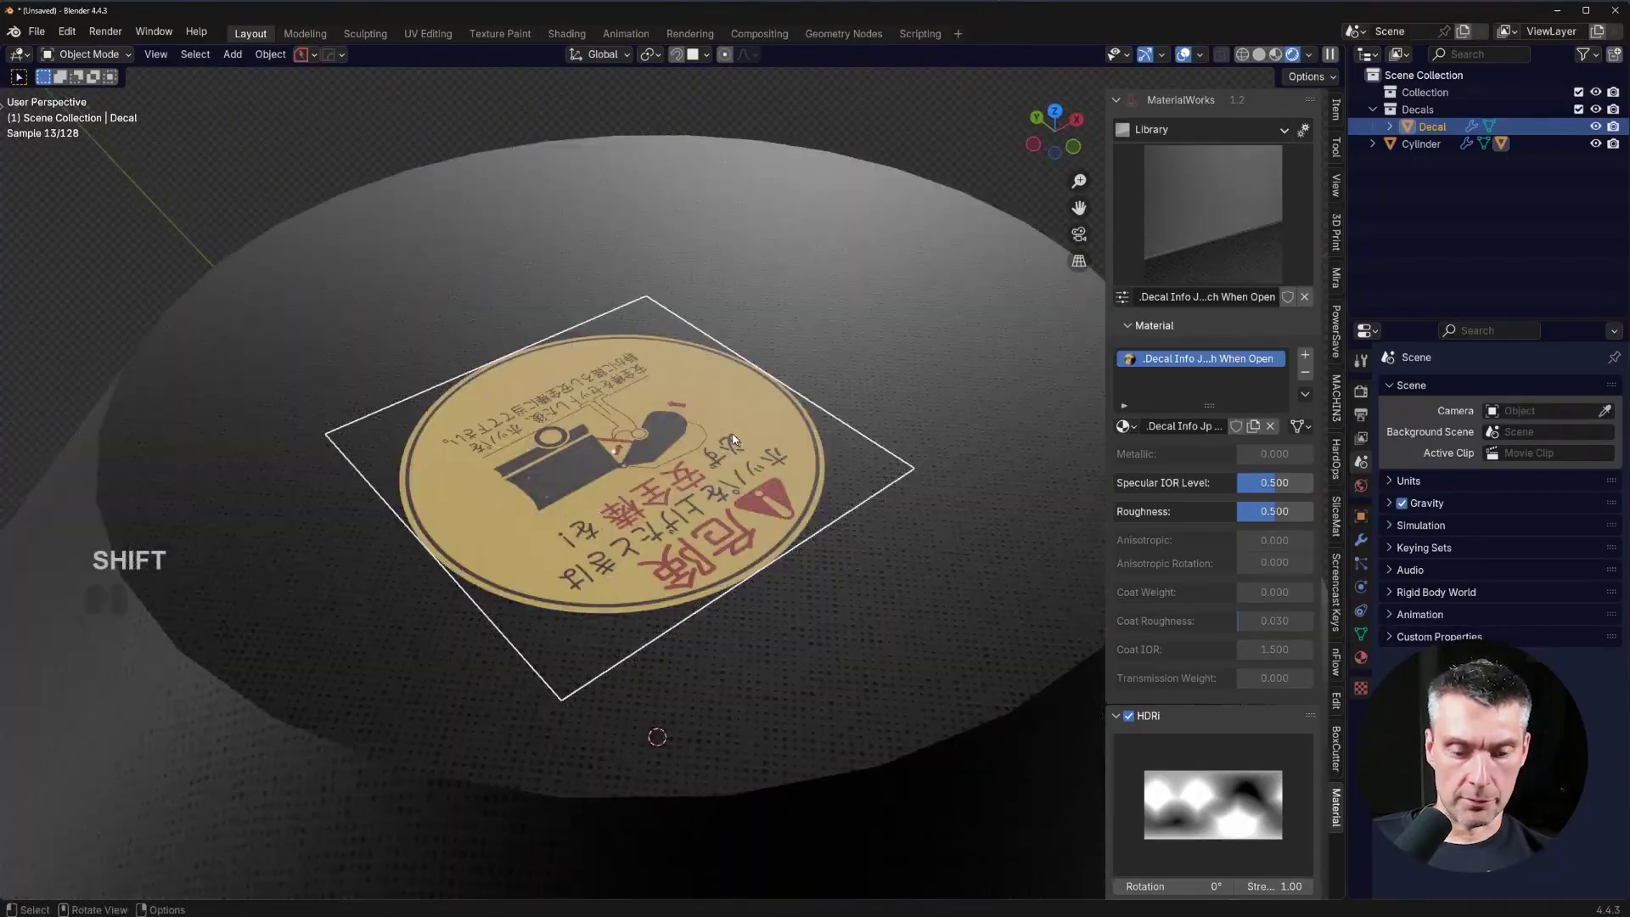
{"action": "left_click_drag", "start_coordinate": [794, 455], "coordinate": [808, 461]}
{"action": "key", "text": "d"}
{"action": "left_click_drag", "start_coordinate": [827, 624], "coordinate": [805, 624]}
{"action": "key", "text": "d"}
{"action": "left_click", "coordinate": [803, 618]}
Select the cylinder body and look it over from another angle.
{"action": "middle_click", "coordinate": [793, 620]}
{"action": "middle_click", "coordinate": [751, 612]}
{"action": "left_click", "coordinate": [908, 445]}
{"action": "left_click_drag", "start_coordinate": [770, 526], "coordinate": [790, 511]}
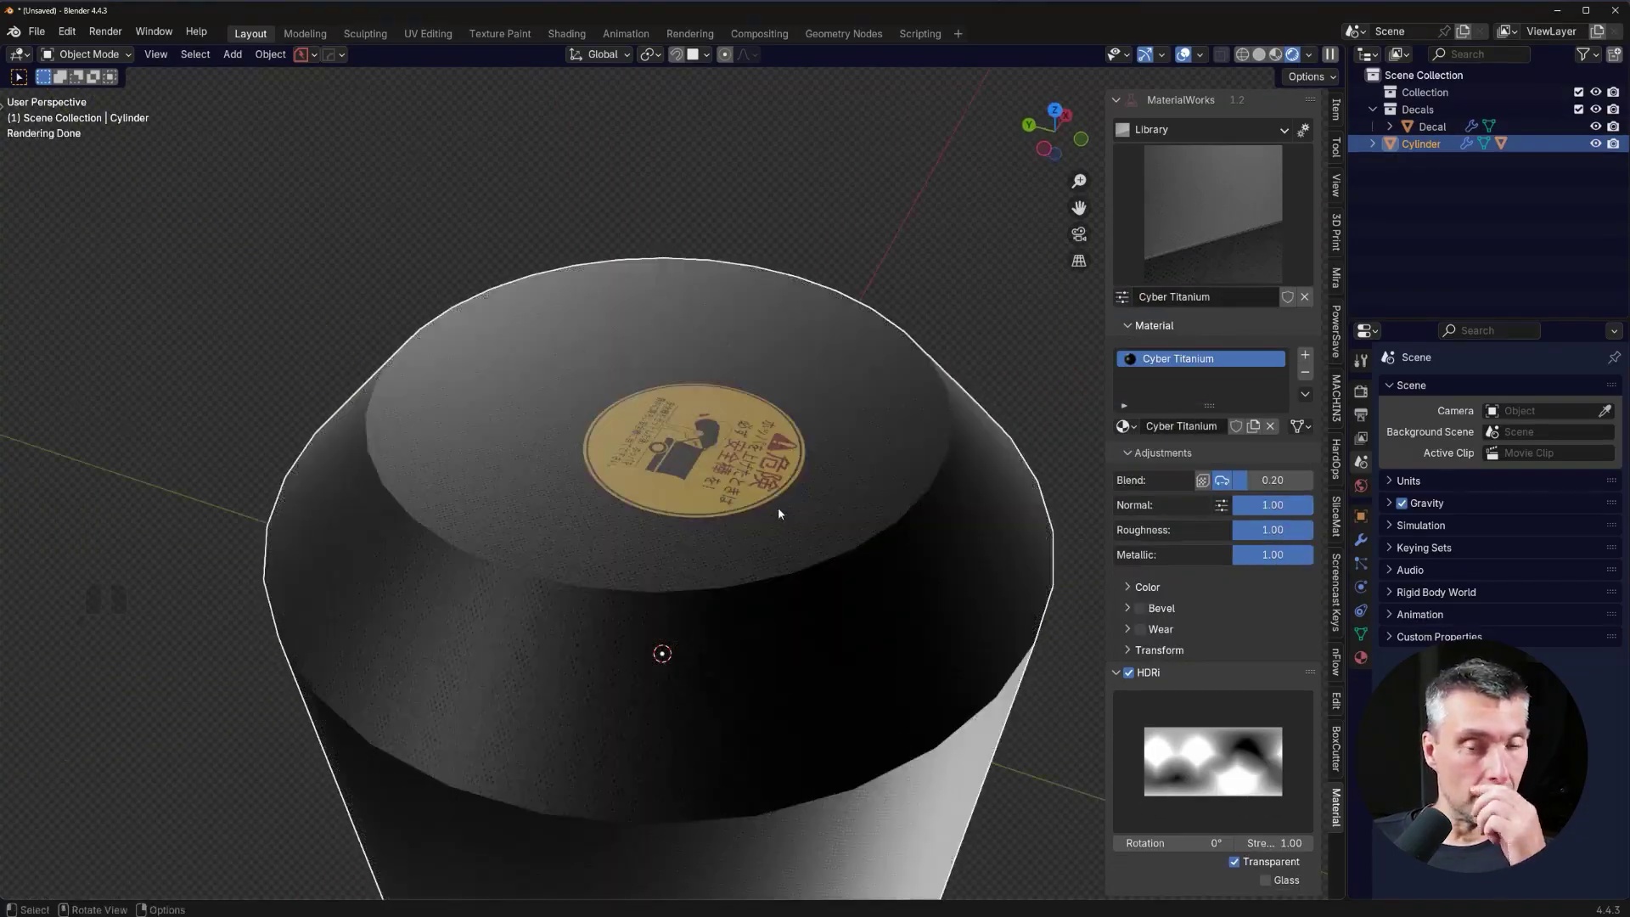
Delete the warning decal from the cylinder top with X.
{"action": "middle_click", "coordinate": [794, 491]}
{"action": "middle_click", "coordinate": [757, 417]}
{"action": "left_click_drag", "start_coordinate": [730, 418], "coordinate": [719, 450]}
{"action": "middle_click", "coordinate": [714, 447]}
{"action": "middle_click", "coordinate": [704, 429]}
{"action": "left_click", "coordinate": [627, 460]}
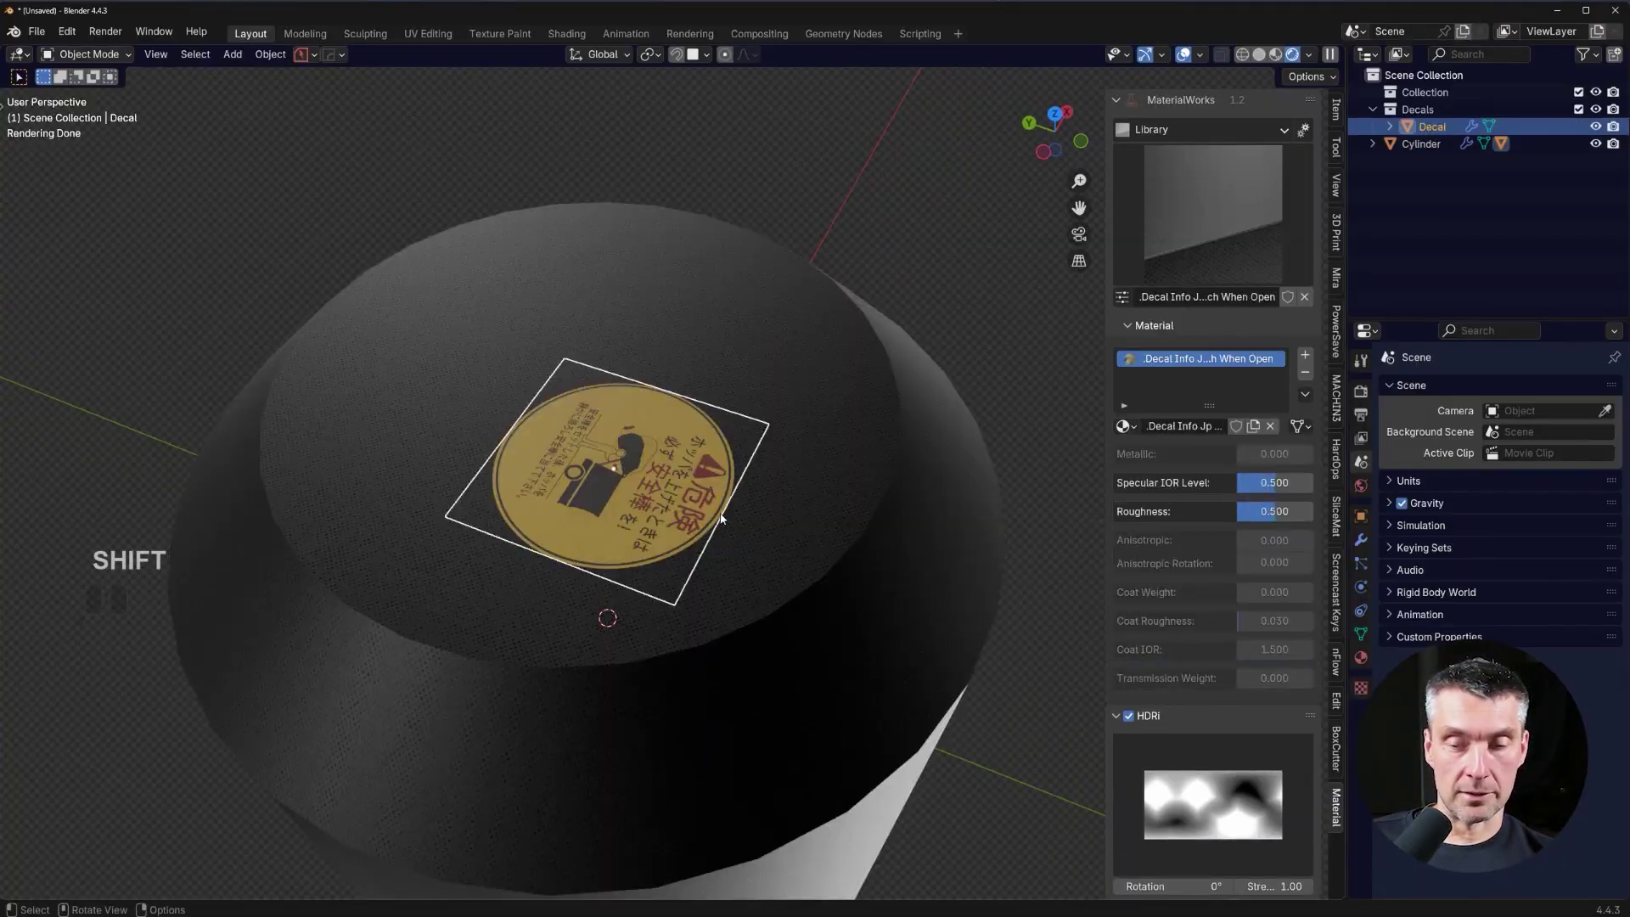
{"action": "key", "text": "x"}
{"action": "left_click", "coordinate": [707, 479]}
{"action": "left_click", "coordinate": [649, 429]}
Place a LOG-TEC logo decal on the cylinder top.
{"action": "key", "text": "shift+a"}
{"action": "left_click", "coordinate": [677, 427]}
{"action": "key", "text": "d"}
{"action": "left_click", "coordinate": [880, 334]}
{"action": "left_click", "coordinate": [629, 433]}
{"action": "left_click_drag", "start_coordinate": [753, 476], "coordinate": [857, 484]}
{"action": "left_click", "coordinate": [826, 389]}
{"action": "left_click_drag", "start_coordinate": [779, 398], "coordinate": [605, 400]}
{"action": "left_click", "coordinate": [685, 521]}
{"action": "middle_click", "coordinate": [701, 477]}
{"action": "left_click_drag", "start_coordinate": [743, 487], "coordinate": [740, 478]}
Rotate the LOG-TEC decal with the Adjust Decal wheel, raise it slightly off the surface and confirm.
{"action": "key", "text": "d"}
{"action": "left_click", "coordinate": [704, 382]}
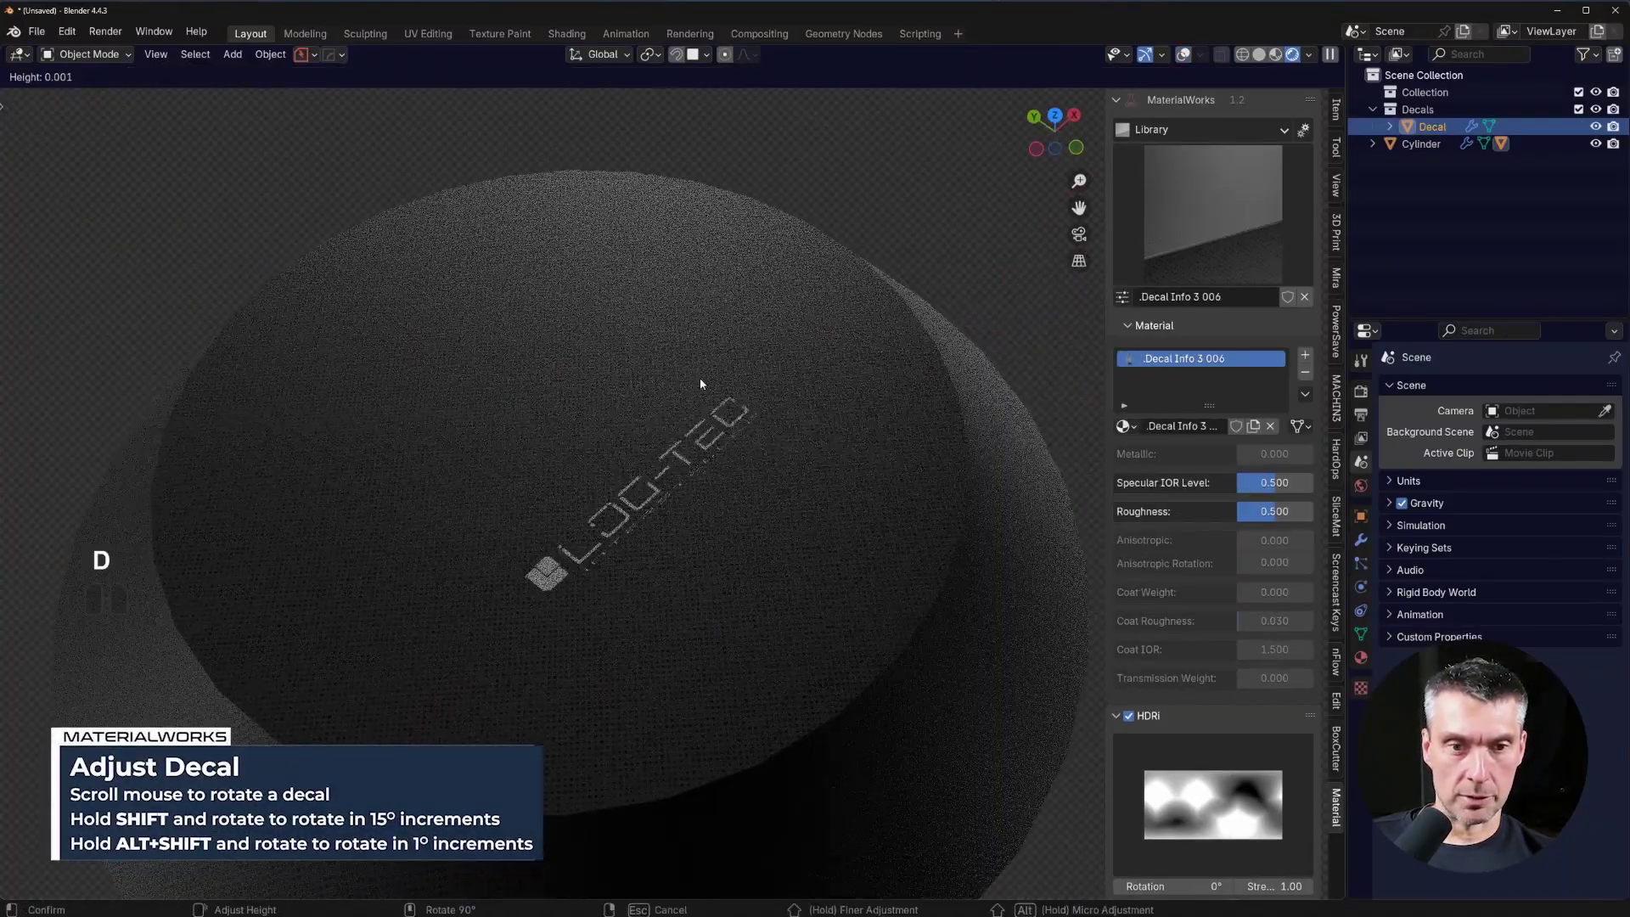
{"action": "middle_click", "coordinate": [705, 382]}
{"action": "middle_click", "coordinate": [704, 385]}
{"action": "middle_click", "coordinate": [704, 384]}
{"action": "middle_click", "coordinate": [706, 386]}
{"action": "middle_click", "coordinate": [707, 386]}
{"action": "middle_click", "coordinate": [740, 382]}
{"action": "middle_click", "coordinate": [742, 380]}
{"action": "scroll", "scroll_direction": "down", "scroll_amount": 3}
{"action": "middle_click", "coordinate": [742, 381]}
{"action": "middle_click", "coordinate": [742, 381]}
{"action": "middle_click", "coordinate": [743, 381]}
{"action": "middle_click", "coordinate": [753, 365]}
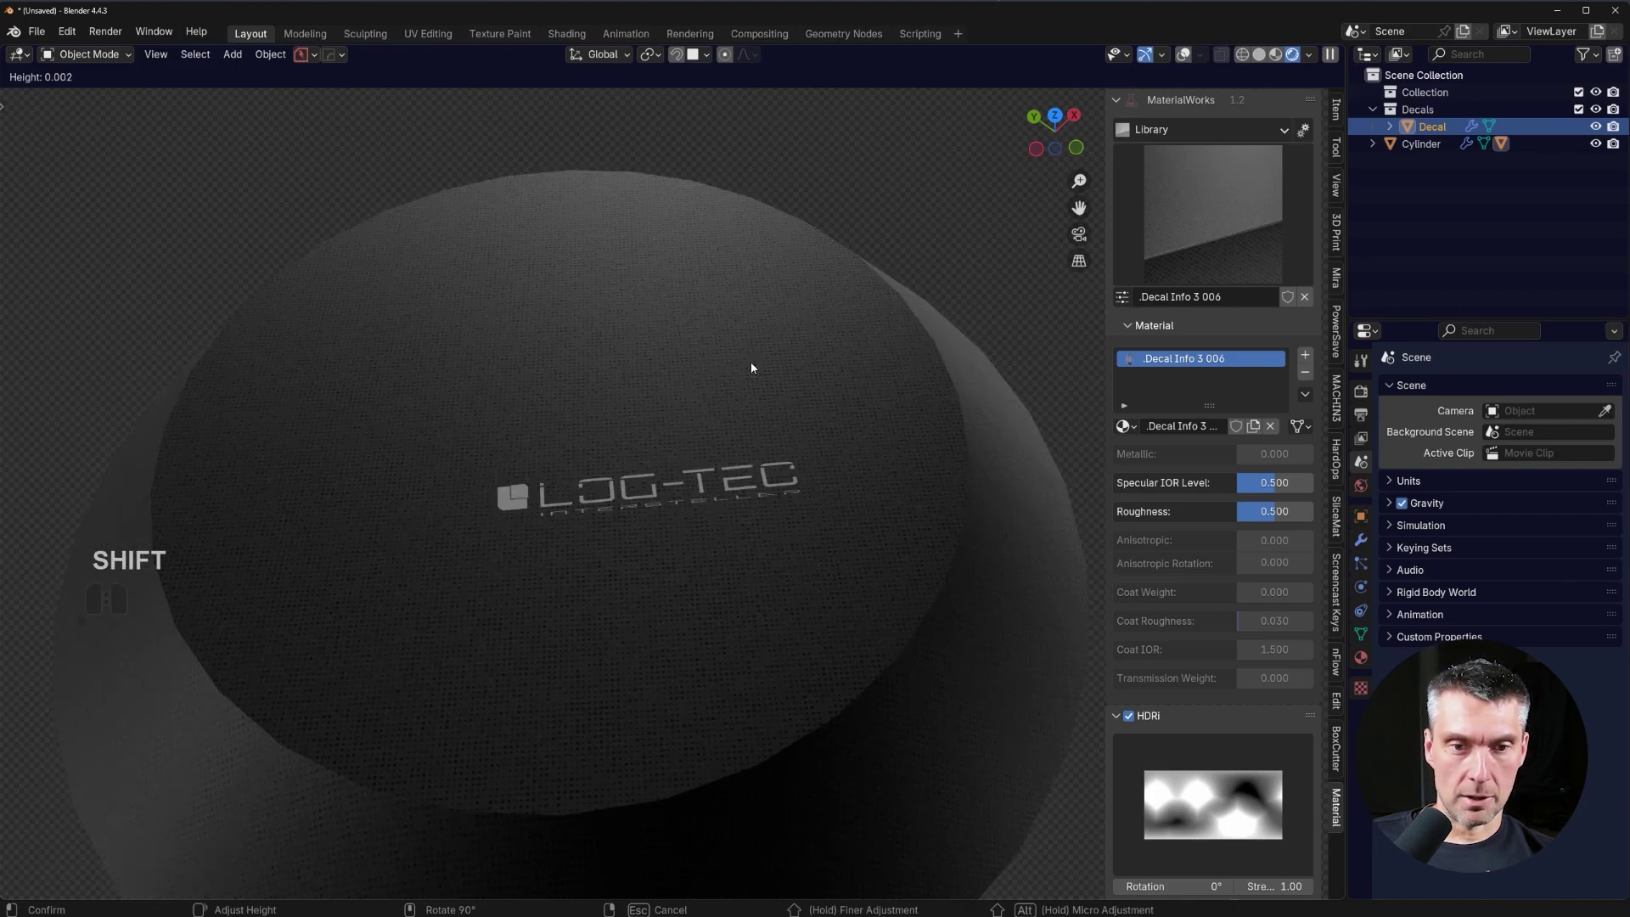
{"action": "left_click_drag", "start_coordinate": [697, 459], "coordinate": [670, 476]}
{"action": "middle_click", "coordinate": [776, 346]}
{"action": "middle_click", "coordinate": [765, 339]}
{"action": "left_click", "coordinate": [1374, 648]}
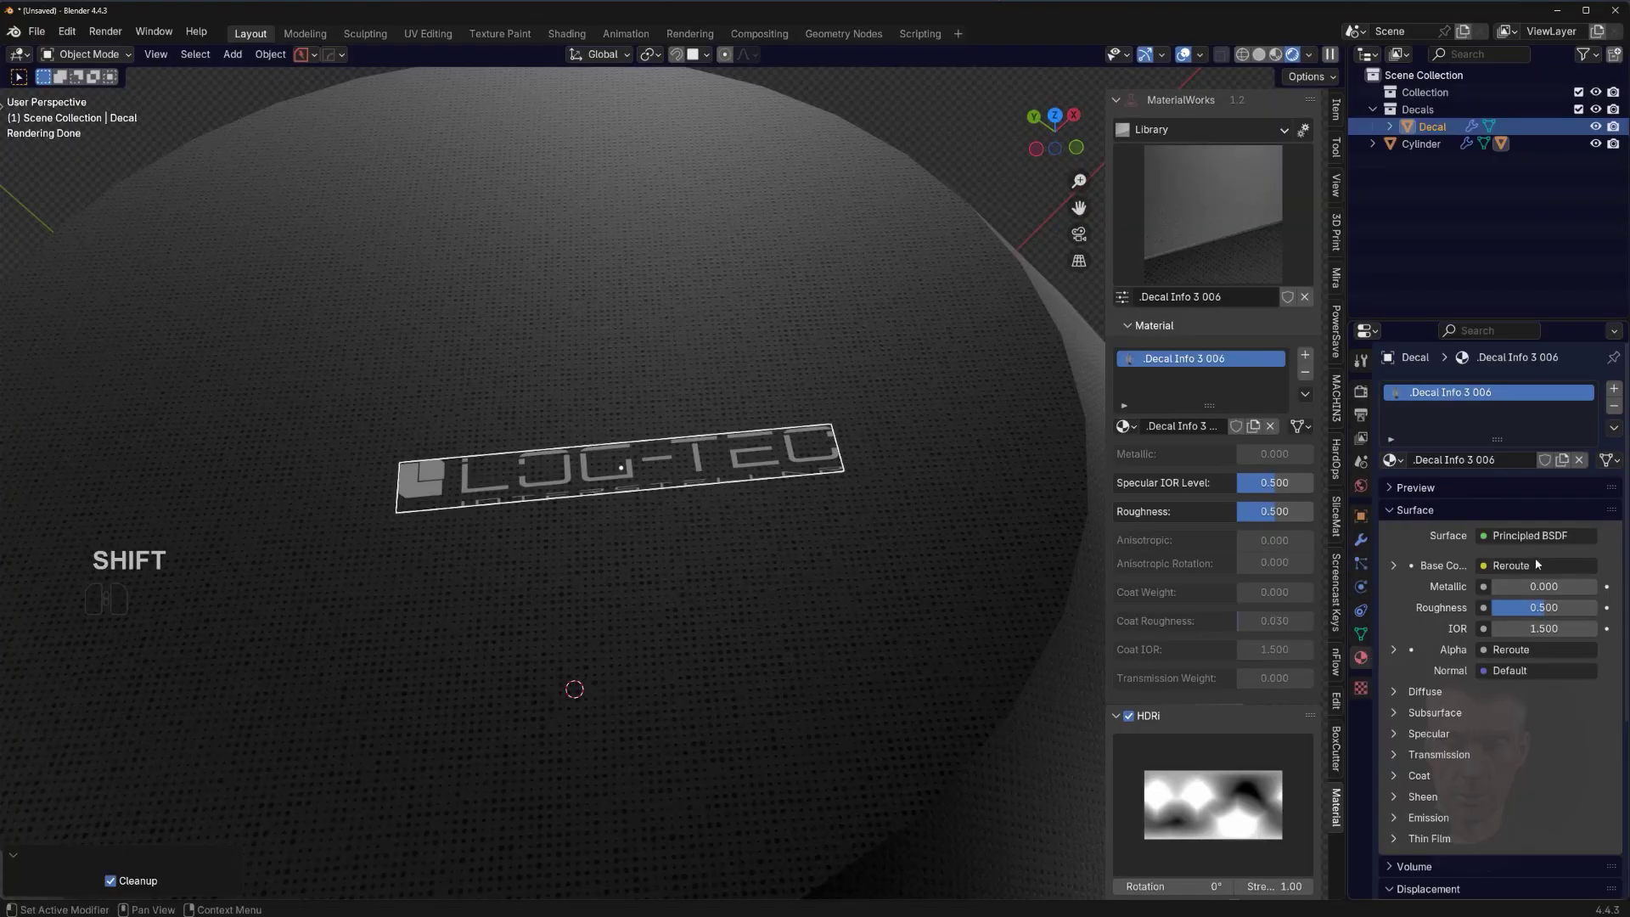
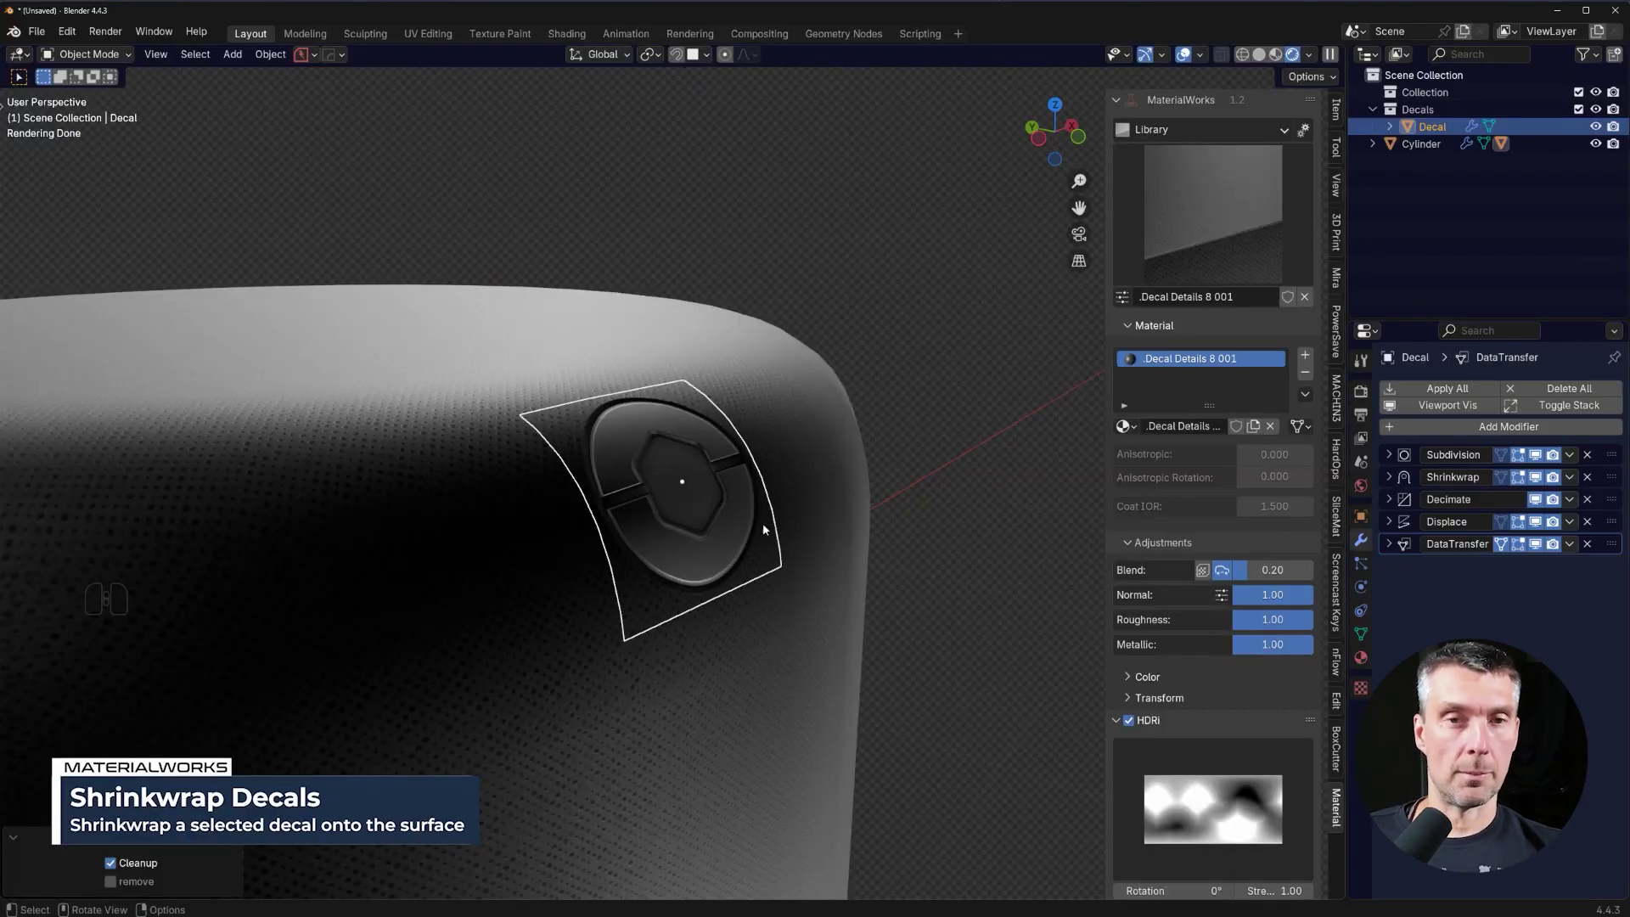
Position the Decal Details 8 button decal over the cylinder's curved top rim.
{"action": "middle_click", "coordinate": [740, 571]}
{"action": "middle_click", "coordinate": [762, 517]}
{"action": "middle_click", "coordinate": [783, 470]}
{"action": "left_click_drag", "start_coordinate": [800, 435], "coordinate": [785, 403]}
{"action": "middle_click", "coordinate": [760, 445]}
{"action": "key", "text": "g"}
{"action": "right_click", "coordinate": [894, 414]}
{"action": "middle_click", "coordinate": [871, 392]}
{"action": "middle_click", "coordinate": [788, 475]}
Shrinkwrap the button decal onto the rim with Cleanup, removing the temporary modifiers.
{"action": "key", "text": "f"}
{"action": "key", "text": "d"}
{"action": "left_click", "coordinate": [763, 331]}
{"action": "left_click_drag", "start_coordinate": [758, 338], "coordinate": [765, 359]}
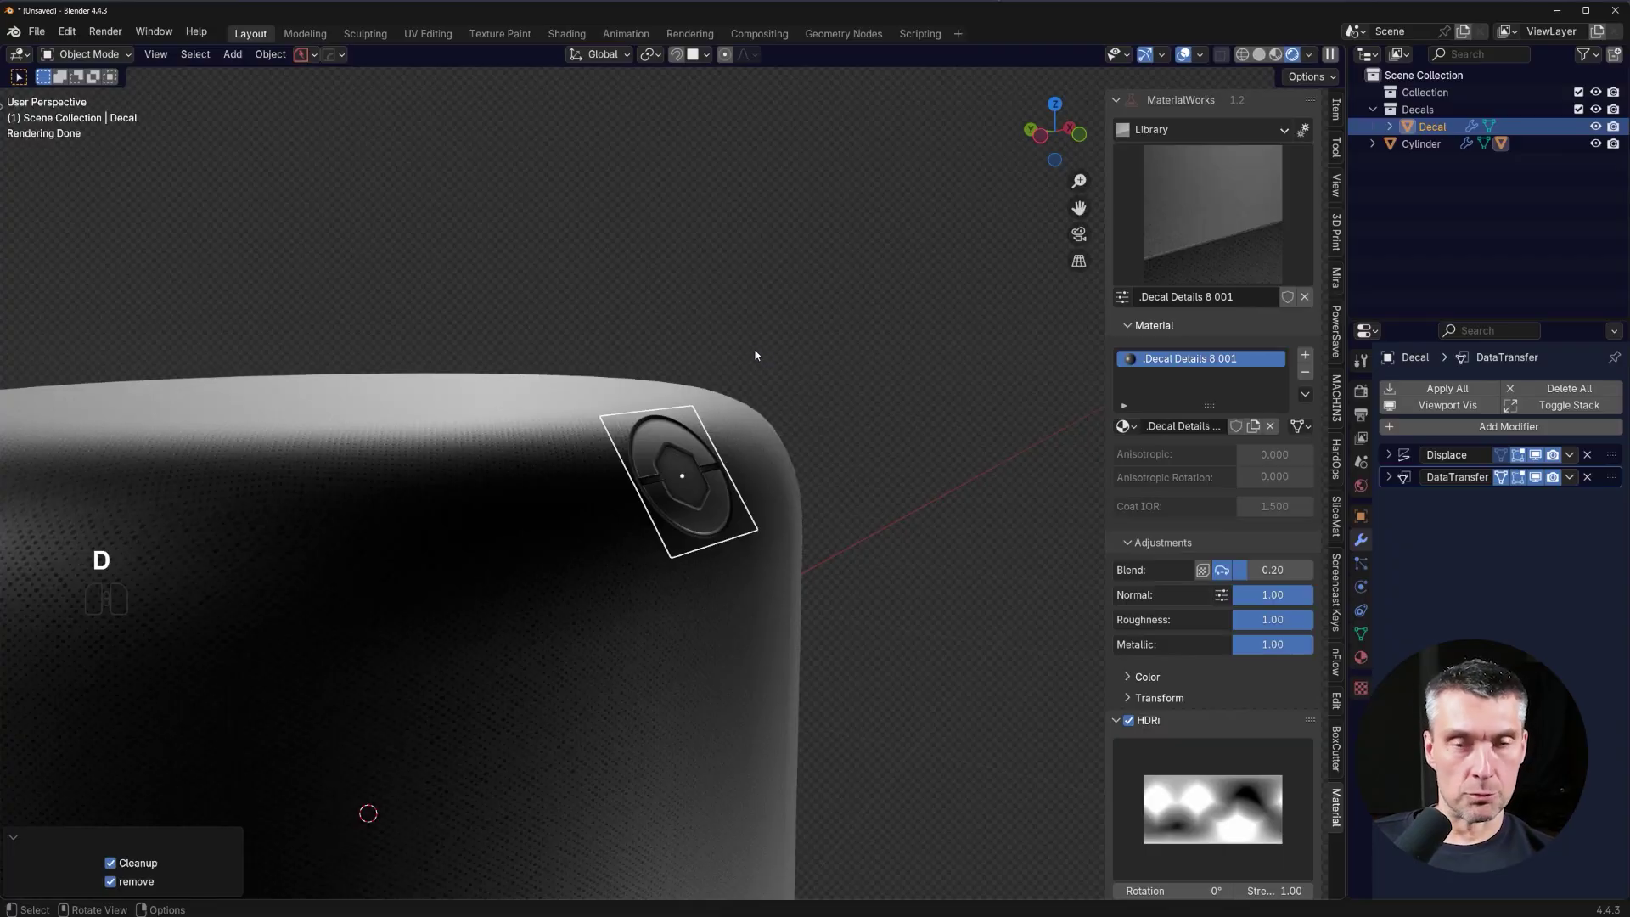
{"action": "middle_click", "coordinate": [712, 435]}
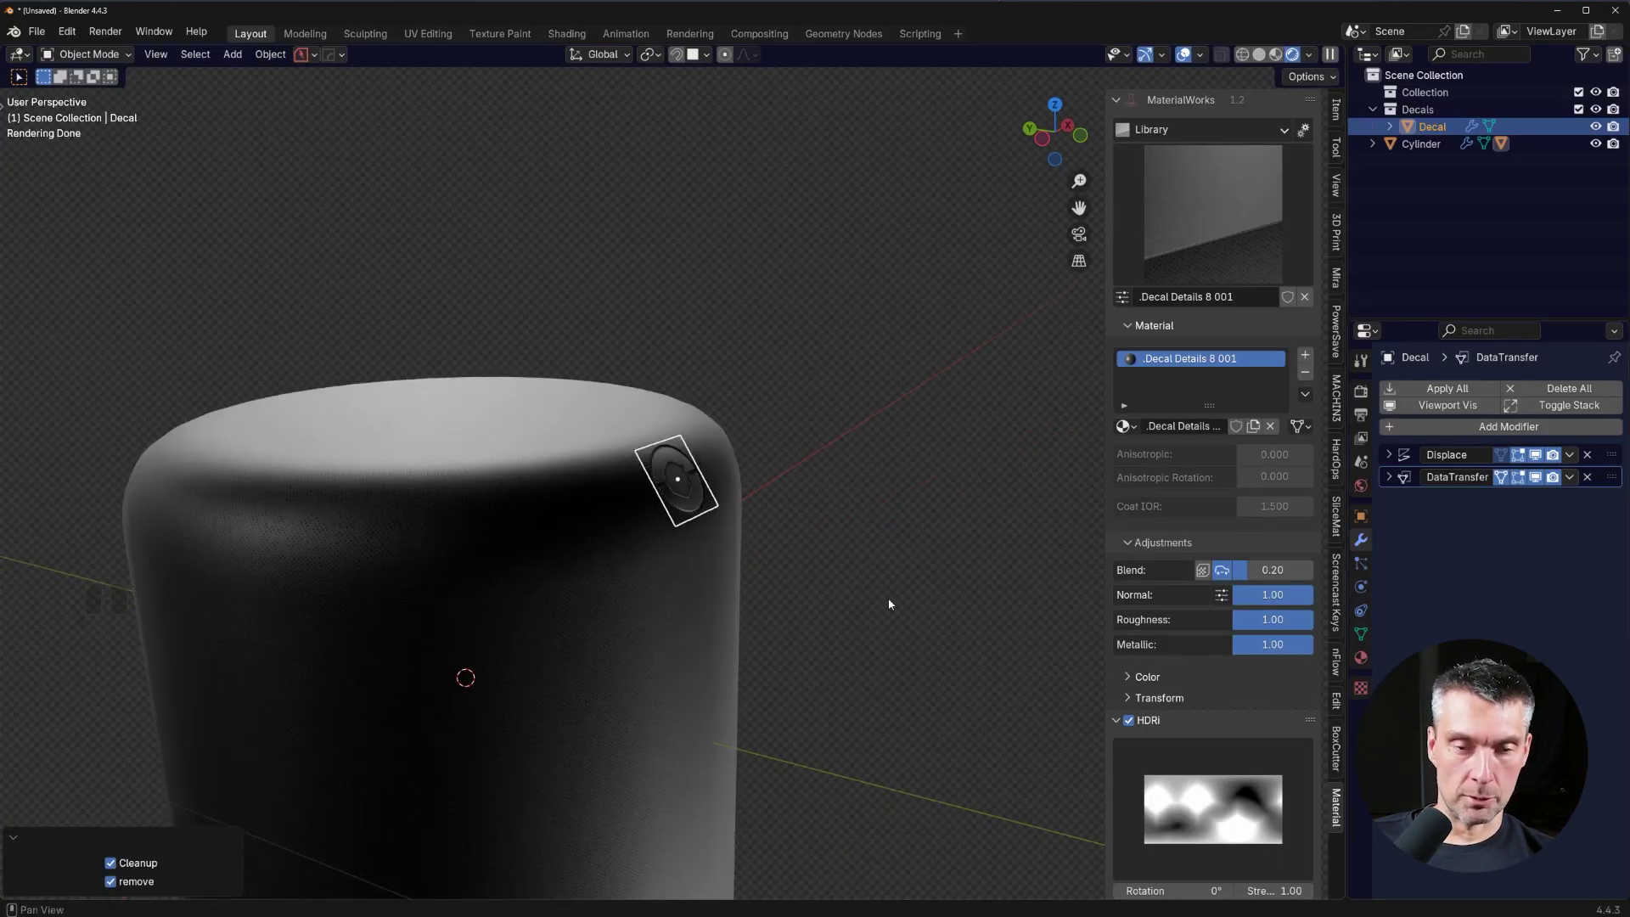
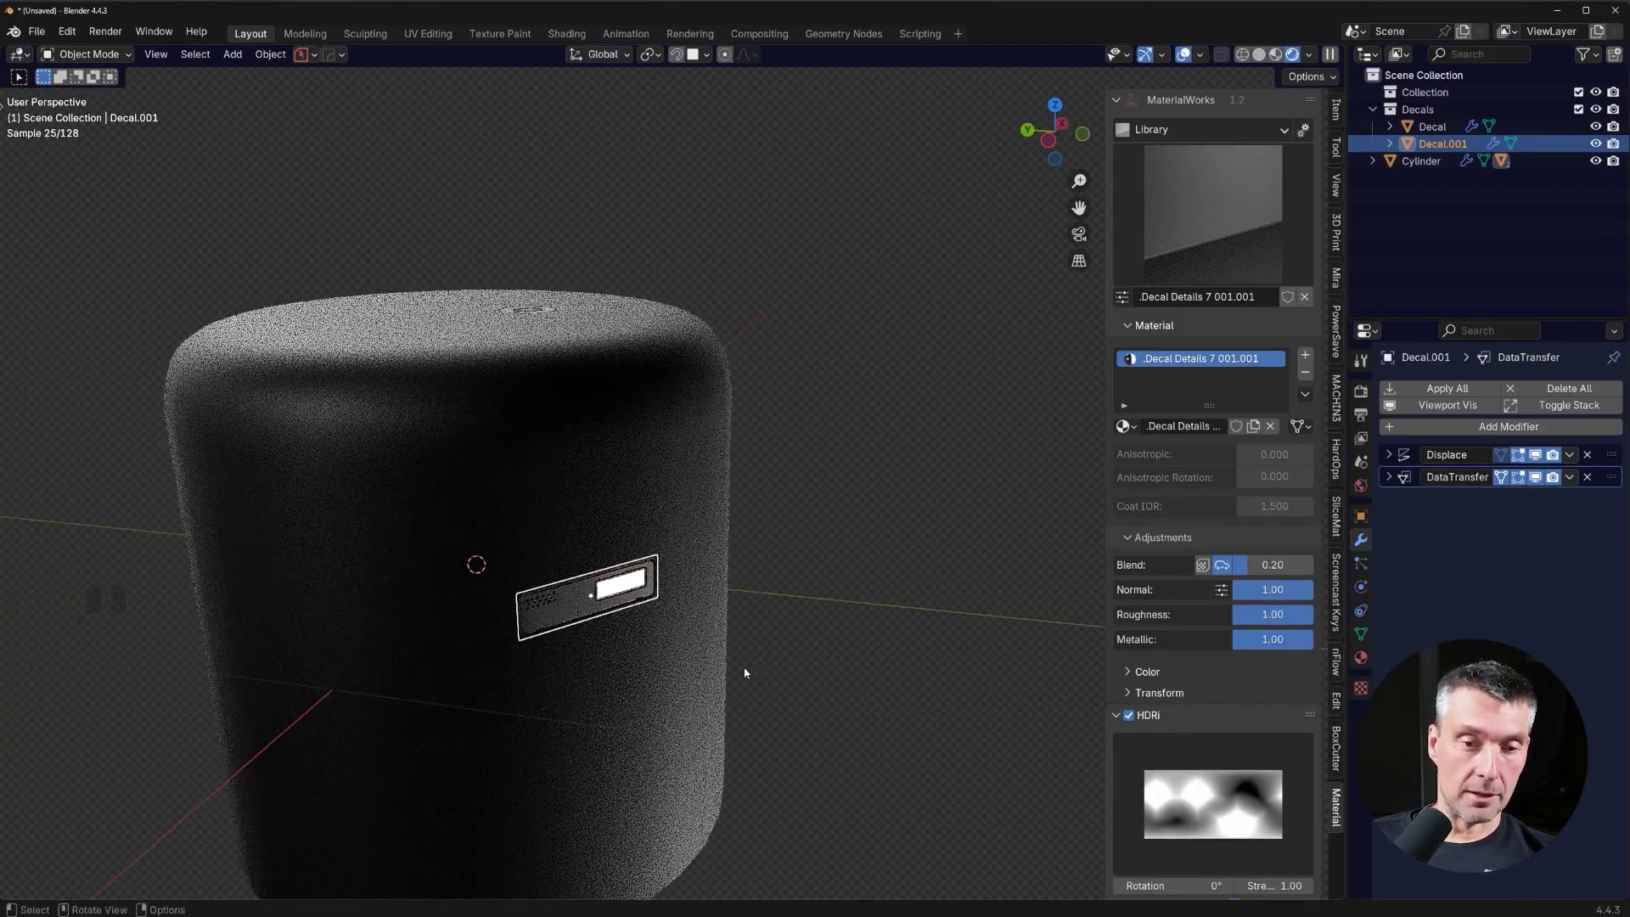
Select the cylinder body and assign the Copper material from the MaterialWorks library.
{"action": "left_click_drag", "start_coordinate": [667, 483], "coordinate": [669, 546]}
{"action": "middle_click", "coordinate": [692, 567]}
{"action": "middle_click", "coordinate": [711, 562]}
{"action": "middle_click", "coordinate": [725, 552]}
{"action": "key", "text": "d"}
{"action": "left_click", "coordinate": [734, 440]}
{"action": "left_click", "coordinate": [694, 443]}
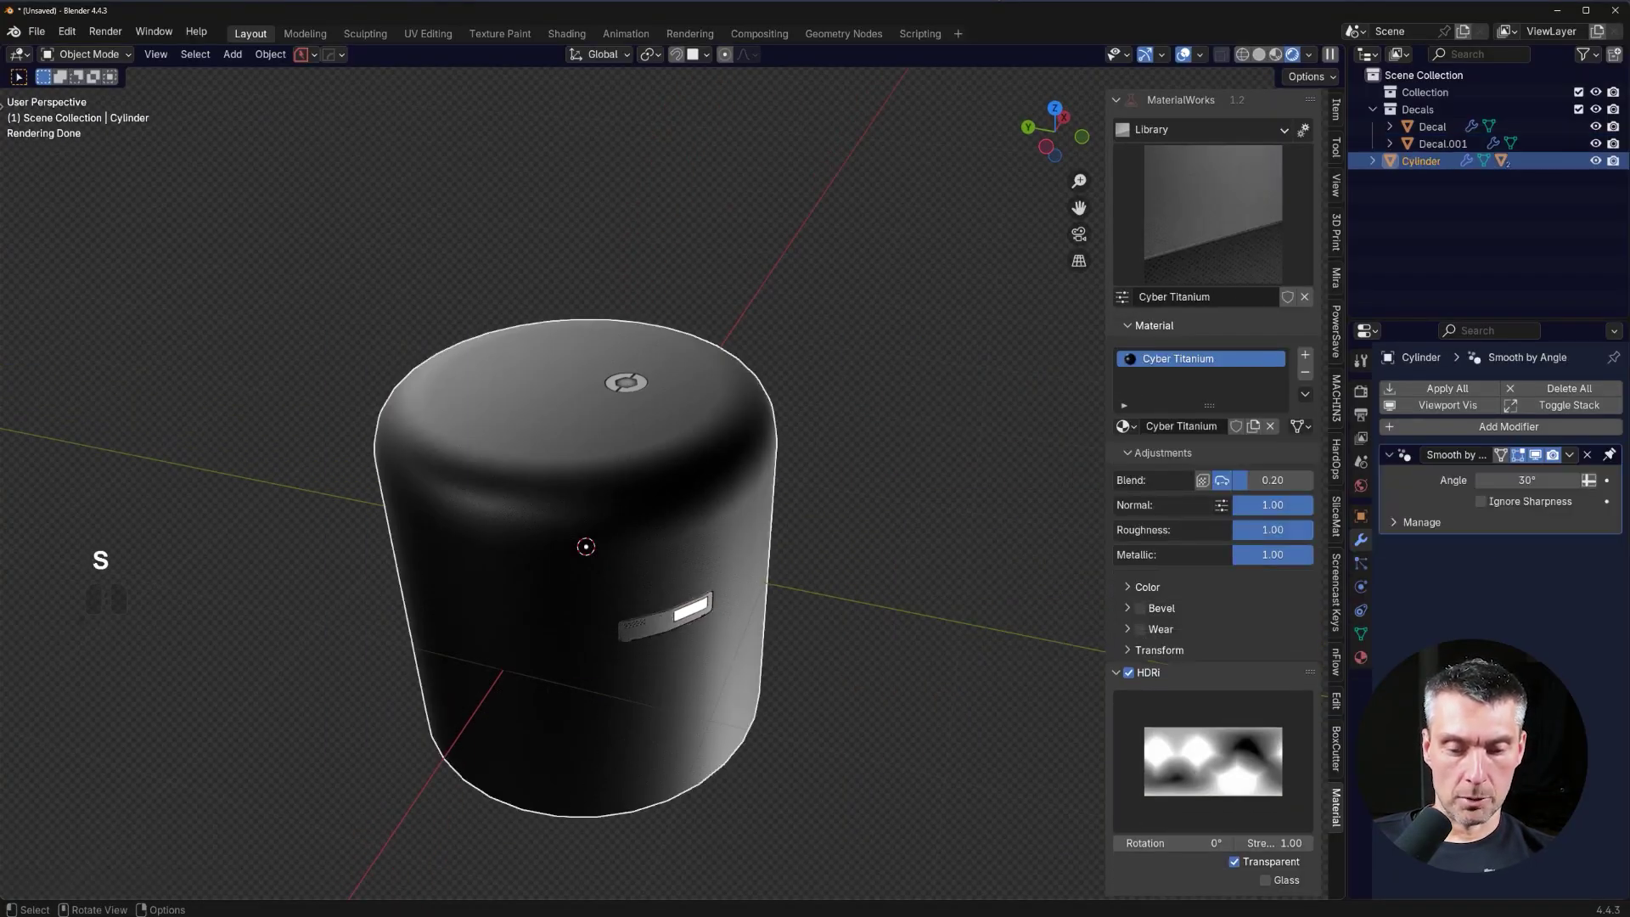
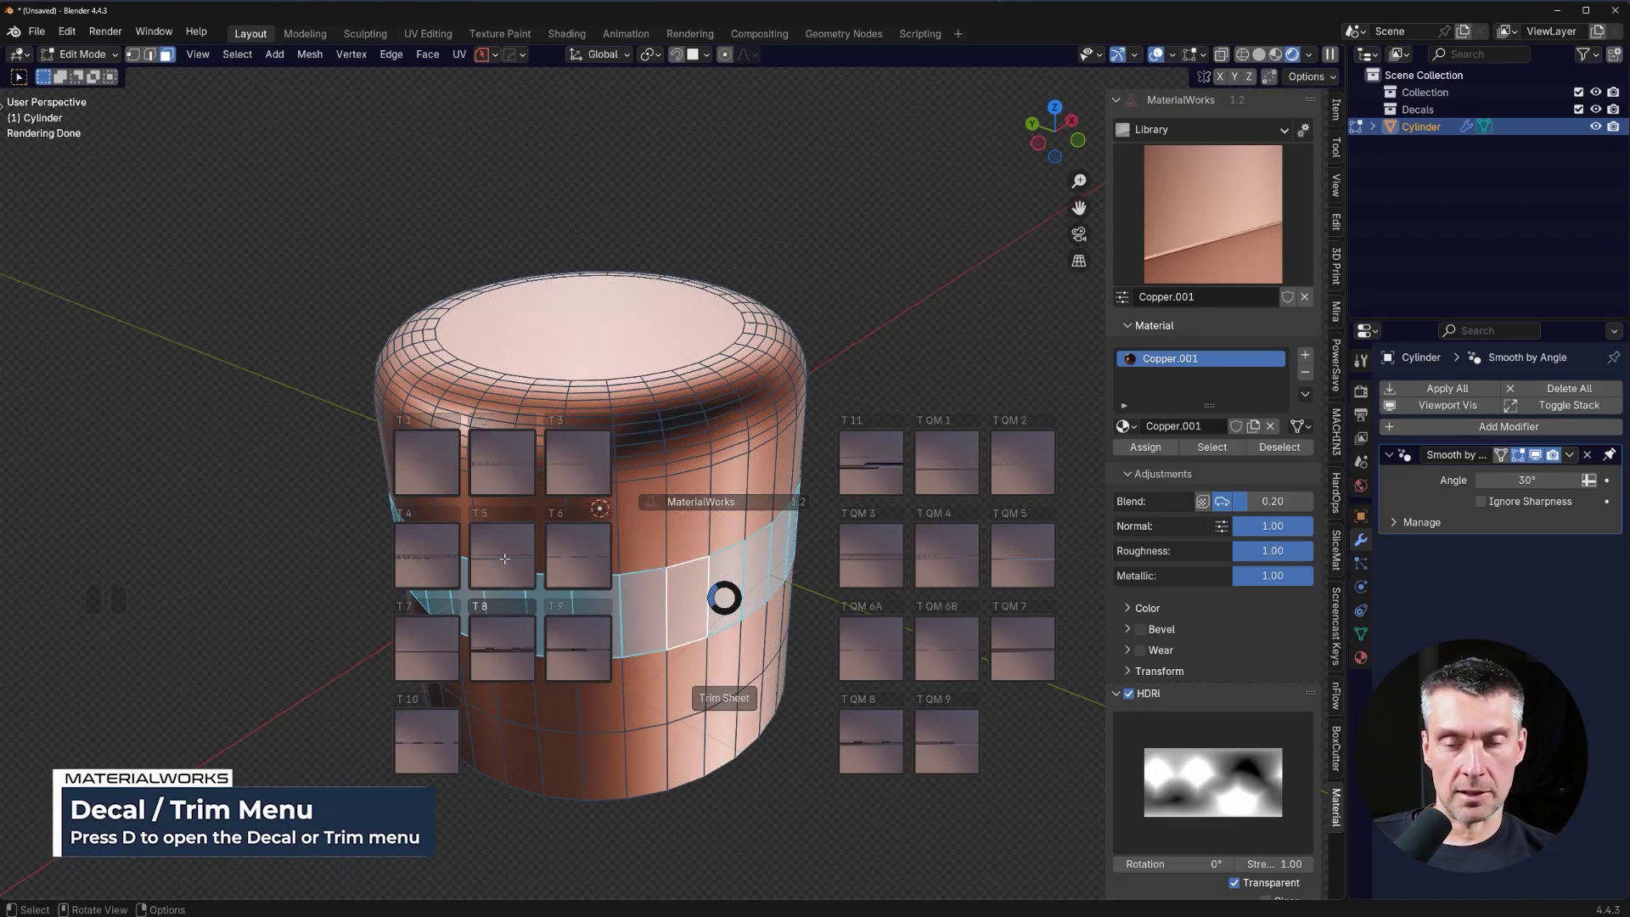
Browse the Trim menu's panel-line categories and their variant grids for the selected face band.
{"action": "left_click", "coordinate": [517, 635]}
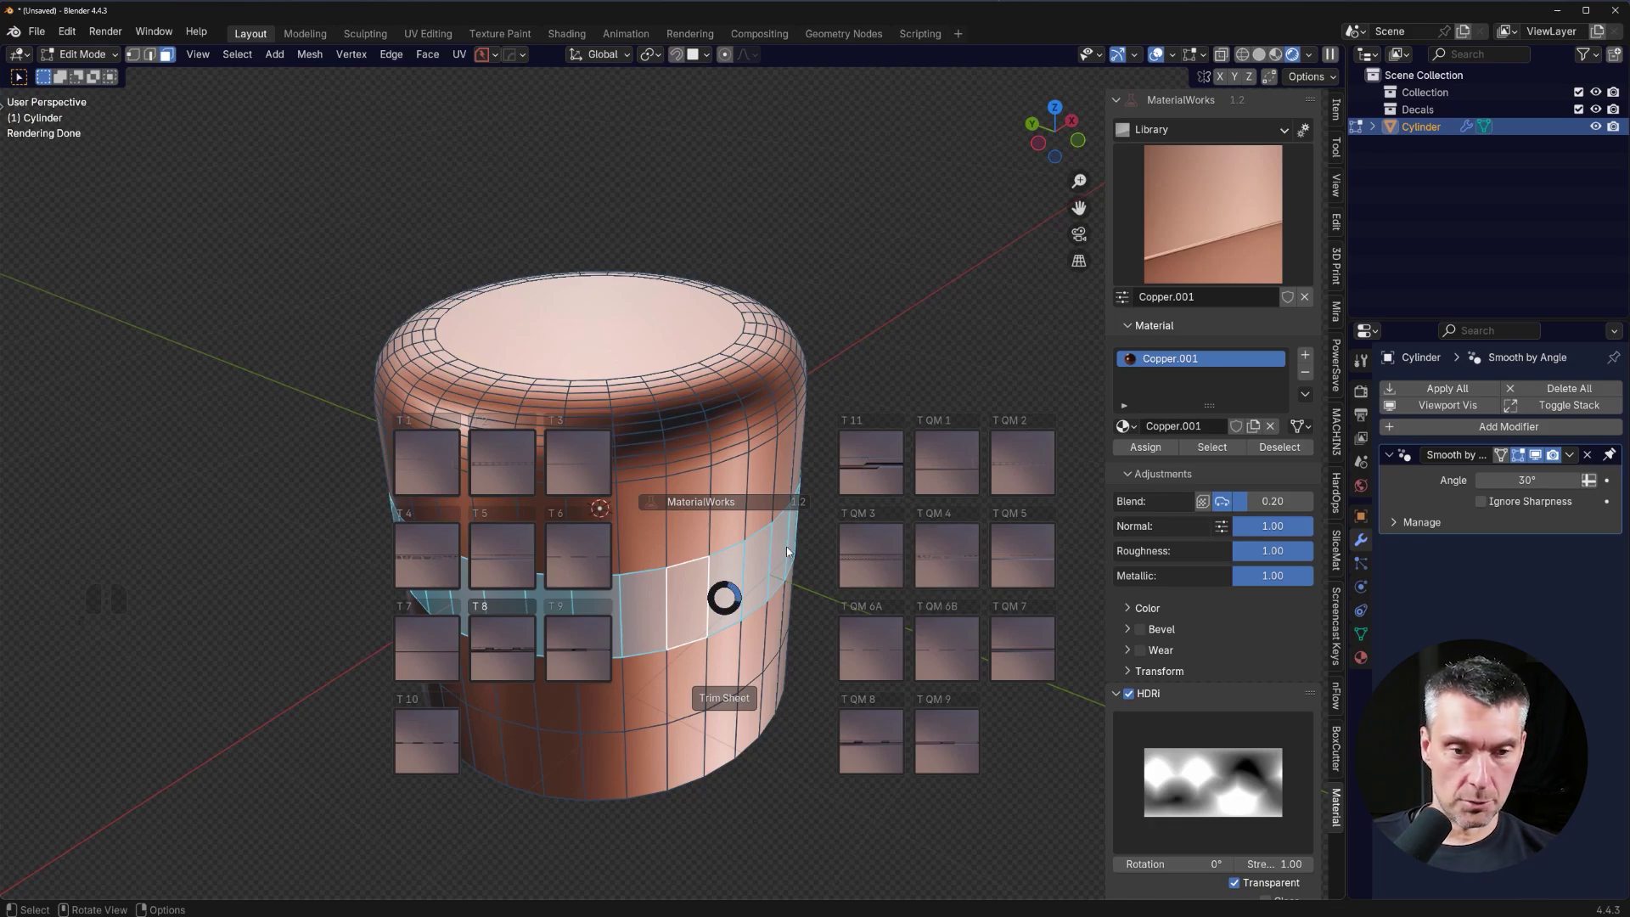
{"action": "left_click", "coordinate": [500, 659]}
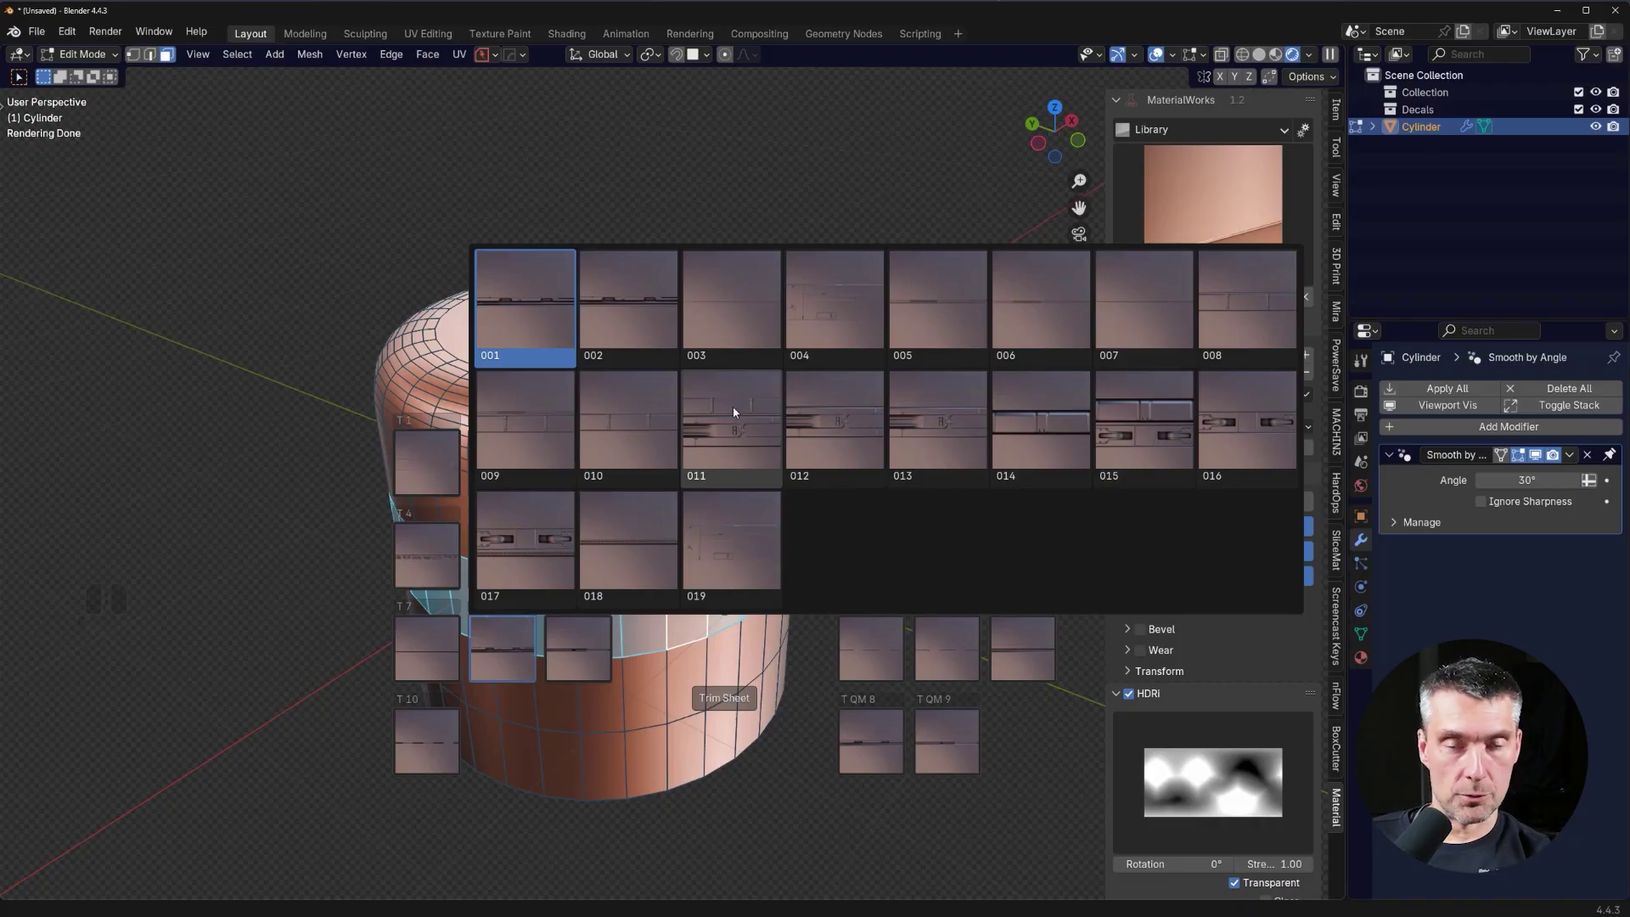
{"action": "left_click", "coordinate": [595, 540]}
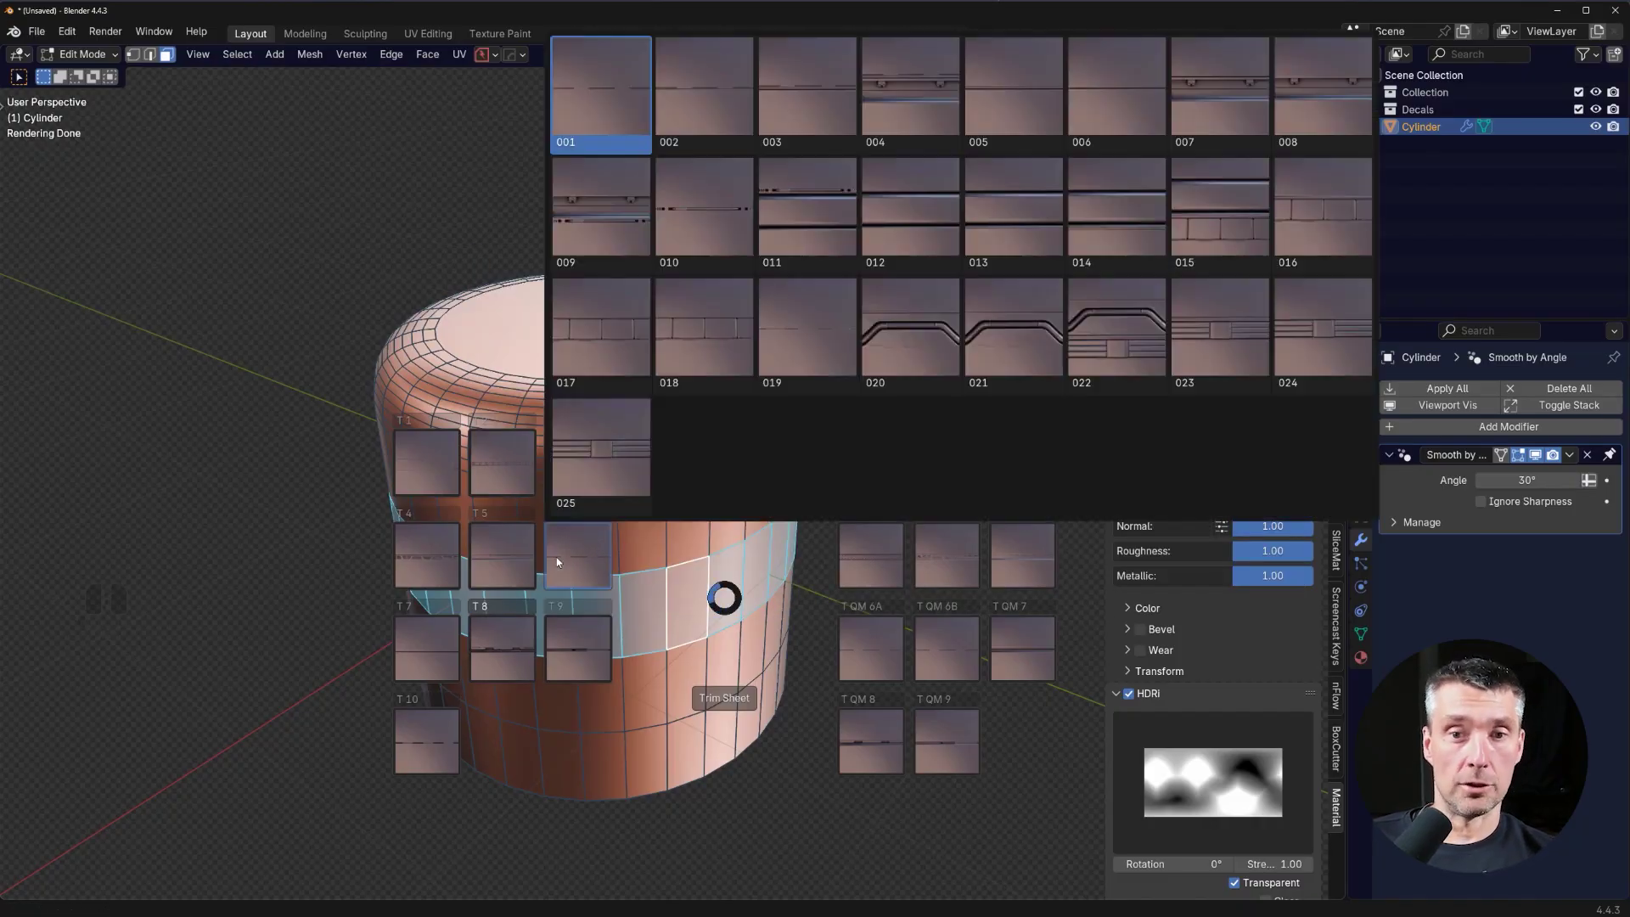
{"action": "left_click", "coordinate": [506, 474]}
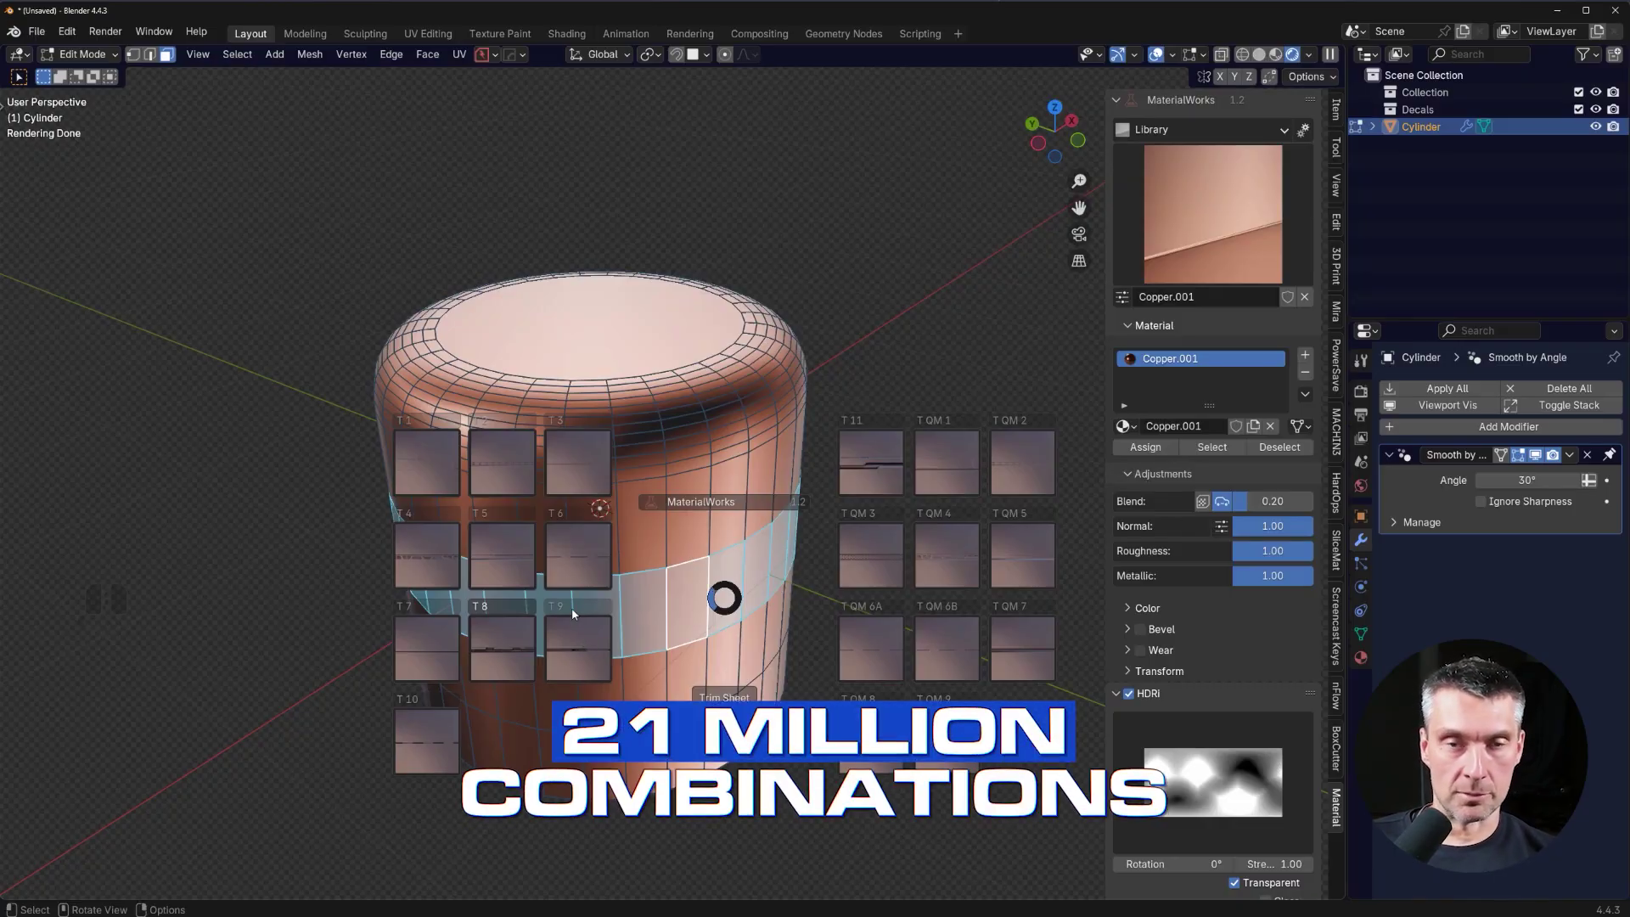
{"action": "left_click", "coordinate": [584, 631]}
Apply trim T9 003 to the horizontal band and confirm its placement.
{"action": "left_click", "coordinate": [824, 291]}
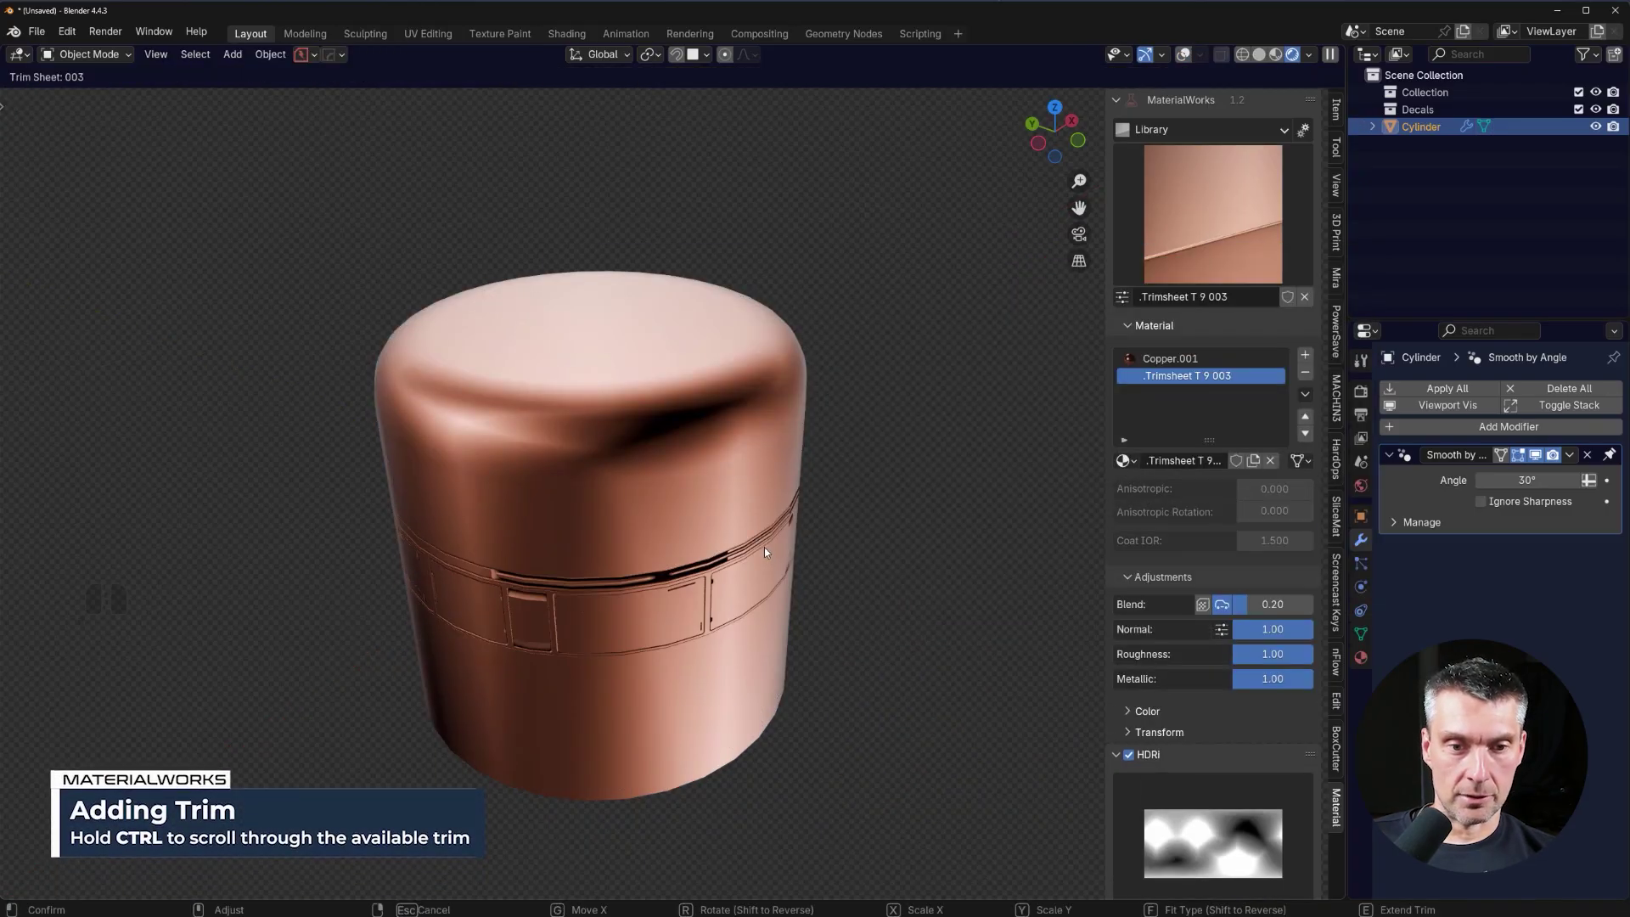
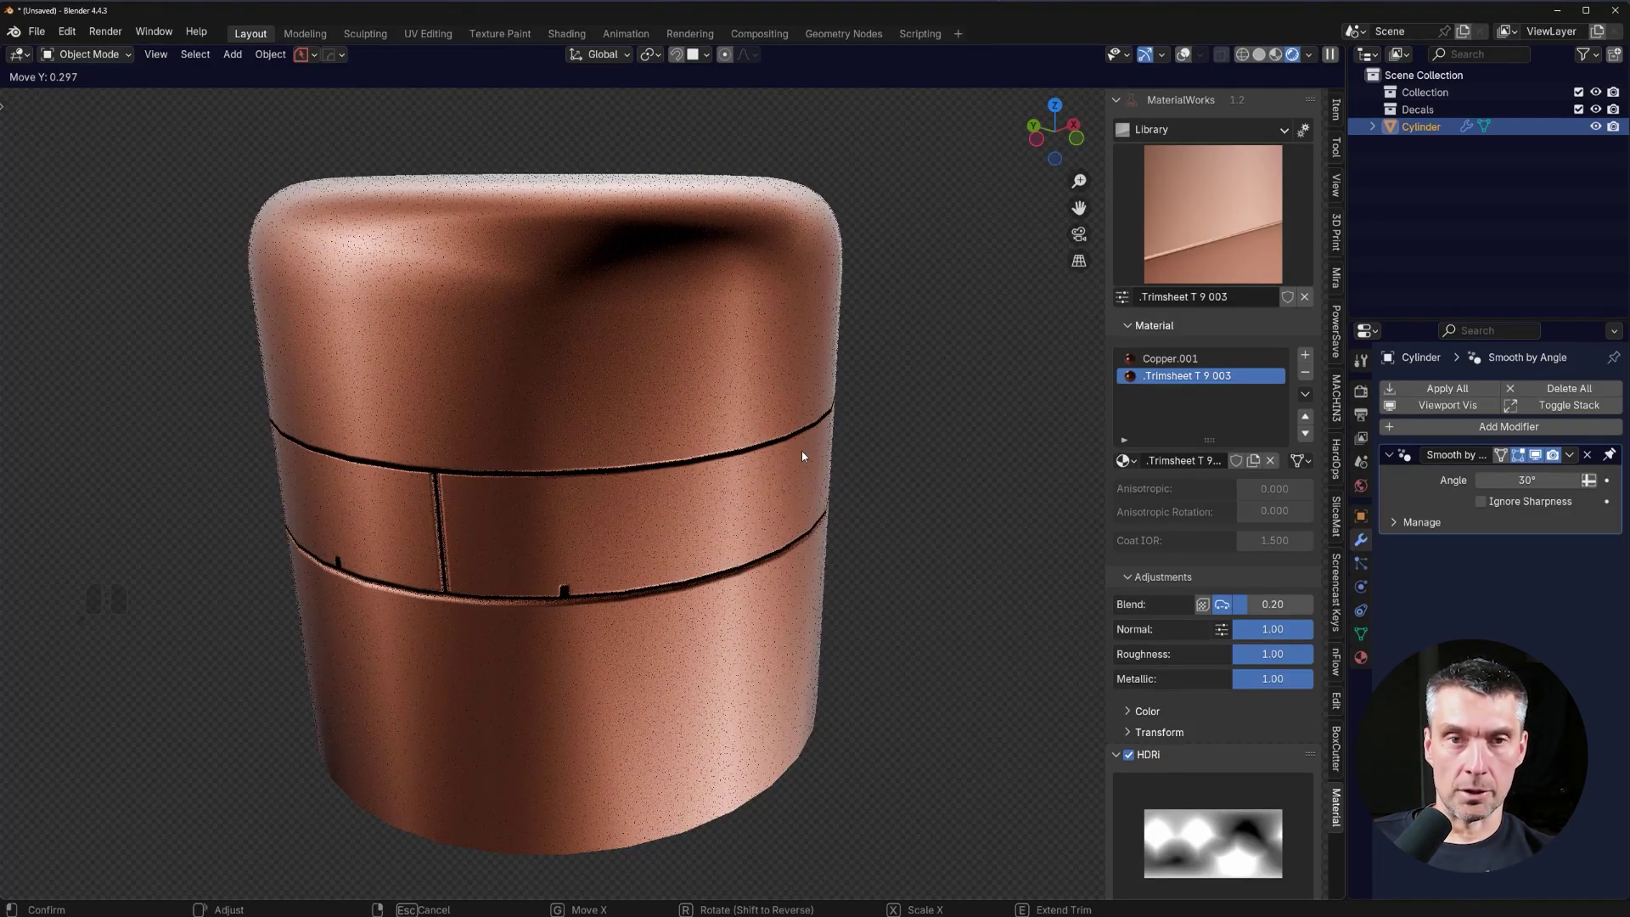
{"action": "left_click", "coordinate": [805, 454]}
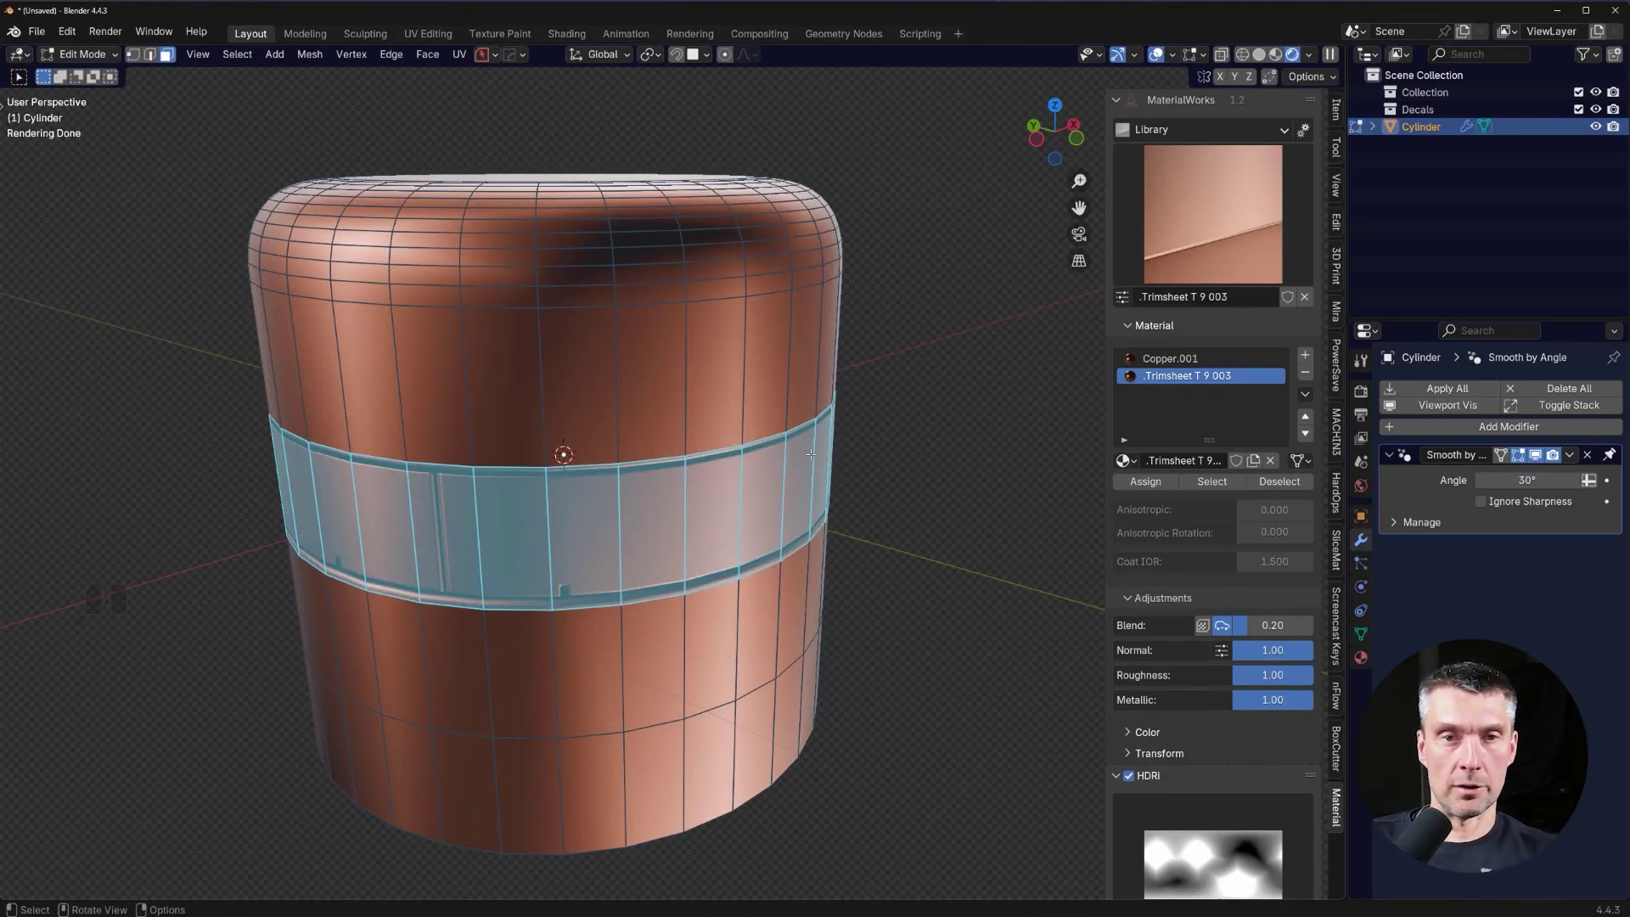
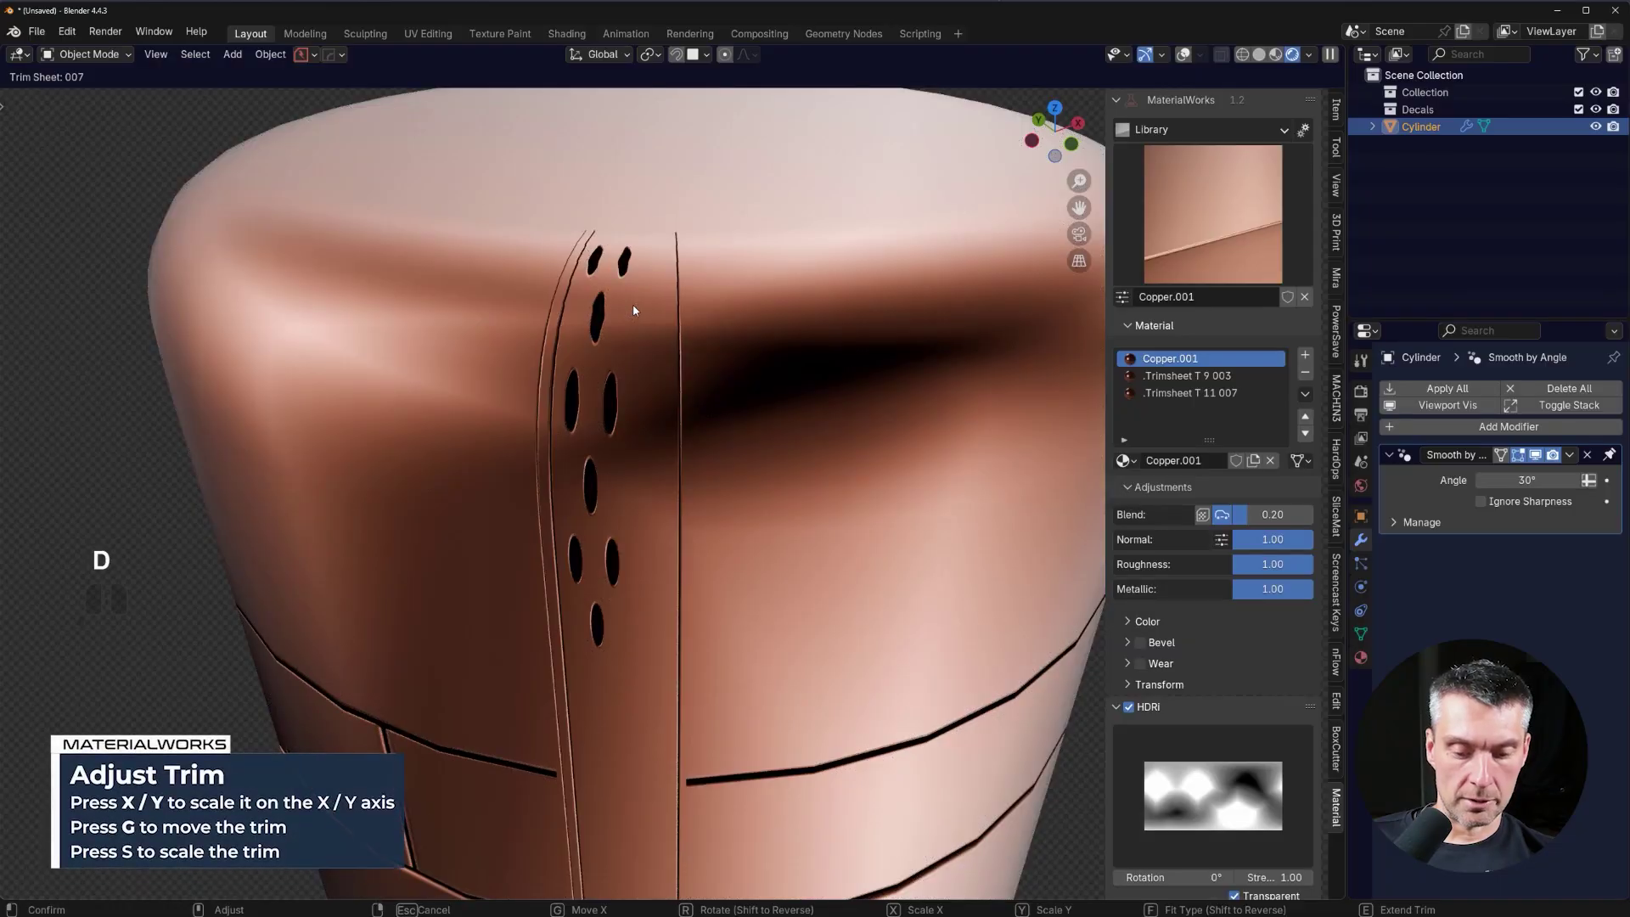
Stretch the vertical T11 007 trim along X, confirm it and leave Edit Mode.
{"action": "key", "text": "x"}
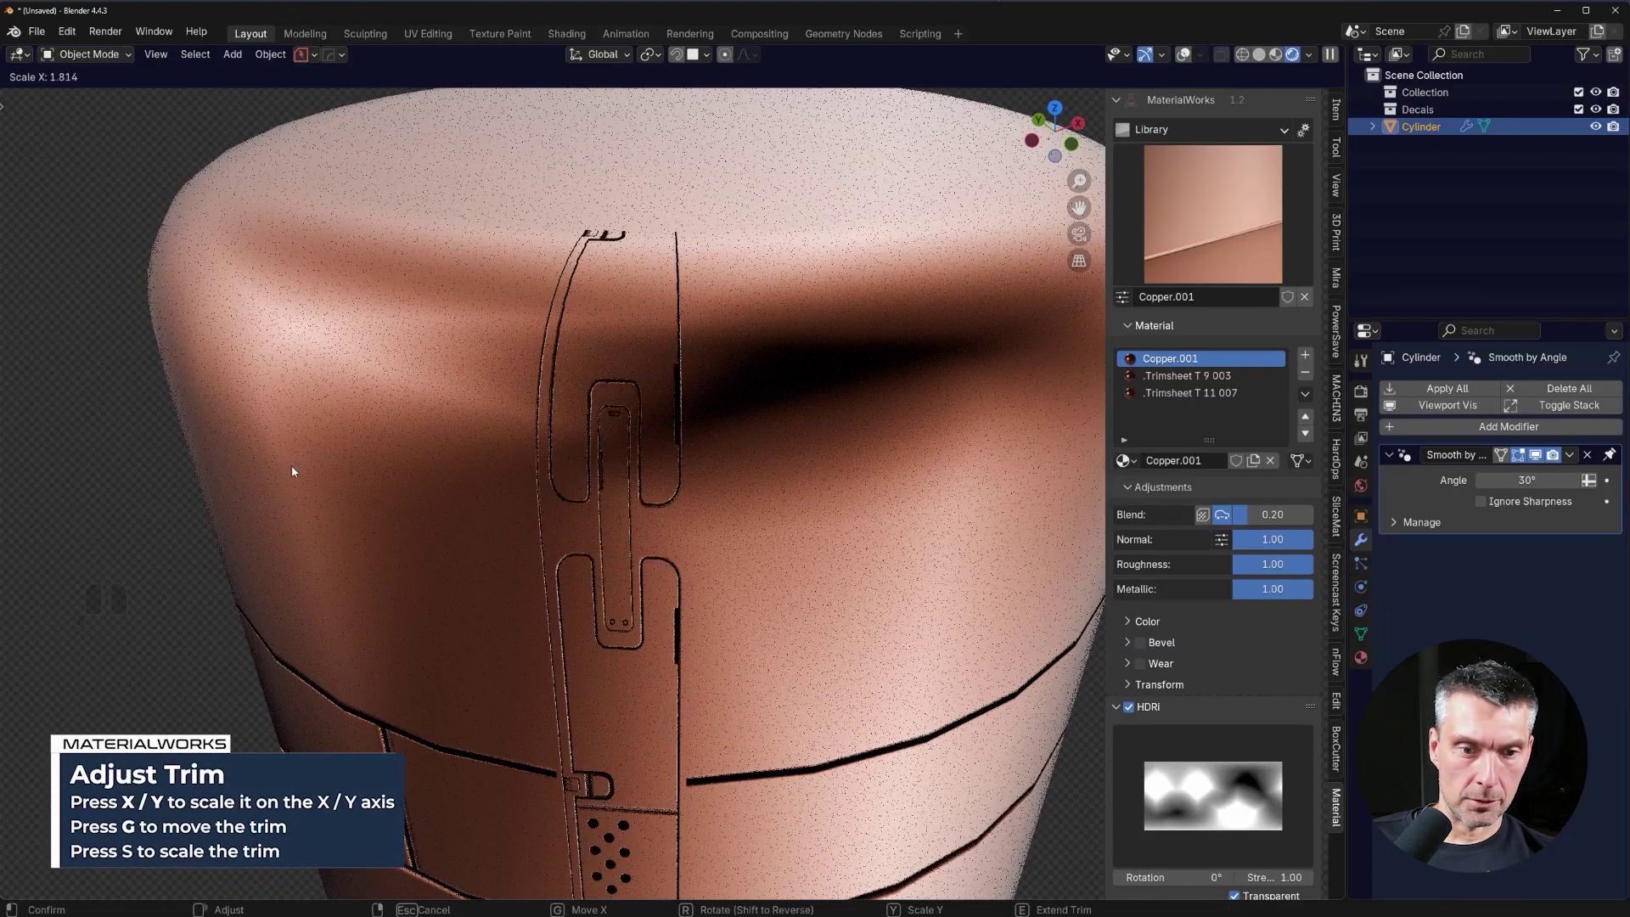
{"action": "left_click", "coordinate": [218, 511]}
{"action": "key", "text": "Tab"}
{"action": "left_click_drag", "start_coordinate": [717, 436], "coordinate": [719, 447]}
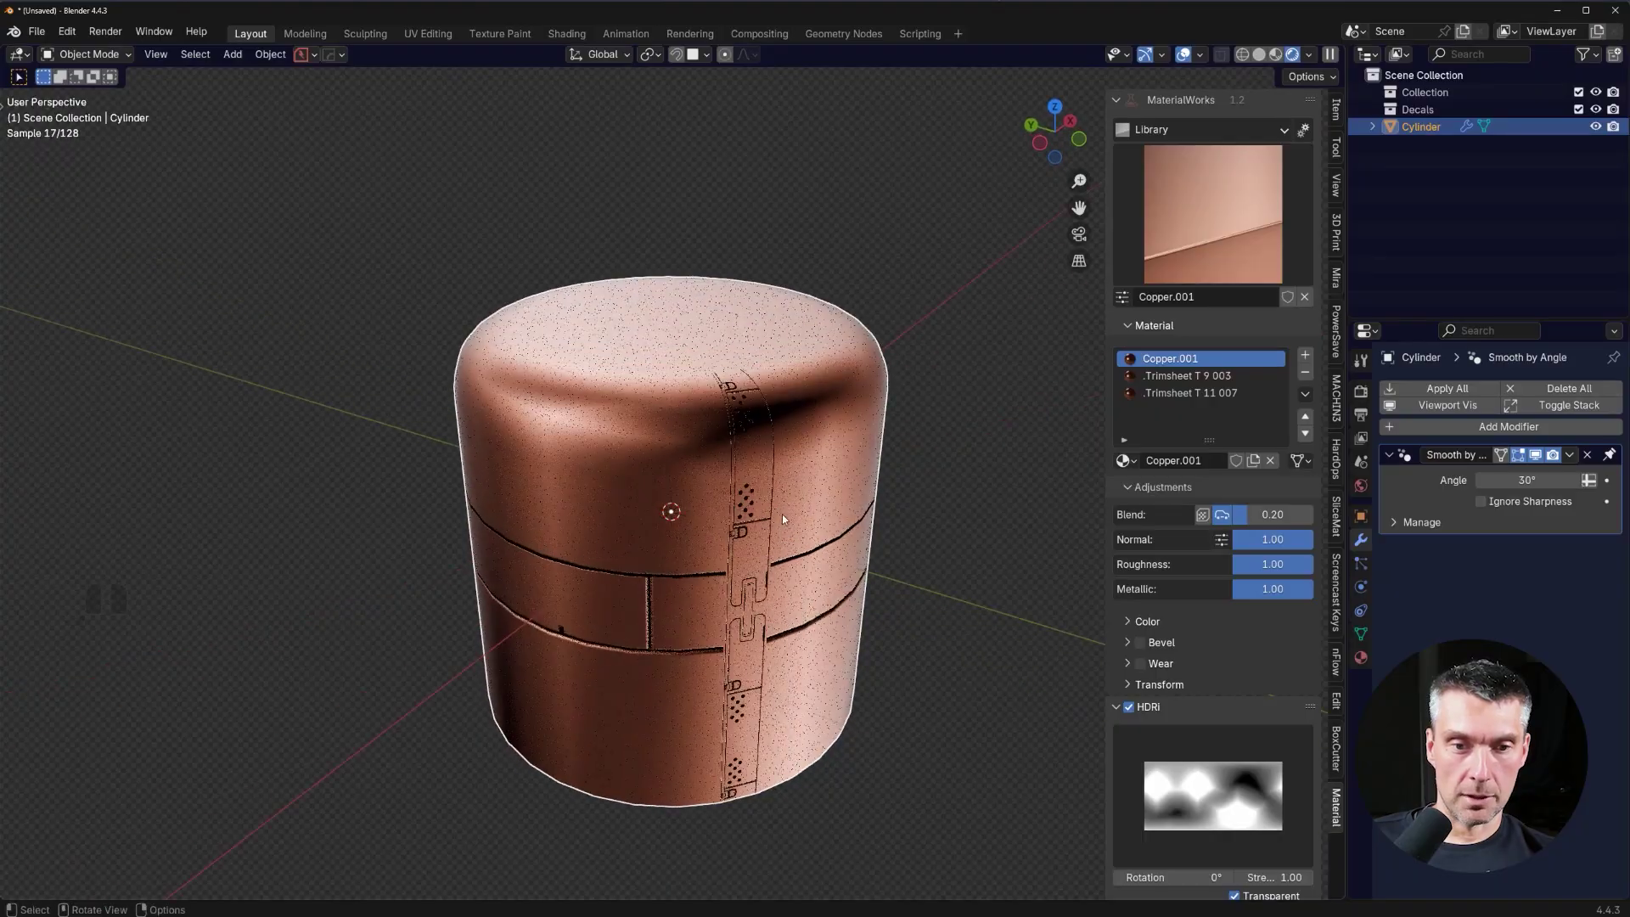